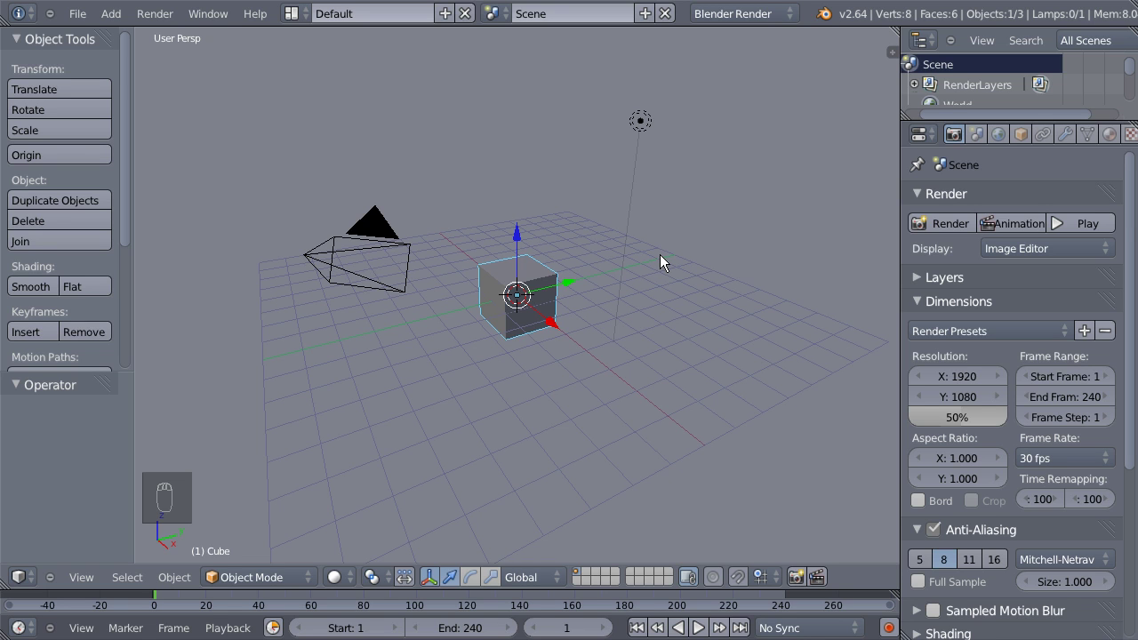
Delete the default cube, switch to top orthographic view and add a plane at the origin.
key("x")
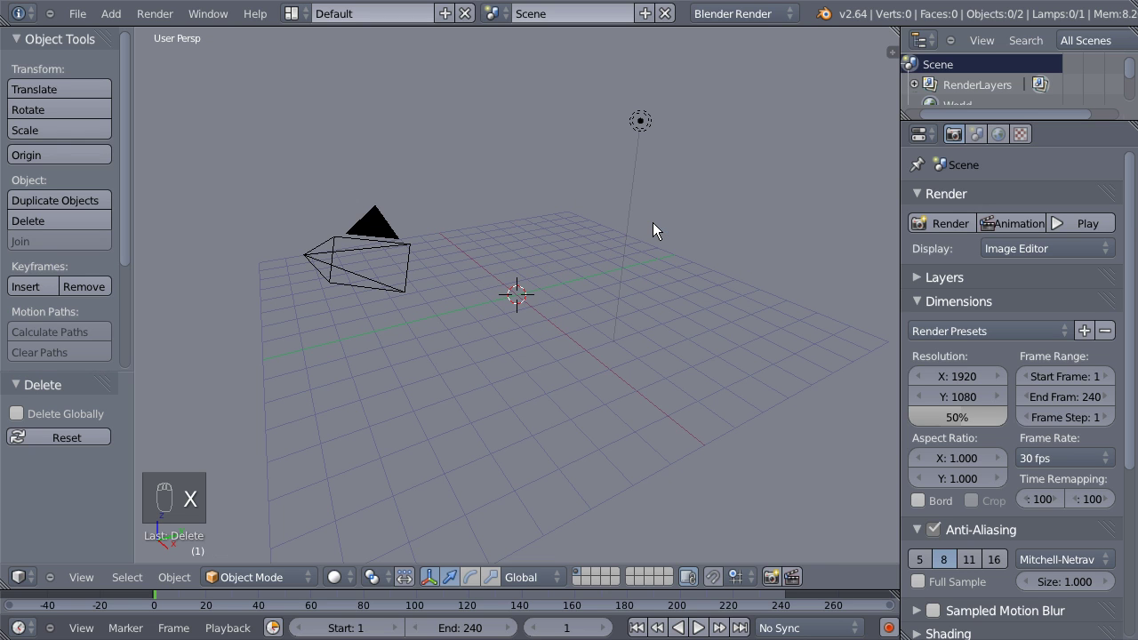
key("KP_7")
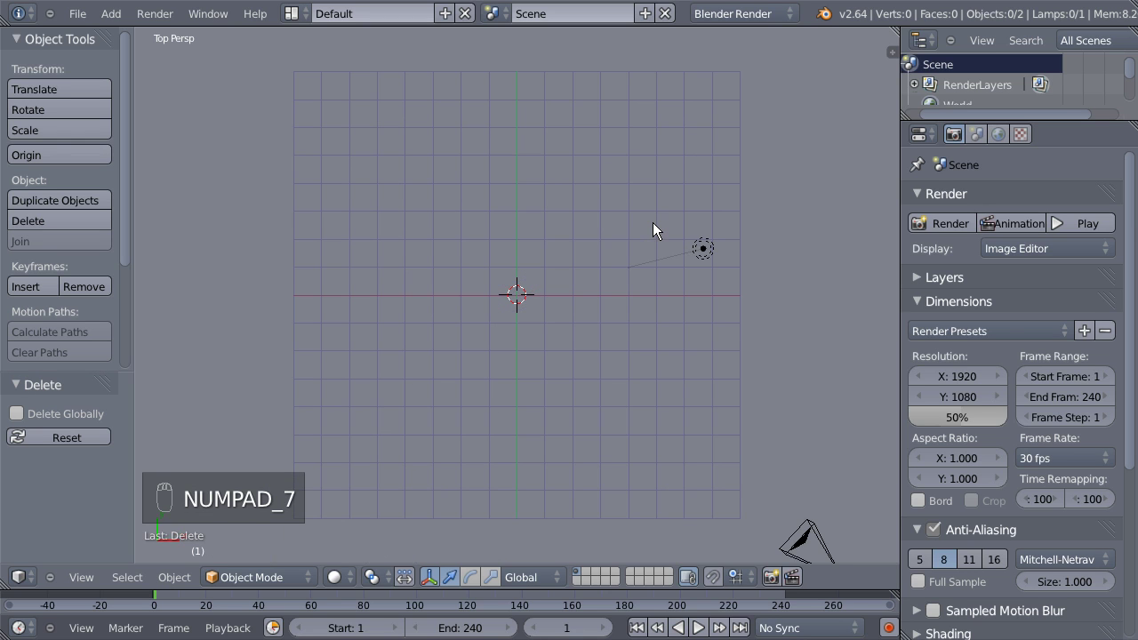
key("KP_5")
left_click_drag(519, 332, 556, 333)
key("shift+a")
middle_click(502, 344)
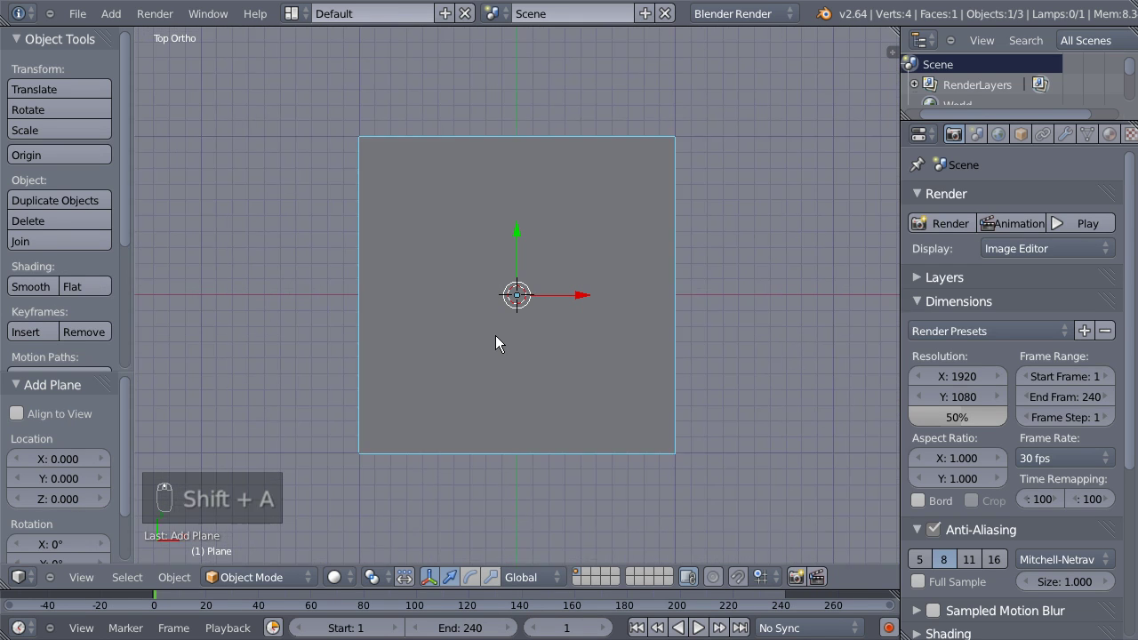
Loop-cut the plane into a 3x3 grid, scale it to 0.2 and select its top edge.
key("Tab")
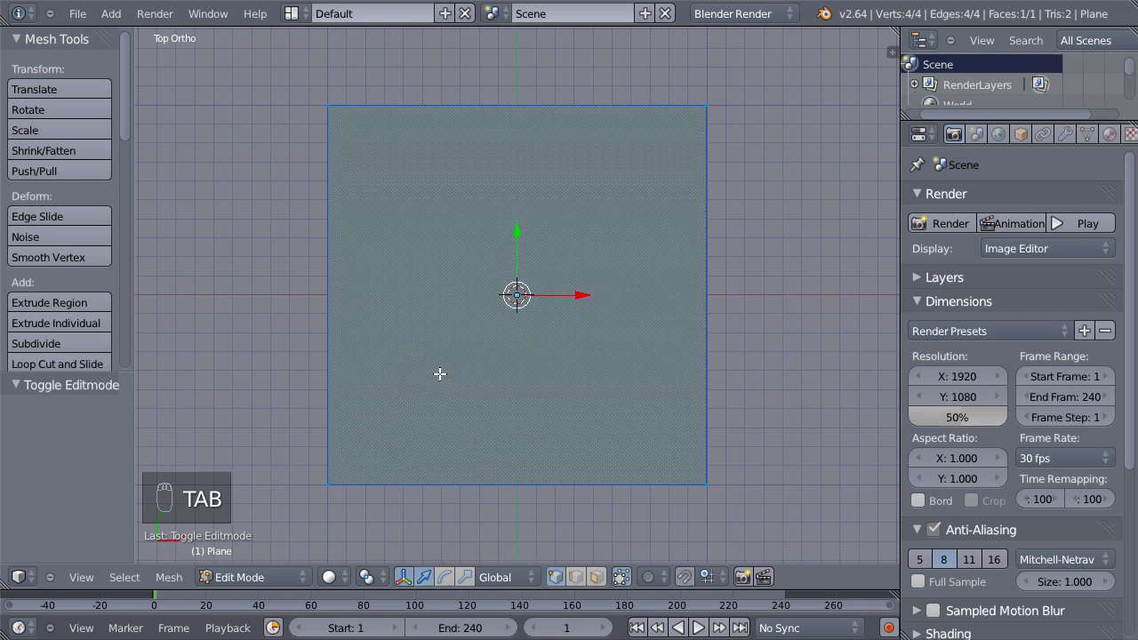
key("ctrl+r")
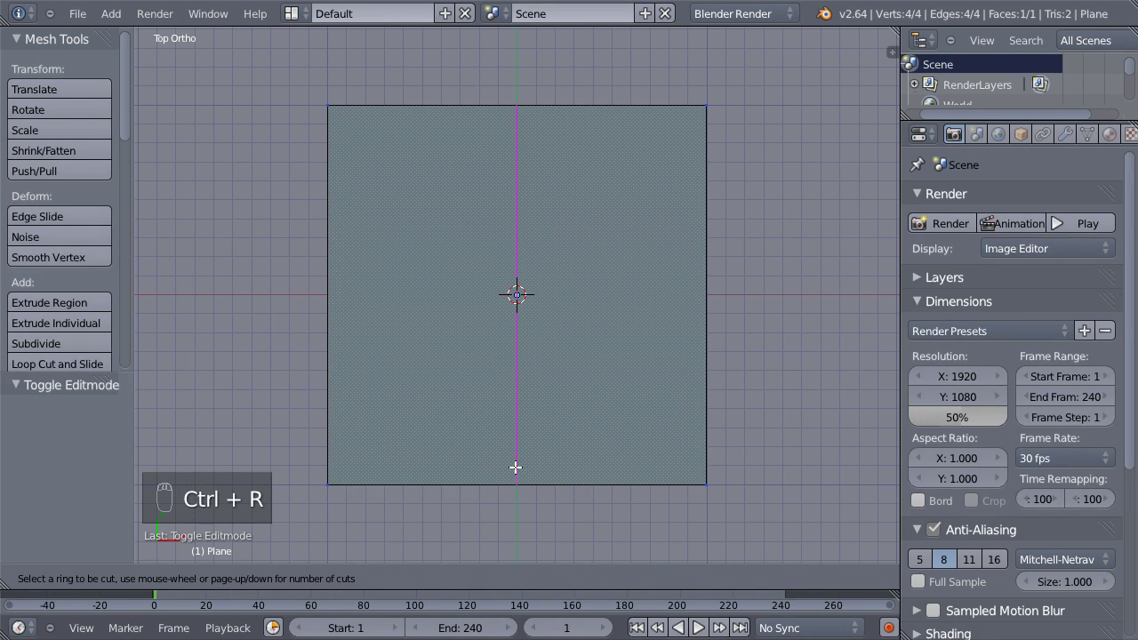
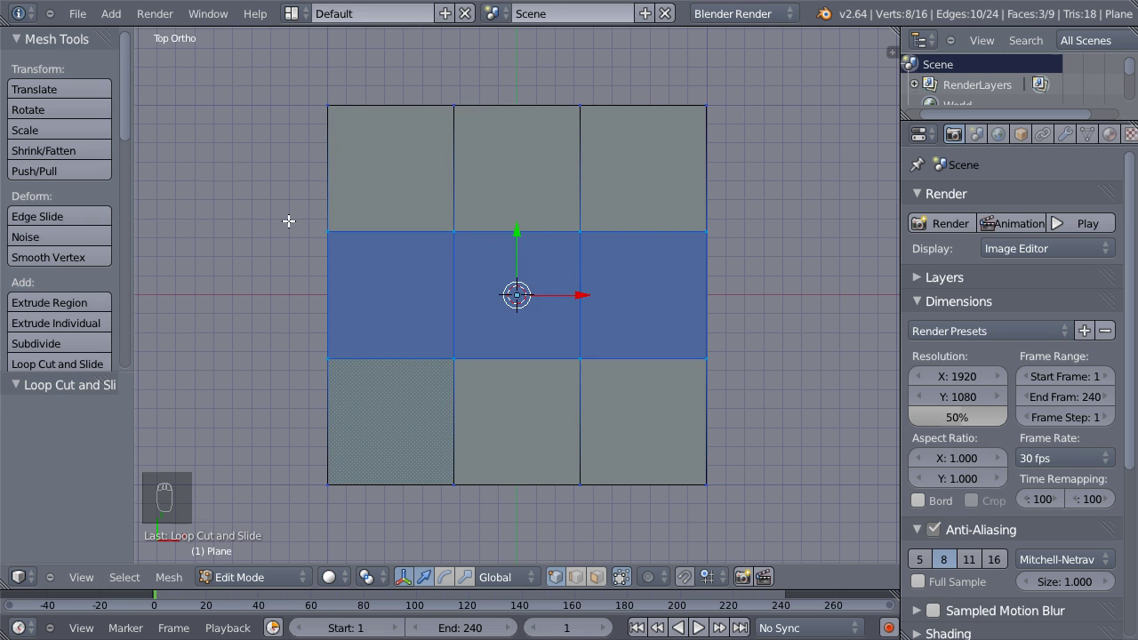
key("a")
key("a")
key("s")
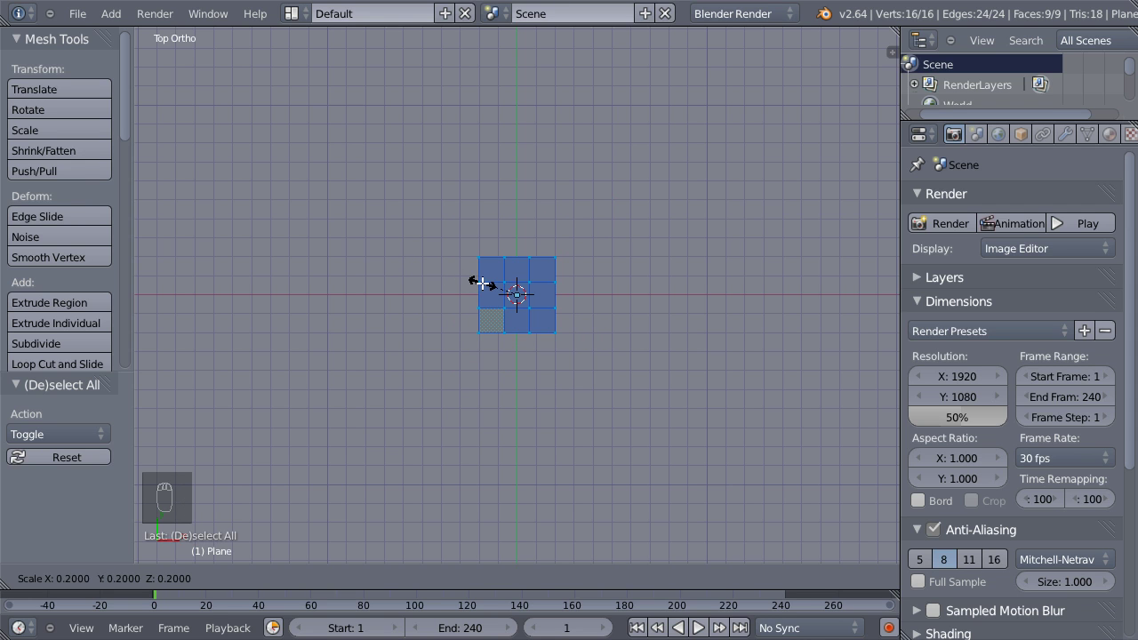
left_click_drag(481, 278, 555, 240)
left_click_drag(555, 239, 584, 365)
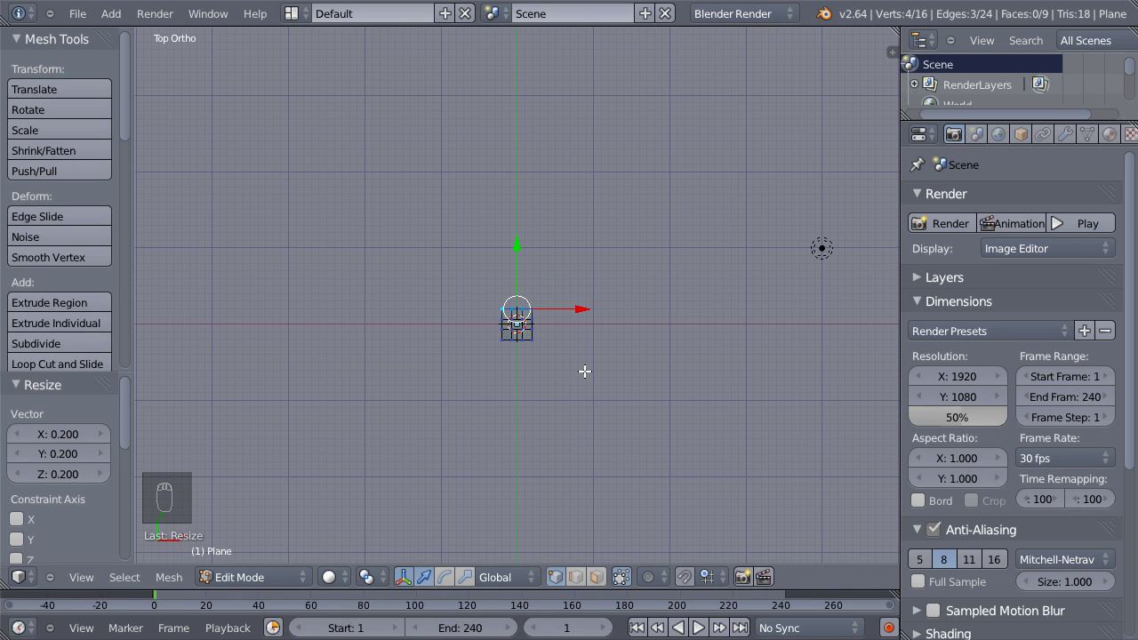
Extrude the top, left and right edges outward to form the cross's upper arm and crossbar.
key("e")
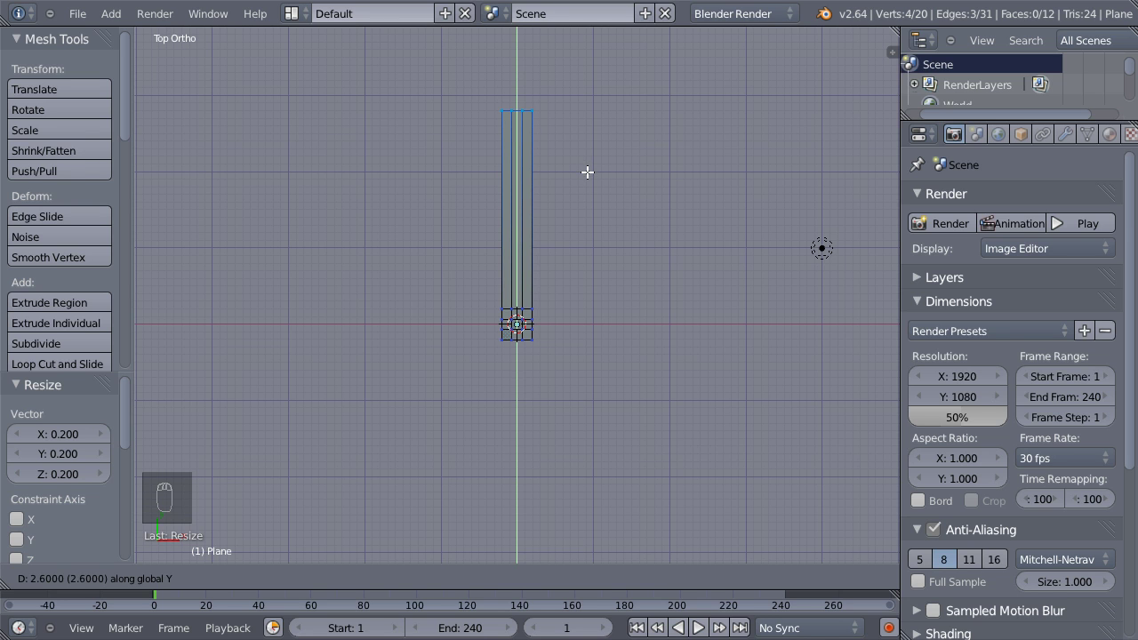
left_click(586, 171)
left_click_drag(491, 305, 490, 328)
left_click_drag(490, 329, 547, 385)
key("e")
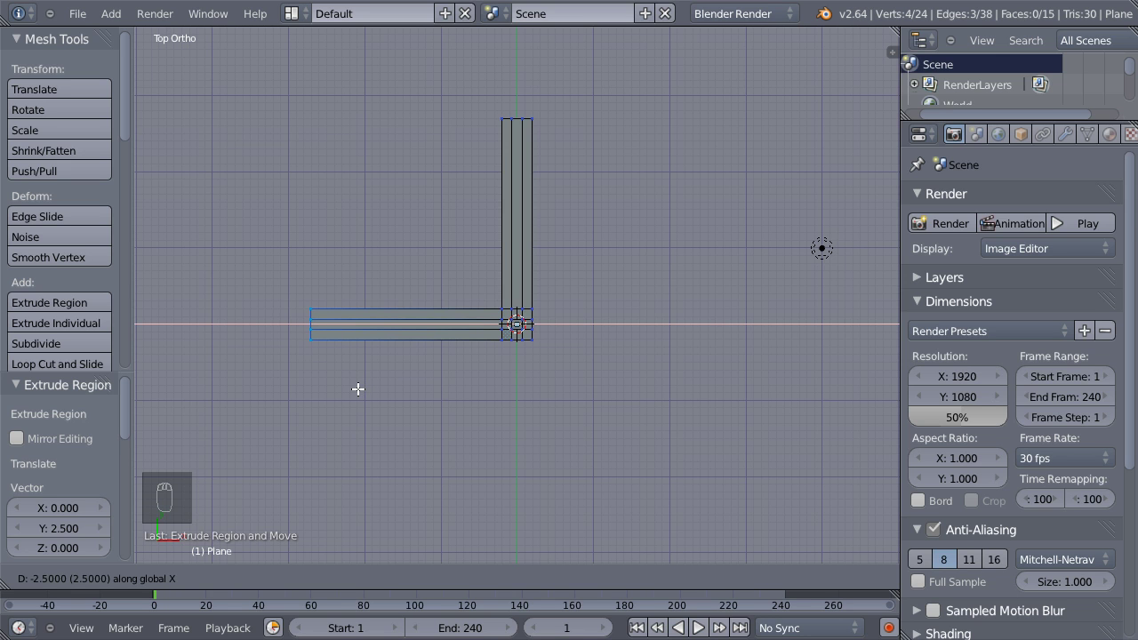
left_click_drag(356, 383, 543, 302)
left_click_drag(554, 303, 498, 374)
key("e")
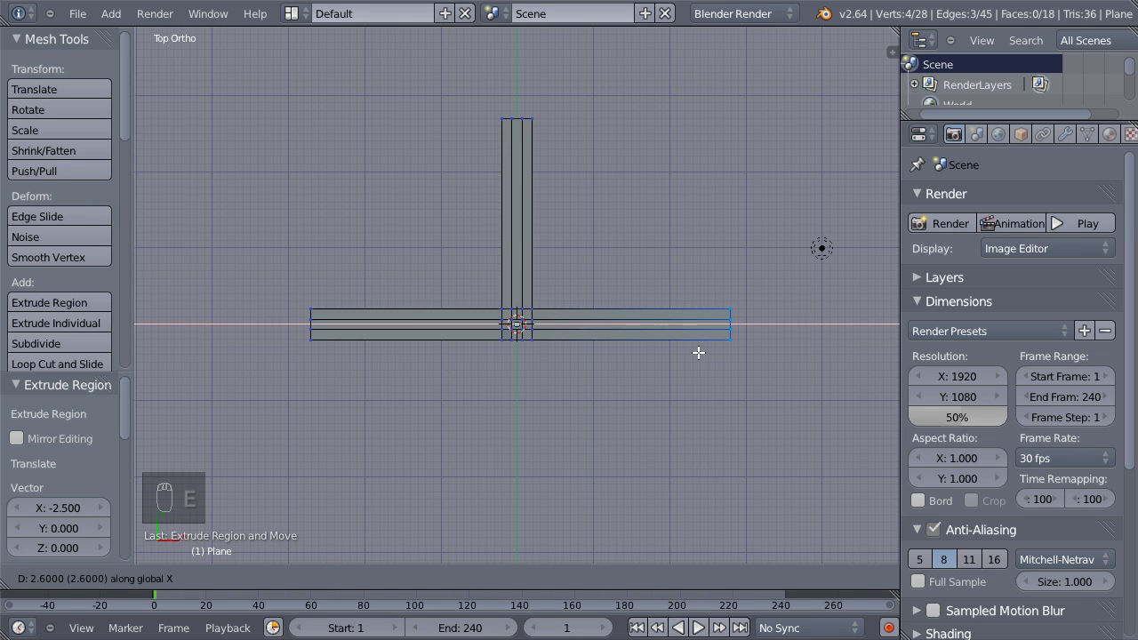
left_click(692, 346)
Extrude the bottom edge downward twice into a long lower shaft.
left_click_drag(541, 414, 545, 223)
left_click_drag(545, 222, 582, 166)
key("e")
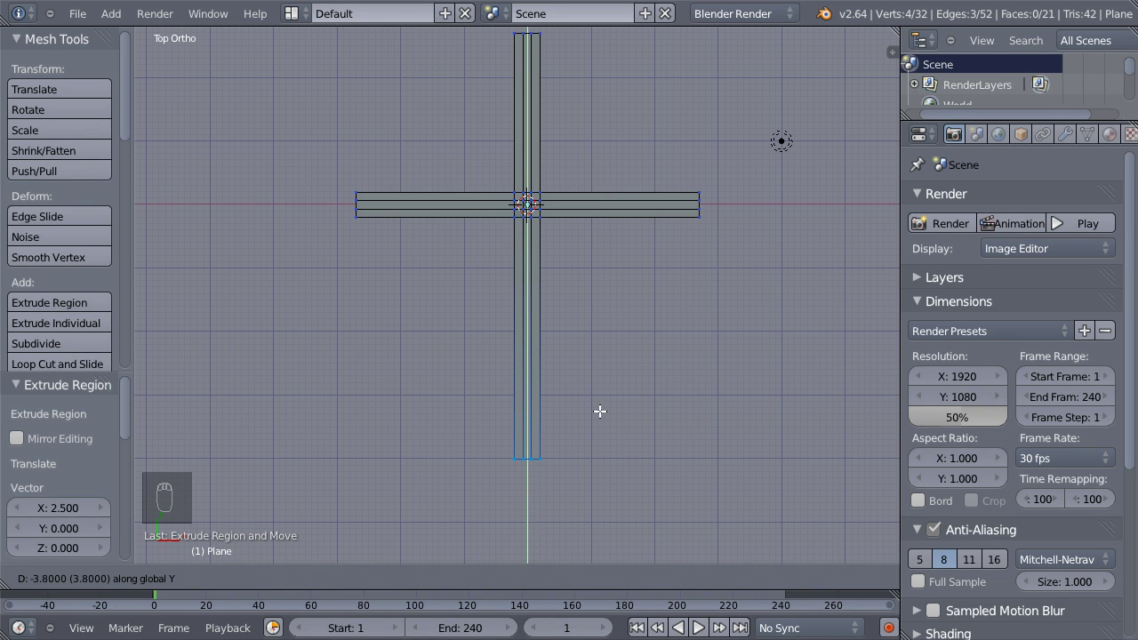
left_click(602, 426)
left_click_drag(568, 425, 607, 328)
key("e")
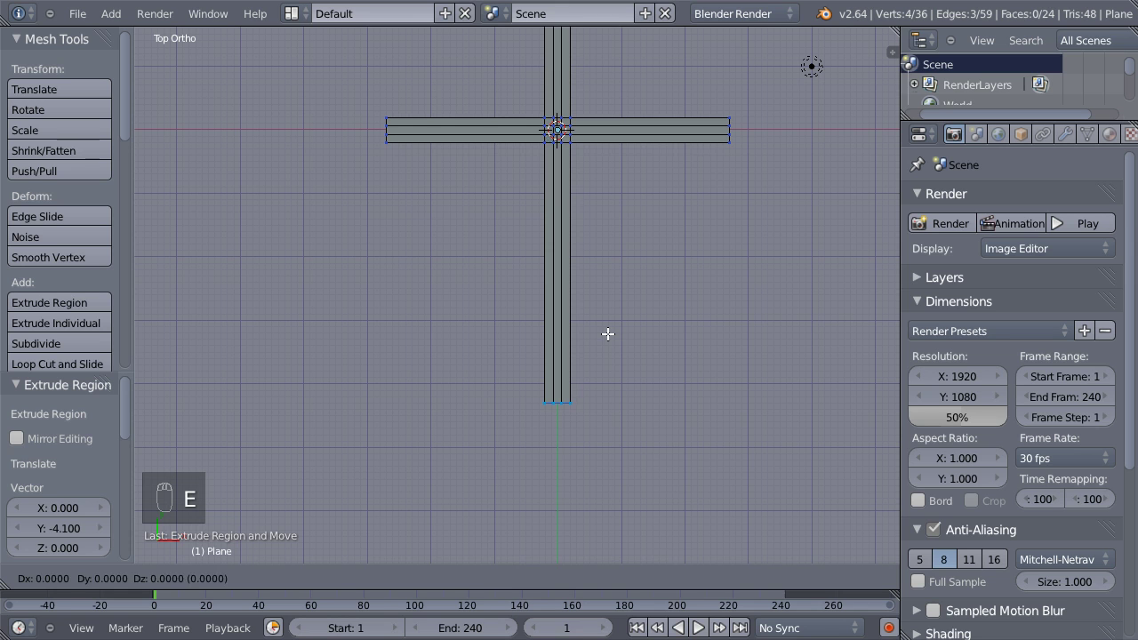
left_click_drag(608, 347, 584, 452)
Flare the shaft's bottom edge outward along X and extrude the first base block.
key("s")
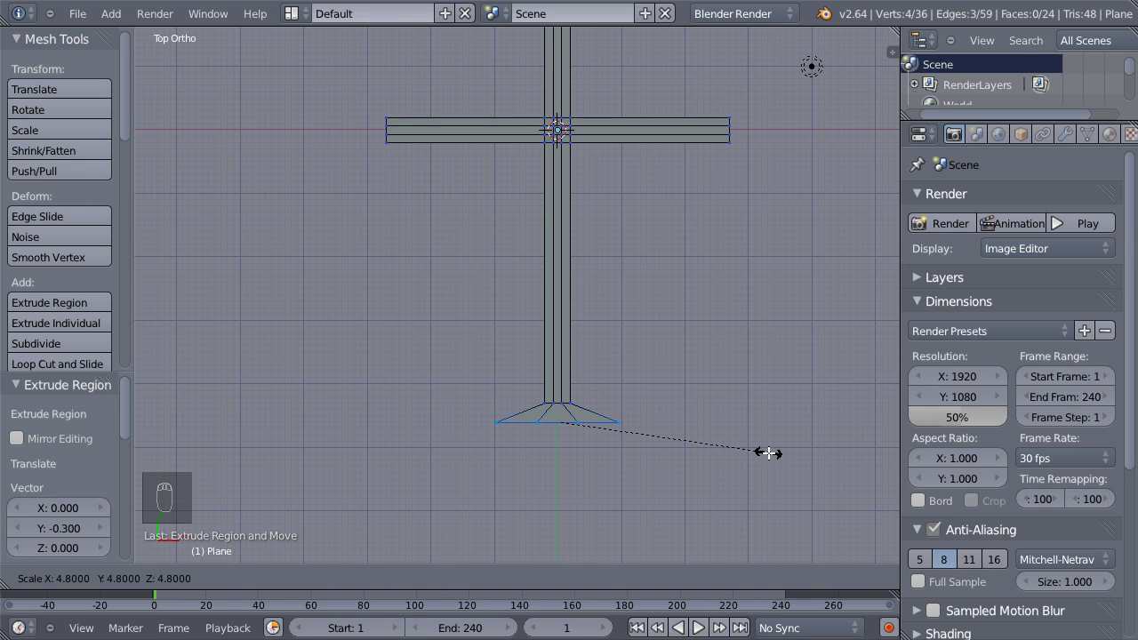
left_click_drag(765, 446, 689, 201)
key("e")
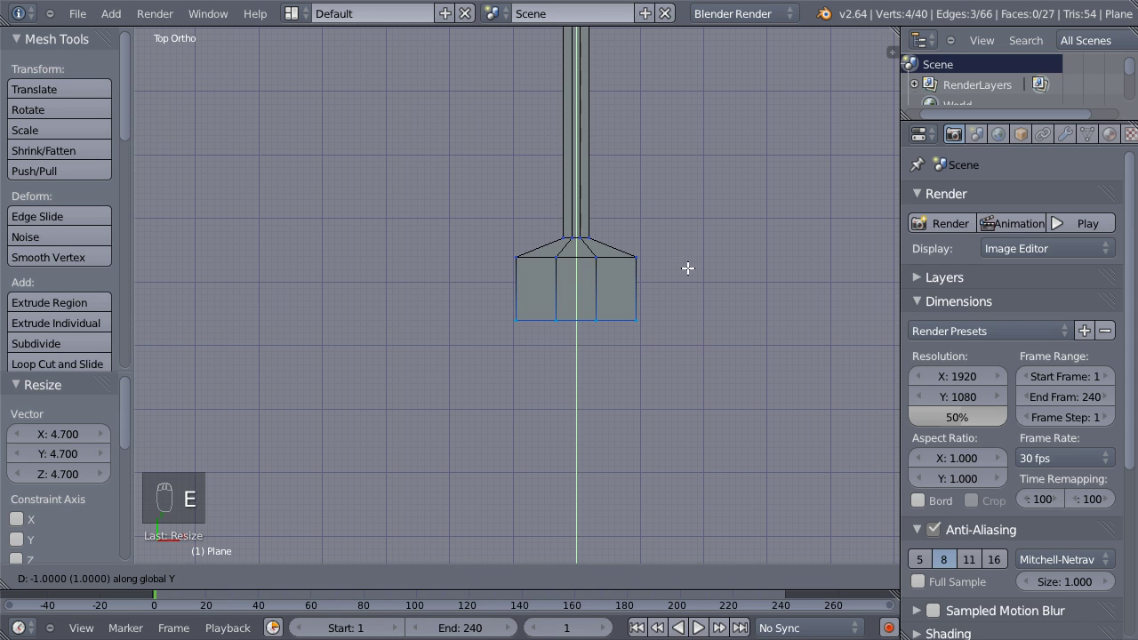
left_click_drag(685, 268, 702, 301)
middle_click(702, 301)
Extrude and widen a second step and foot below the base, then leave Edit Mode.
key("e")
left_click_drag(703, 309, 723, 315)
key("s")
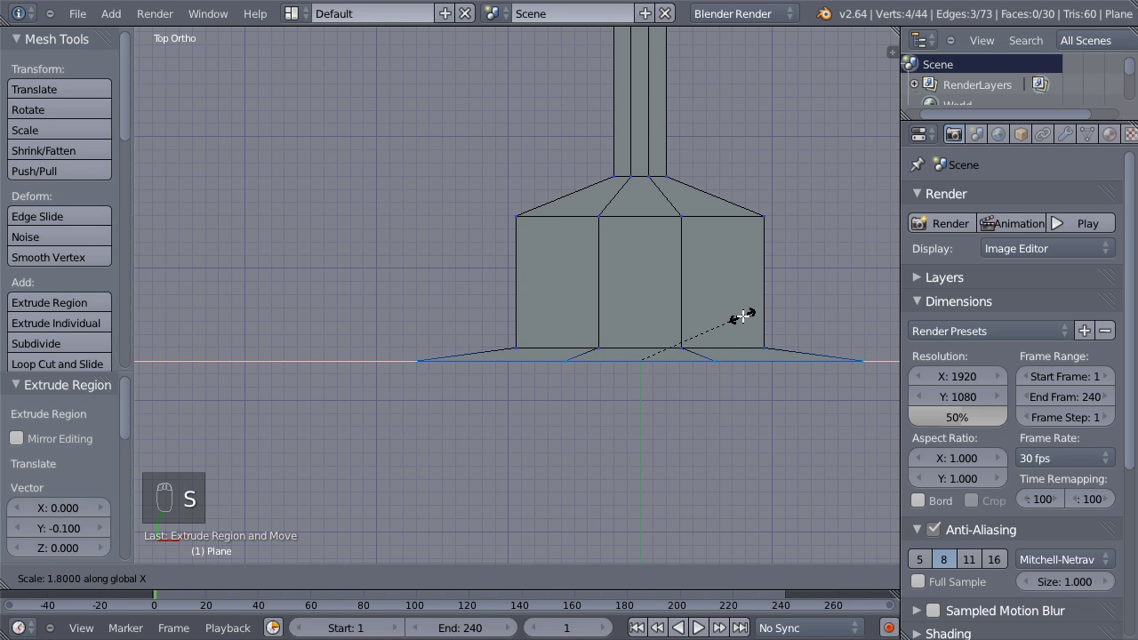
left_click_drag(742, 311, 672, 224)
key("e")
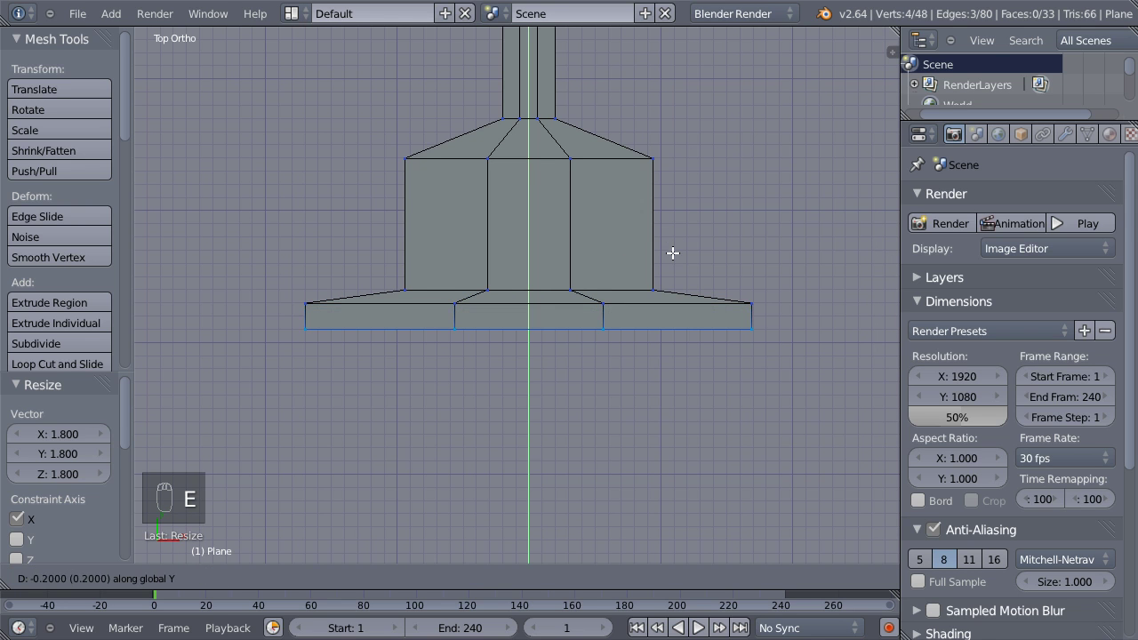
left_click_drag(671, 247, 691, 184)
left_click_drag(691, 184, 661, 361)
key("Tab")
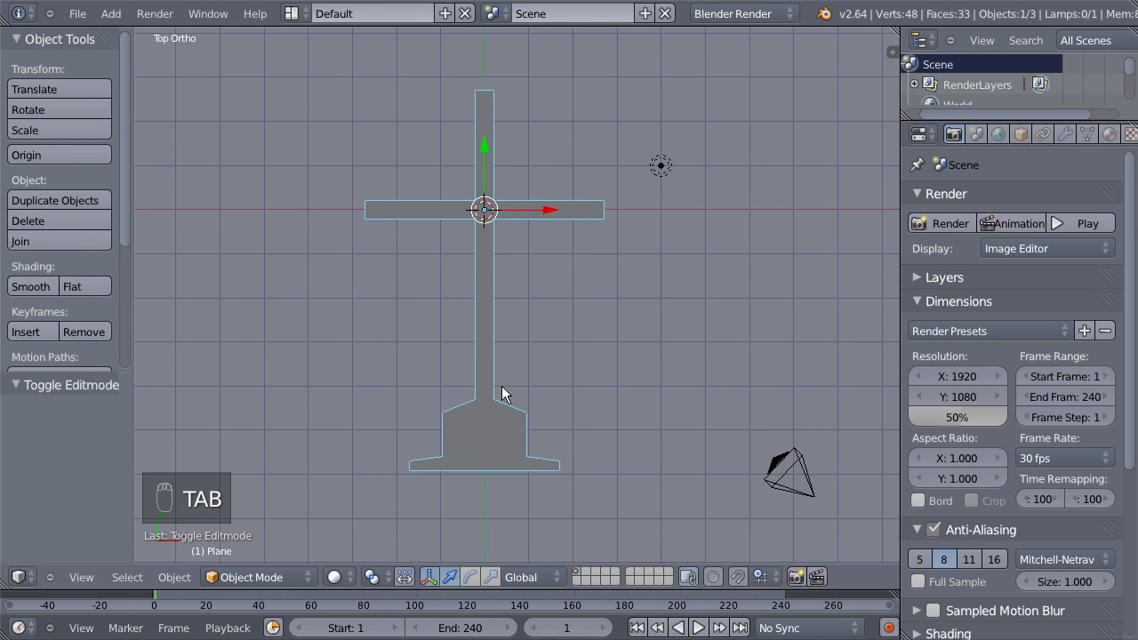
Add a Solidify modifier giving the cross a thickness of 0.03.
left_click_drag(1073, 142, 732, 521)
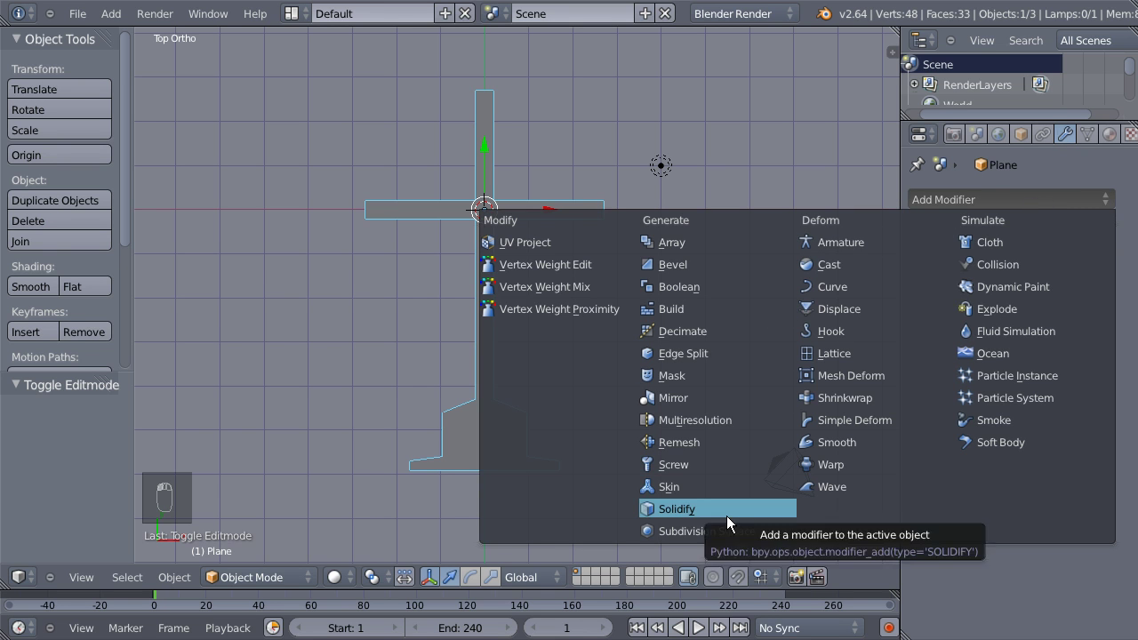
left_click_drag(593, 251, 879, 277)
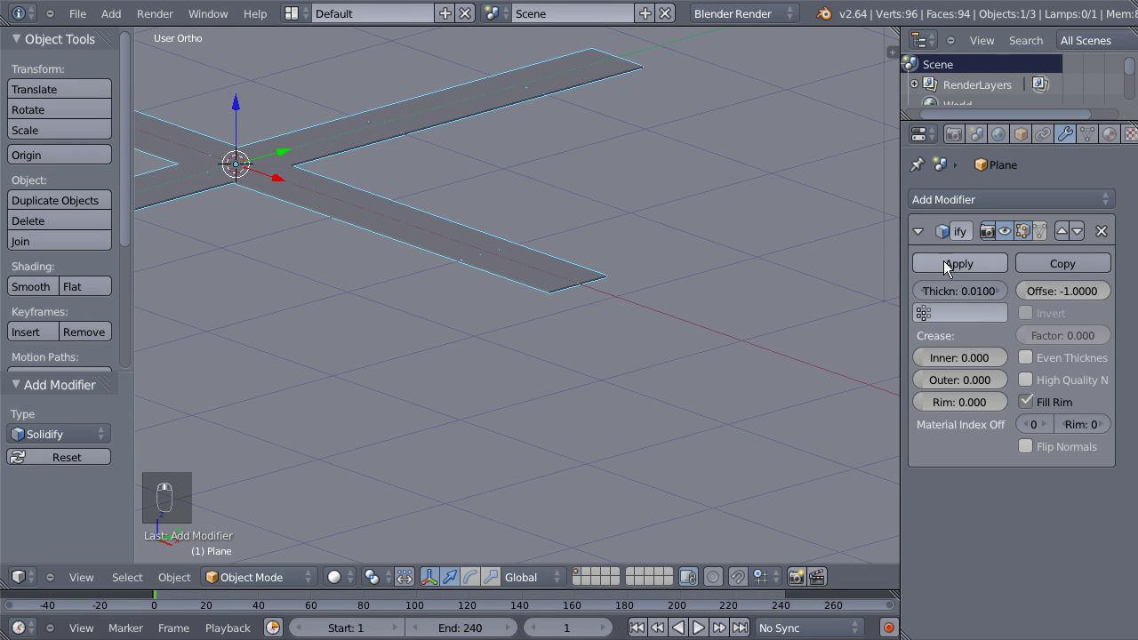
left_click_drag(963, 299, 952, 288)
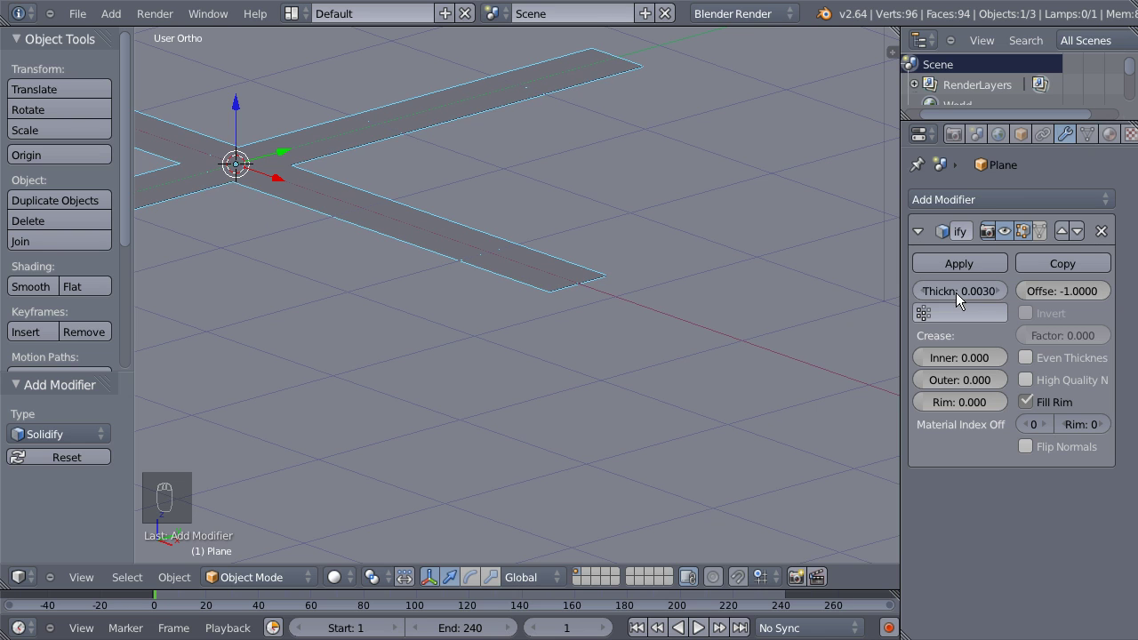
left_click_drag(964, 302, 935, 293)
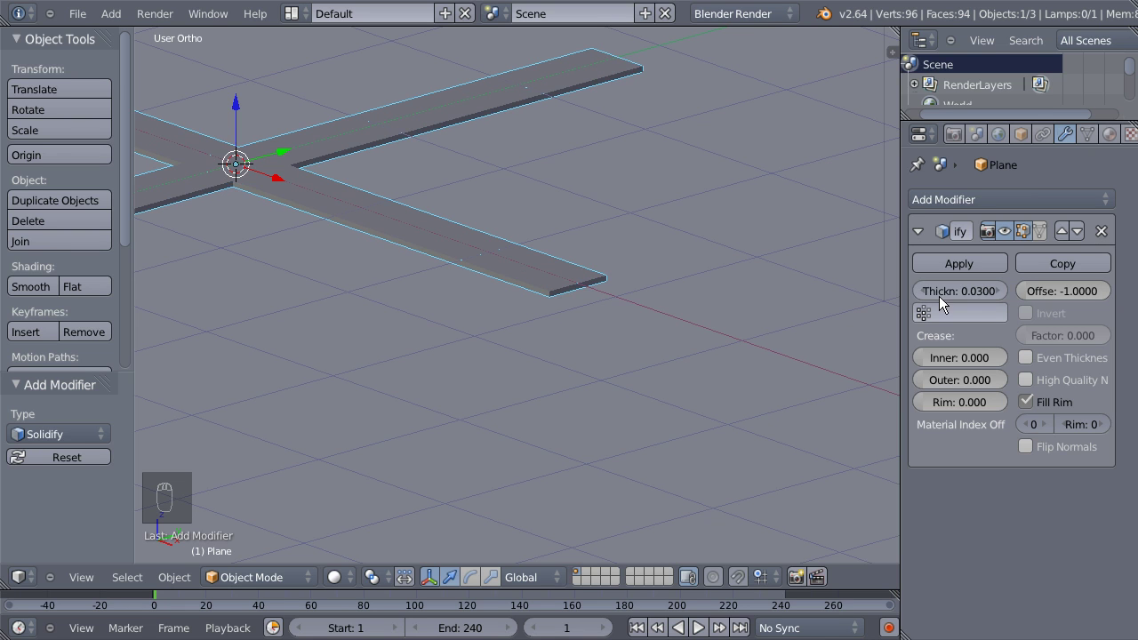
left_click_drag(406, 228, 362, 264)
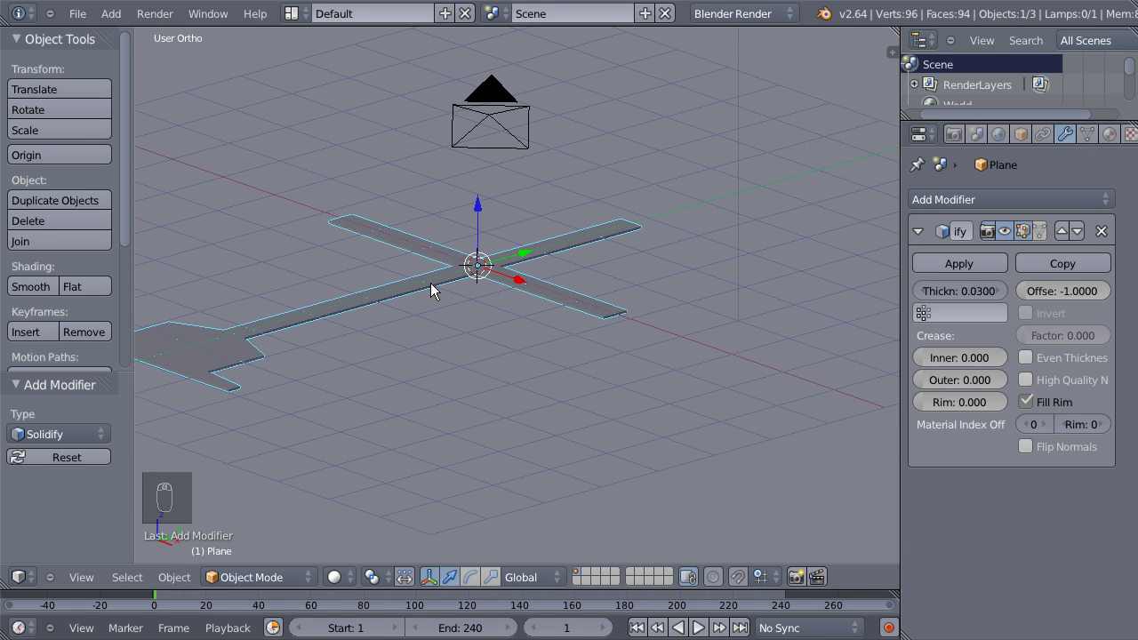
Create an orange material with diffuse intensity 1.0, specular 0 and Emit 0.90.
key("KP_7")
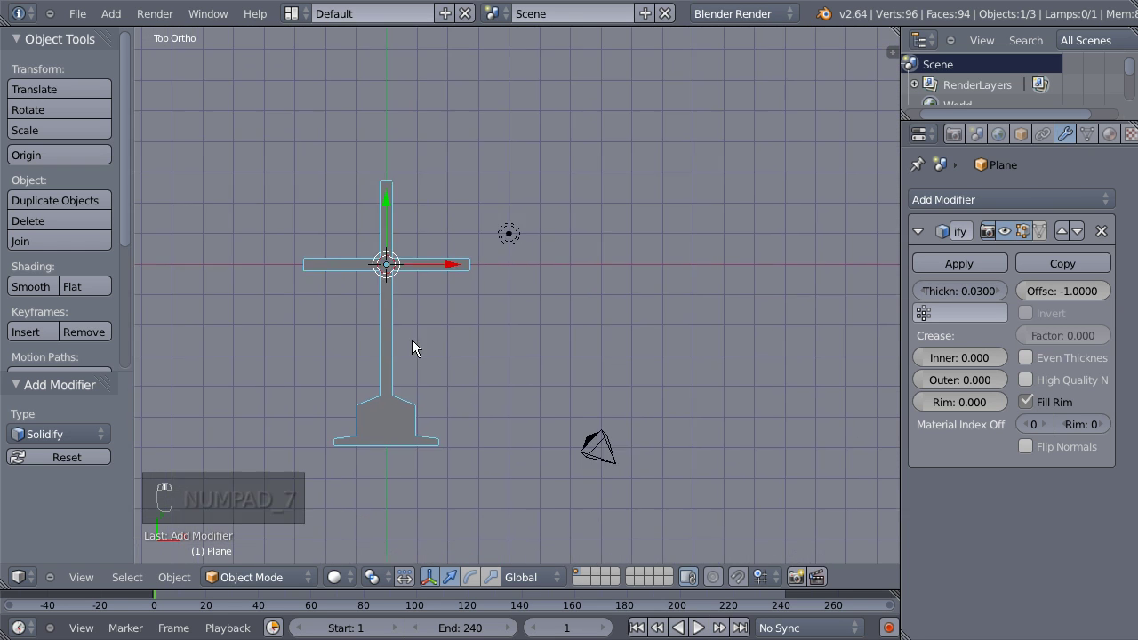
middle_click(323, 261)
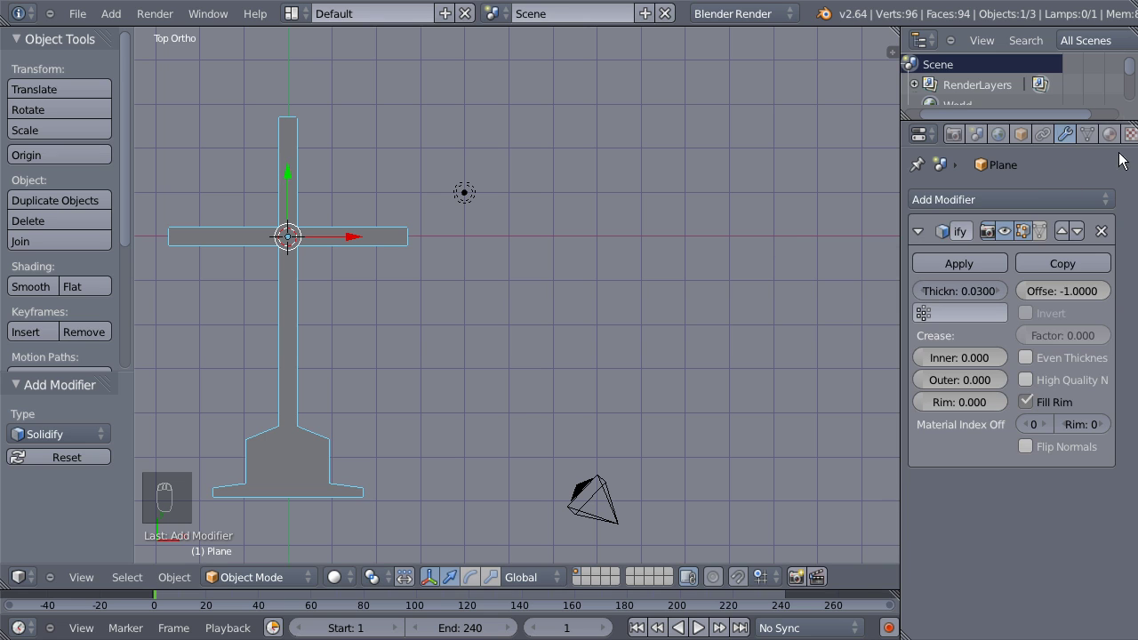
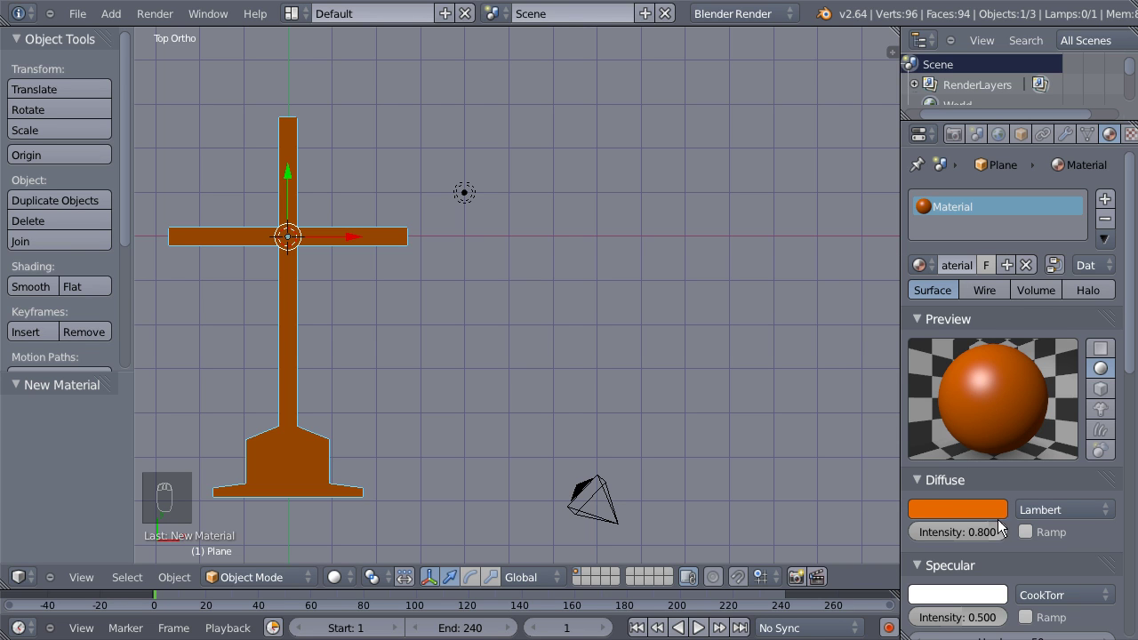
left_click_drag(961, 538, 1027, 568)
left_click_drag(967, 482, 983, 495)
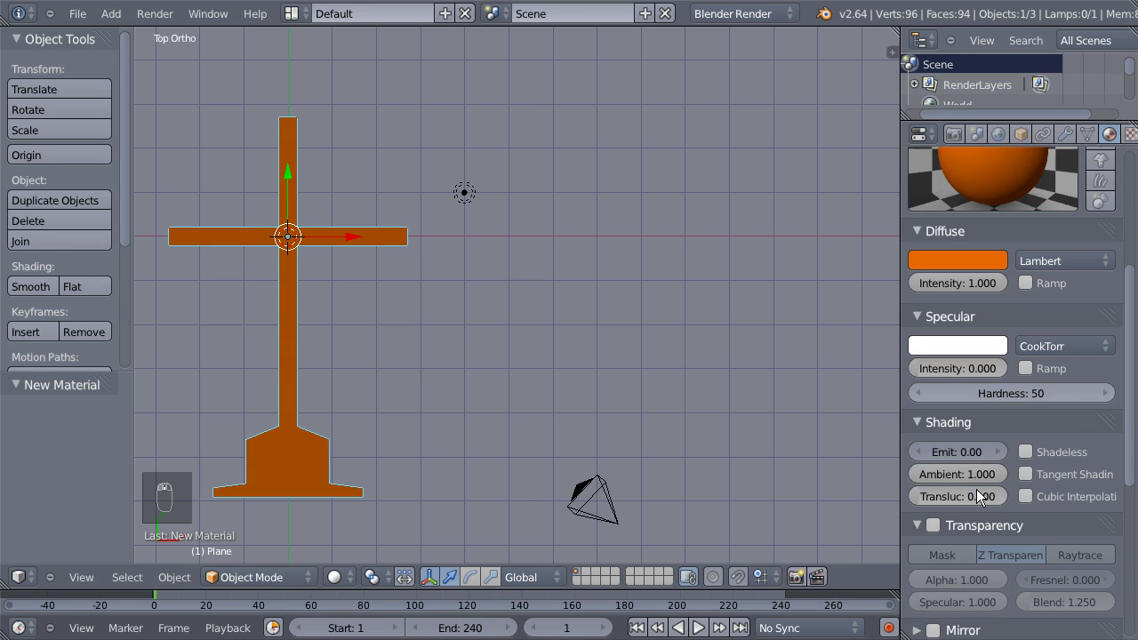
left_click_drag(970, 463, 959, 453)
left_click_drag(960, 453, 969, 464)
left_click_drag(1012, 415, 352, 376)
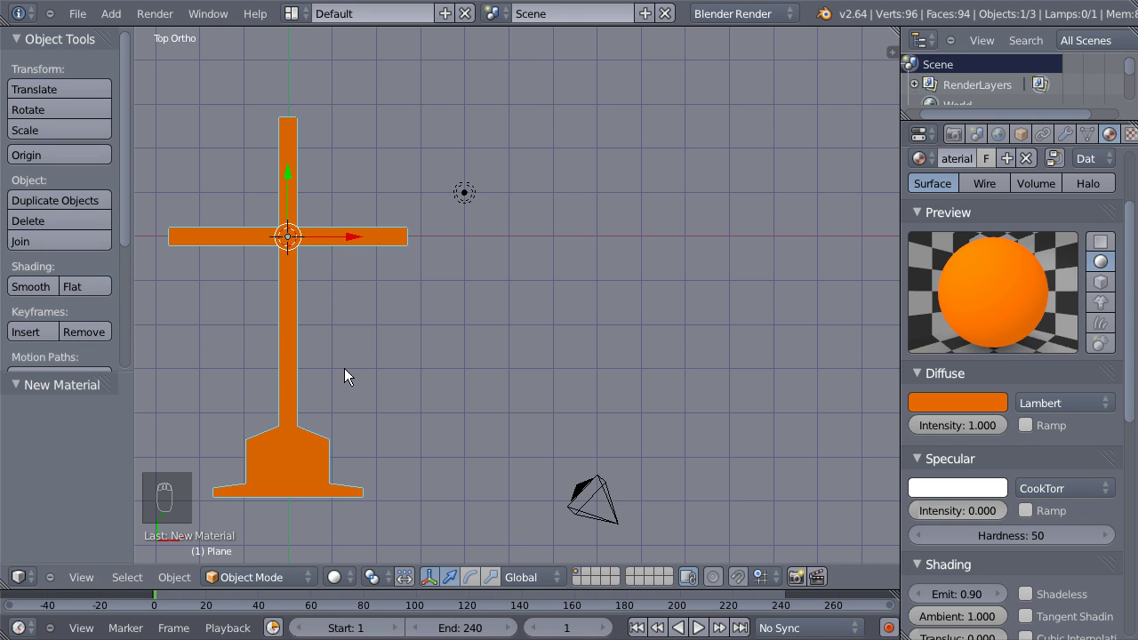
Duplicate the cross and notch the copy's crossbar left end by moving its middle vertex inward.
key("shift+d")
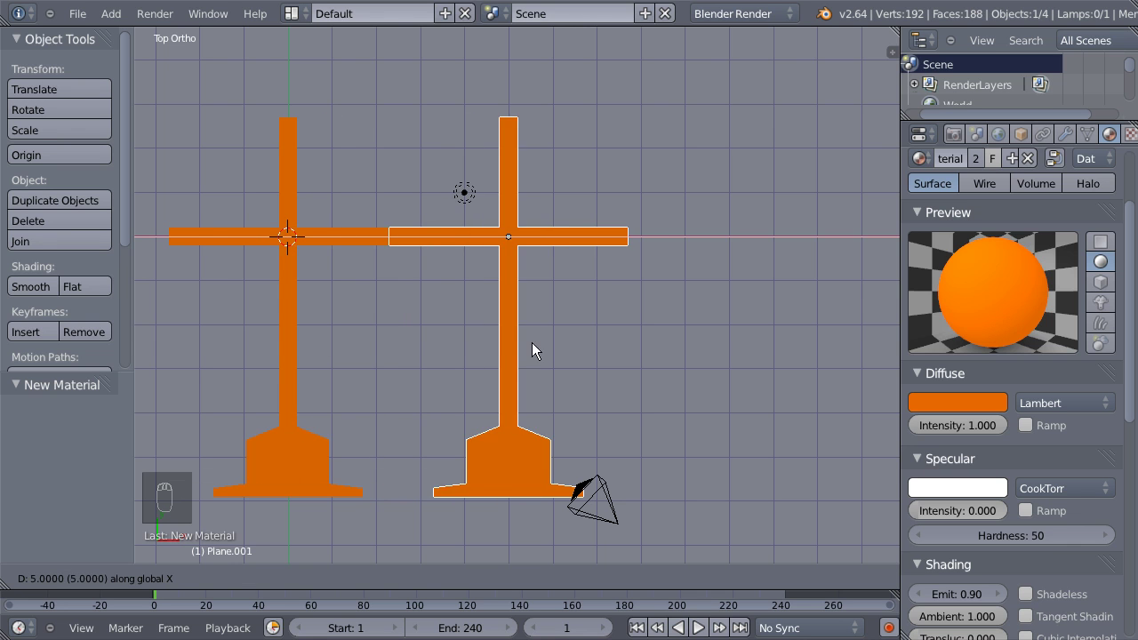
left_click_drag(575, 351, 563, 345)
left_click_drag(563, 345, 564, 342)
key("Tab")
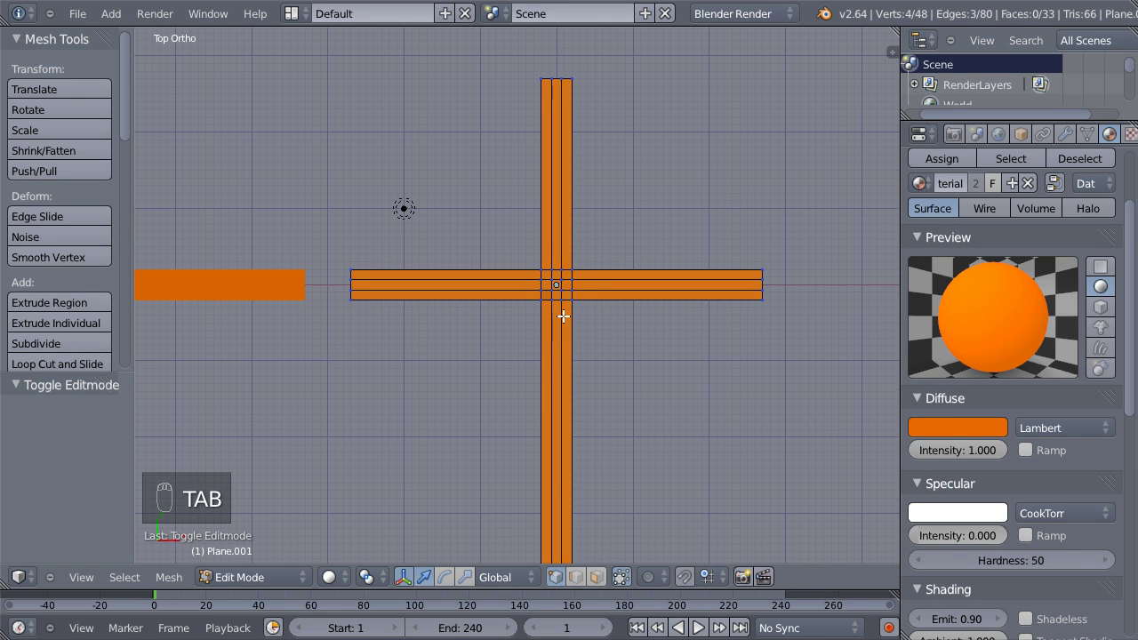
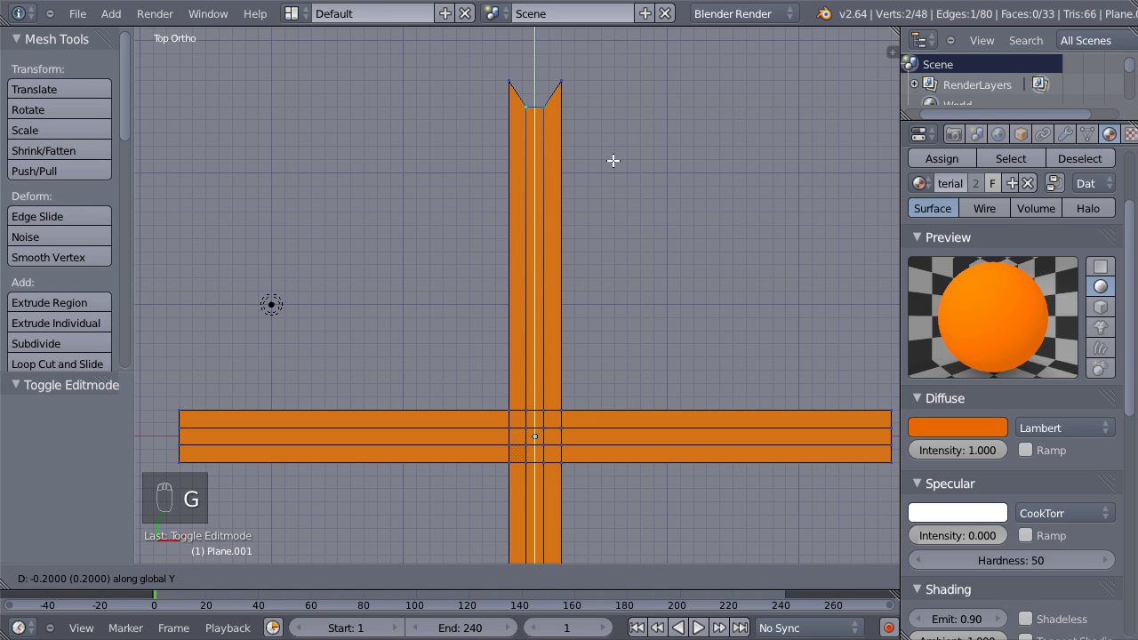
left_click_drag(611, 155, 282, 390)
middle_click(284, 380)
left_click_drag(300, 444, 303, 447)
key("g")
left_click_drag(315, 447, 665, 382)
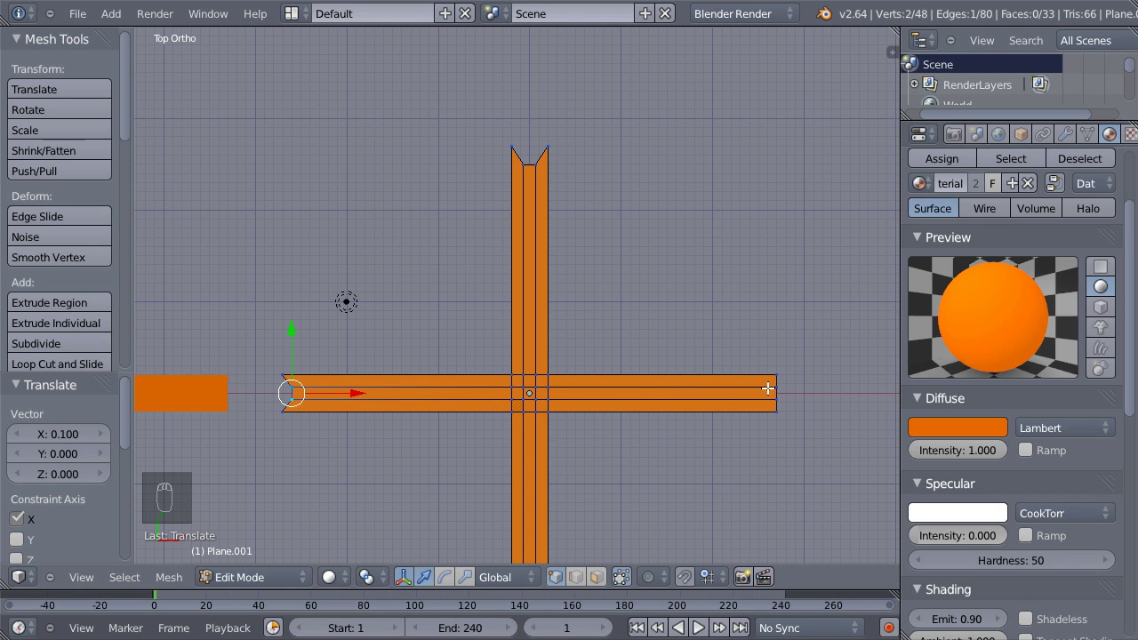
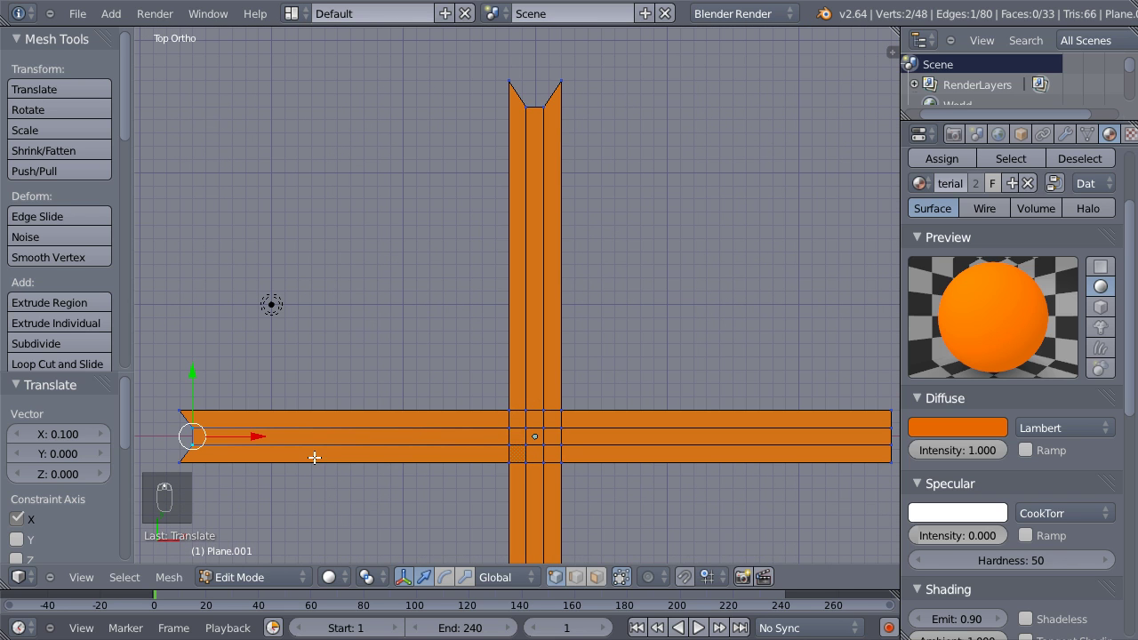
key("g")
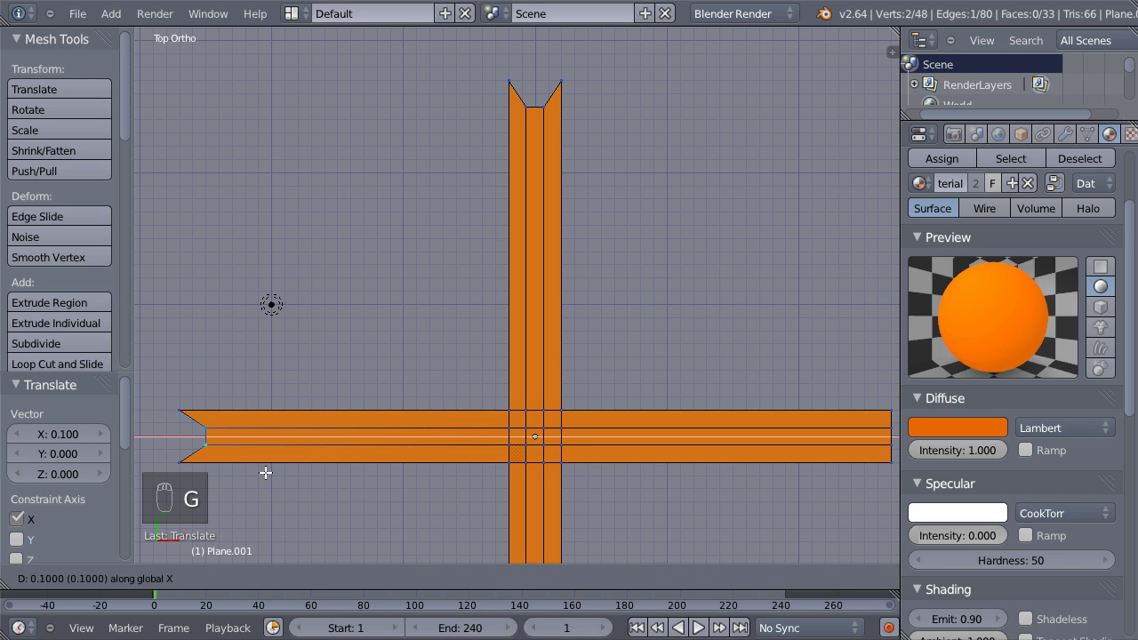
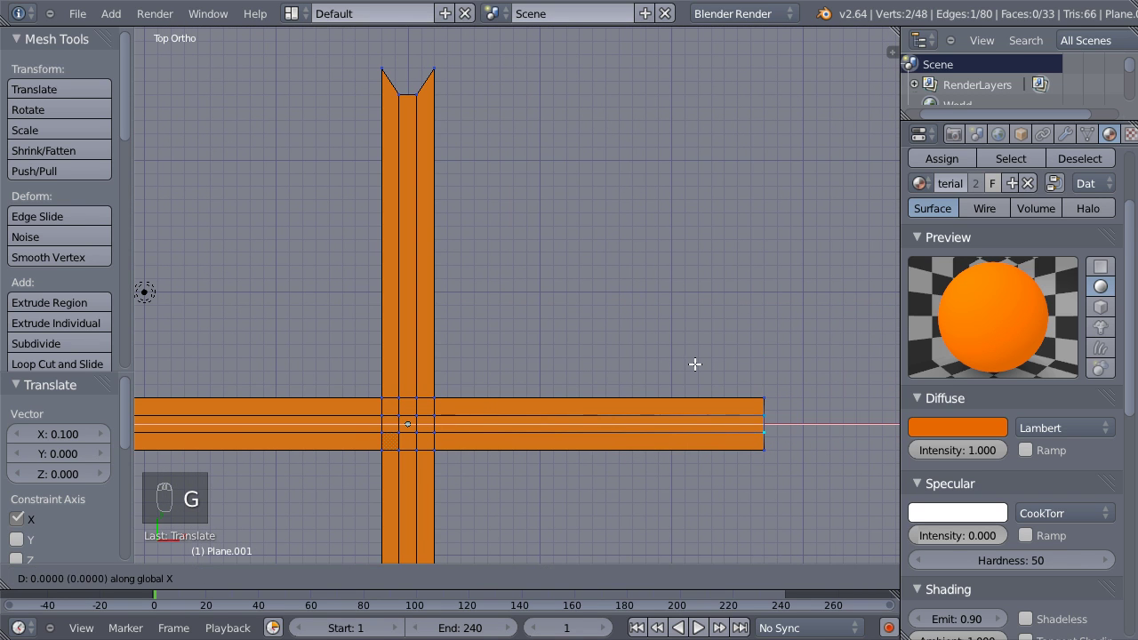
Box-select the cross above its base and sink it lower along Y, then leave Edit Mode.
left_click_drag(674, 360, 550, 485)
middle_click(550, 484)
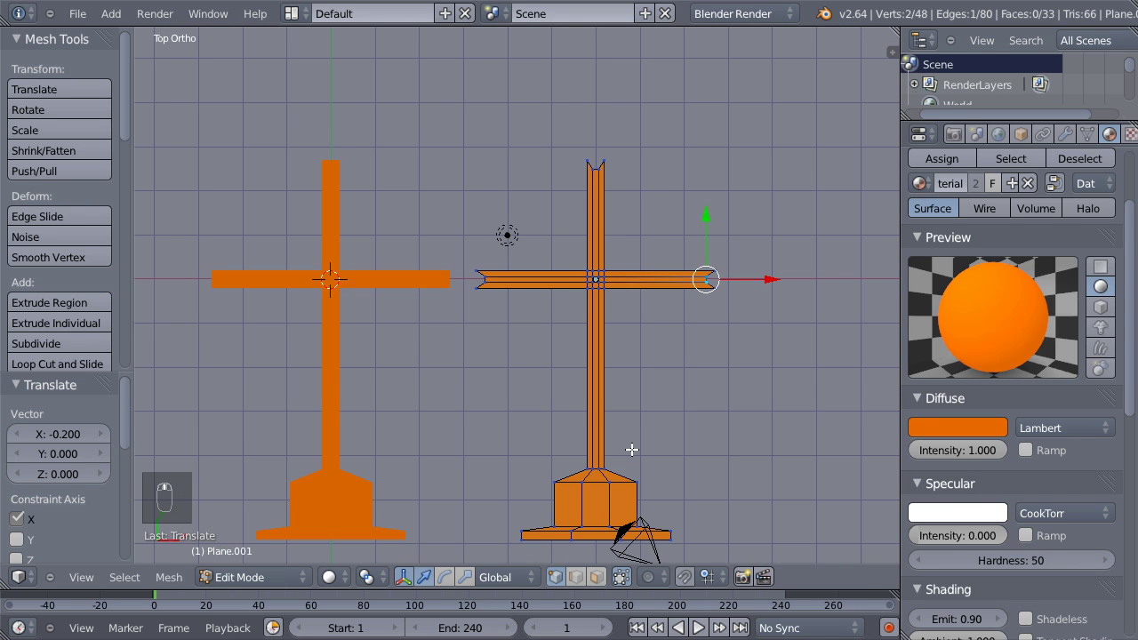
key("a")
key("b")
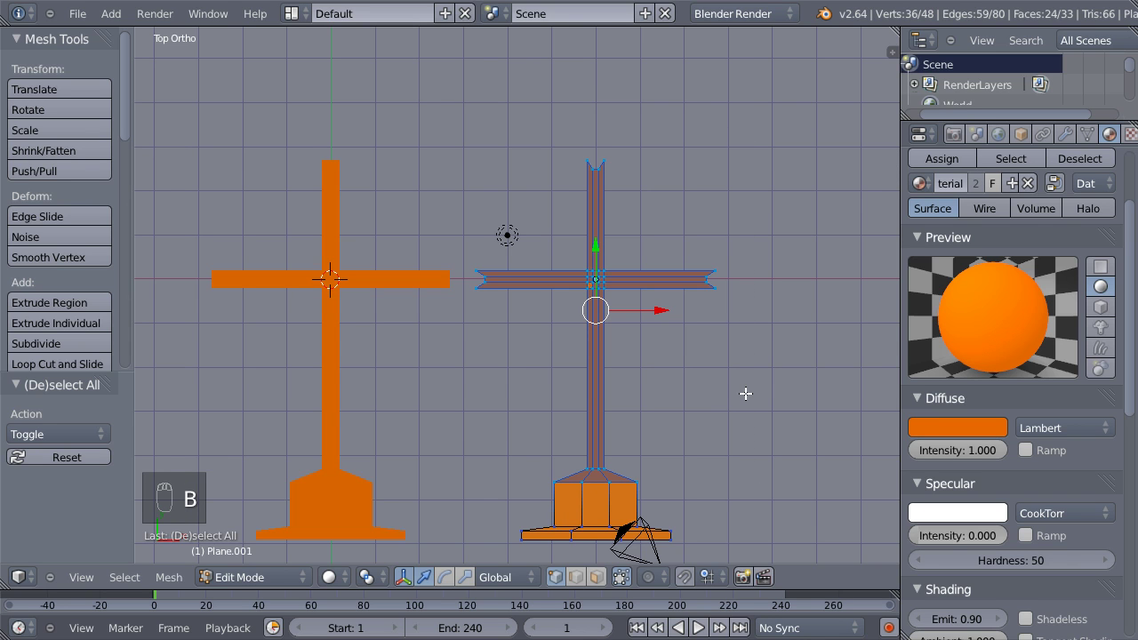
key("g")
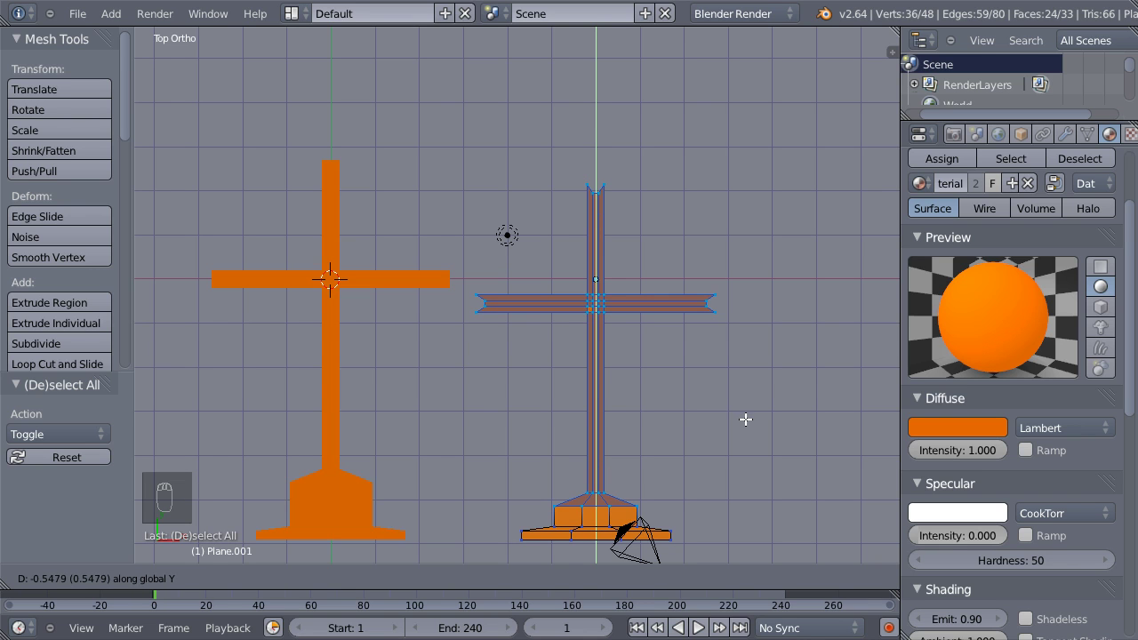
left_click(745, 416)
left_click_drag(678, 447, 612, 281)
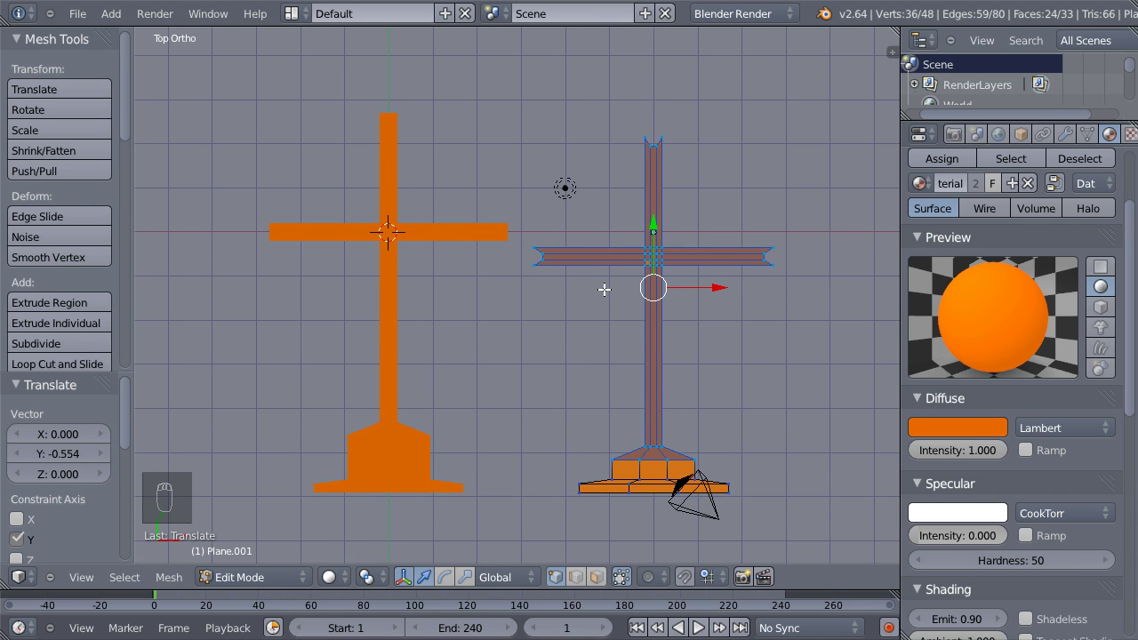
key("Tab")
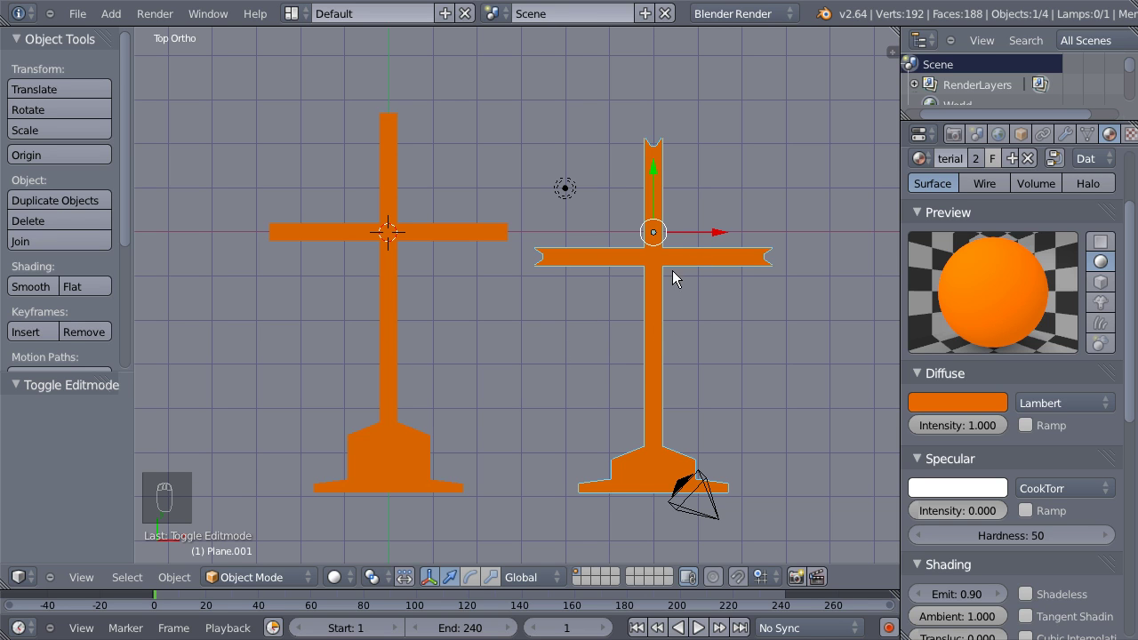
Snap the 3D cursor to the bottom vertex of the left cross's base.
left_click_drag(395, 324, 391, 202)
key("Tab")
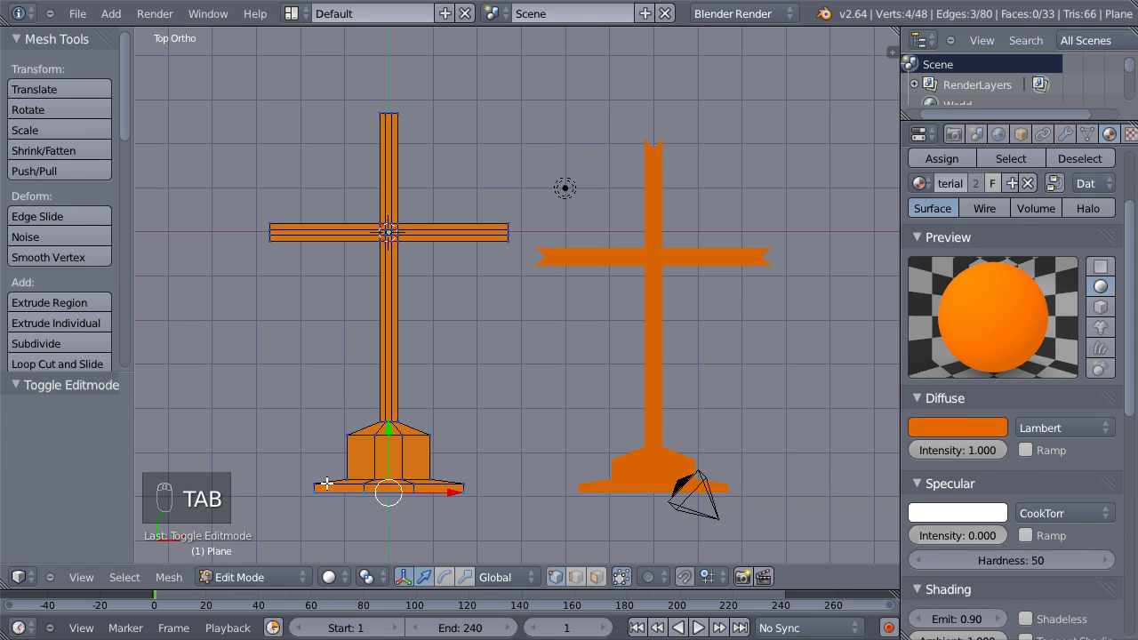
key("a")
key("b")
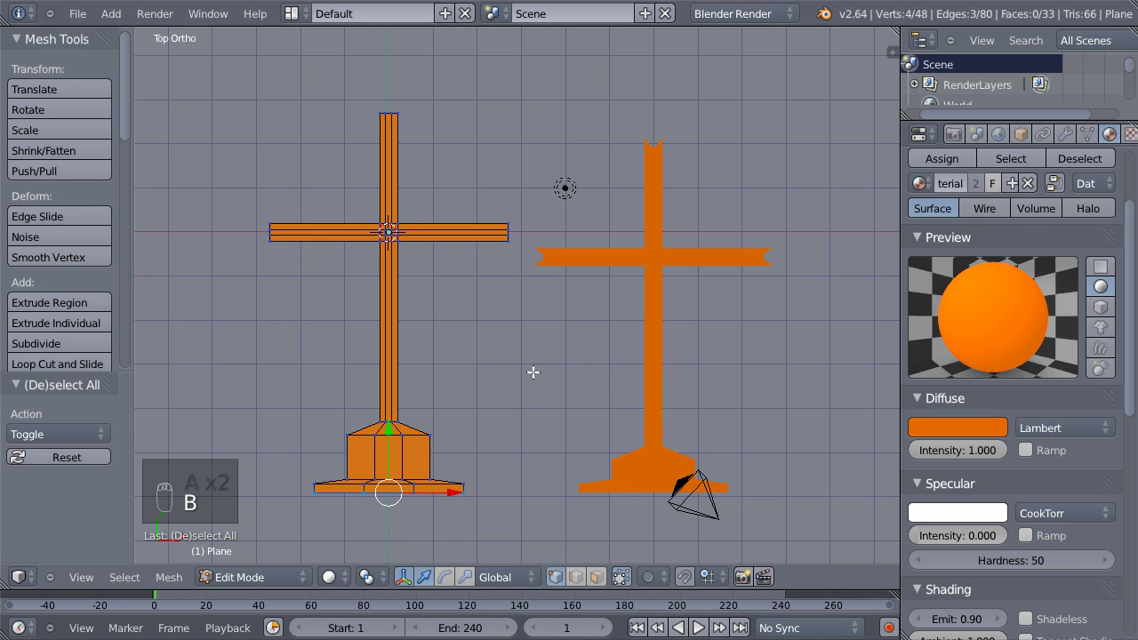
key("shift+s")
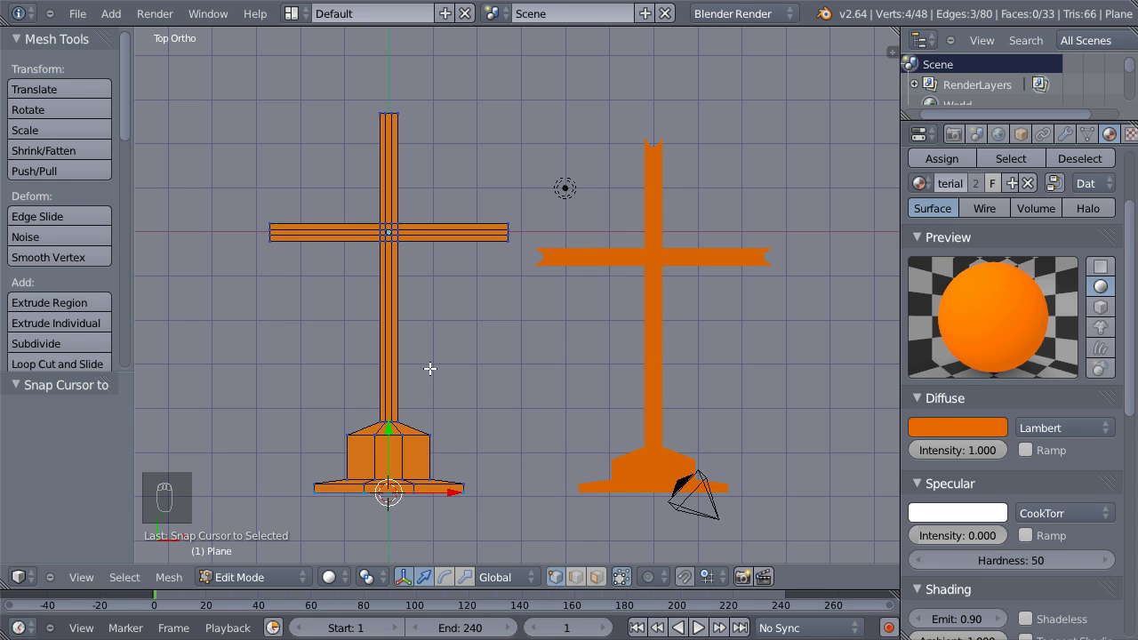
key("Tab")
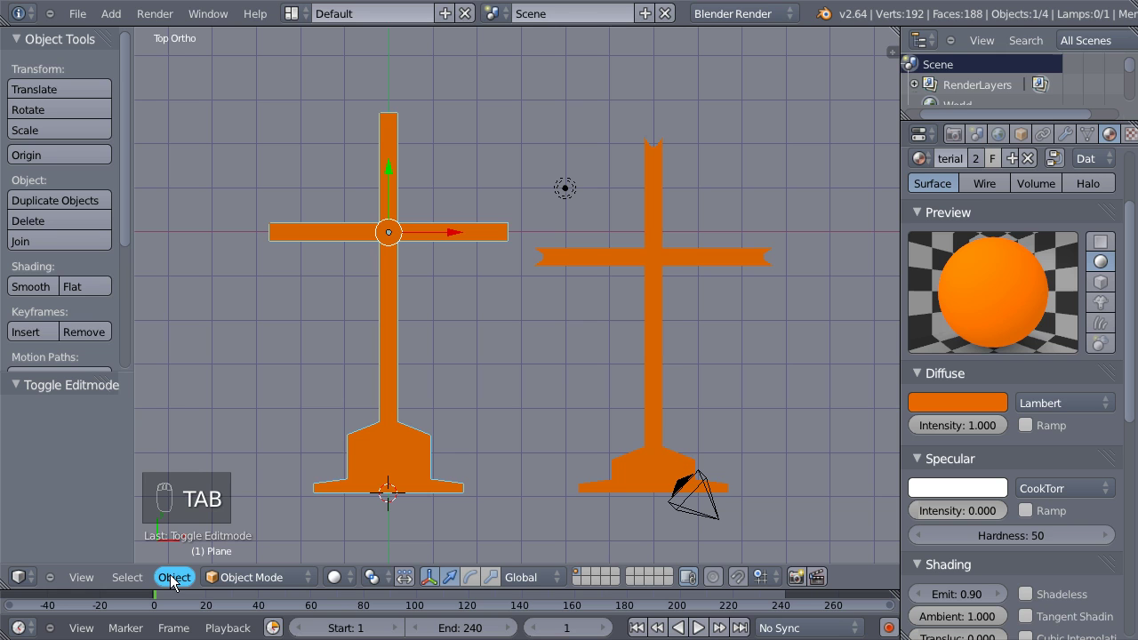
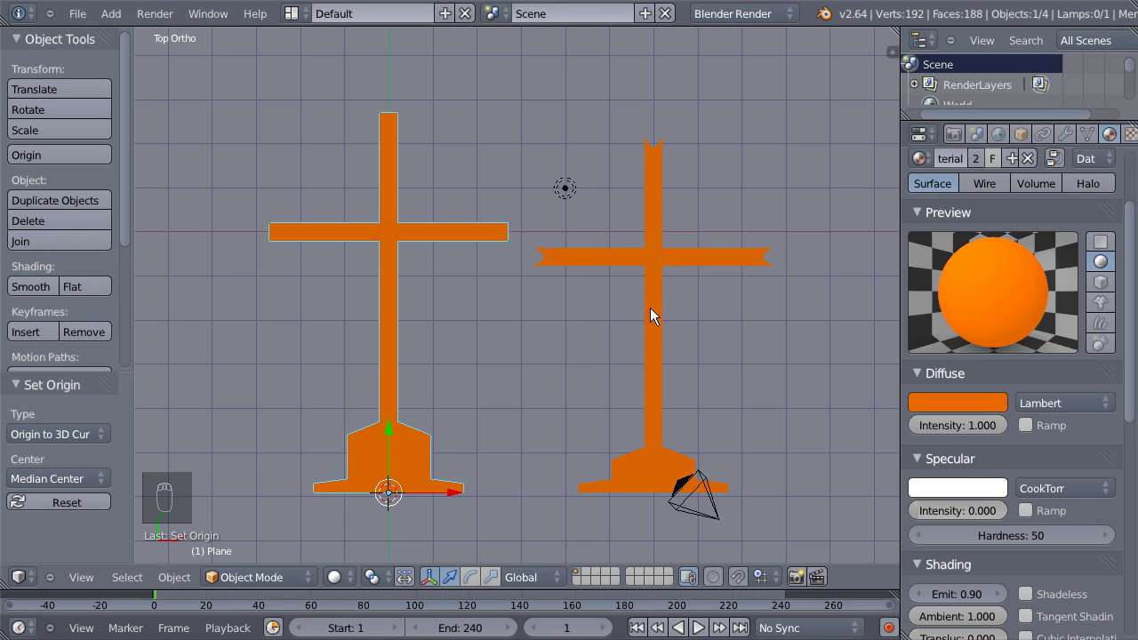
Snap the 3D cursor to the right cross's base bottom for its origin, then return the cursor to centre.
left_click_drag(658, 304, 579, 376)
key("Tab")
key("a")
key("b")
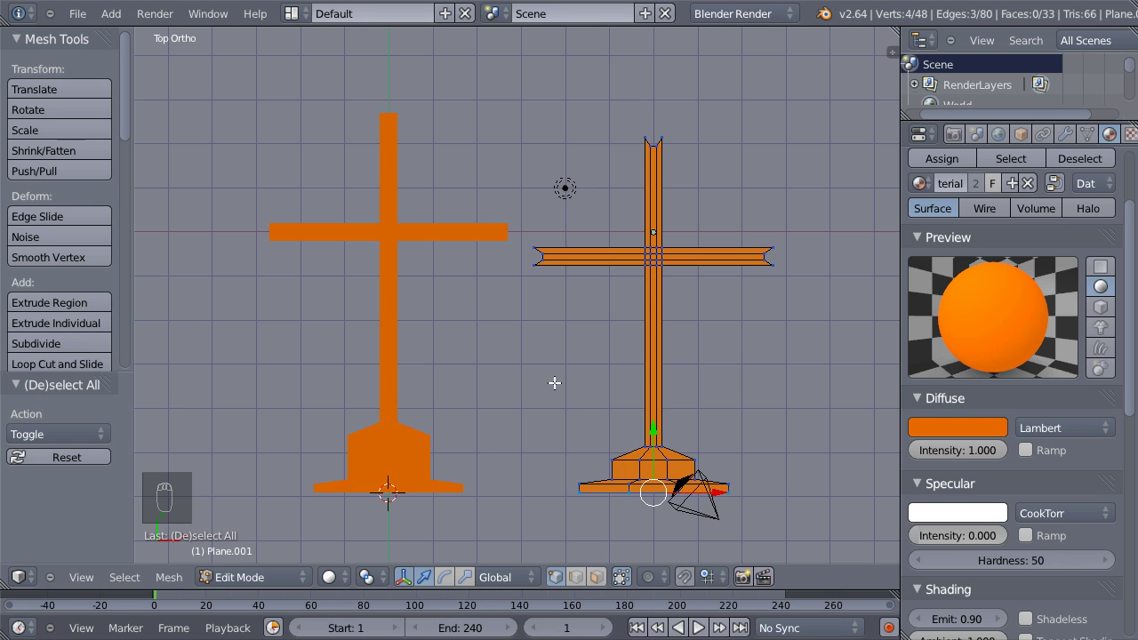
key("shift+s")
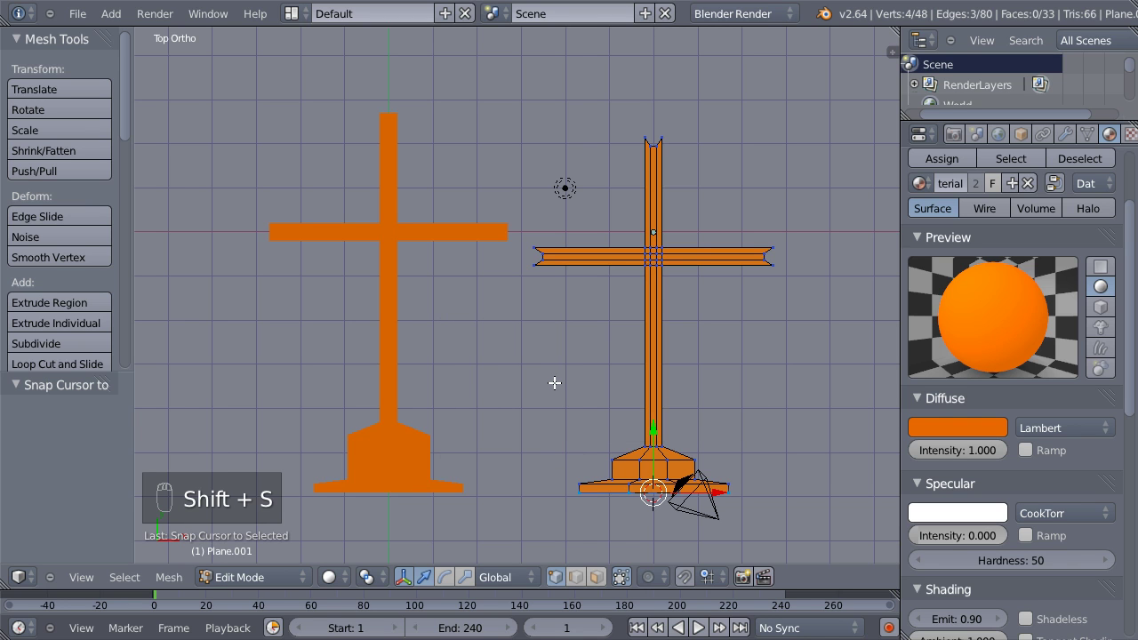
key("Tab")
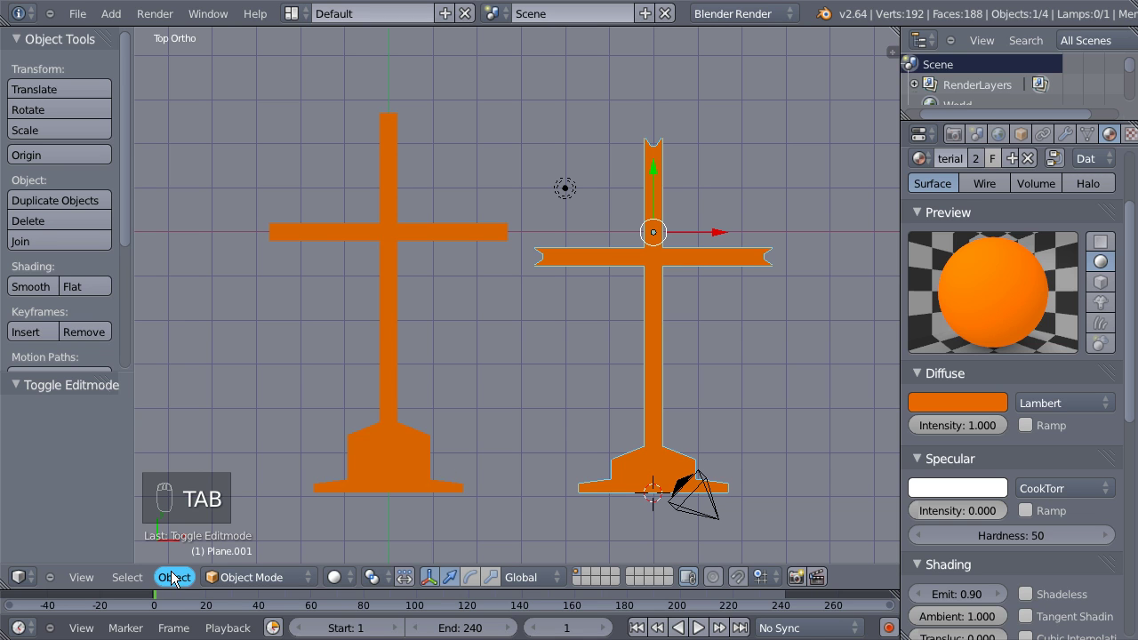
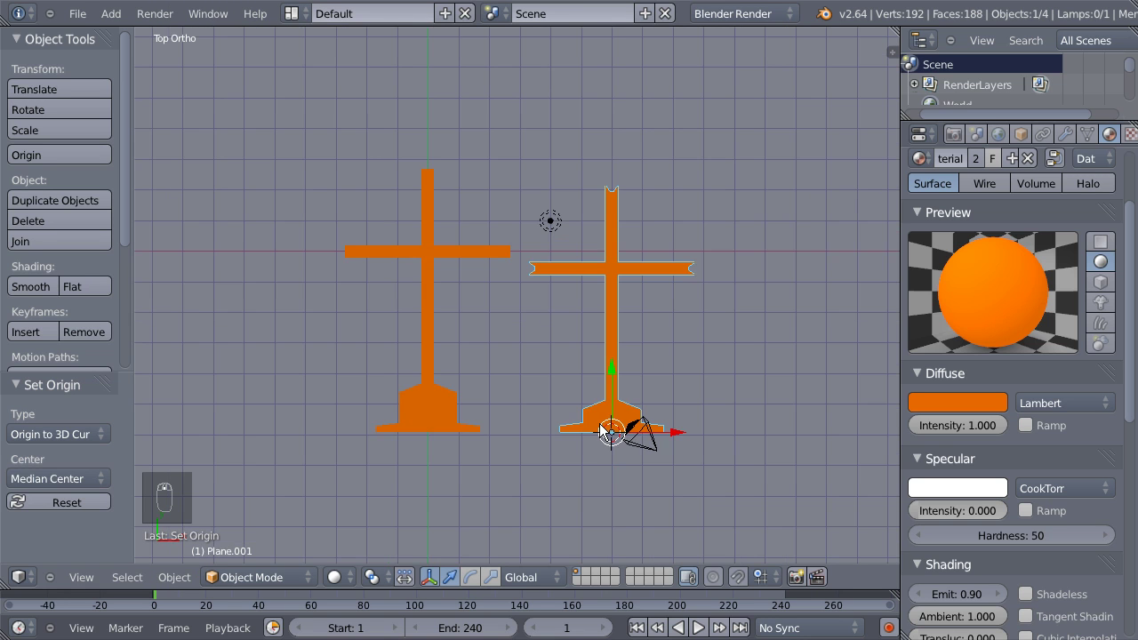
key("shift+s")
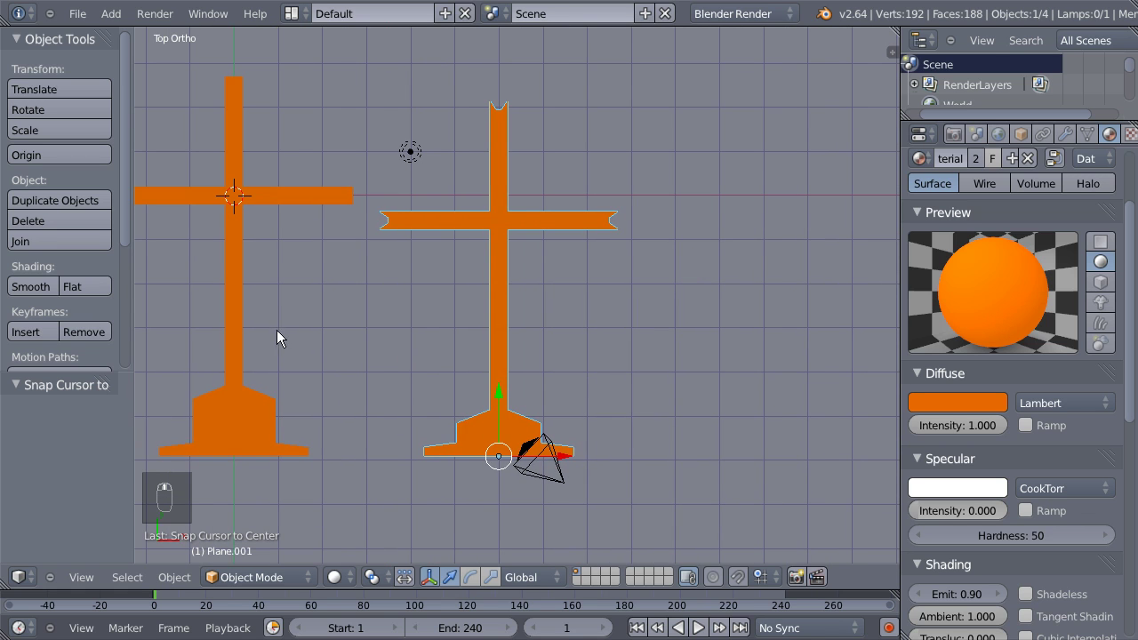
Duplicate the left cross as a third copy and raise its top vertex into a point.
left_click_drag(239, 283, 216, 319)
key("shift+d")
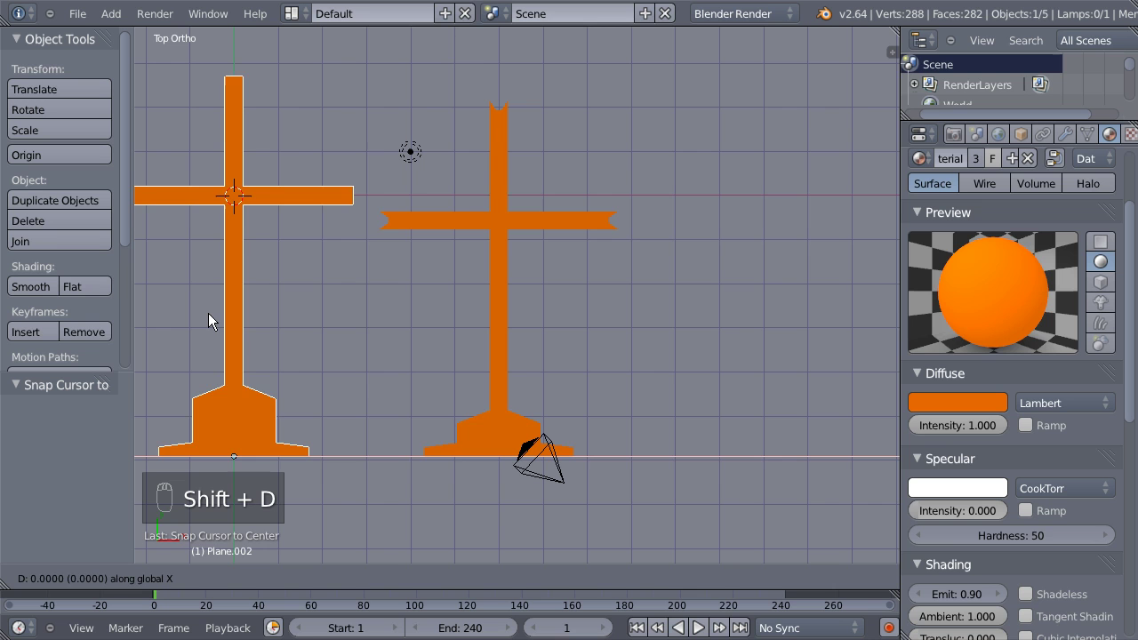
left_click(726, 312)
left_click_drag(765, 287, 604, 429)
key("Tab")
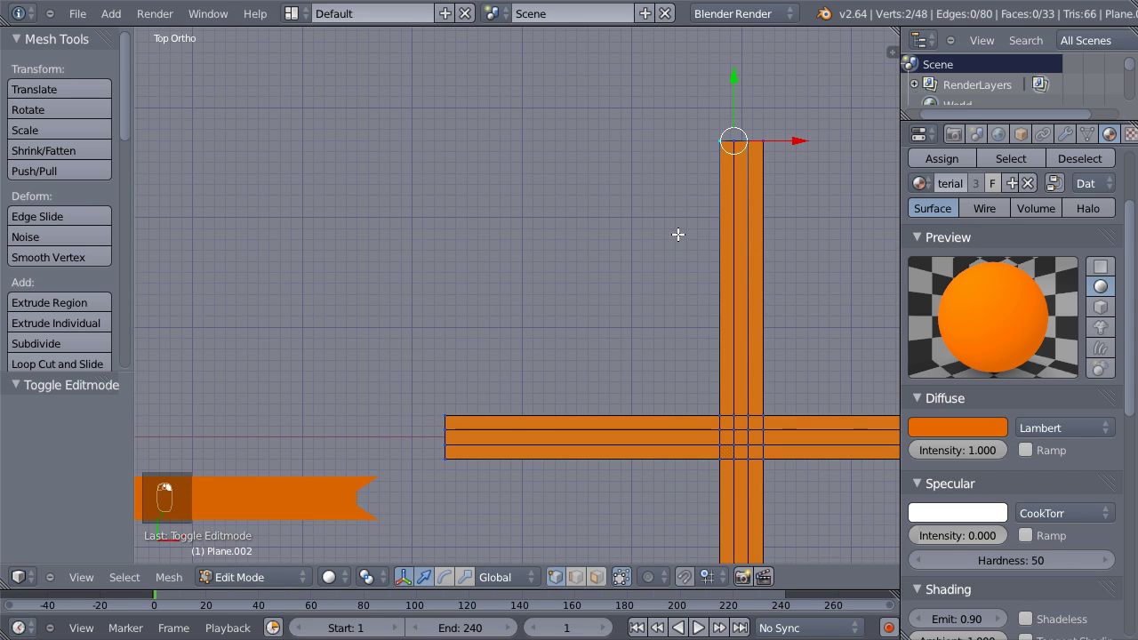
left_click_drag(734, 145, 537, 359)
key("g")
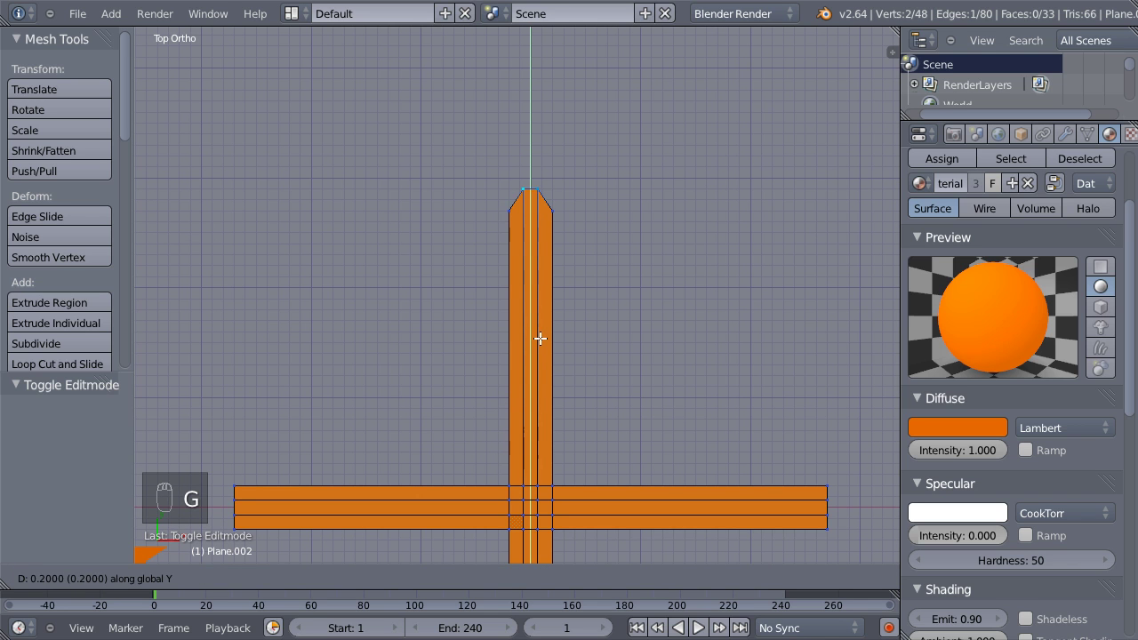
Move the crossbar's left and right end vertices along X to form pointed tips.
left_click_drag(539, 329, 447, 407)
left_click_drag(332, 465, 403, 406)
left_click_drag(403, 405, 437, 453)
key("g")
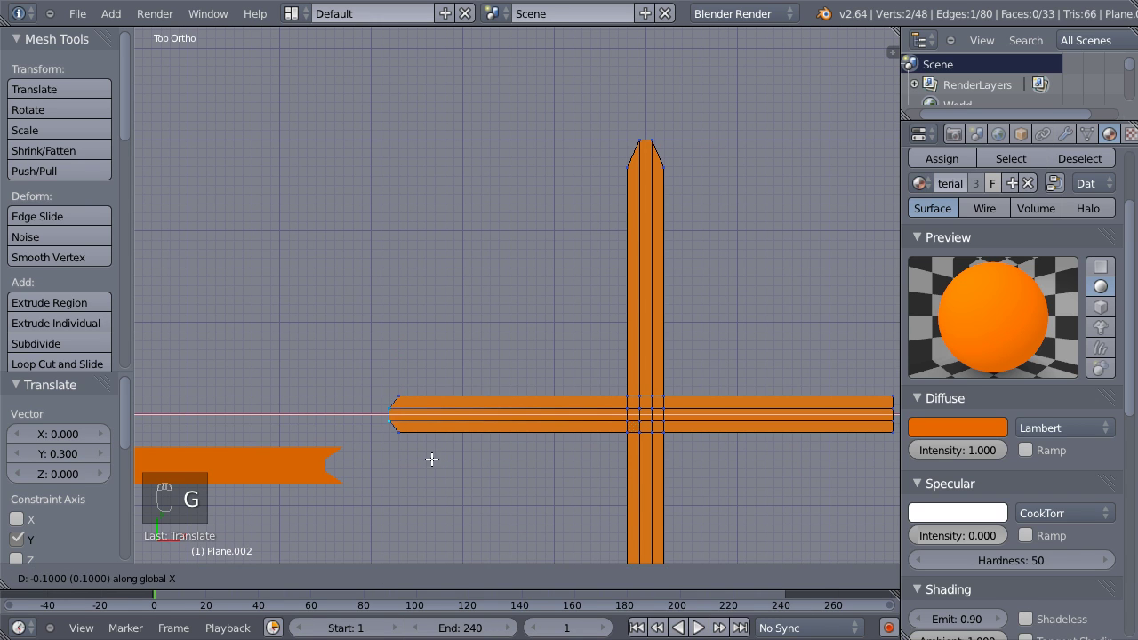
left_click_drag(420, 452, 426, 451)
key("g")
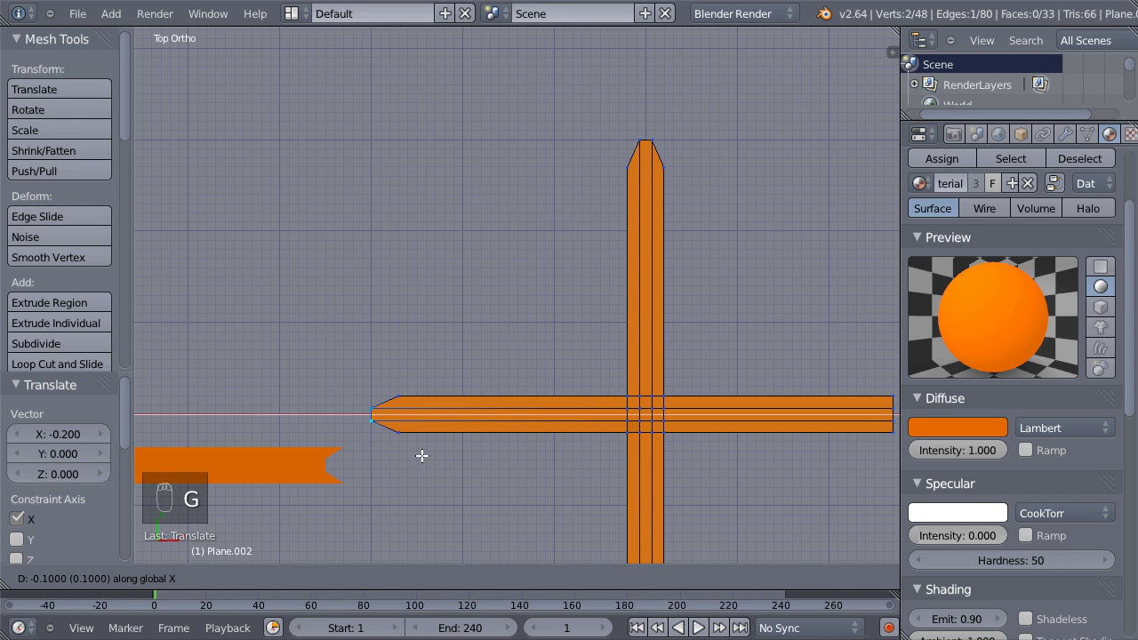
left_click(421, 450)
left_click_drag(673, 352, 636, 368)
key("g")
left_click_drag(637, 368, 658, 366)
left_click(658, 365)
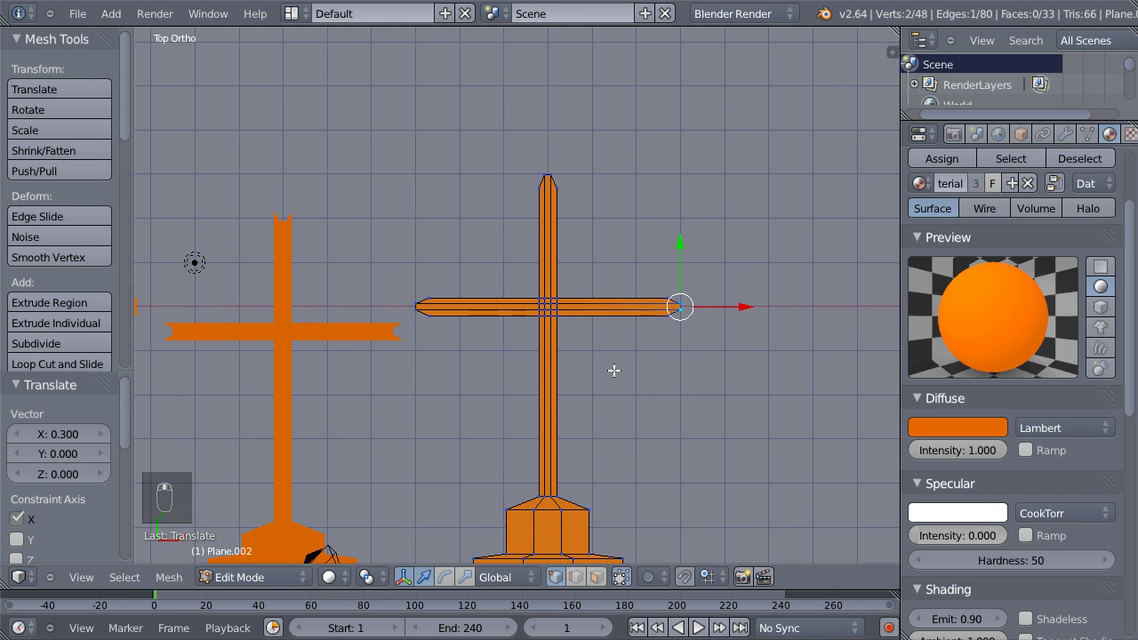
Box-select the remaining tip vertices and pull them out into a point.
left_click_drag(609, 371, 763, 327)
key("a")
key("b")
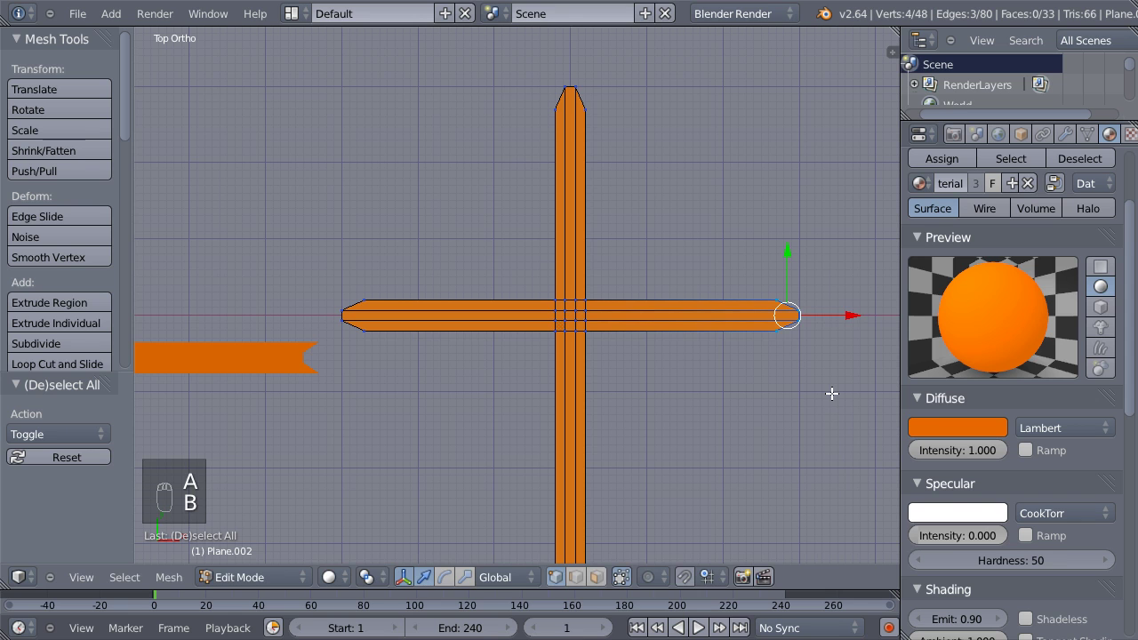
key("g")
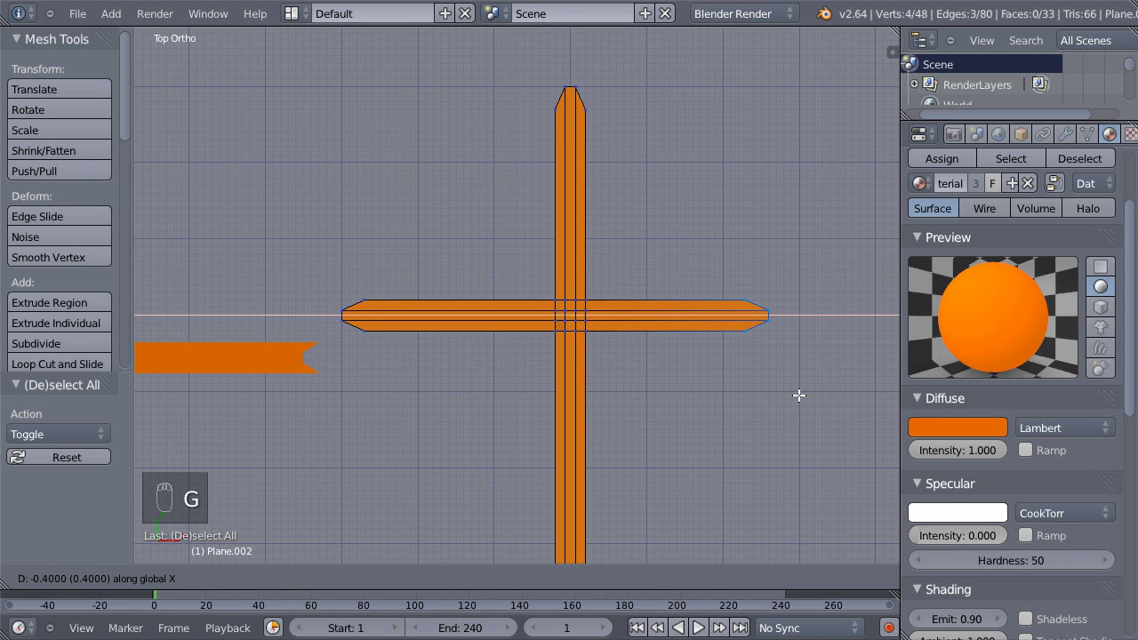
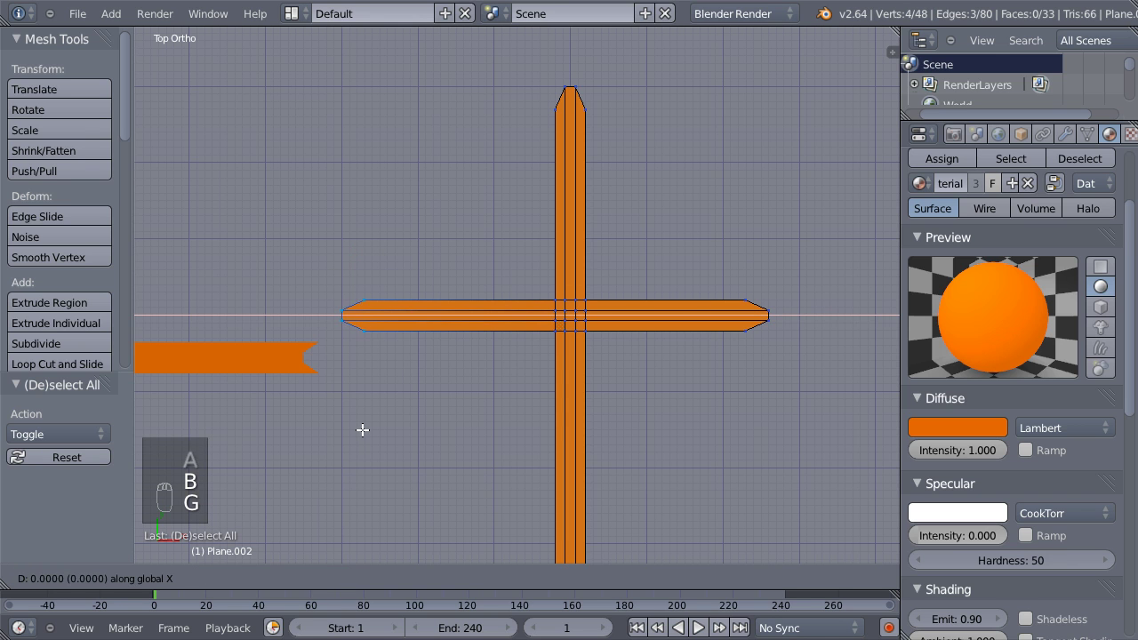
left_click_drag(395, 422, 429, 292)
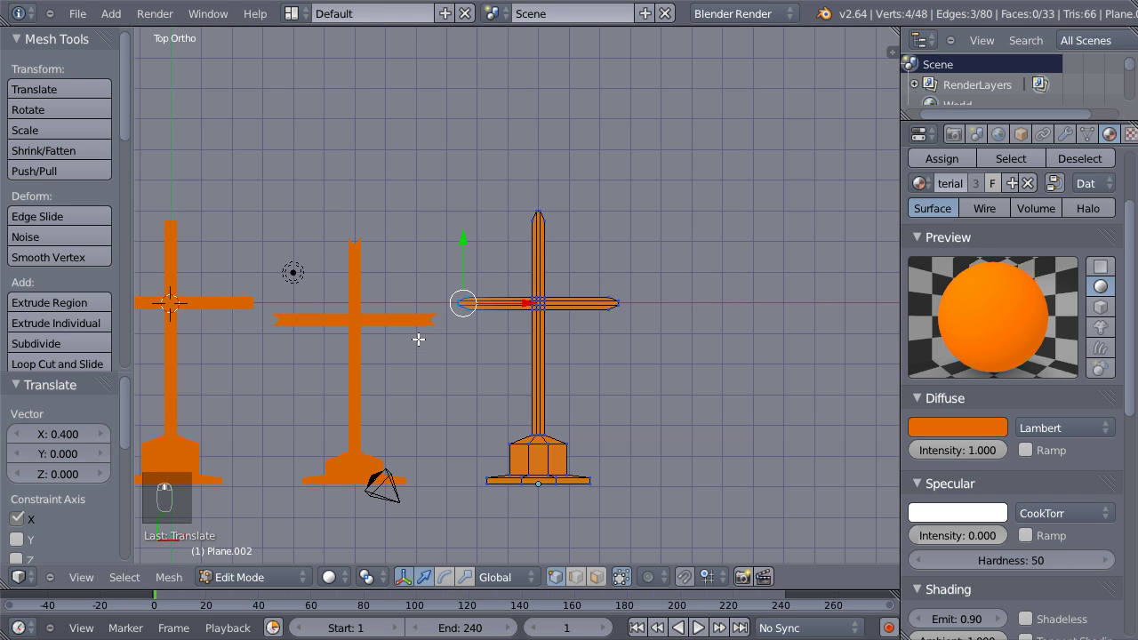
Duplicate the plain first cross as a fourth copy shifted 18 units along X and enter Edit Mode.
key("Tab")
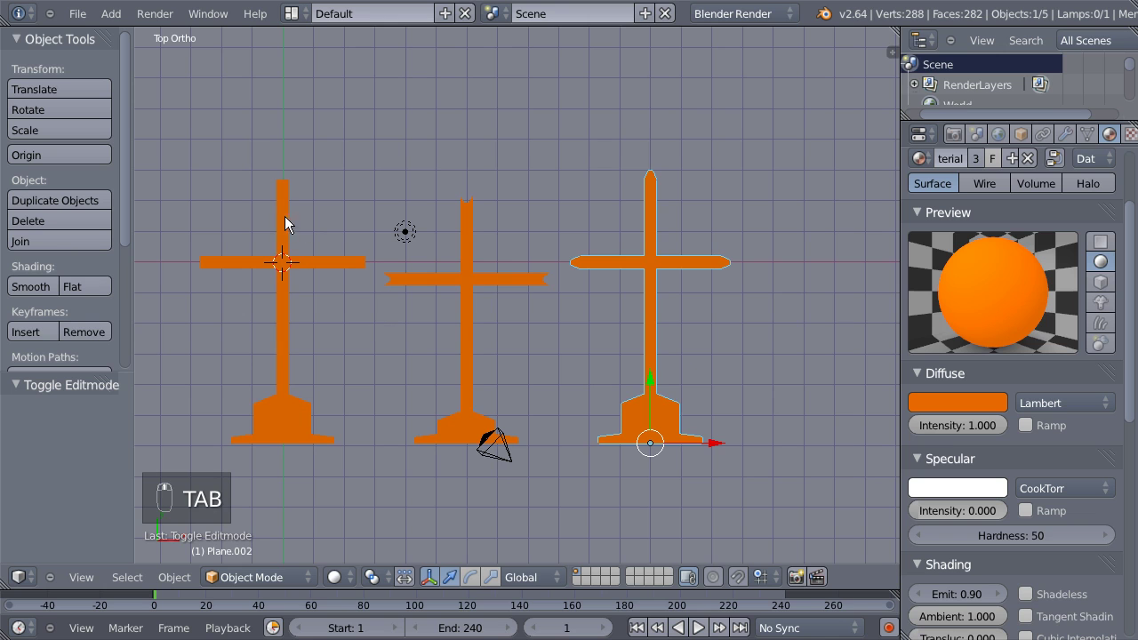
left_click_drag(288, 220, 249, 345)
key("shift+d")
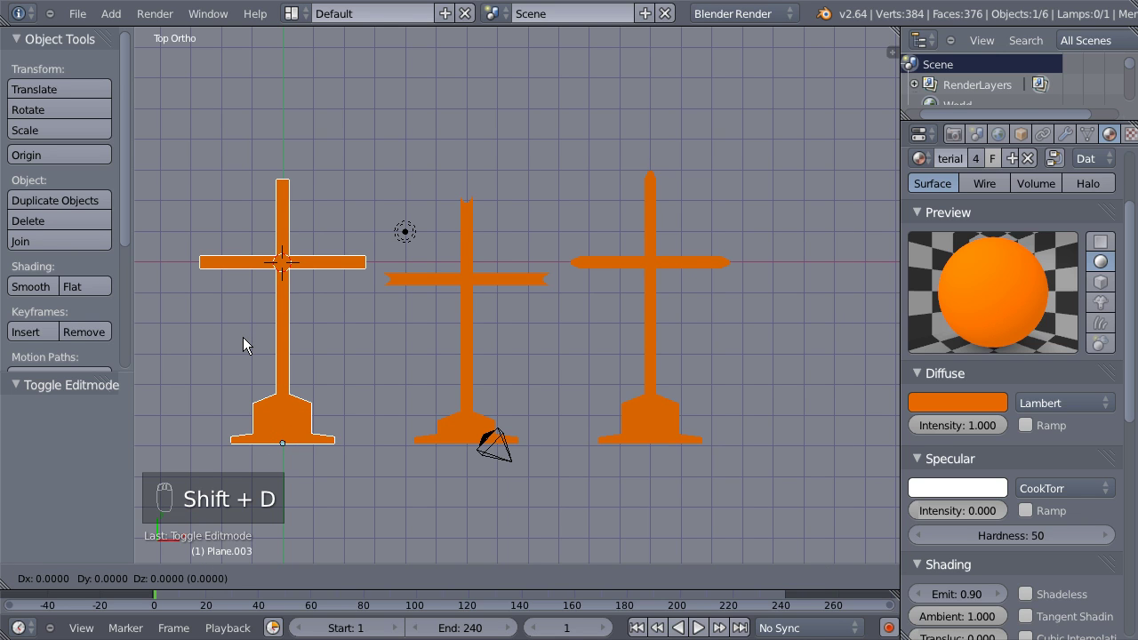
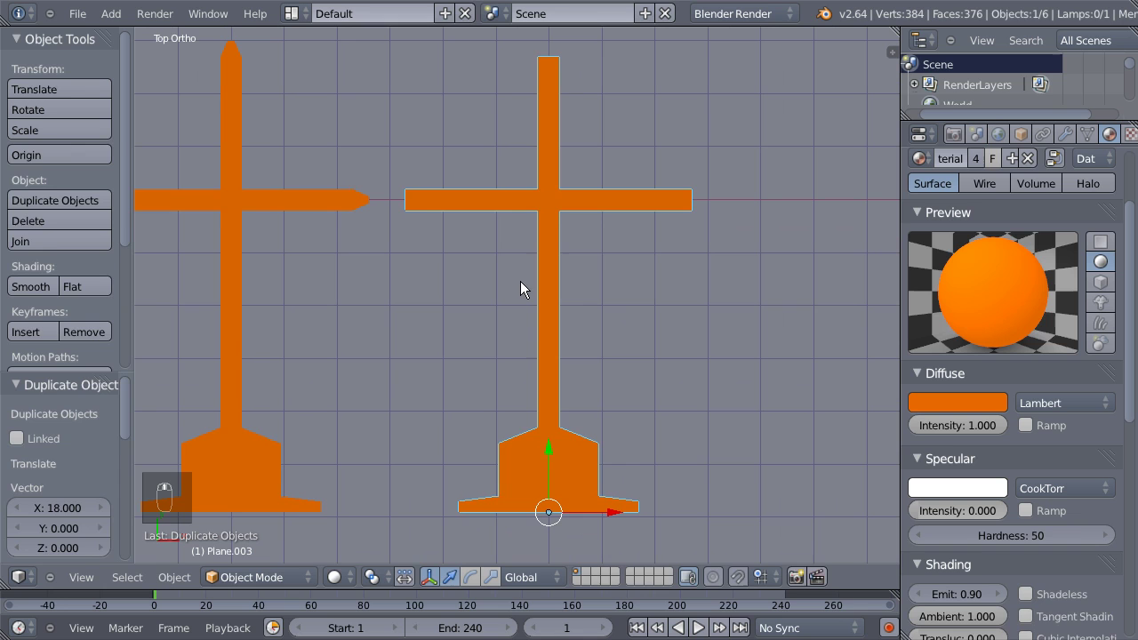
key("Tab")
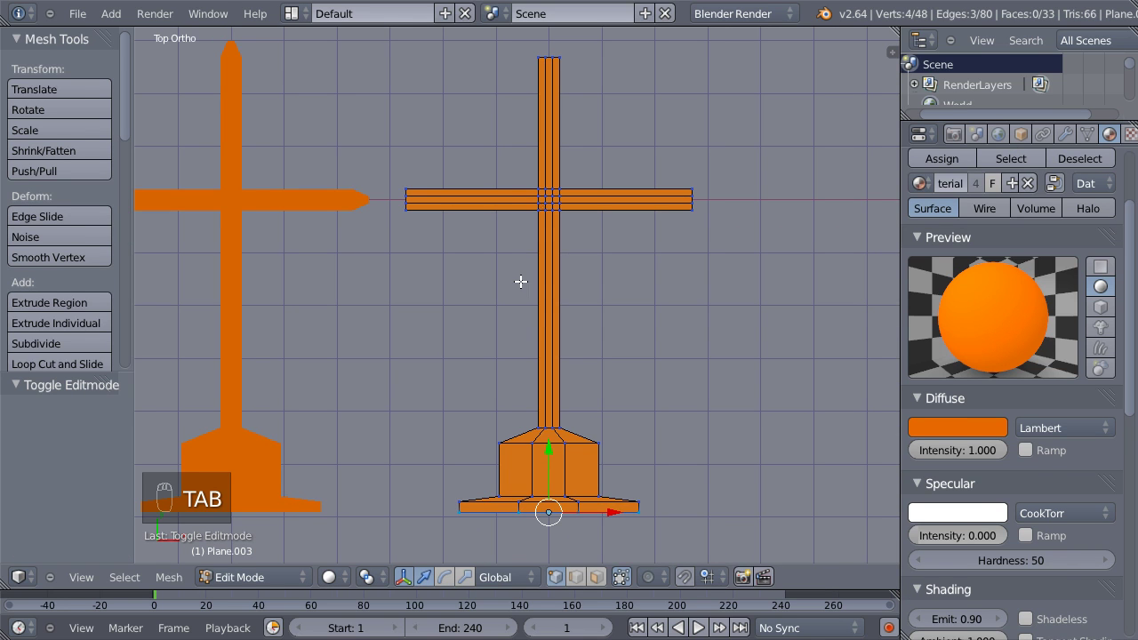
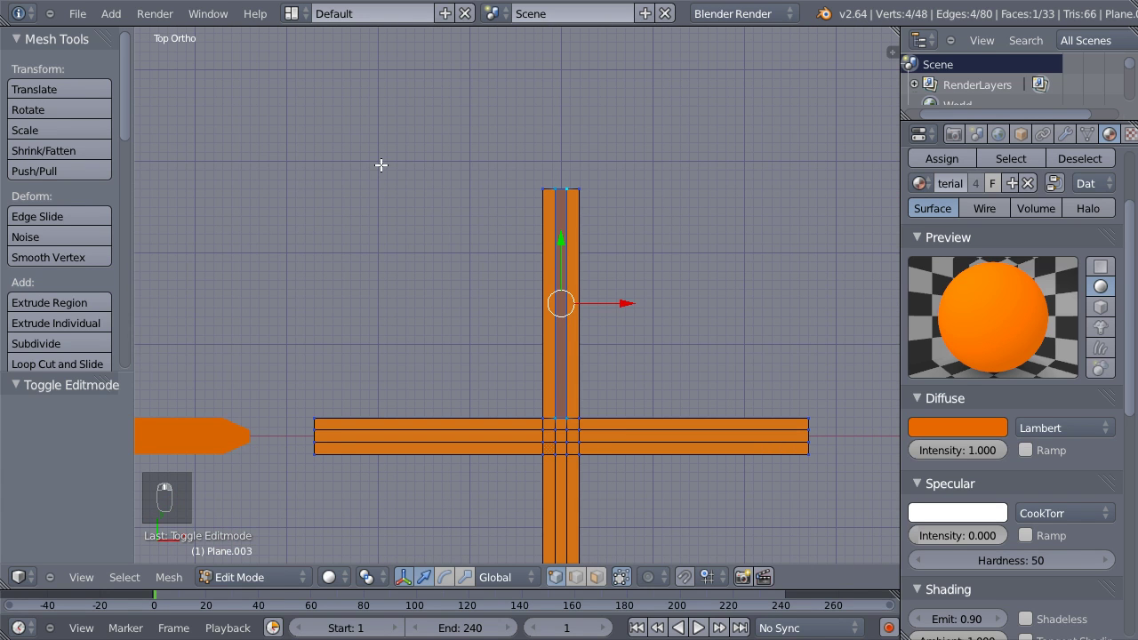
Delete the centre faces of the arms and lower post, leaving parallel bars.
key("x")
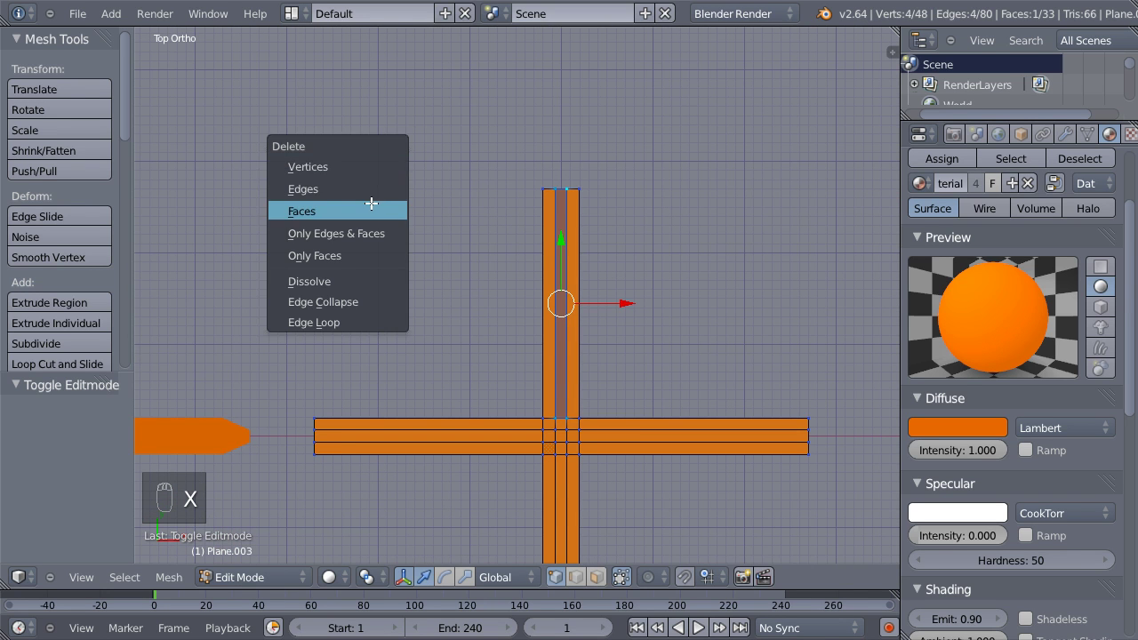
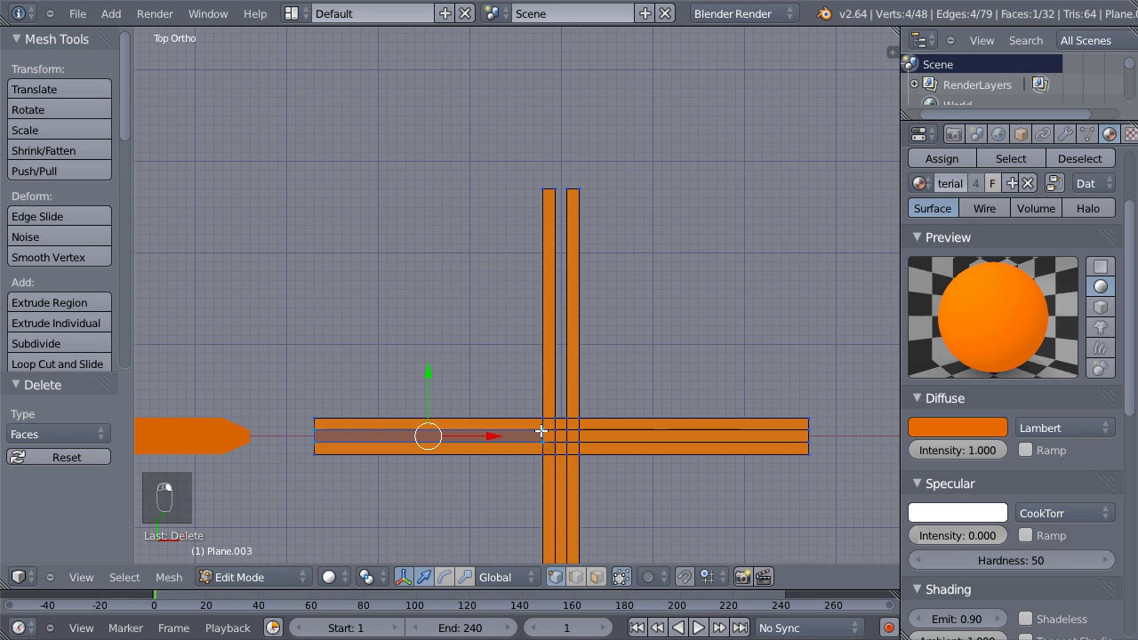
key("x")
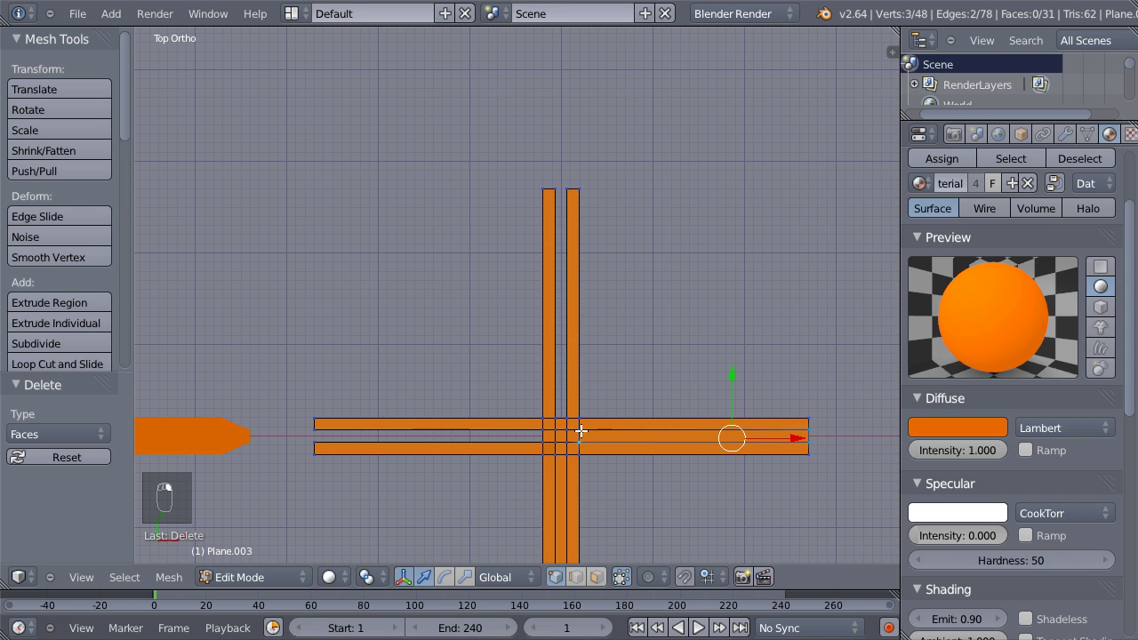
key("x")
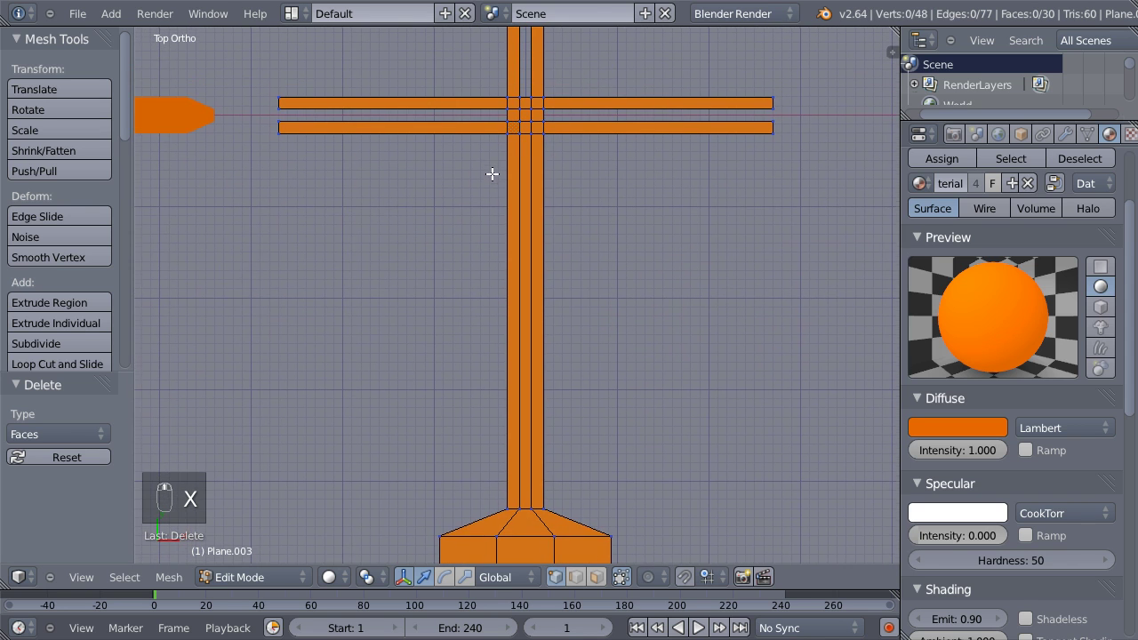
left_click_drag(530, 138, 366, 337)
key("x")
left_click_drag(551, 285, 577, 370)
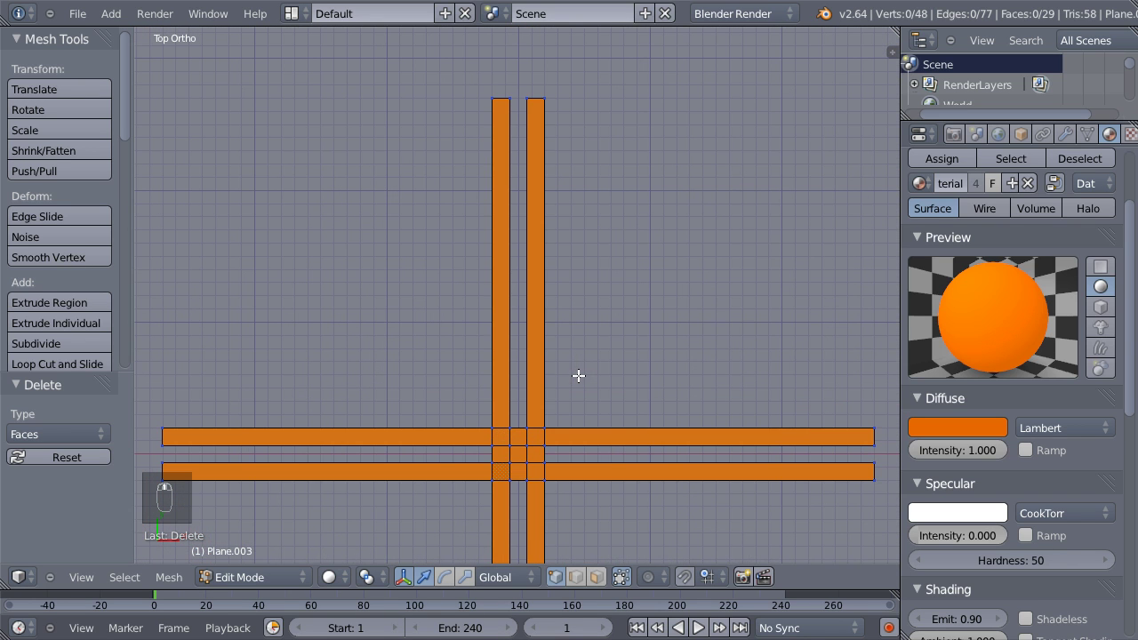
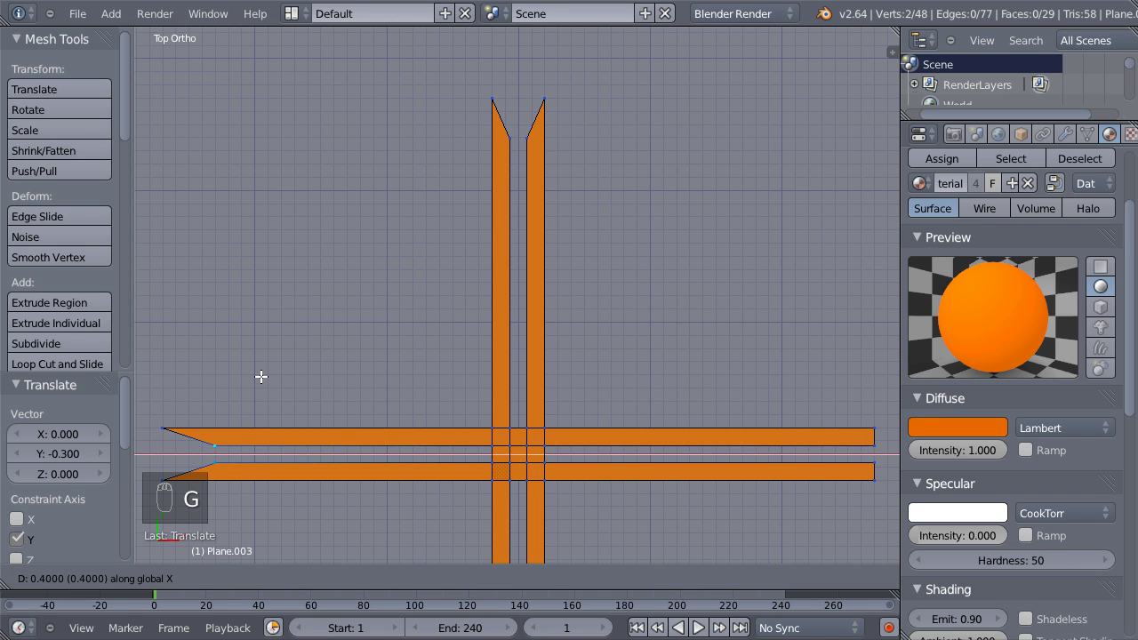
Slant both arm ends of the double-barred cross into points by moving their inner vertices.
left_click_drag(251, 373, 877, 476)
right_click(873, 439)
middle_click(878, 476)
left_click_drag(878, 519, 877, 518)
key("g")
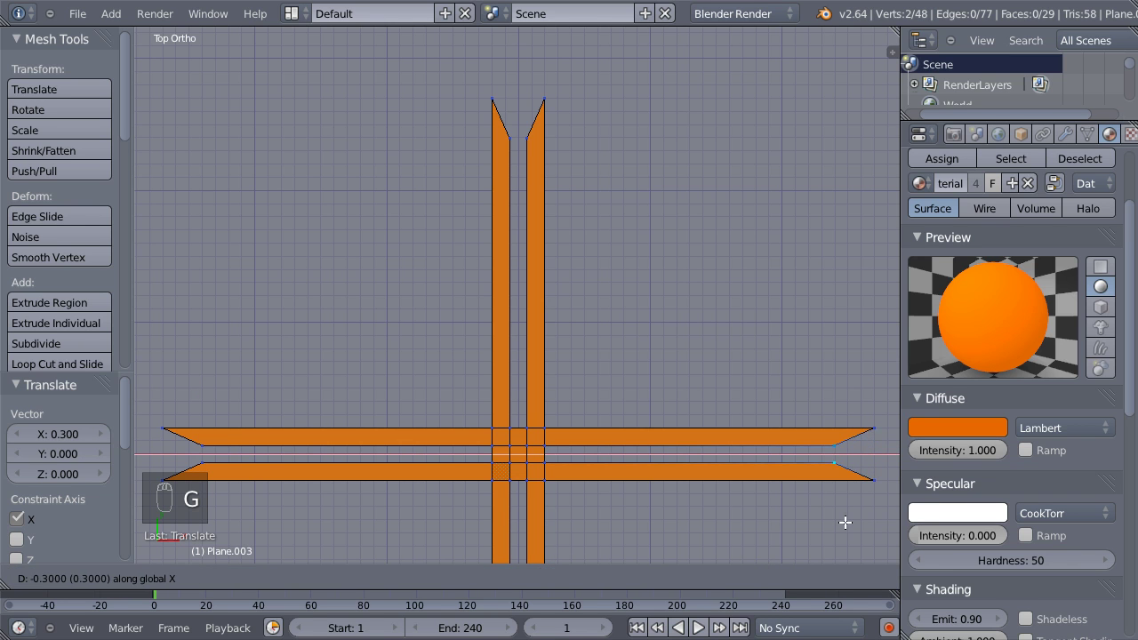
left_click_drag(844, 517, 671, 514)
left_click(681, 302)
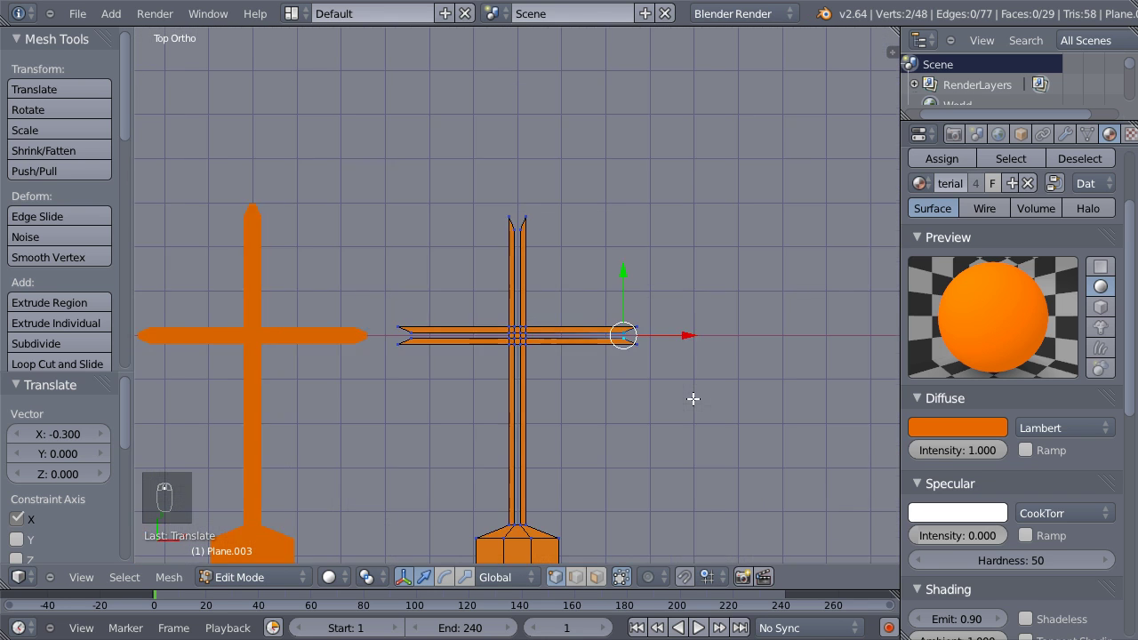
left_click(671, 364)
left_click(690, 415)
Raise the post and arms higher above the base, then leave mesh editing.
key("a")
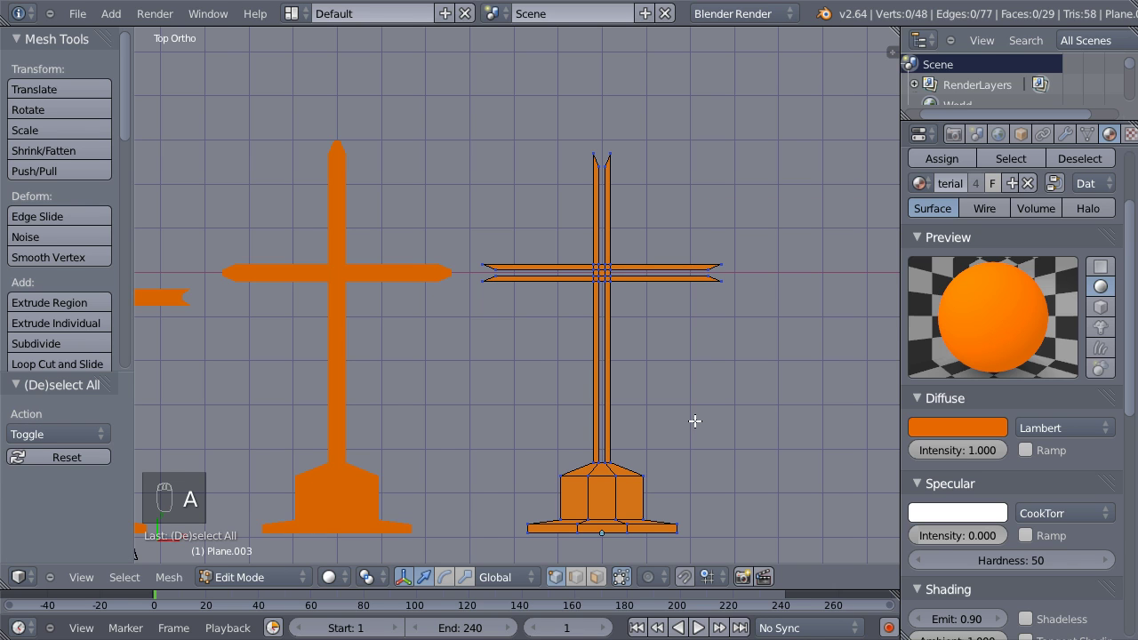
key("b")
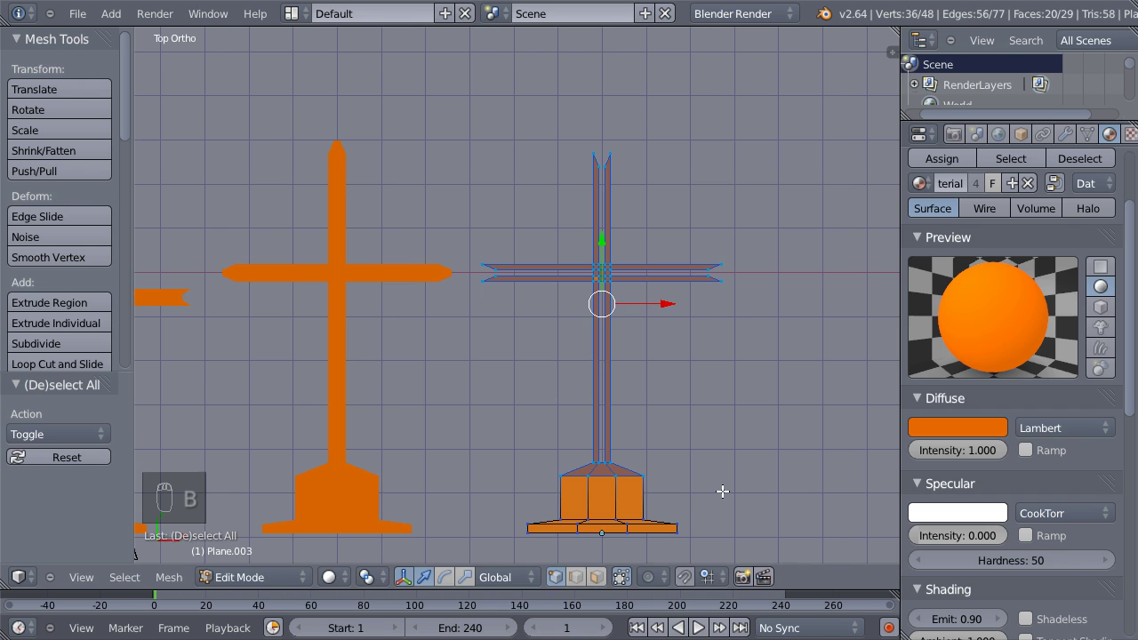
key("g")
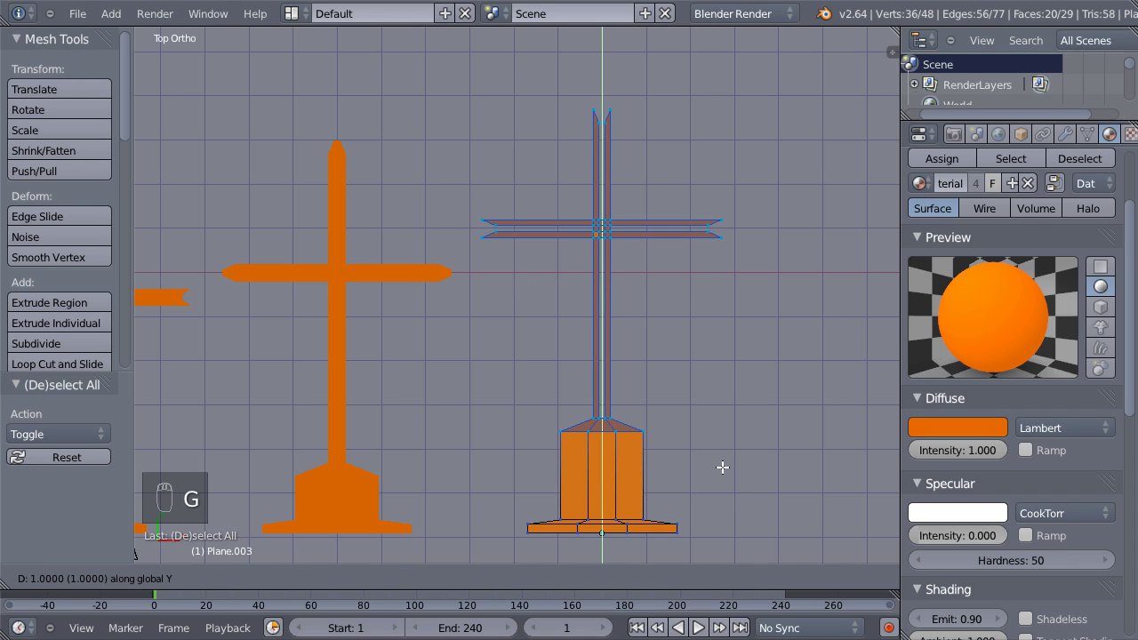
left_click_drag(721, 461, 720, 458)
left_click_drag(720, 458, 727, 471)
key("Tab")
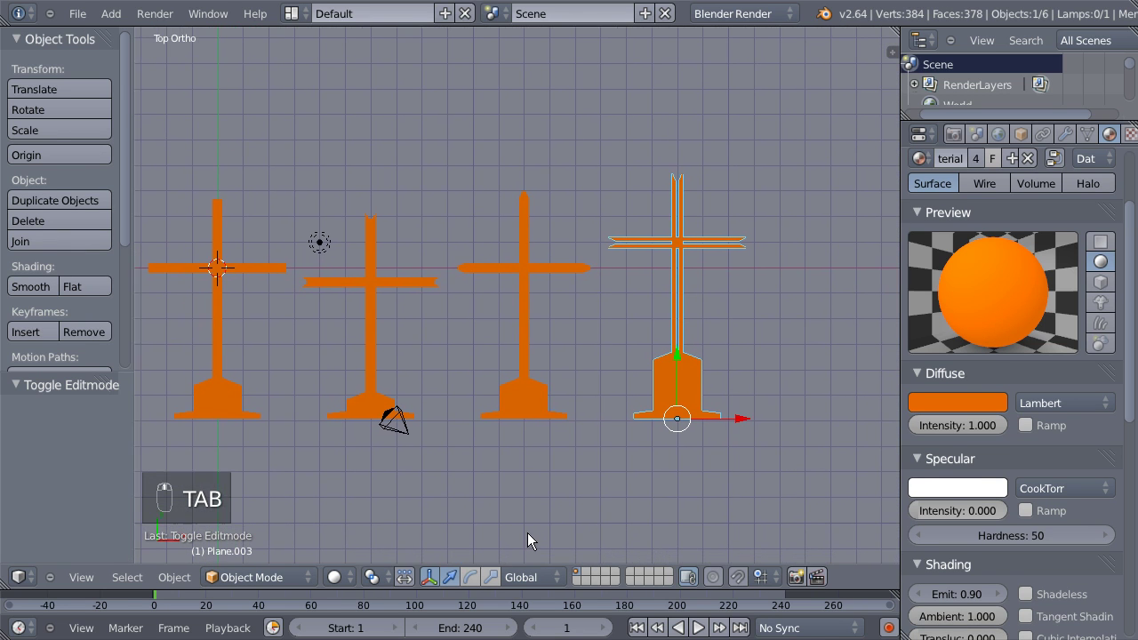
Duplicate the plain first cross as a fifth copy shifted 24 units sideways.
left_click_drag(222, 302, 284, 352)
key("shift+d")
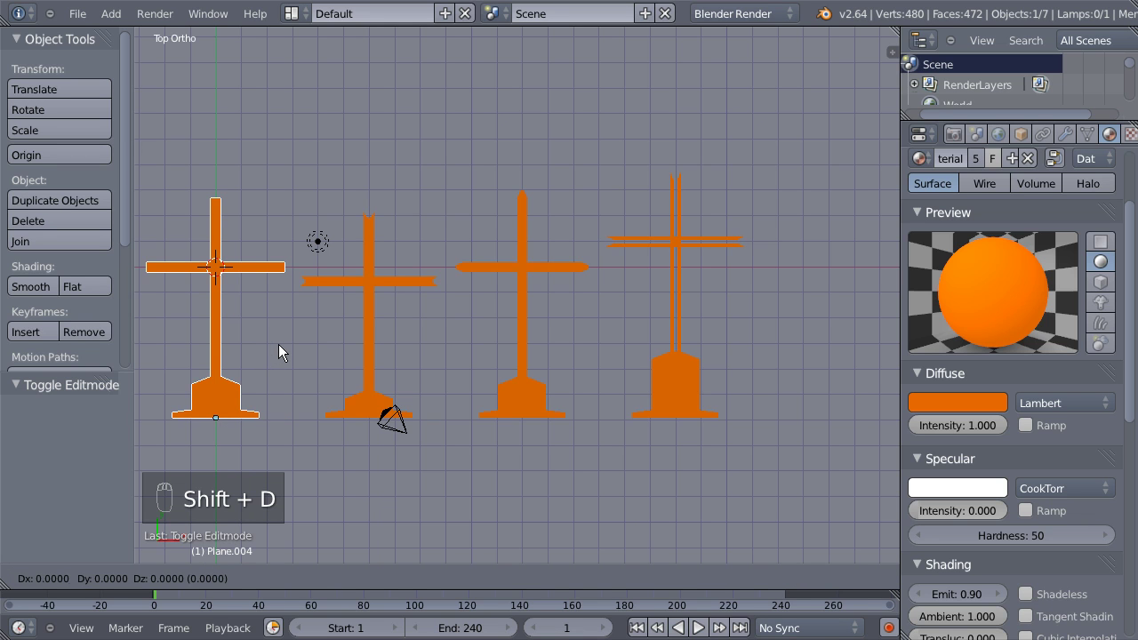
left_click_drag(897, 380, 619, 396)
left_click_drag(619, 396, 623, 398)
Shorten the fifth cross's post by lowering its top vertices.
key("Tab")
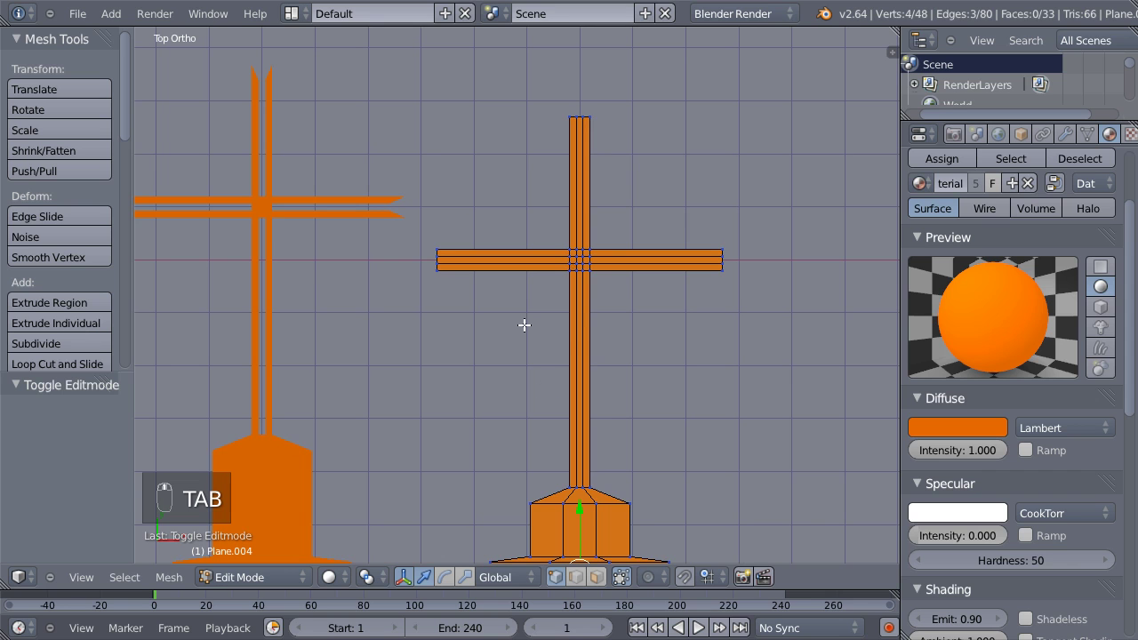
key("a")
key("b")
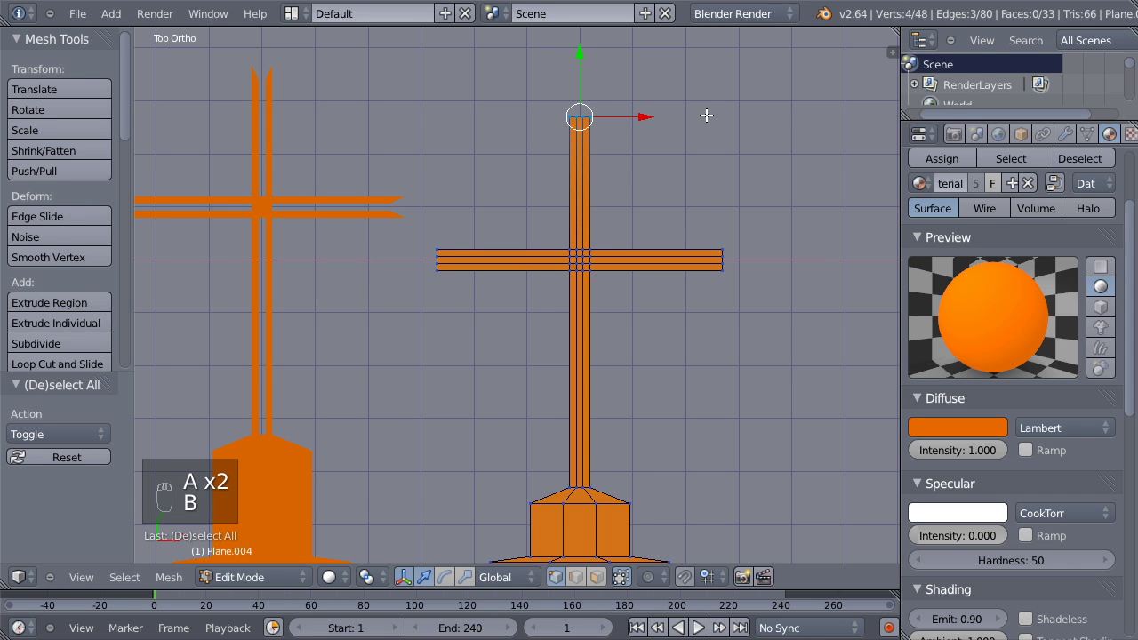
key("g")
left_click_drag(708, 140, 386, 226)
key("a")
key("b")
key("g")
left_click(485, 314)
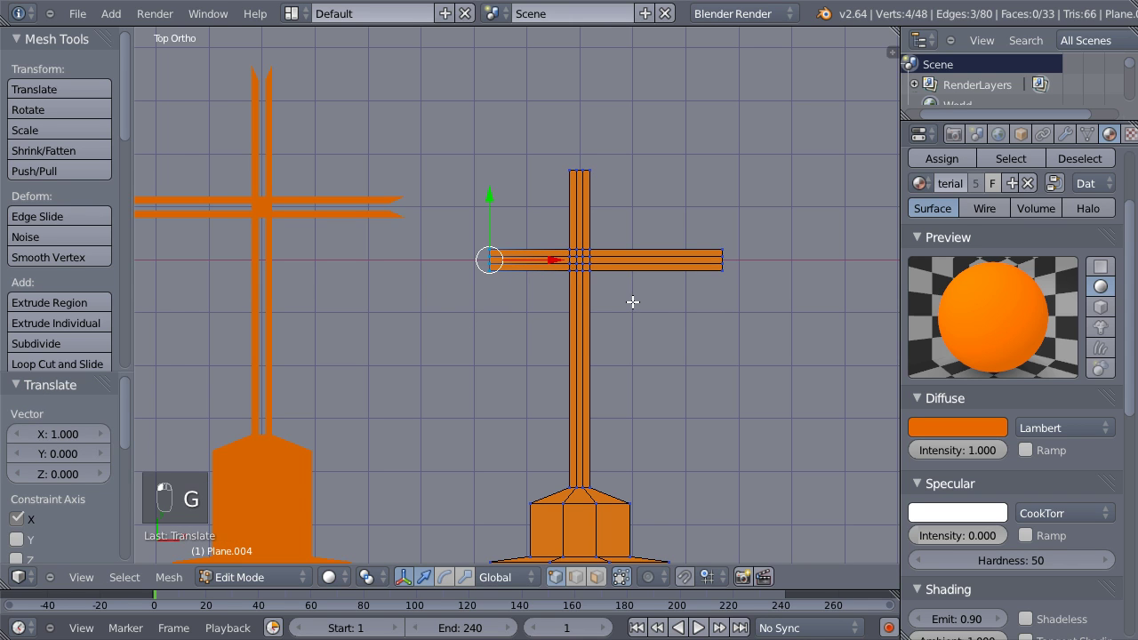
Shorten both arms by moving their end vertices inward along X.
key("a")
key("b")
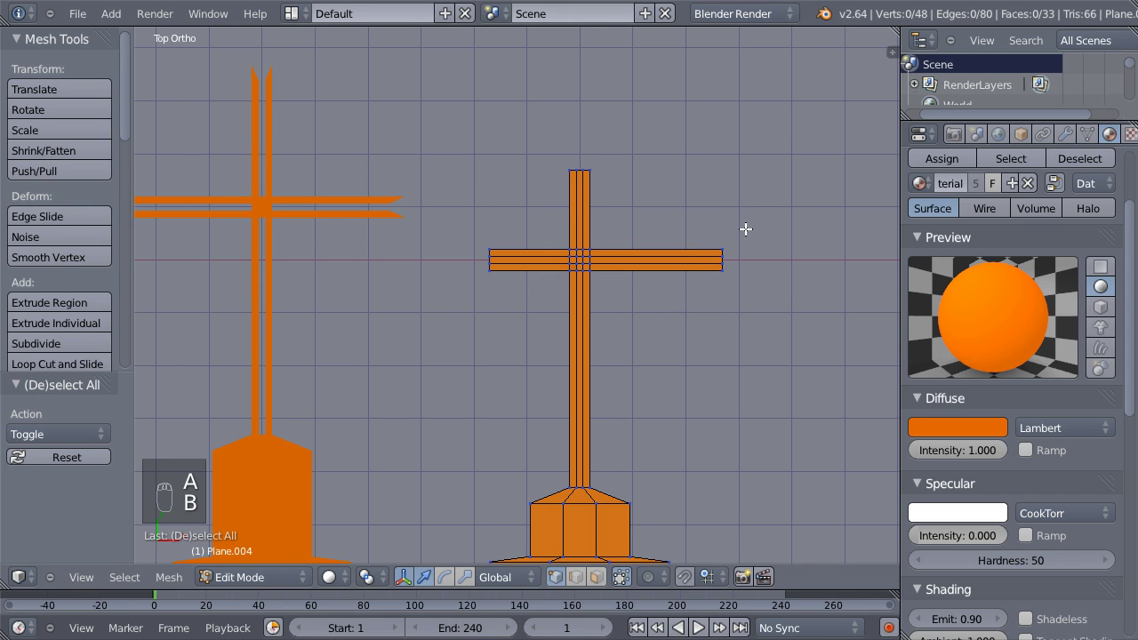
key("g")
left_click_drag(736, 338, 737, 338)
left_click_drag(736, 338, 736, 338)
key("a")
left_click_drag(736, 337, 641, 390)
Lower the arms and post one unit, dropping the crossbar down the upright.
key("b")
left_click(478, 478)
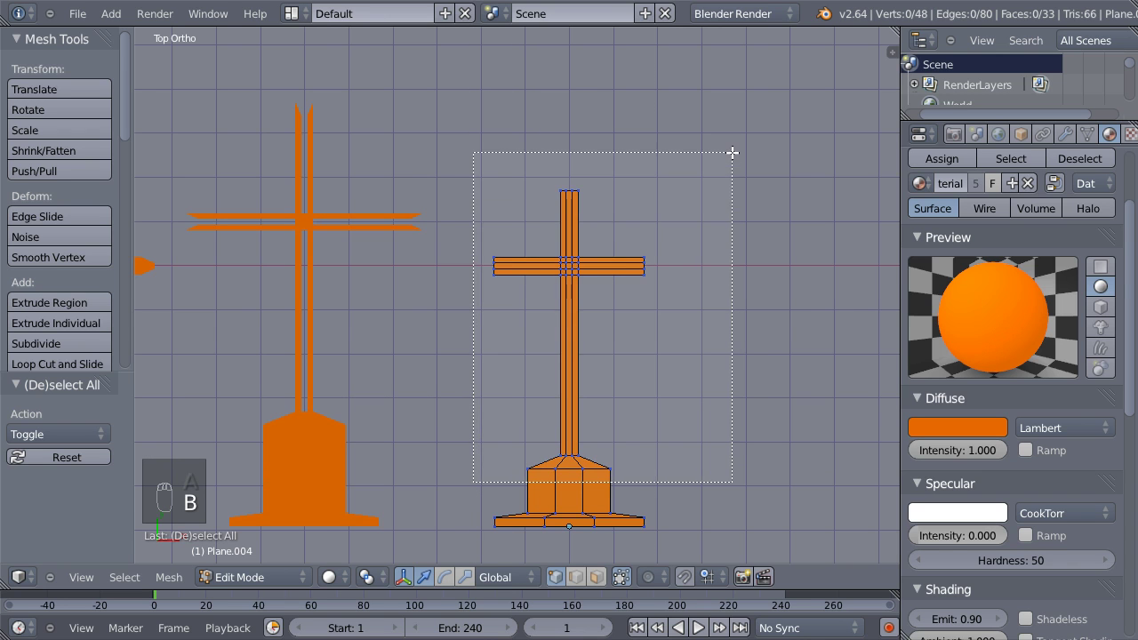
key("g")
left_click(704, 227)
middle_click(692, 158)
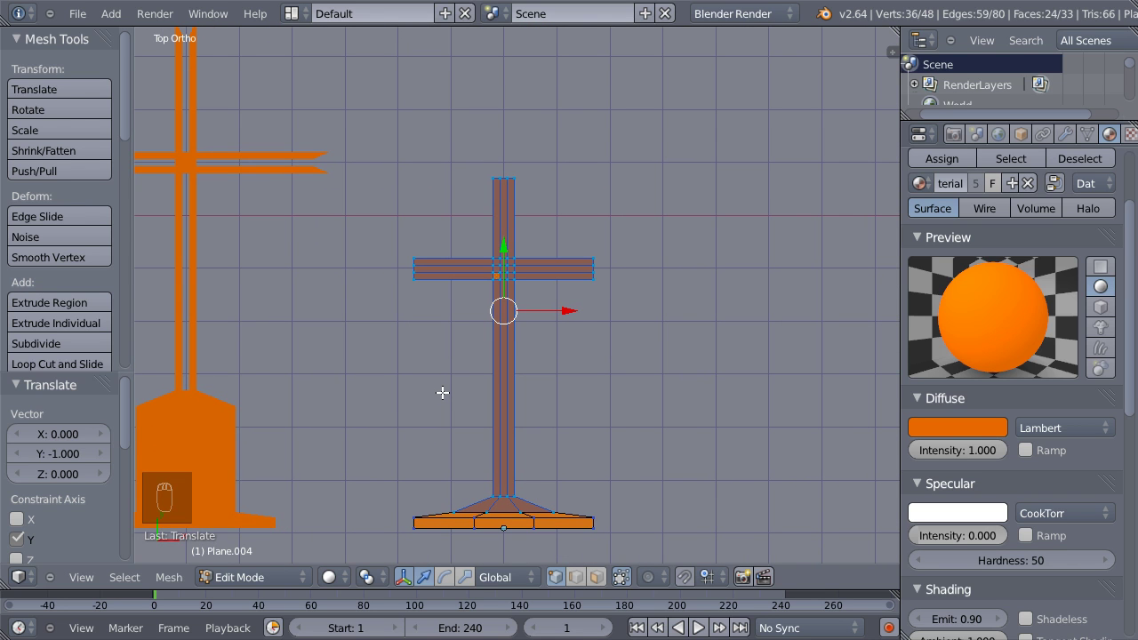
Duplicate the plain cross as a sixth copy five units right and raise its crossbar two units.
key("Tab")
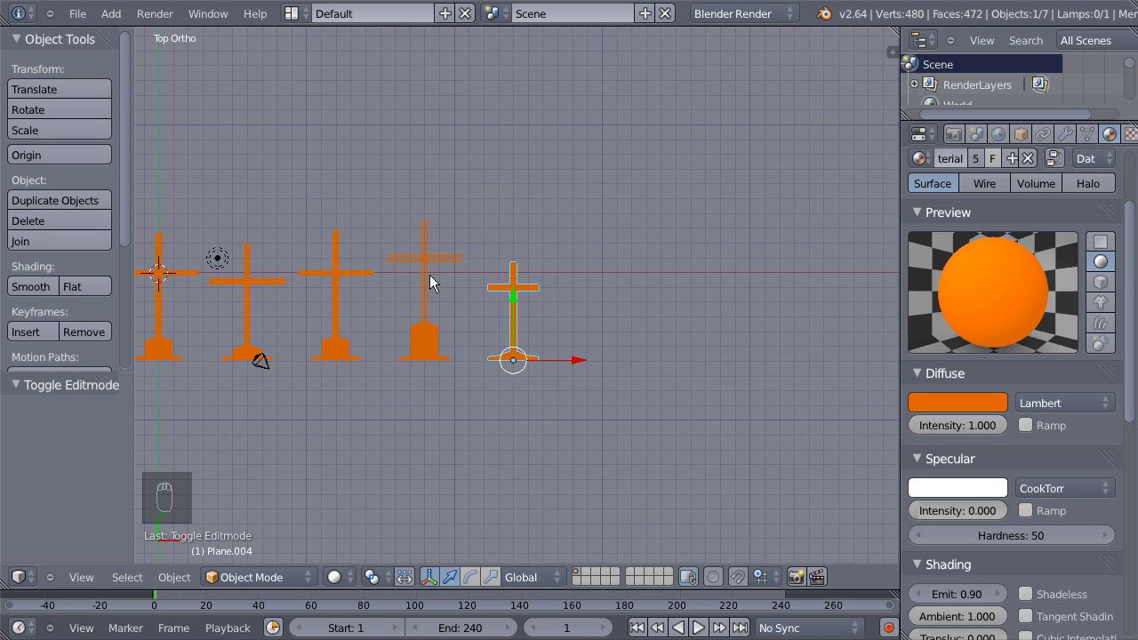
left_click_drag(523, 310, 403, 376)
key("shift+d")
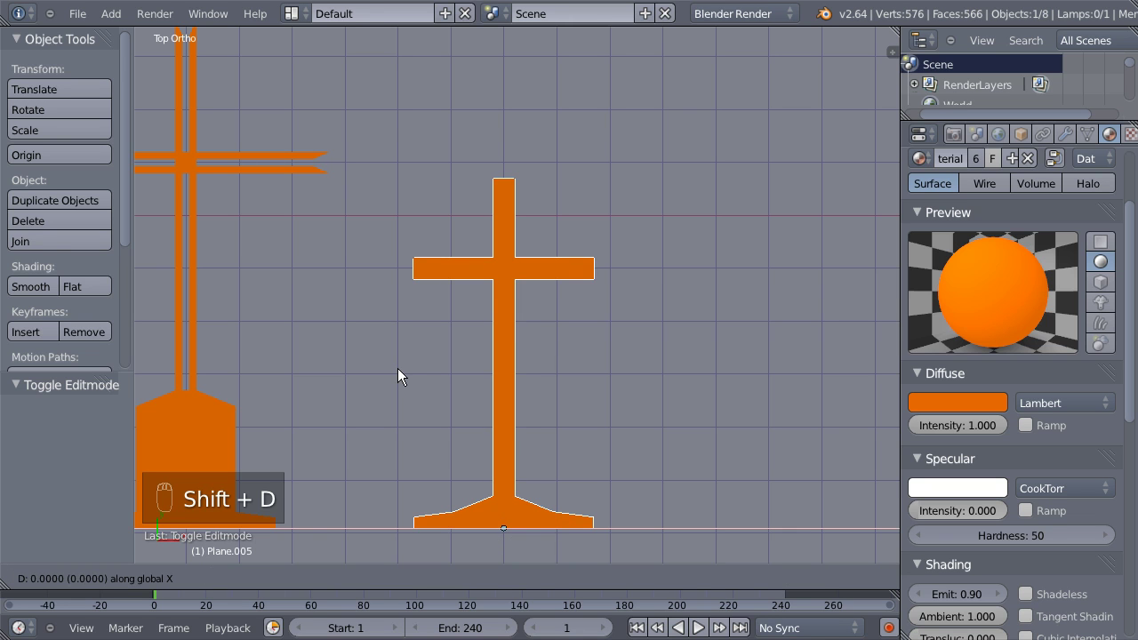
left_click_drag(664, 369, 629, 357)
key("Tab")
key("g")
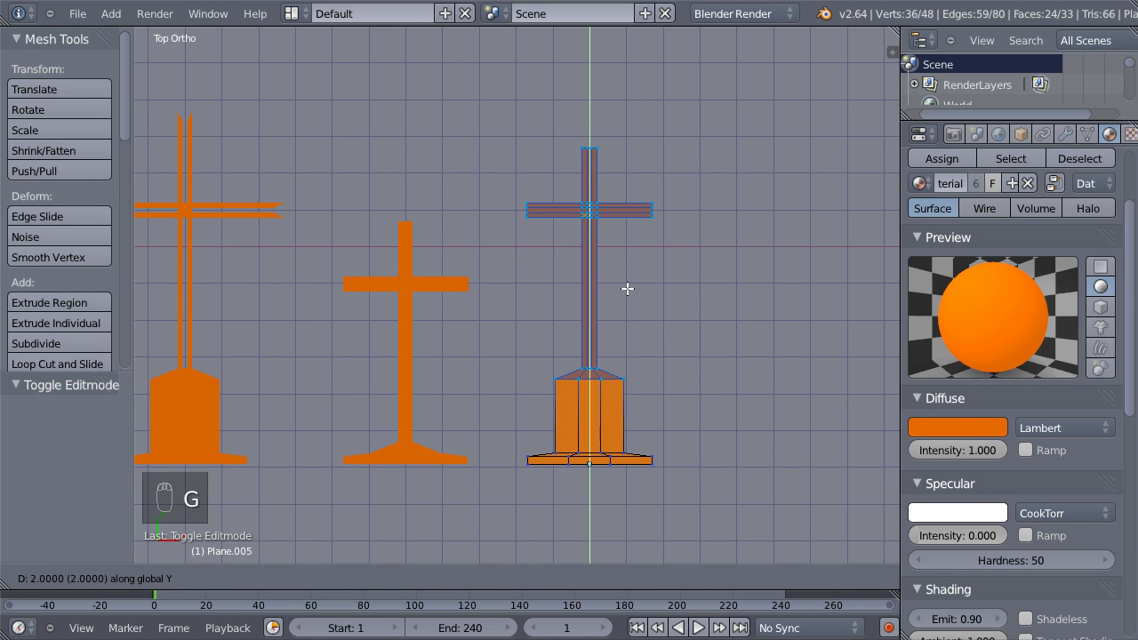
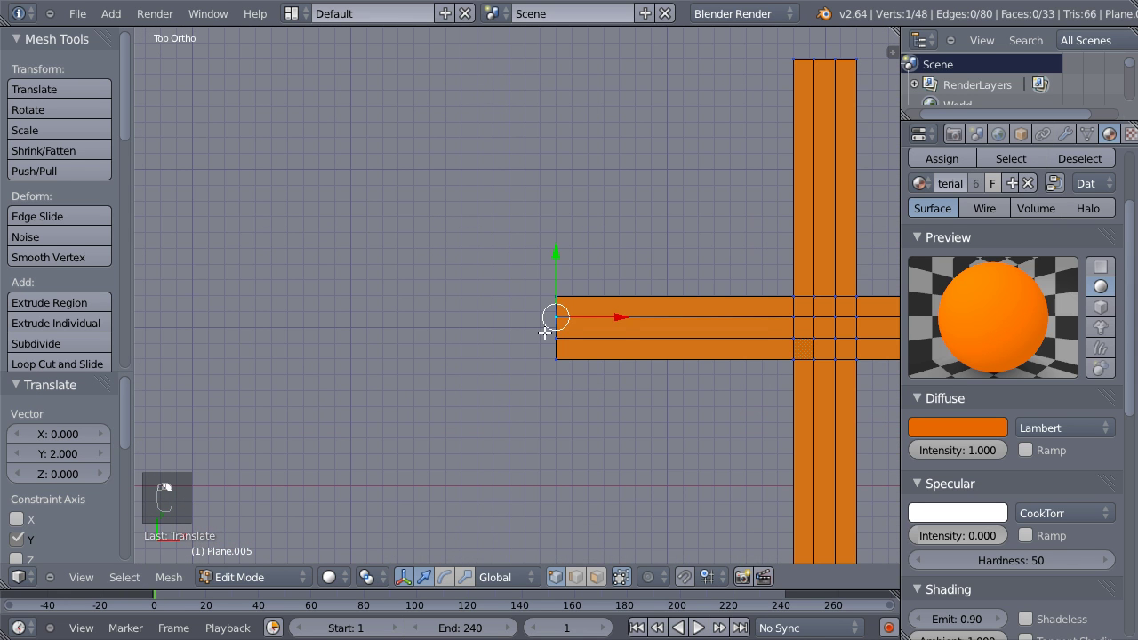
Extrude and scale the crossbar's left end into a flared triangular tip.
key("e")
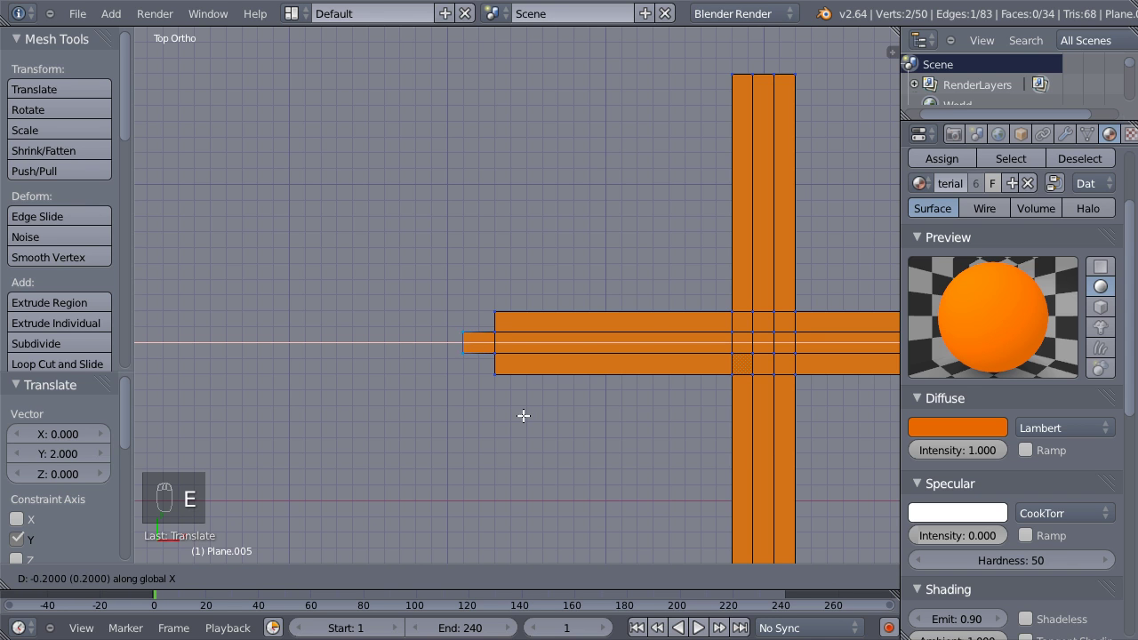
left_click(504, 411)
left_click_drag(700, 382, 323, 453)
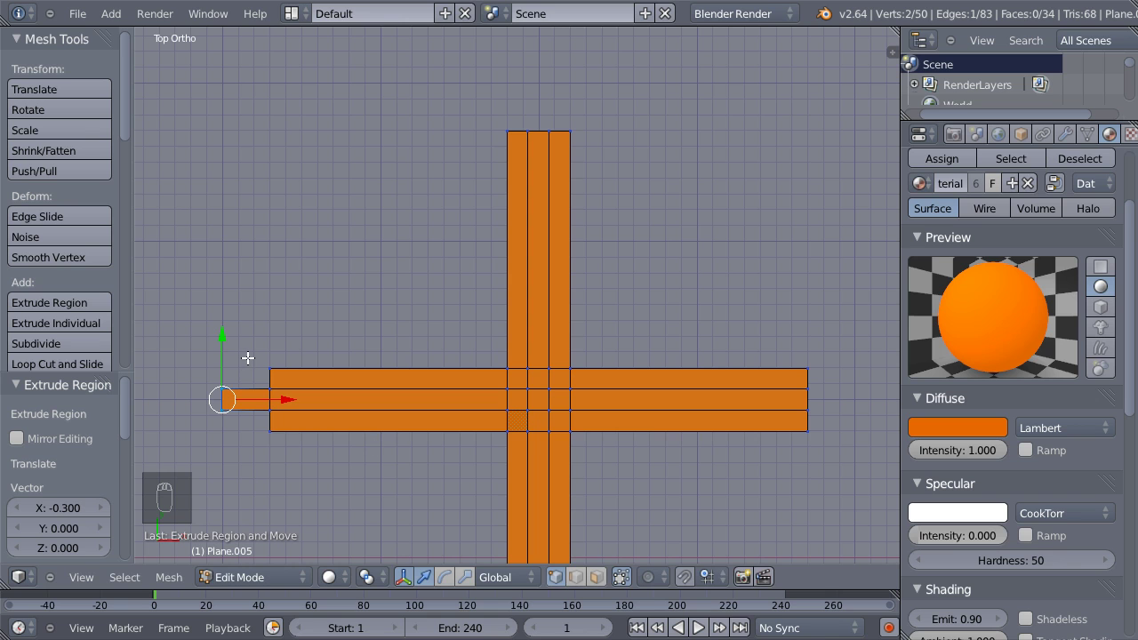
key("s")
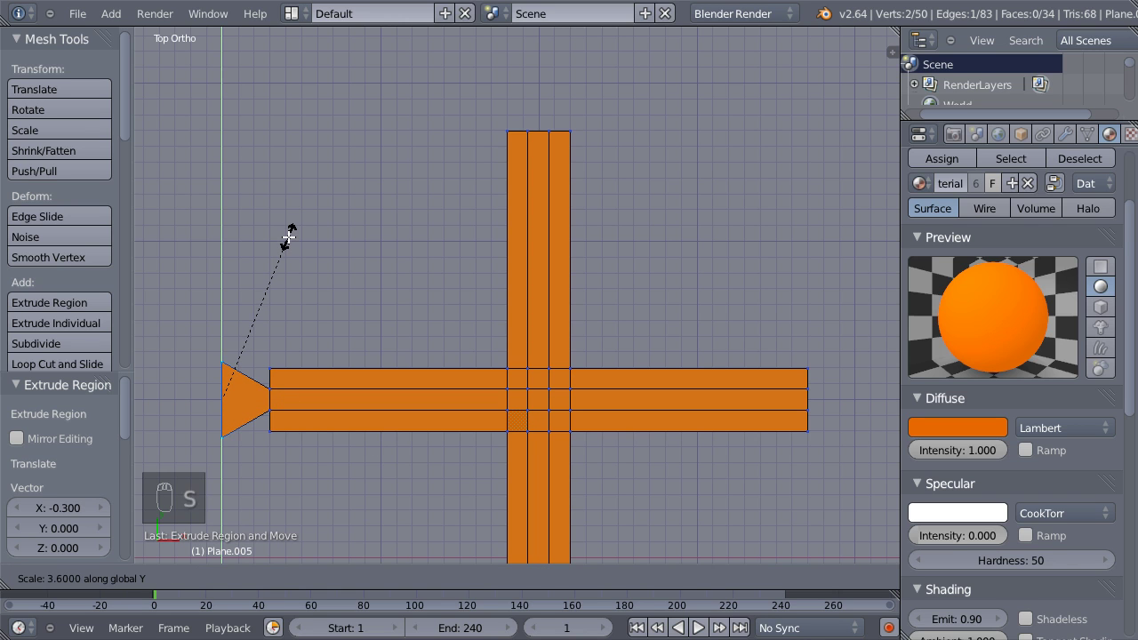
left_click_drag(287, 237, 532, 129)
middle_click(531, 129)
Extrude and scale the top of the upright into a flared triangular tip.
left_click_drag(553, 135, 545, 173)
key("e")
left_click_drag(544, 131, 627, 128)
key("s")
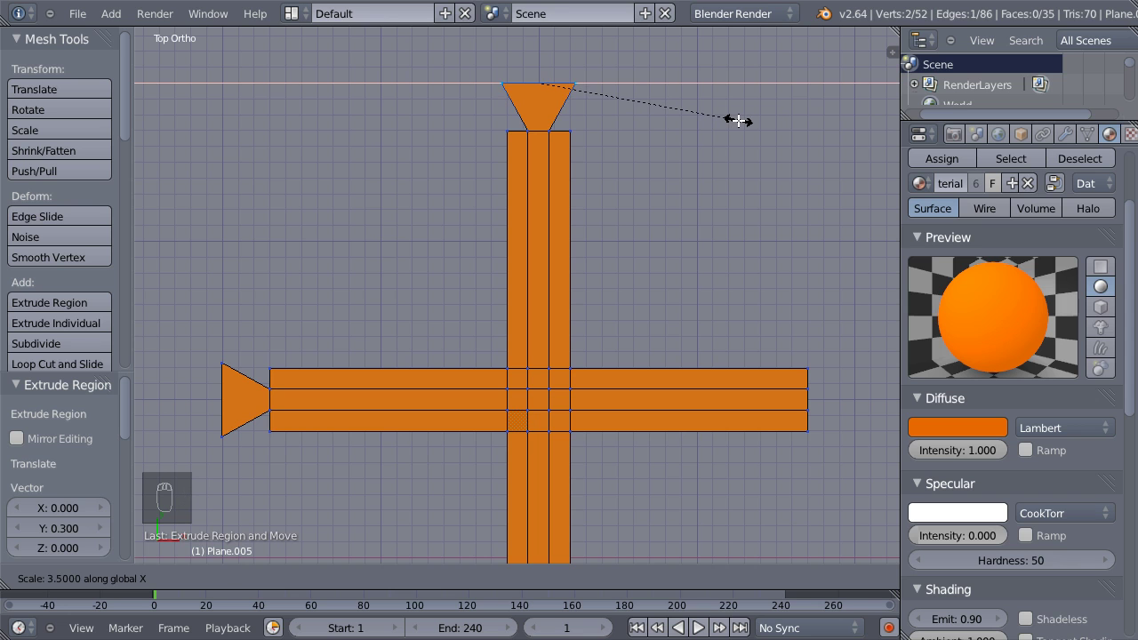
left_click_drag(737, 114, 803, 382)
middle_click(802, 383)
Extrude and scale the crossbar's right end into a triangular tip, then leave mesh editing.
right_click(782, 445)
left_click_drag(618, 425, 656, 448)
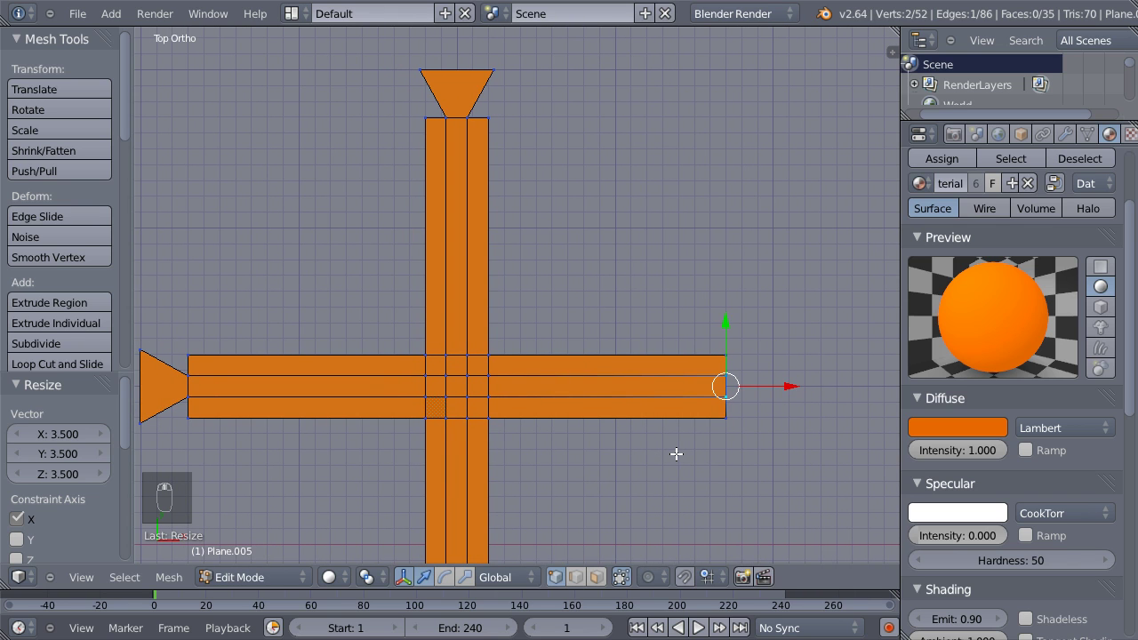
key("e")
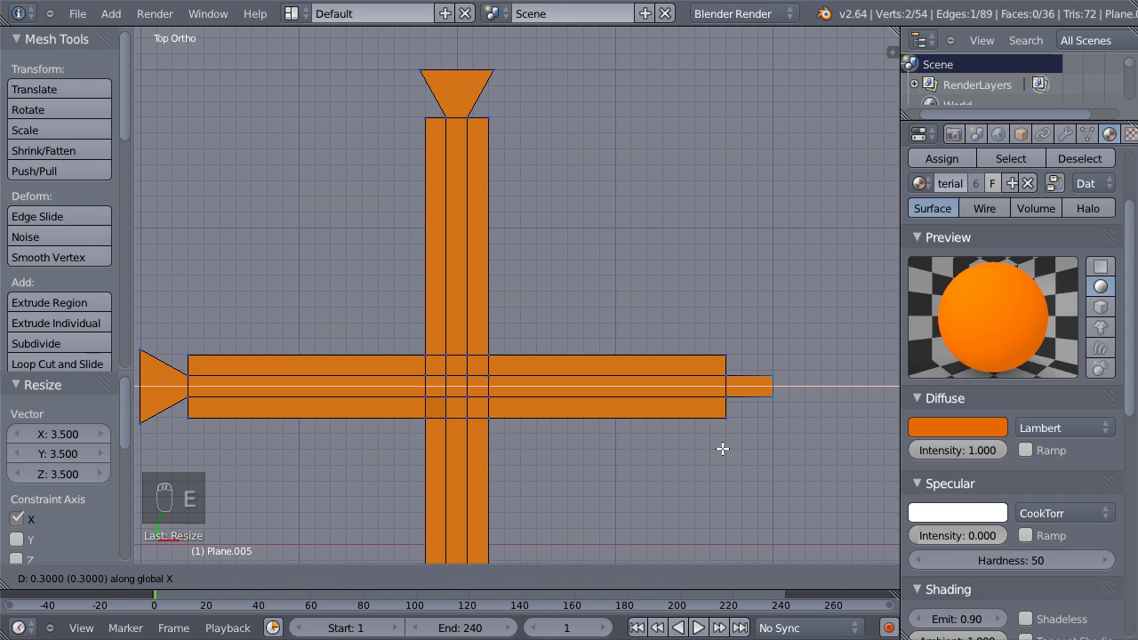
left_click_drag(721, 442, 740, 423)
key("s")
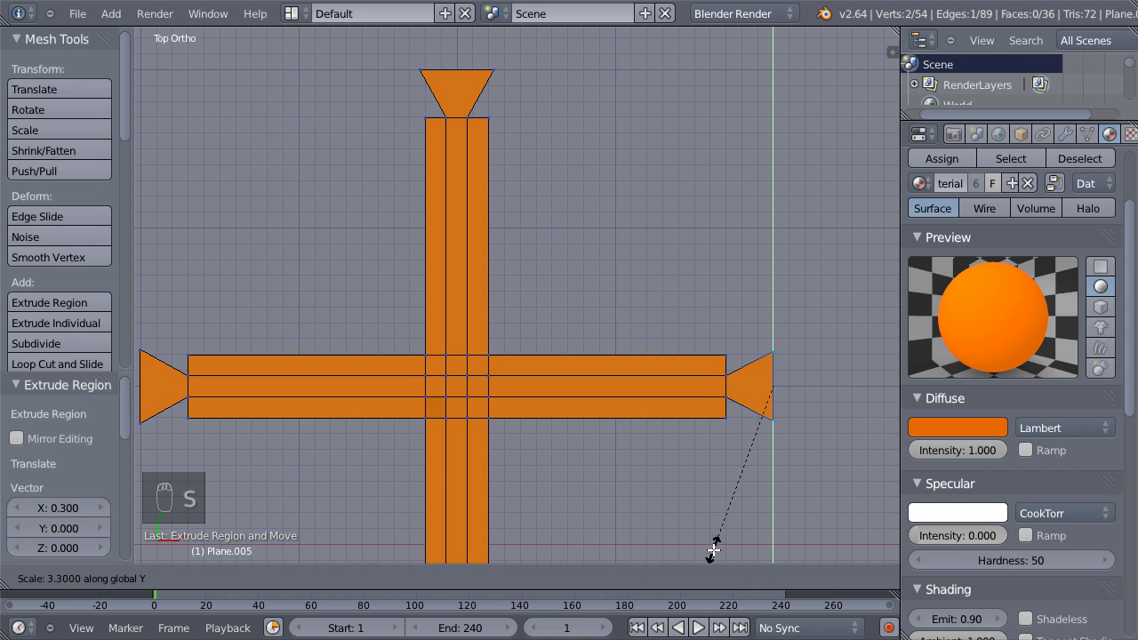
left_click_drag(704, 553, 640, 431)
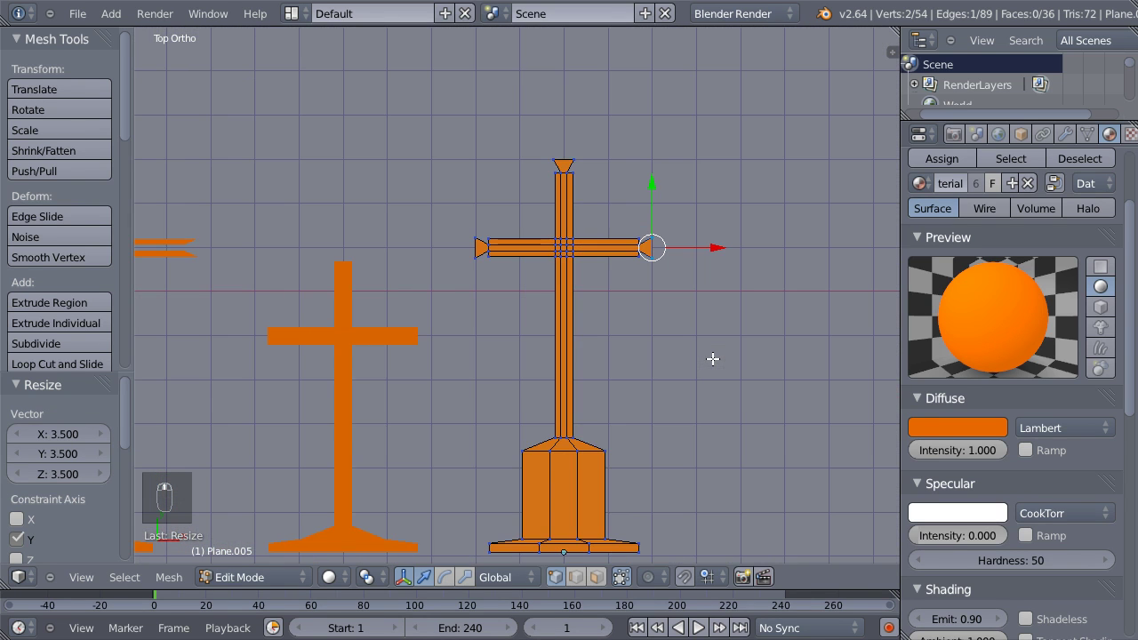
middle_click(711, 353)
key("Tab")
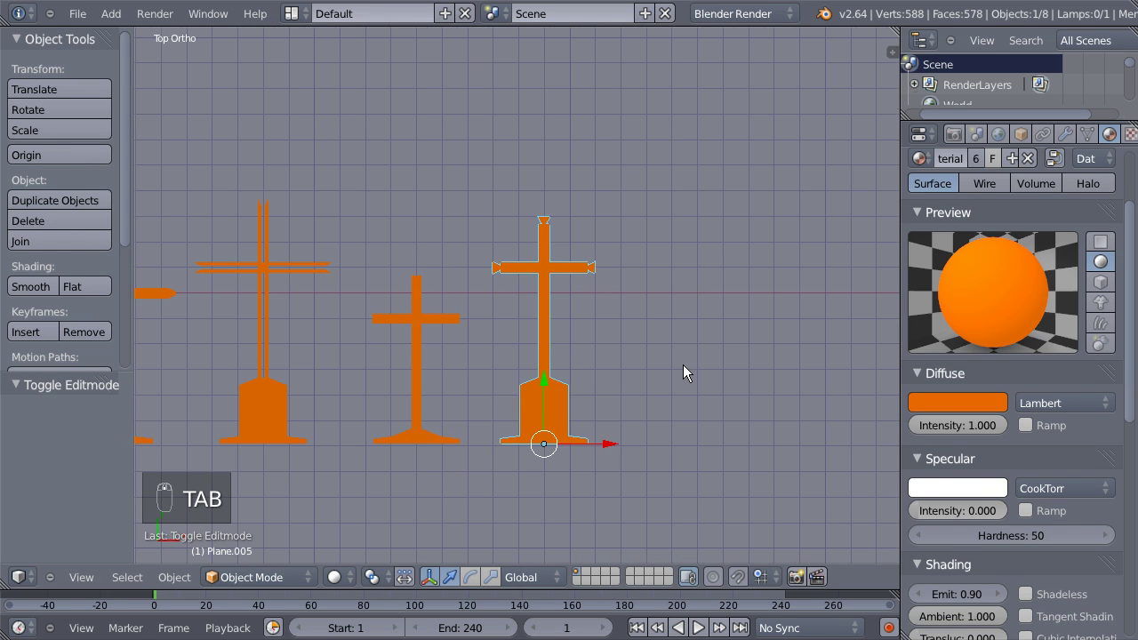
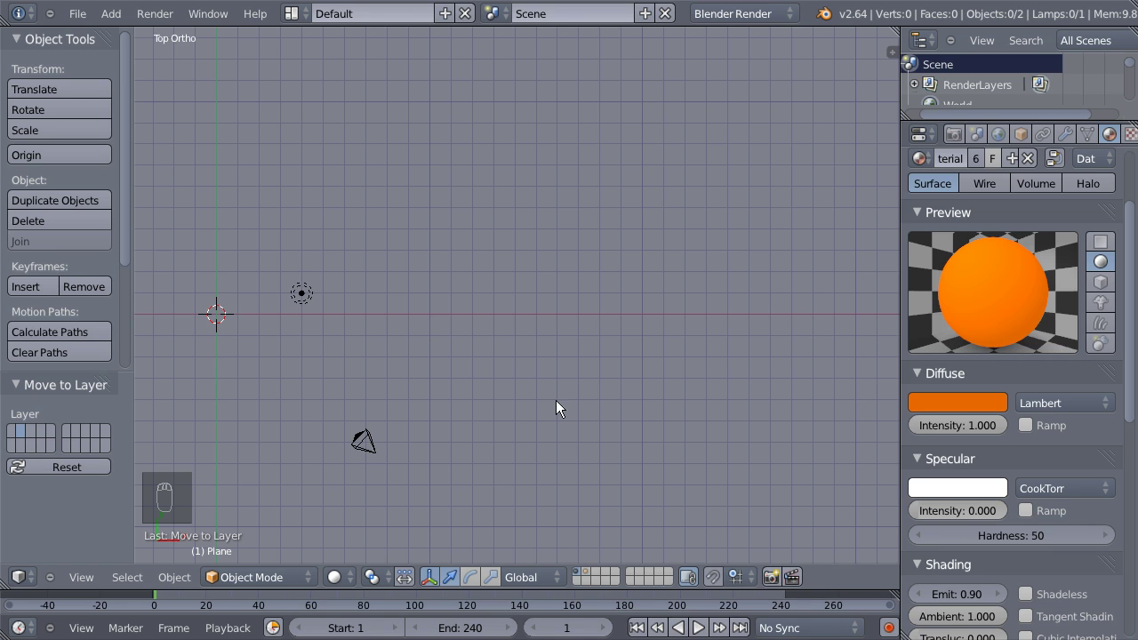
Group all six crosses with Ctrl+G and rename the group Cross.
left_click_drag(594, 580, 590, 416)
key("ctrl+g")
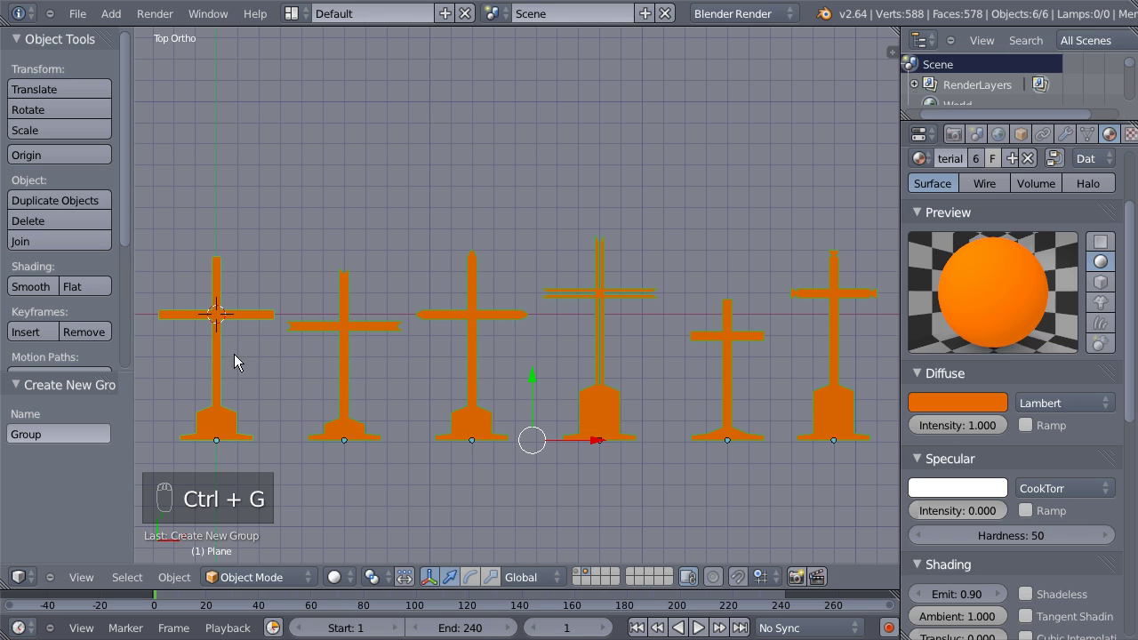
left_click_drag(60, 434, 60, 434)
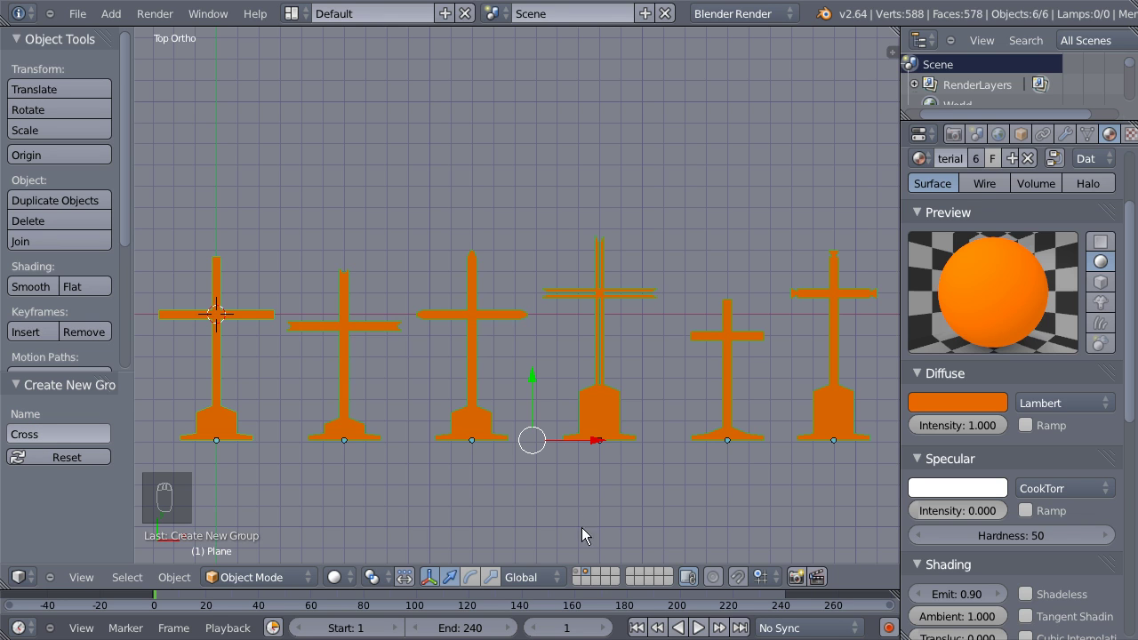
left_click_drag(585, 579, 284, 389)
middle_click(448, 424)
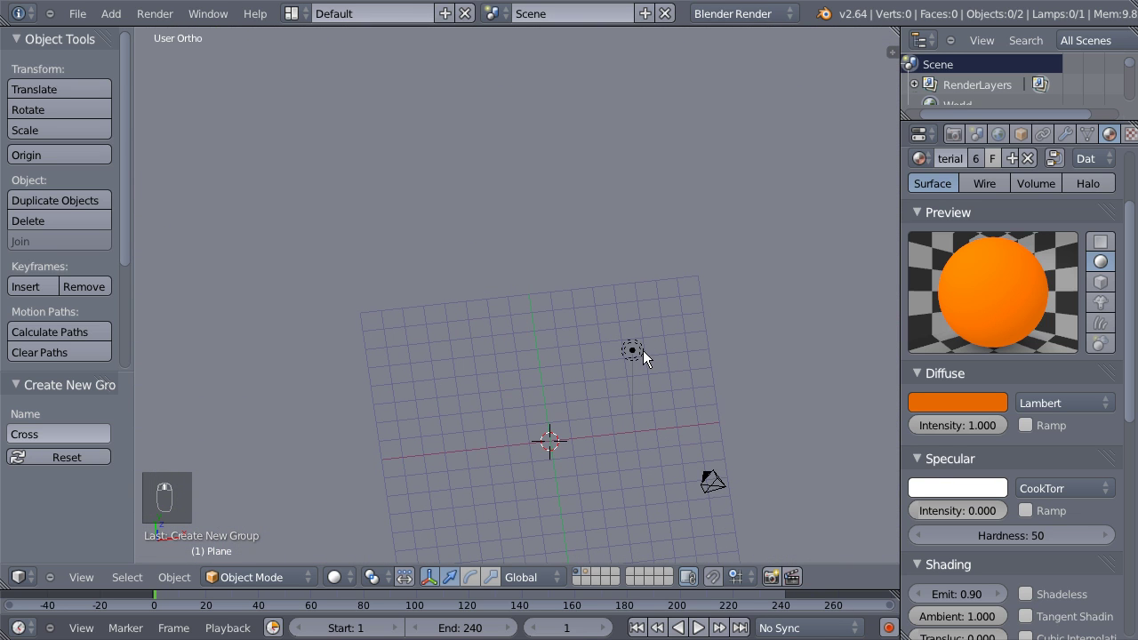
Add a plane, scale it 20 times and subdivide it once into four faces.
key("shift+a")
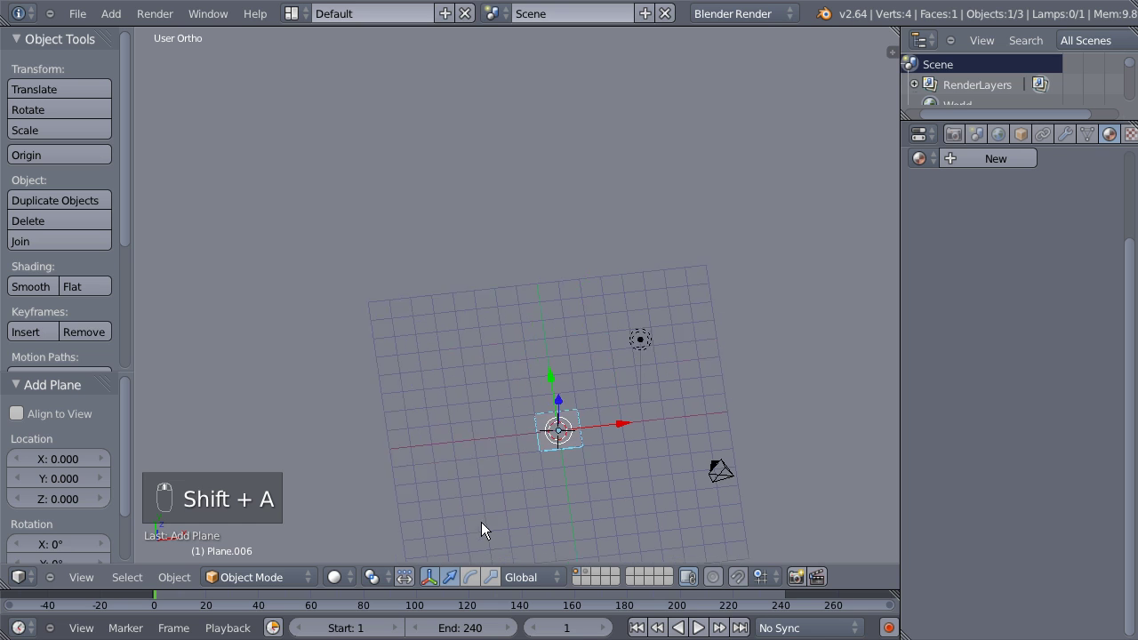
key("s")
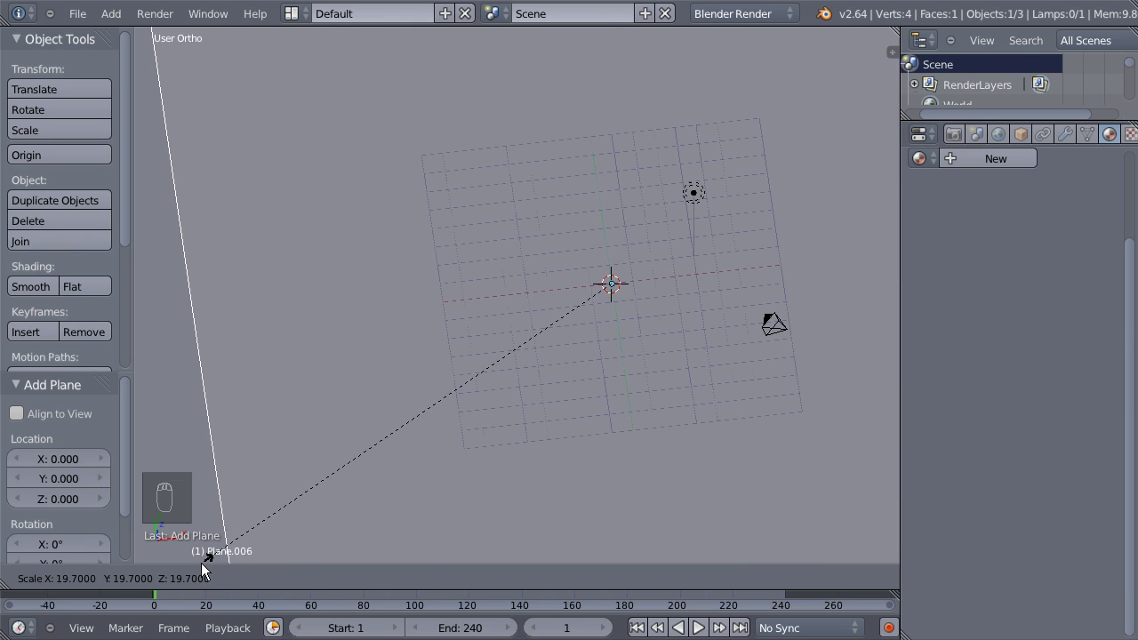
left_click_drag(204, 570, 594, 532)
middle_click(594, 533)
key("Tab")
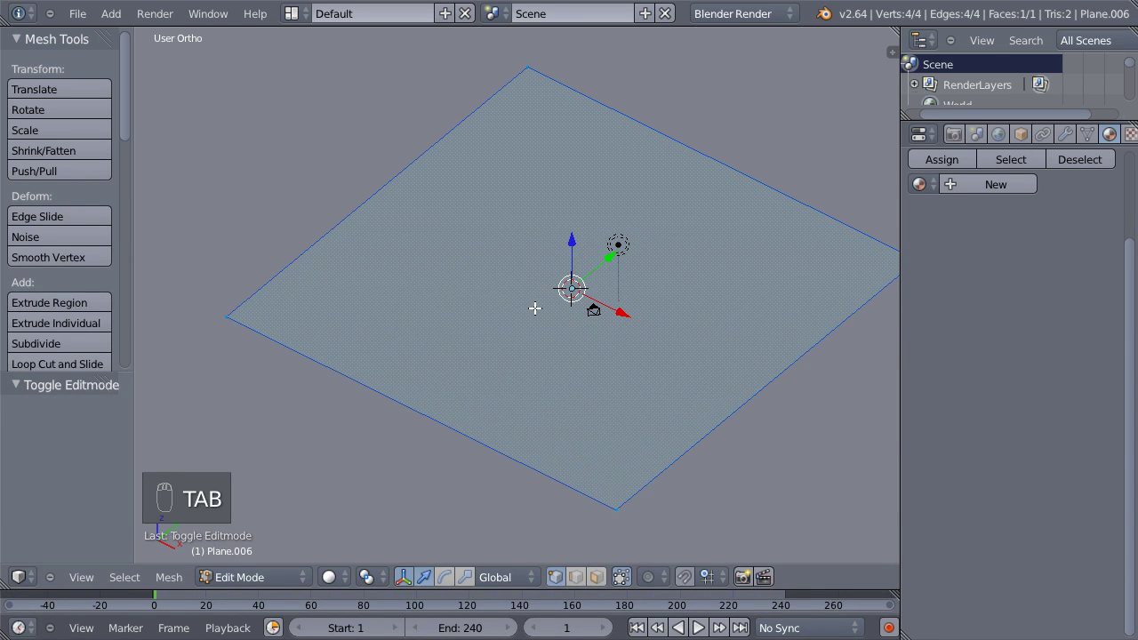
key("w")
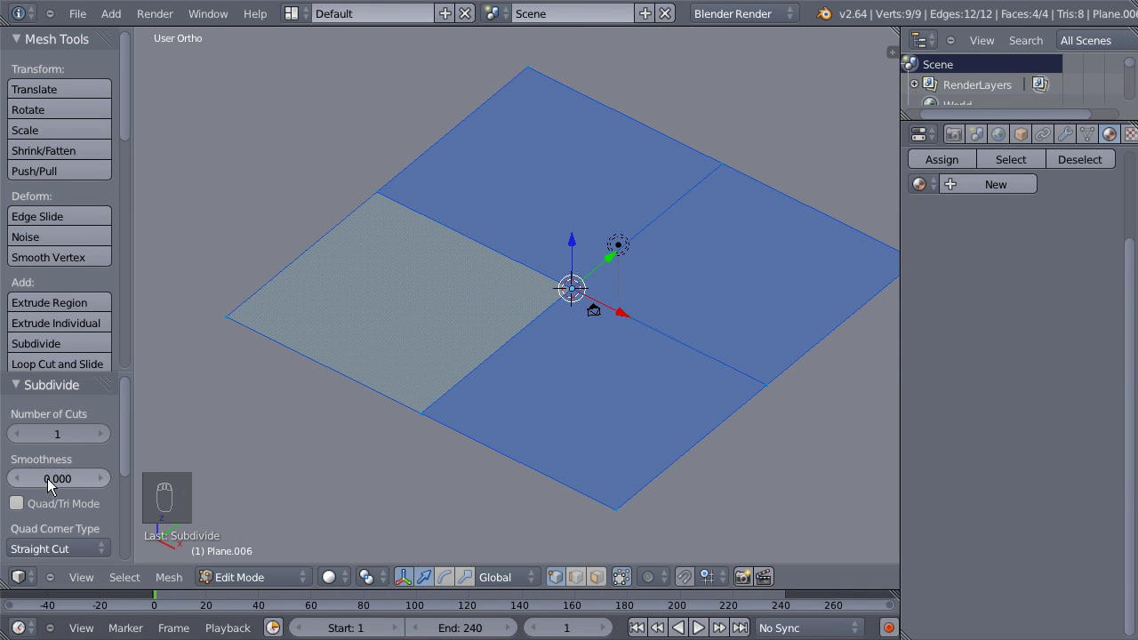
Set the subdivision to 8 cuts with fractal 0.2 for bumpy terrain.
left_click_drag(75, 445, 137, 445)
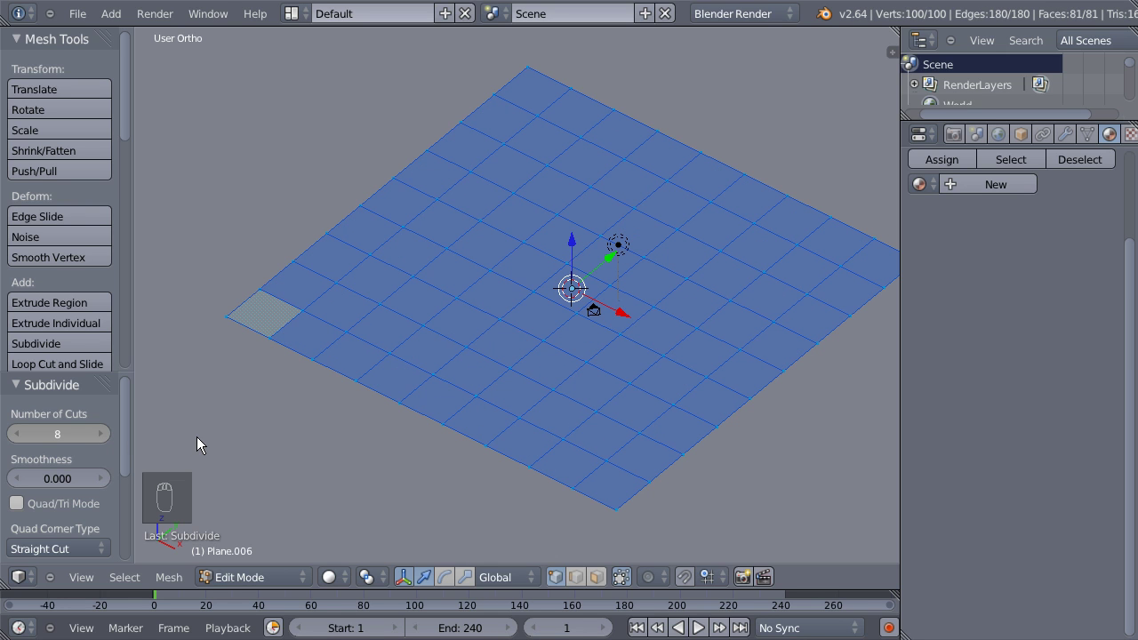
left_click_drag(438, 445, 136, 447)
left_click_drag(135, 447, 61, 505)
left_click_drag(61, 505, 62, 509)
left_click_drag(62, 509, 535, 386)
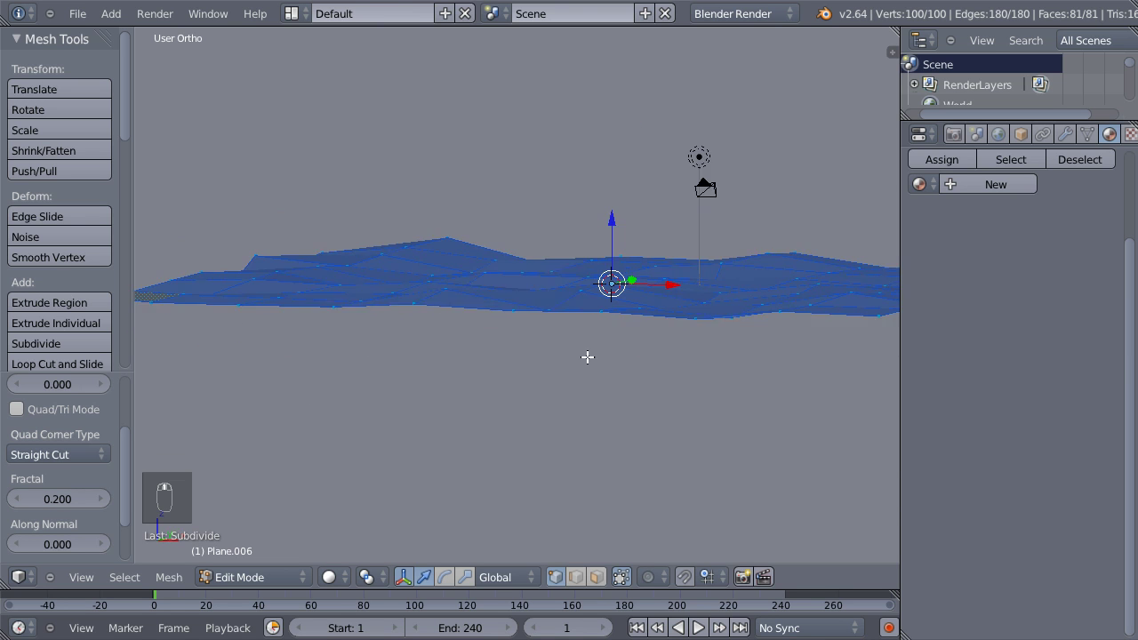
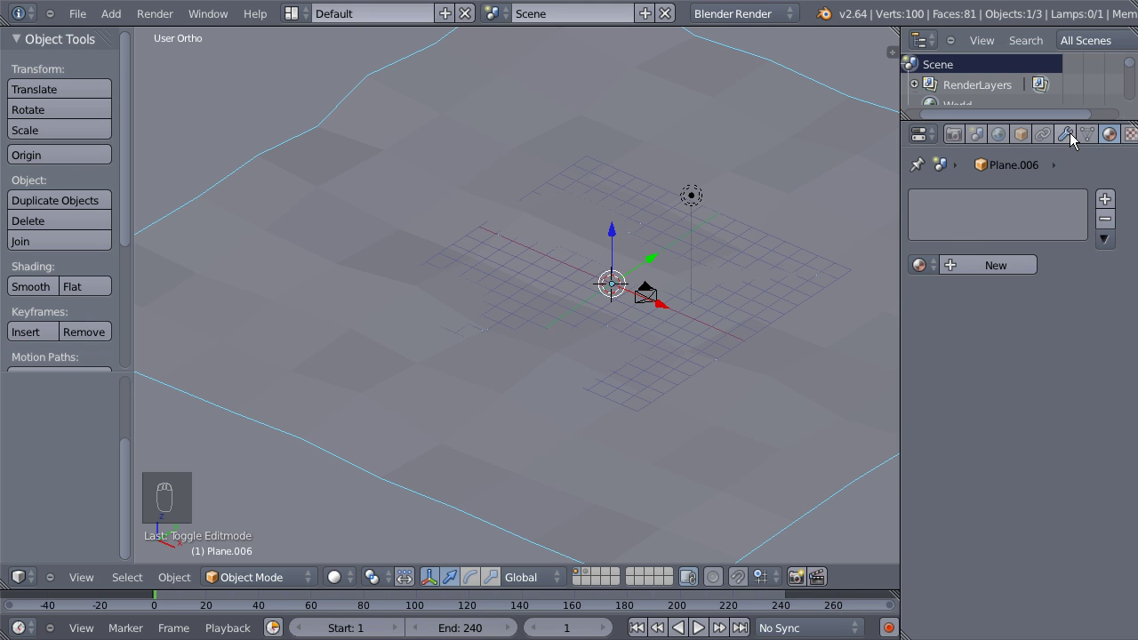
Add a Subdivision Surface modifier to smooth the bumpy ground plane.
left_click_drag(1072, 137, 1030, 195)
left_click_drag(1000, 208, 728, 534)
left_click_drag(650, 356, 40, 295)
left_click_drag(40, 295, 512, 341)
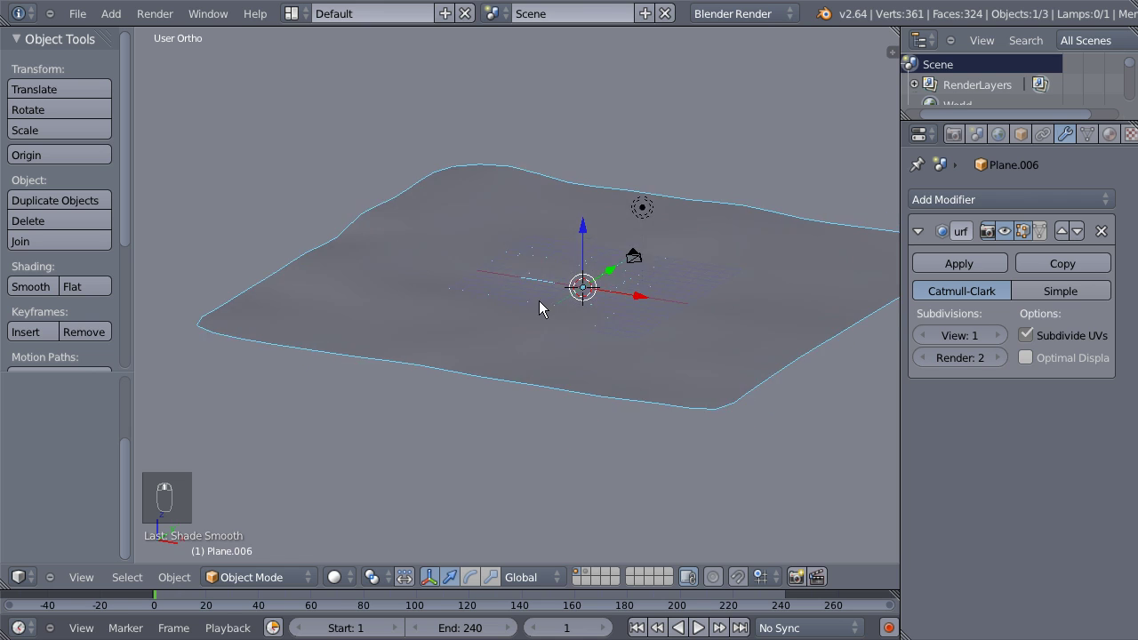
left_click_drag(547, 320, 547, 319)
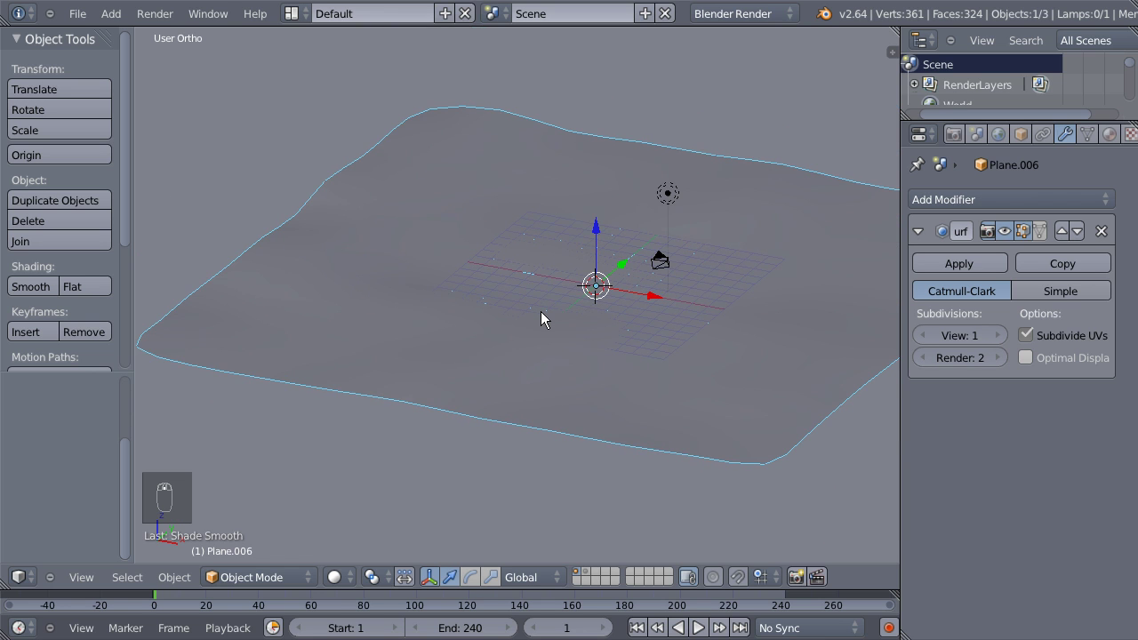
left_click_drag(549, 319, 554, 317)
Switch to front view, zoom out, then look through the scene camera.
key("KP_1")
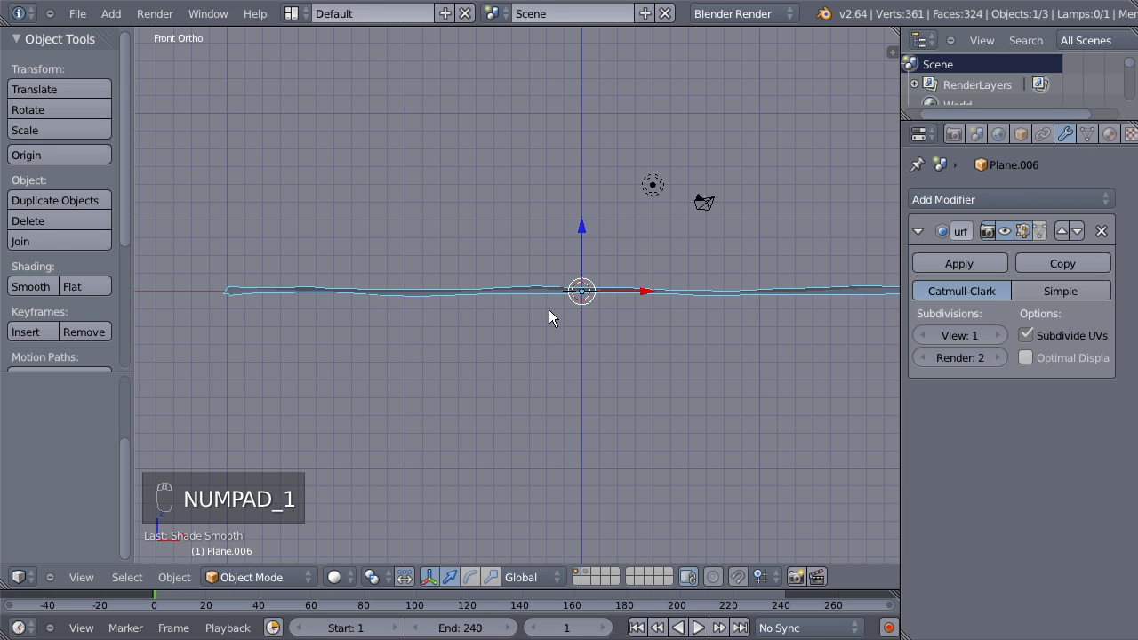
key("KP_Decimal")
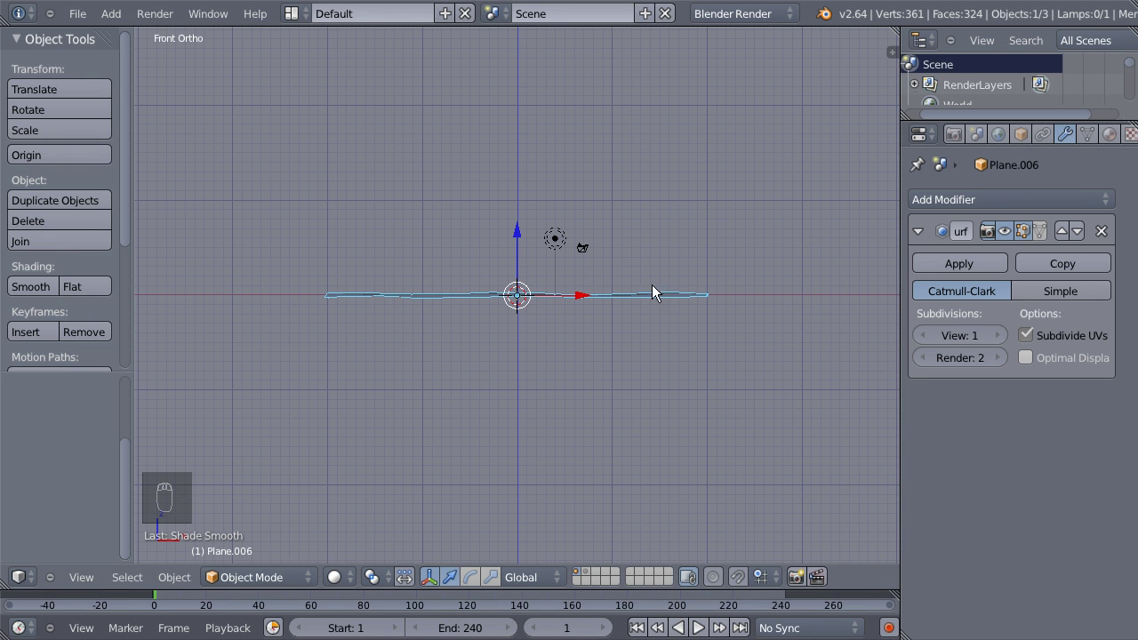
left_click_drag(500, 302, 500, 303)
key("ctrl+alt+KP_0")
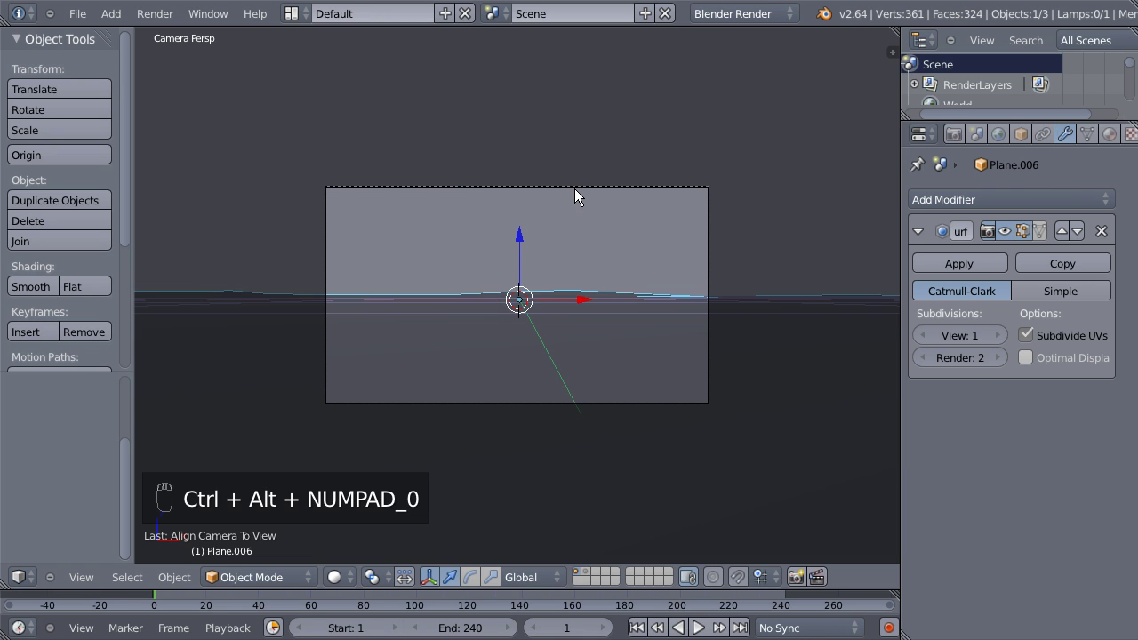
Set the camera location to X 0, Y -21, Z 0.5.
left_click_drag(695, 143, 989, 335)
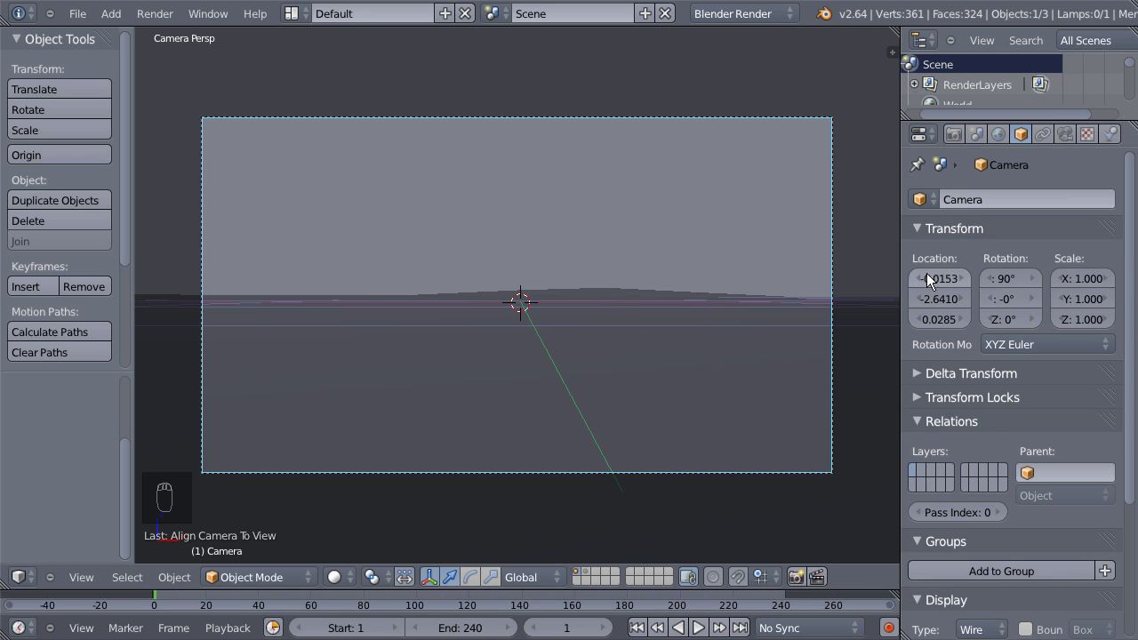
left_click_drag(937, 288, 927, 276)
left_click_drag(945, 305, 937, 307)
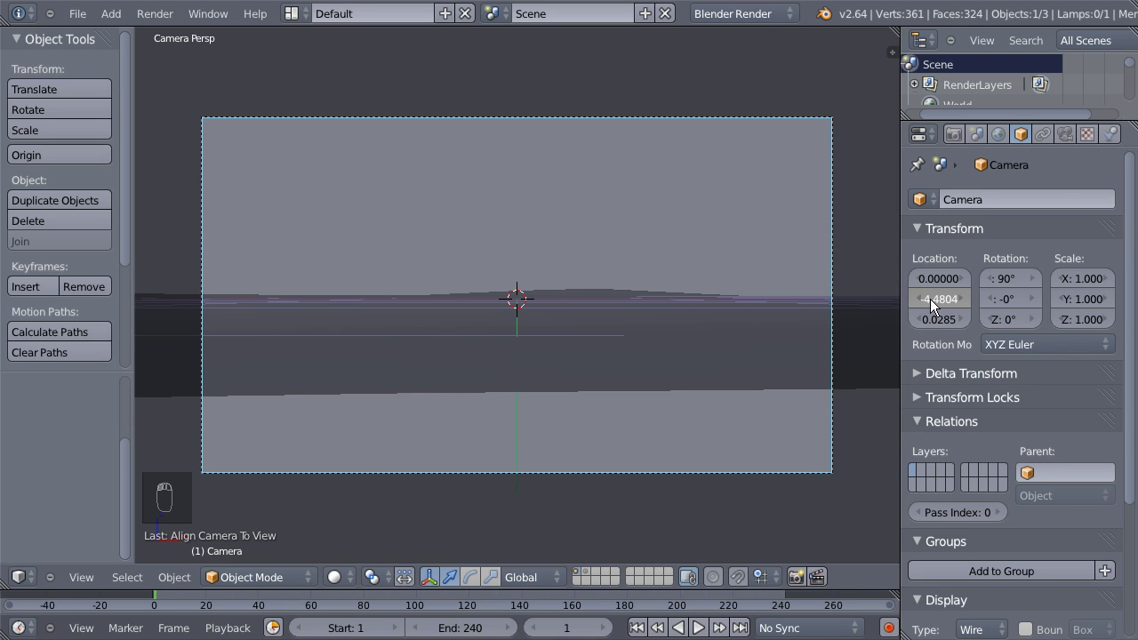
left_click_drag(946, 329, 936, 316)
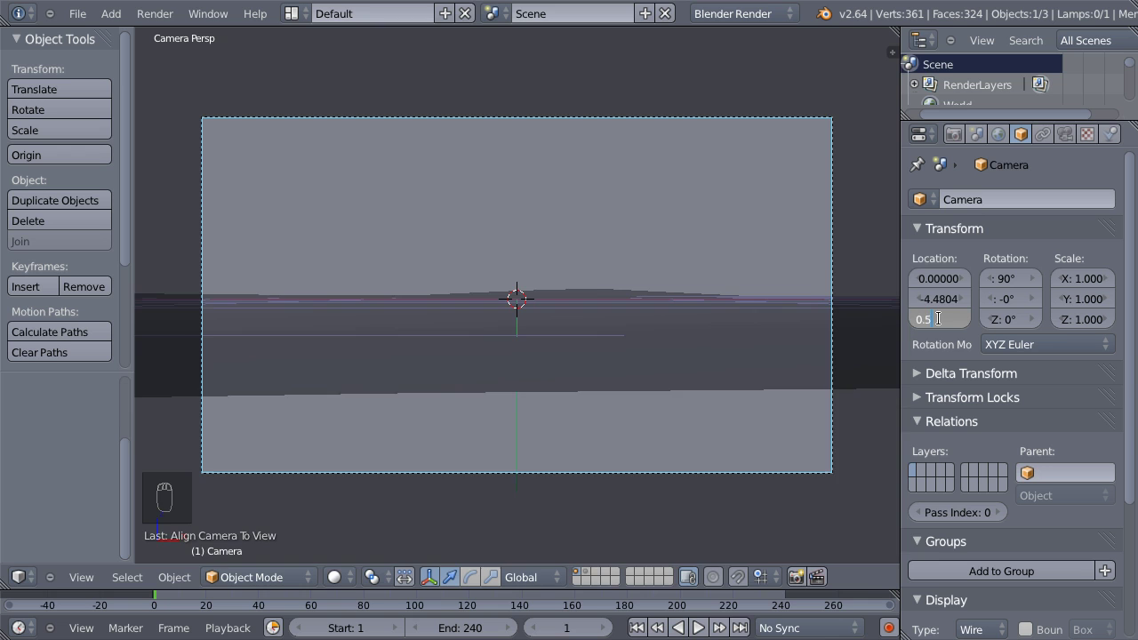
left_click_drag(935, 308, 938, 311)
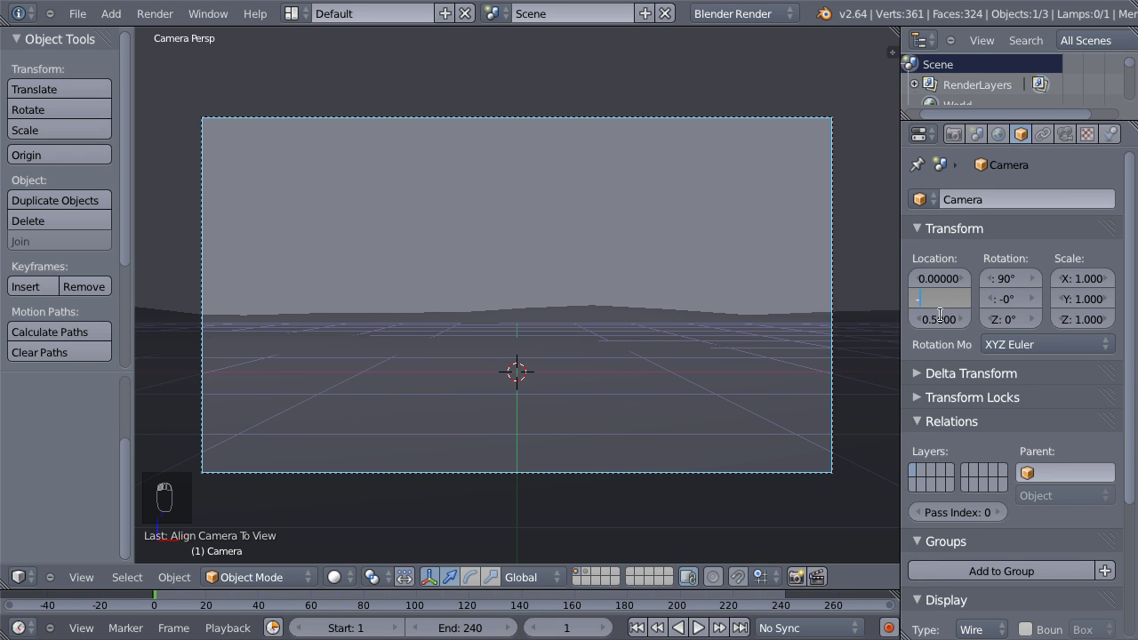
left_click_drag(945, 309, 902, 307)
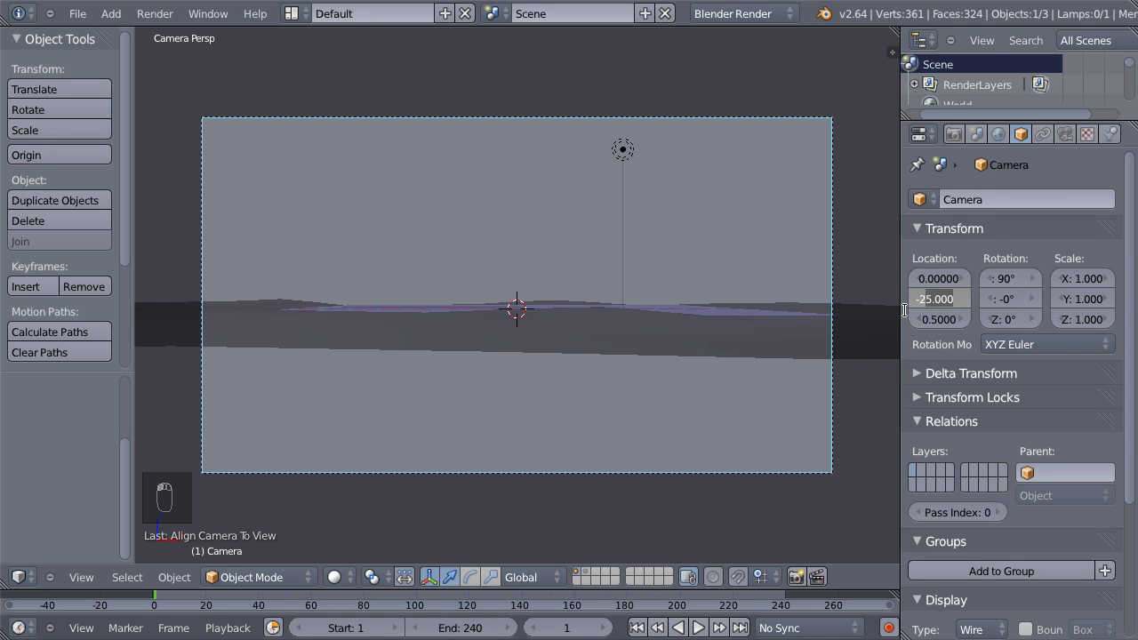
left_click_drag(937, 313, 897, 319)
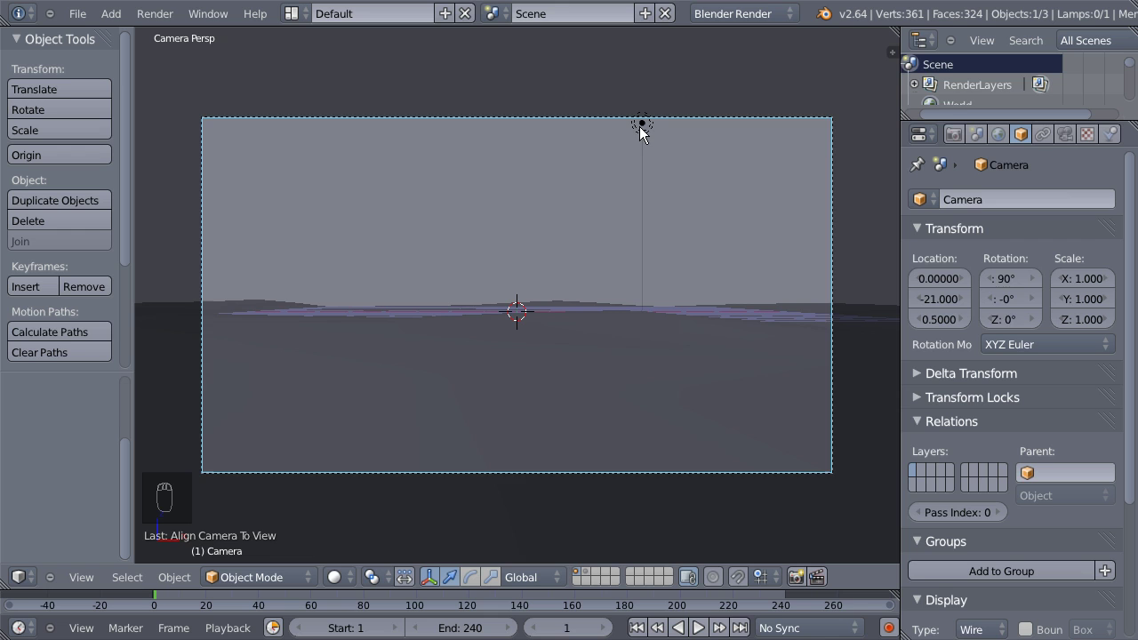
Delete the original lamp from the scene.
left_click_drag(644, 136, 572, 192)
key("x")
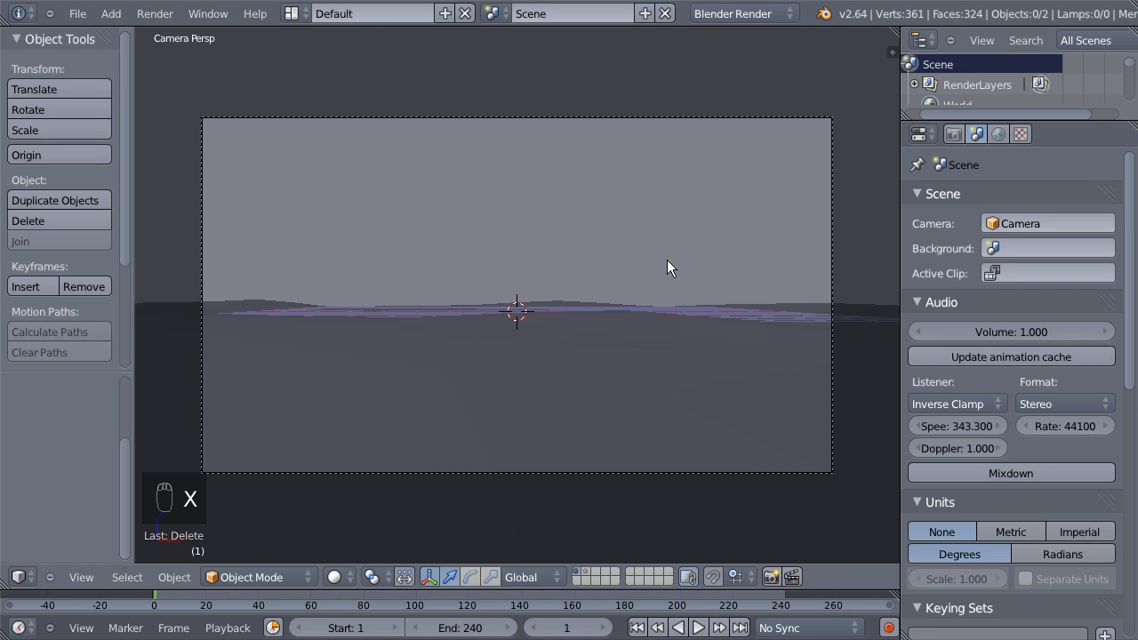
Add a new particle system to the ground plane Plane.006 from its Particles settings.
left_click_drag(641, 335, 747, 314)
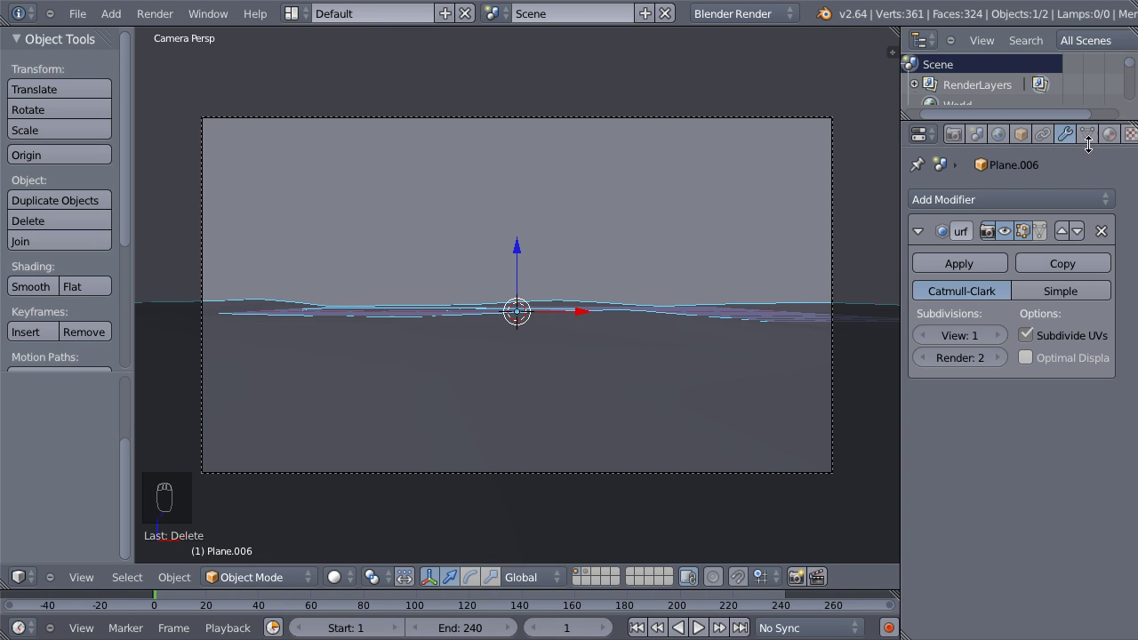
left_click_drag(1103, 143, 1115, 204)
left_click_drag(1110, 207, 1021, 217)
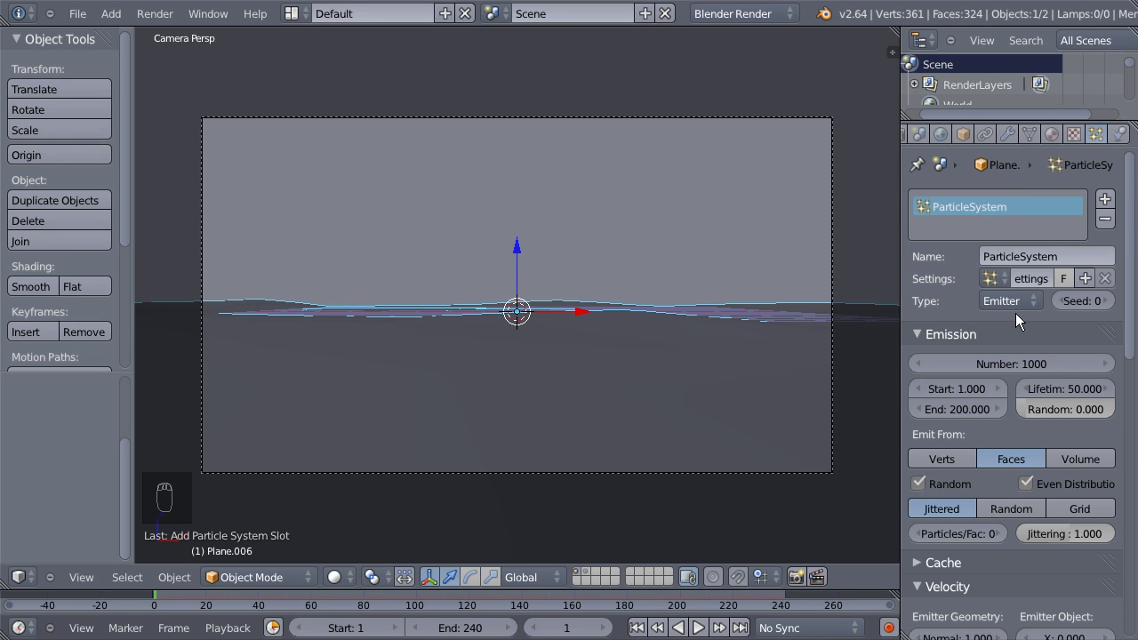
Make the particles Hair with Advanced enabled and shorten them to Normal velocity 0.02.
left_click_drag(1021, 311, 1033, 281)
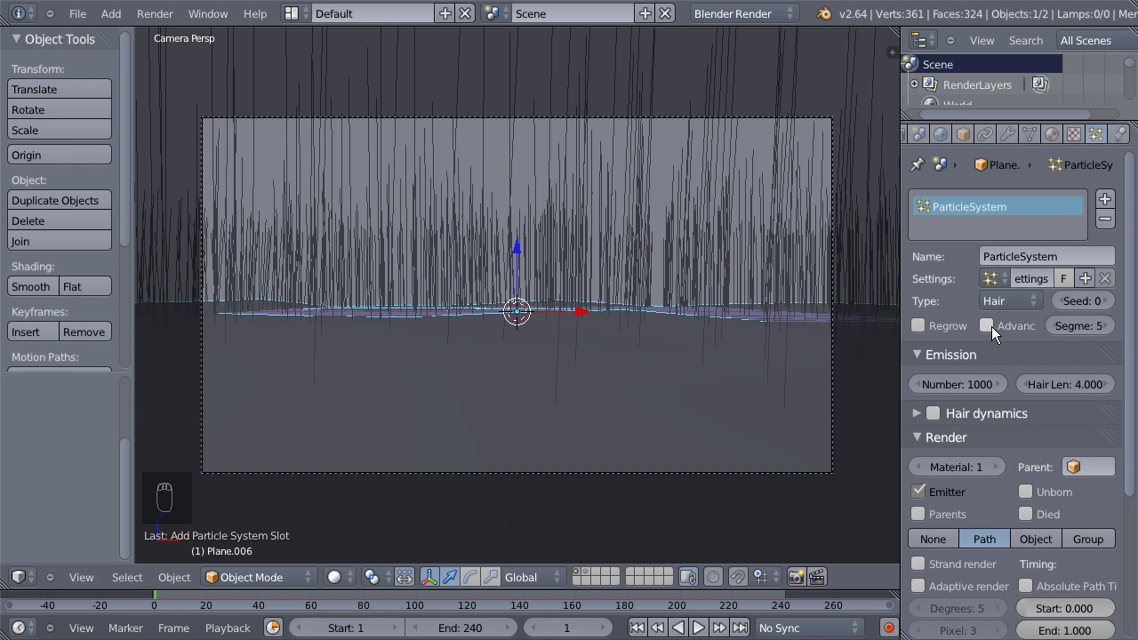
left_click_drag(994, 331, 983, 340)
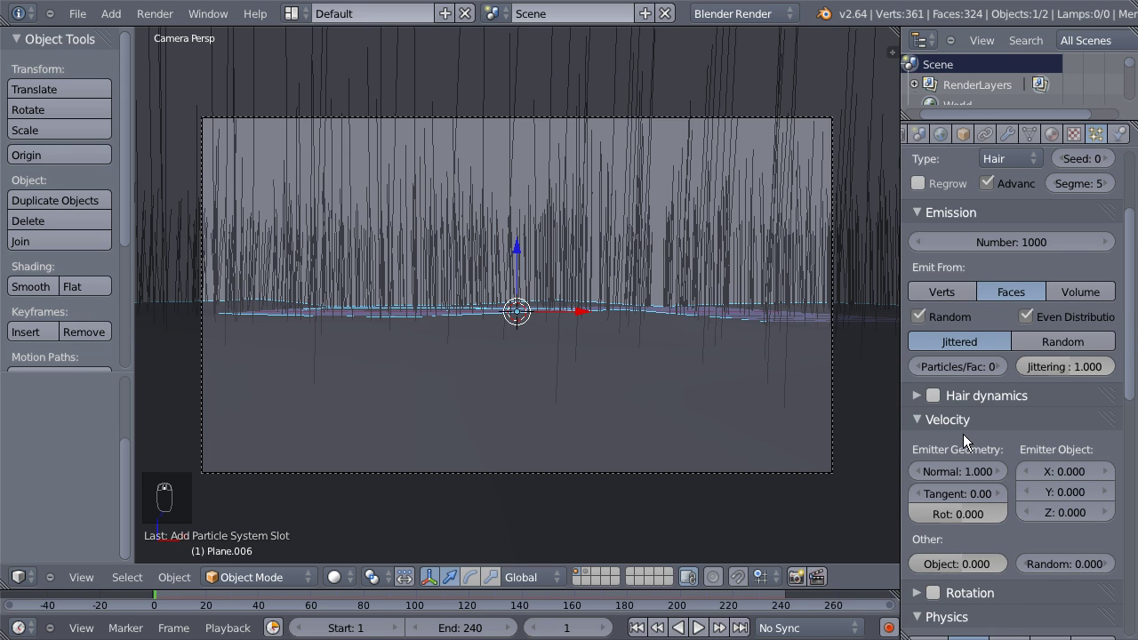
left_click_drag(974, 479, 965, 468)
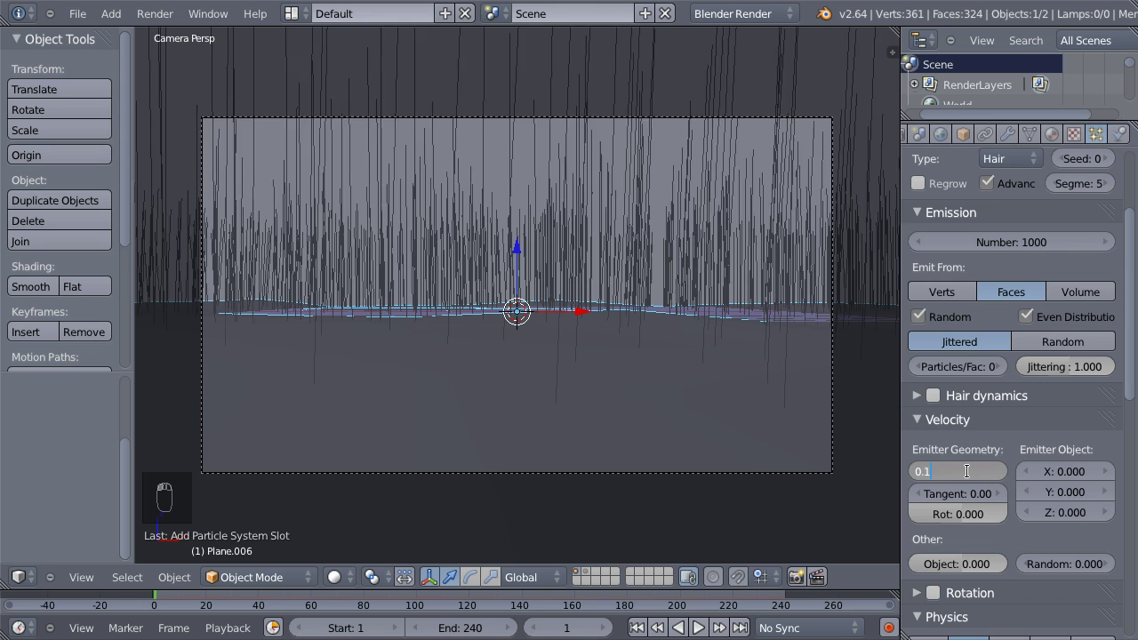
left_click_drag(975, 479, 965, 467)
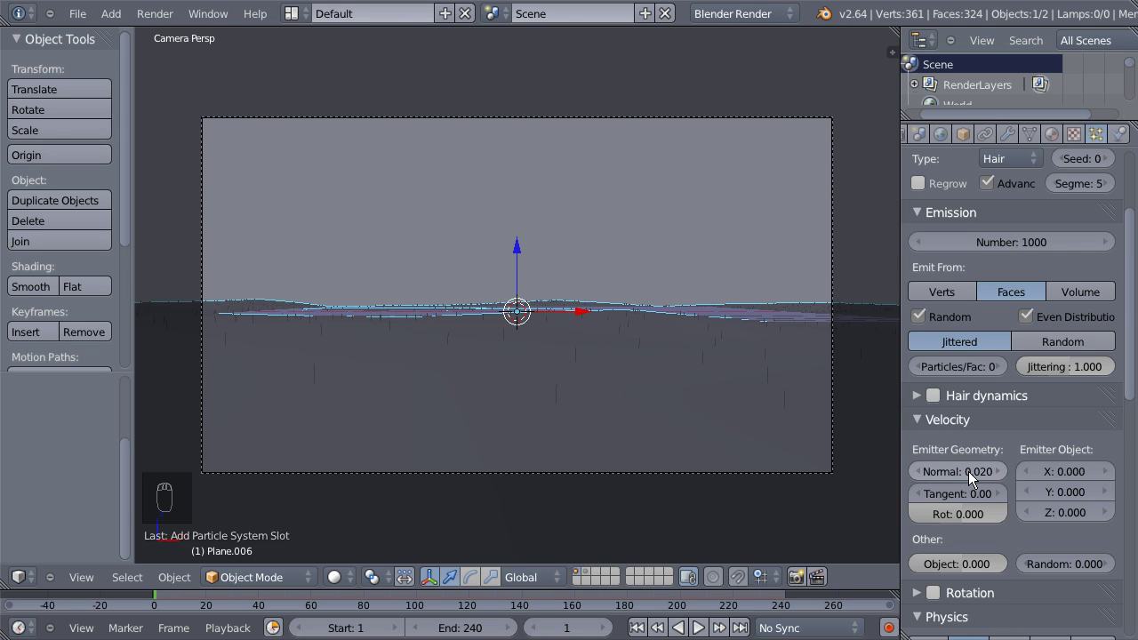
Switch the Emit From distribution to Random so hairs scatter across faces.
left_click_drag(676, 467, 962, 459)
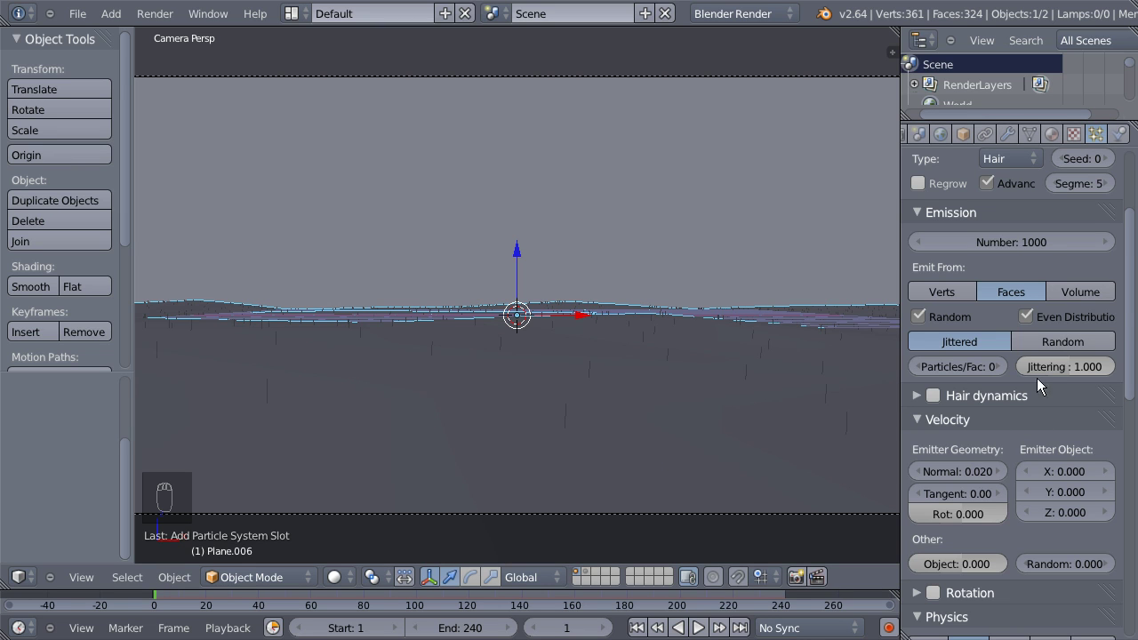
left_click_drag(1060, 348, 1054, 416)
left_click_drag(1055, 418, 1033, 322)
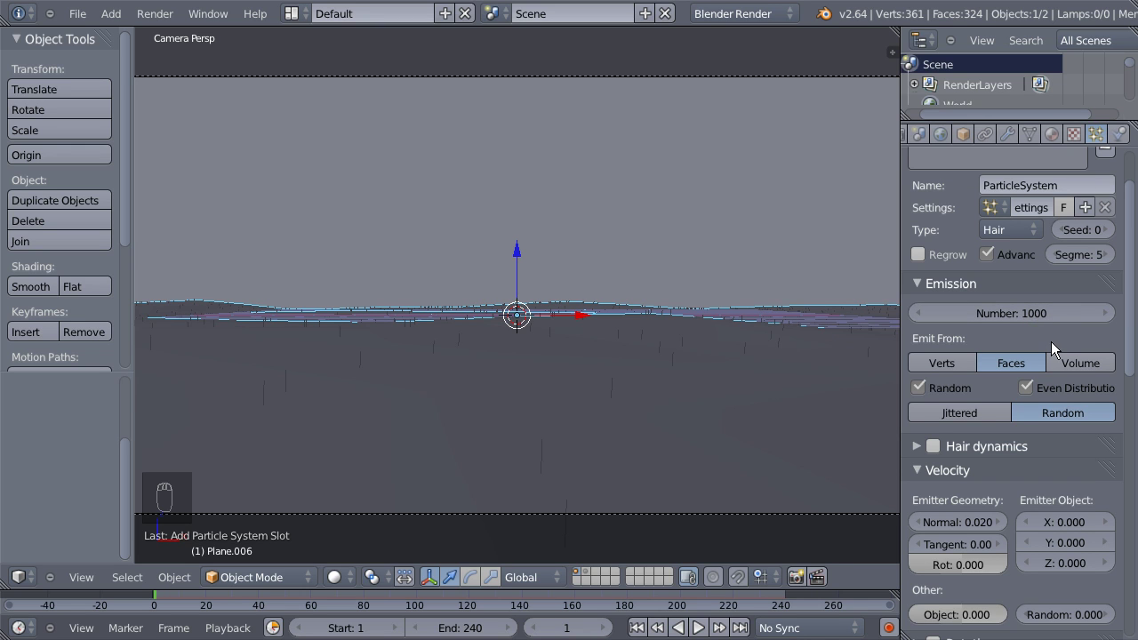
left_click_drag(1033, 319, 1023, 312)
Enable Simple children on the hair with 20 rendered per strand.
left_click_drag(984, 355, 931, 536)
left_click_drag(931, 536, 1010, 508)
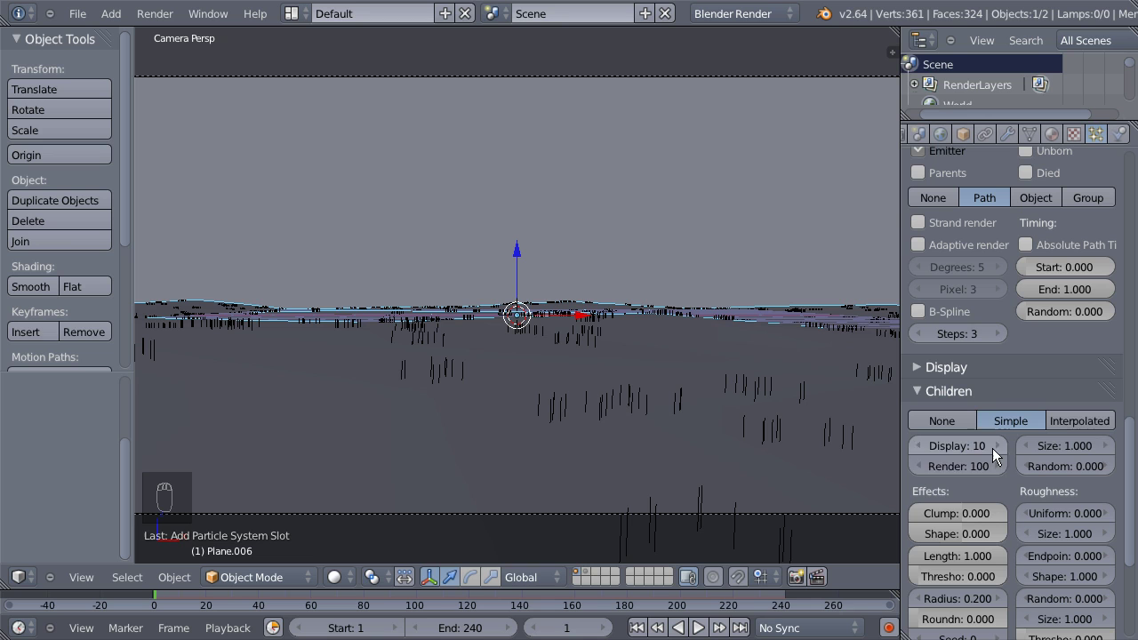
left_click_drag(973, 472, 963, 464)
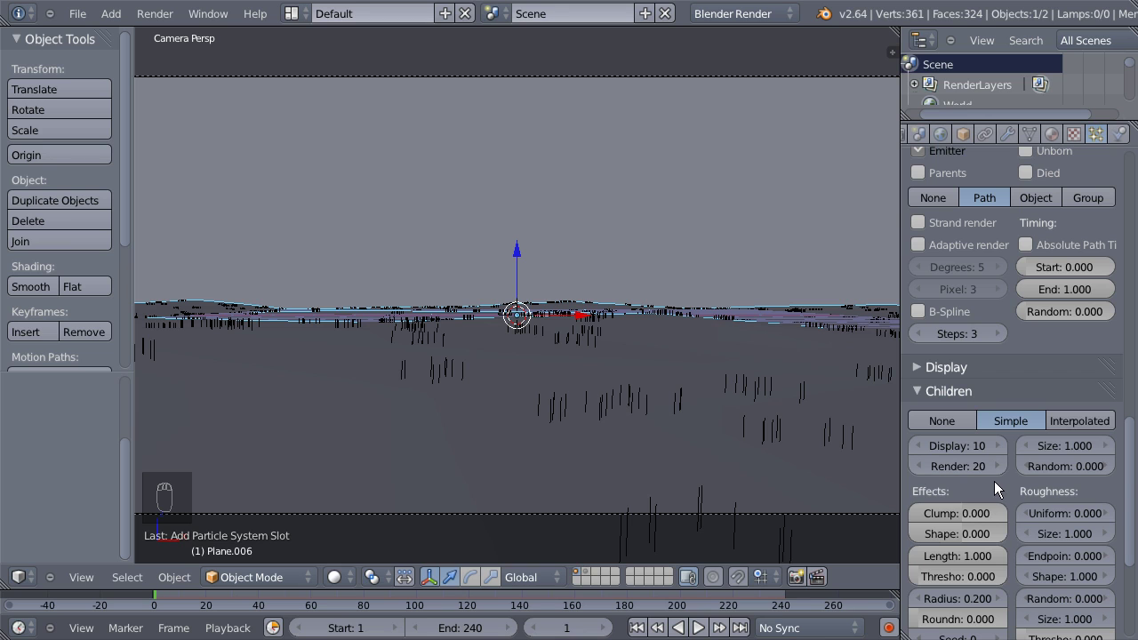
Give the child strands Clump 0.01 and Roundness 0.7.
left_click_drag(980, 522, 970, 510)
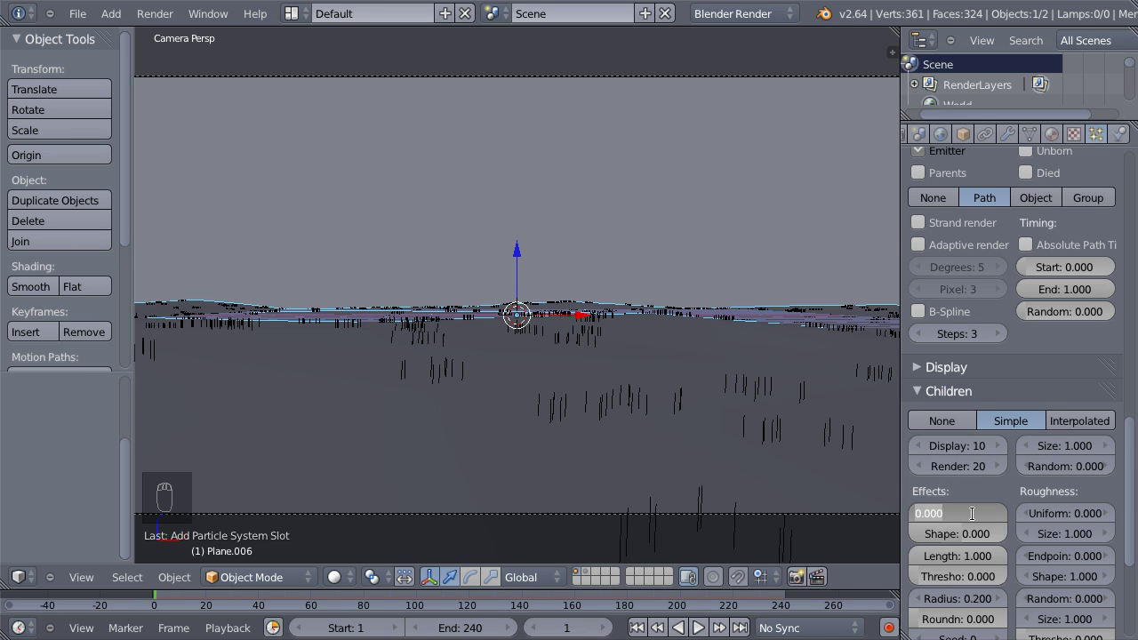
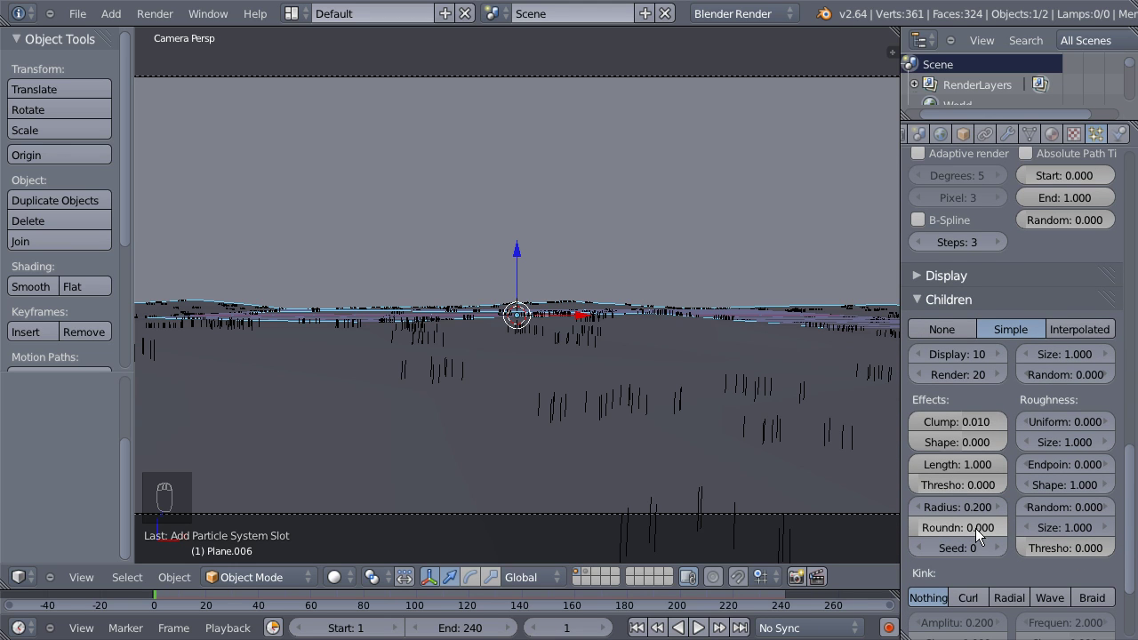
left_click_drag(974, 538, 964, 526)
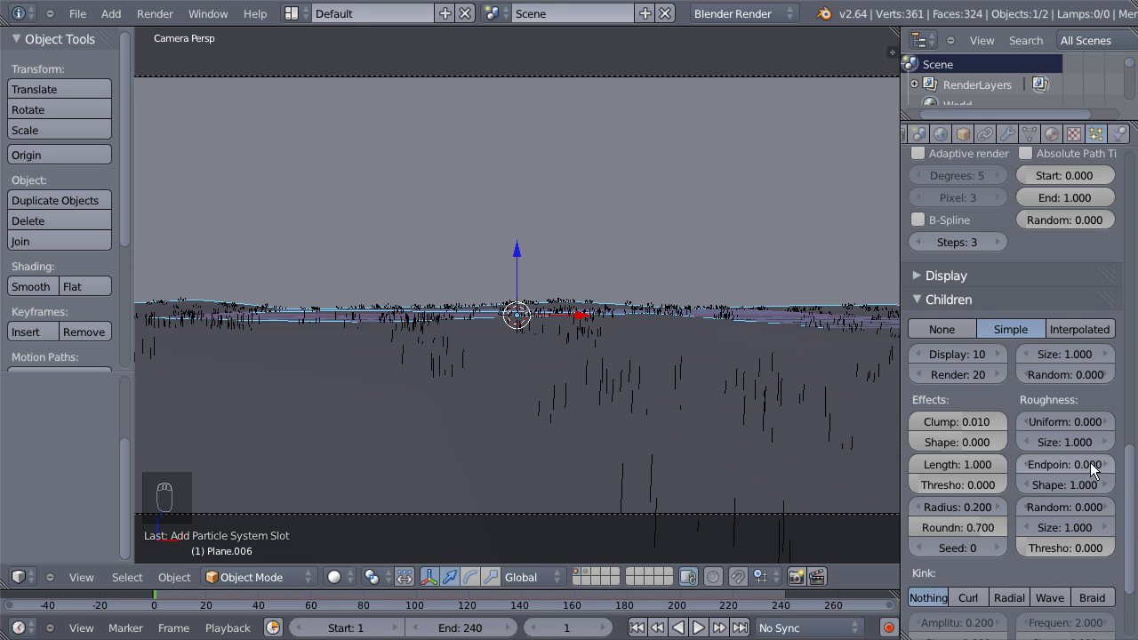
left_click_drag(1067, 436, 973, 376)
Add a Brownian force to the grass and lower it through 0.005 to 0.003.
left_click_drag(975, 376, 966, 364)
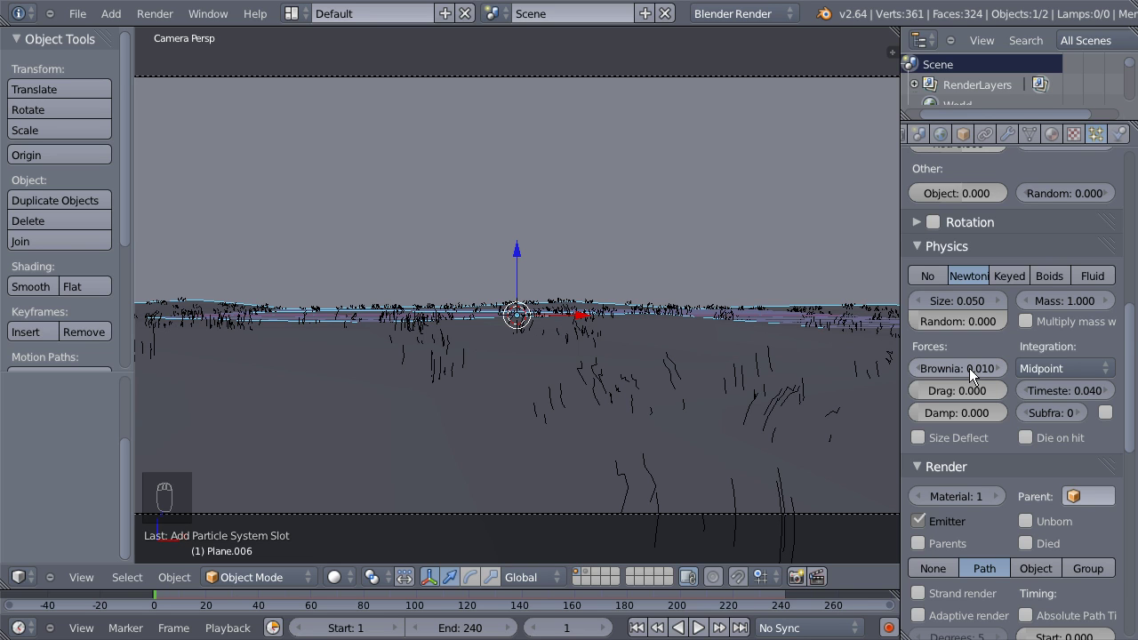
left_click_drag(978, 376, 933, 382)
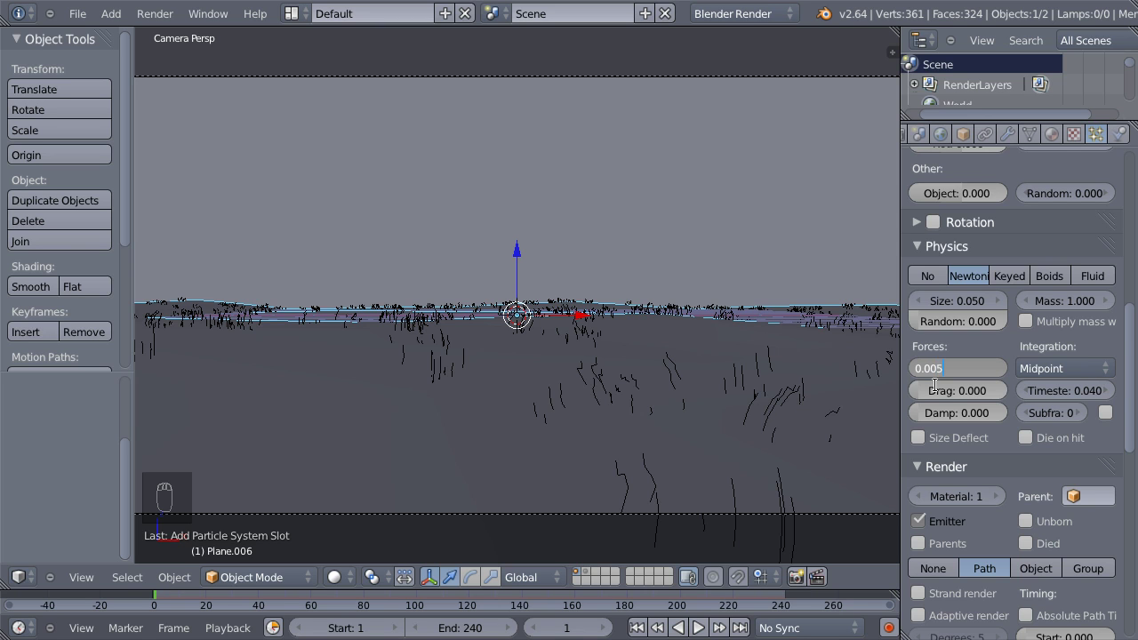
left_click_drag(966, 385, 968, 370)
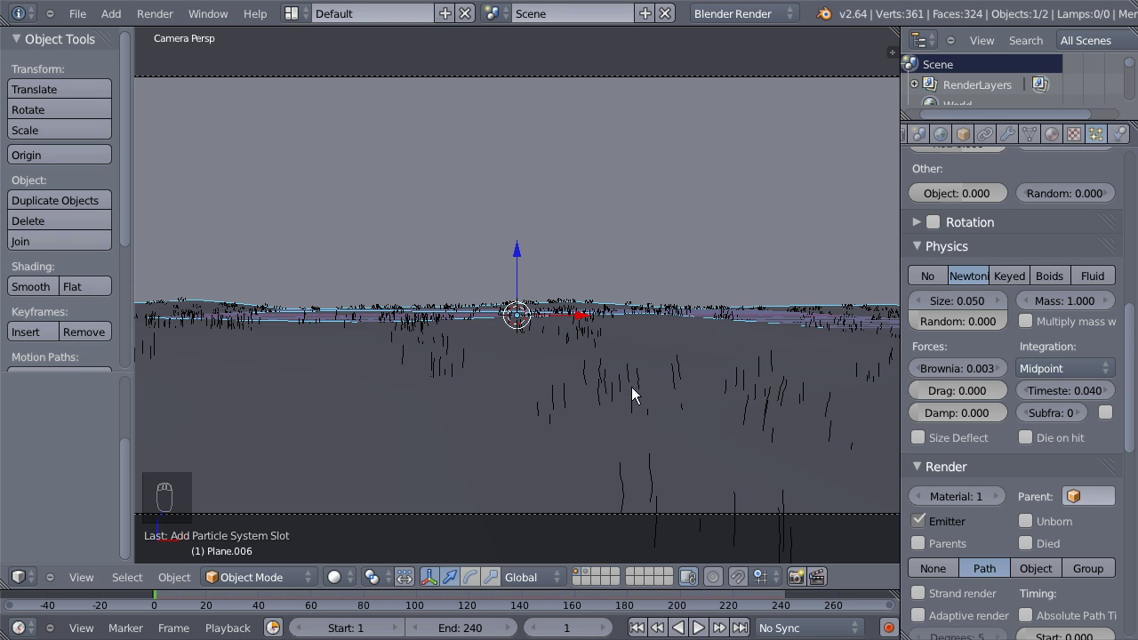
left_click_drag(994, 314, 1055, 138)
left_click_drag(1055, 138, 757, 355)
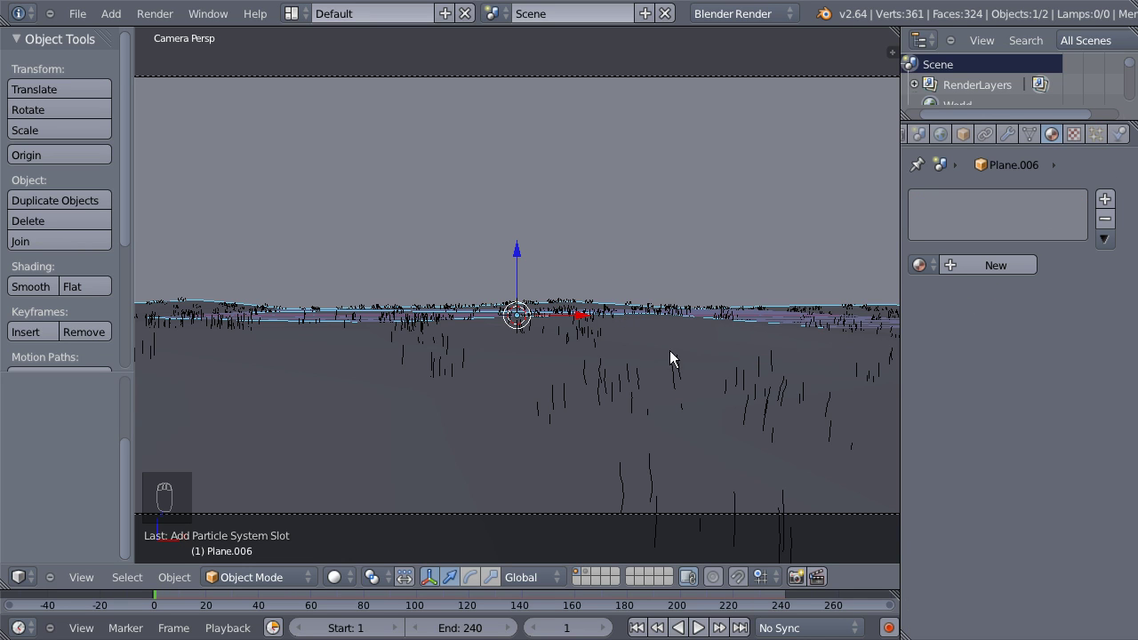
Create a new orange material for the ground plane.
left_click_drag(925, 265, 1005, 378)
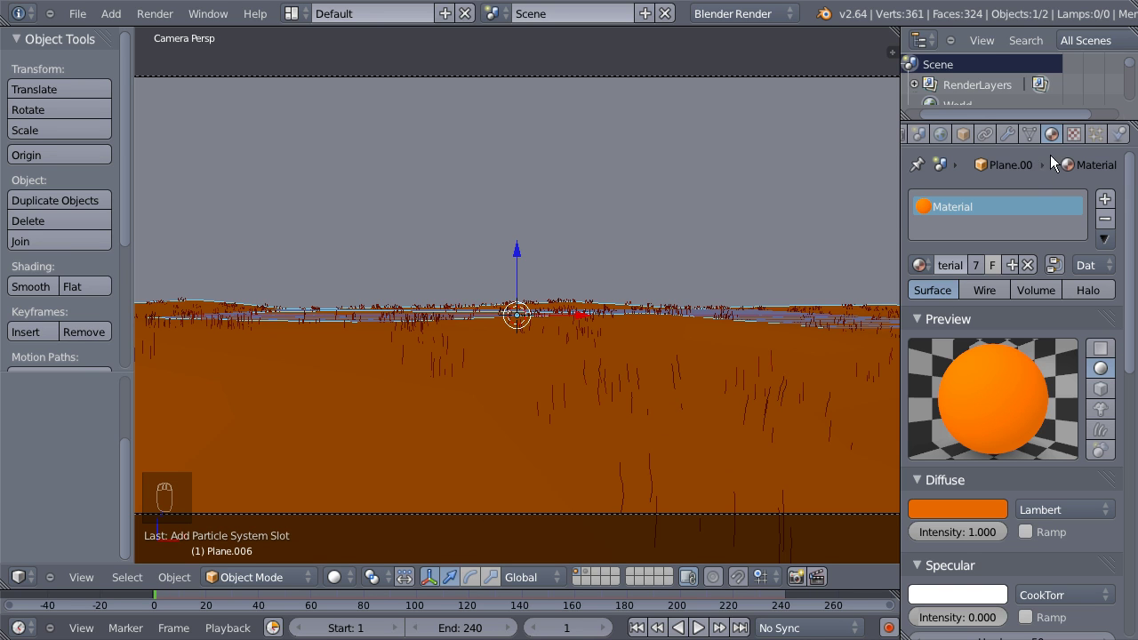
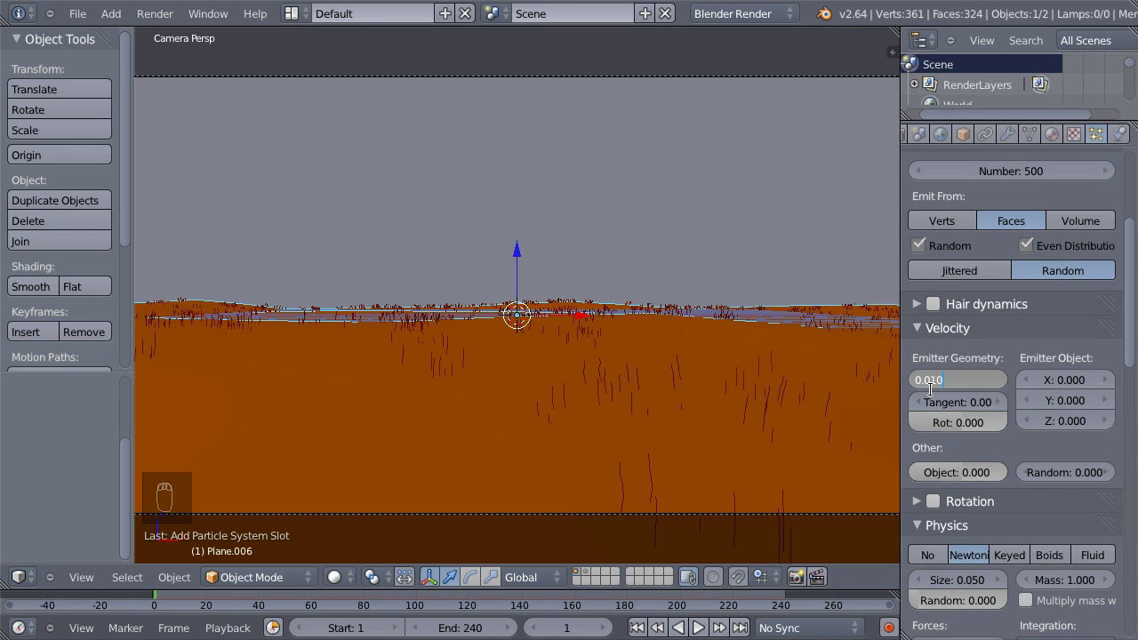
Shorten the grass to Normal velocity 0.015 and set children Uniform roughness to 0.004.
left_click_drag(964, 393, 936, 385)
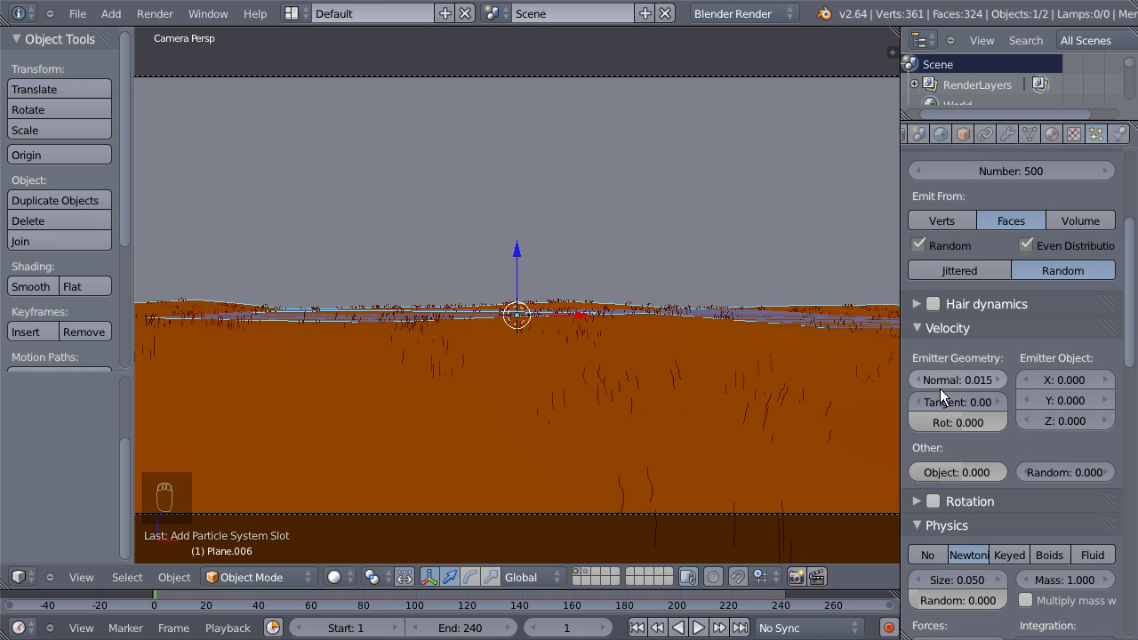
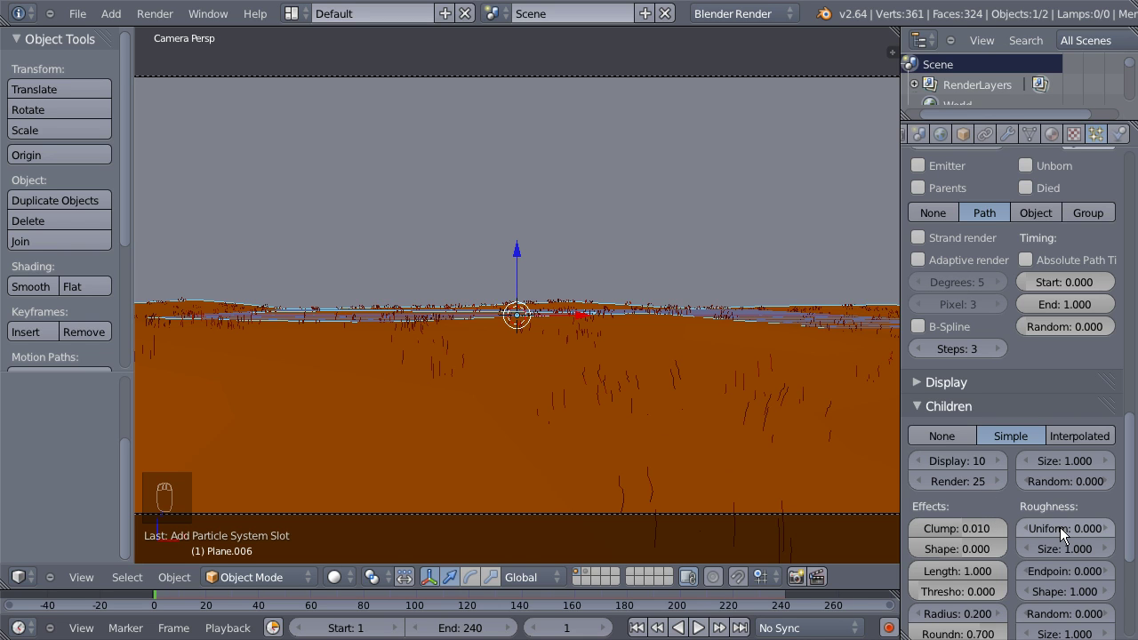
left_click_drag(1075, 535, 1064, 523)
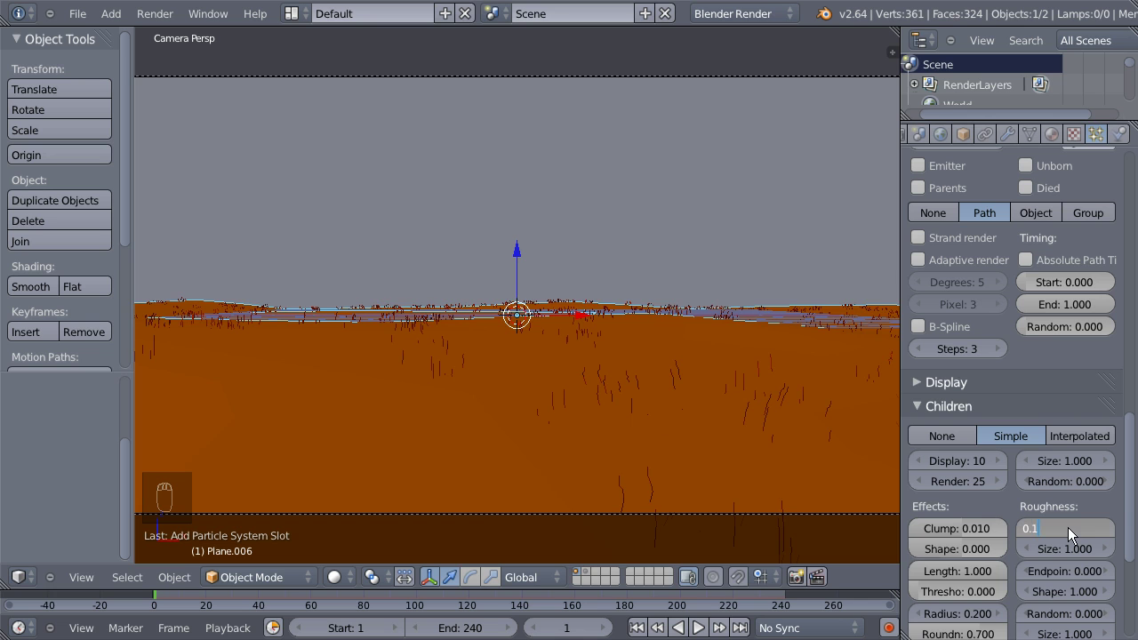
left_click_drag(1074, 535, 1064, 524)
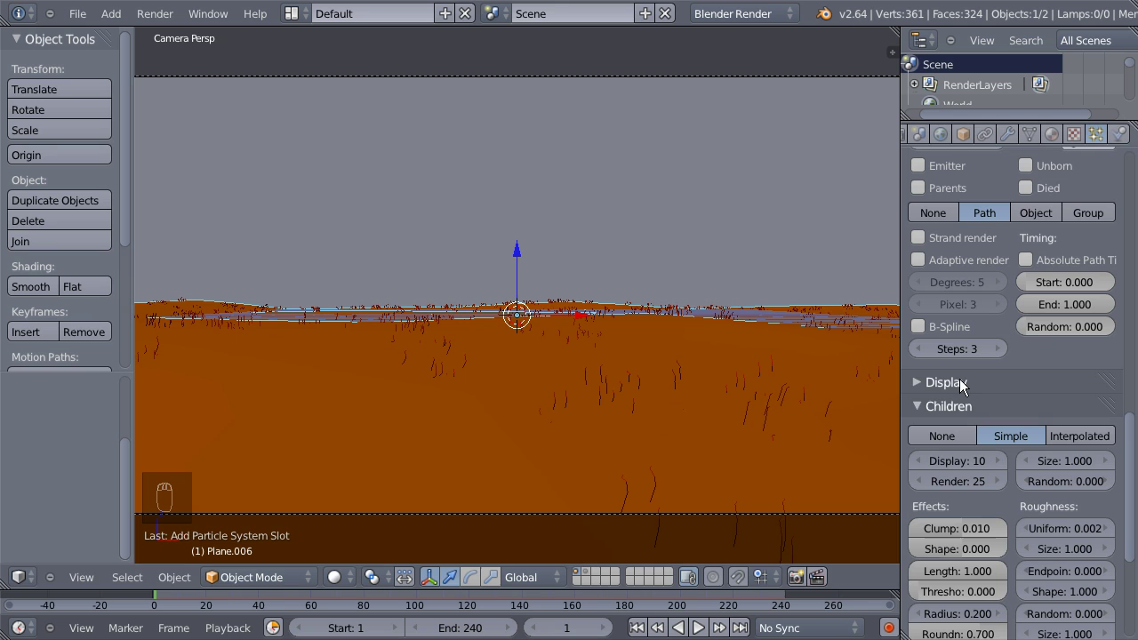
left_click_drag(981, 416, 1095, 293)
left_click_drag(1094, 294, 1044, 295)
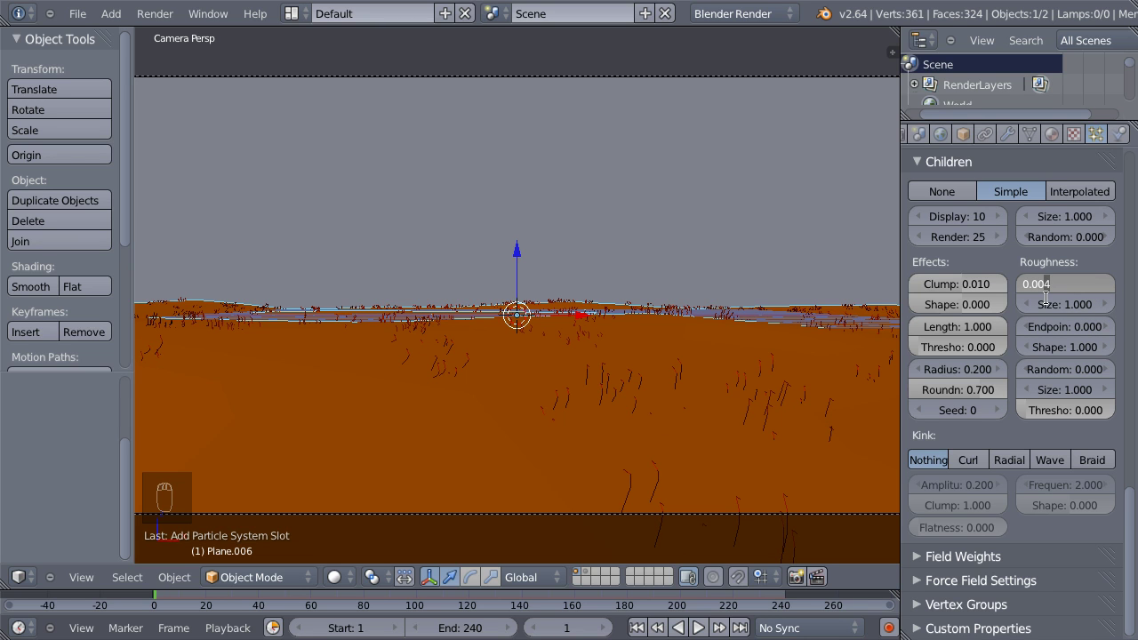
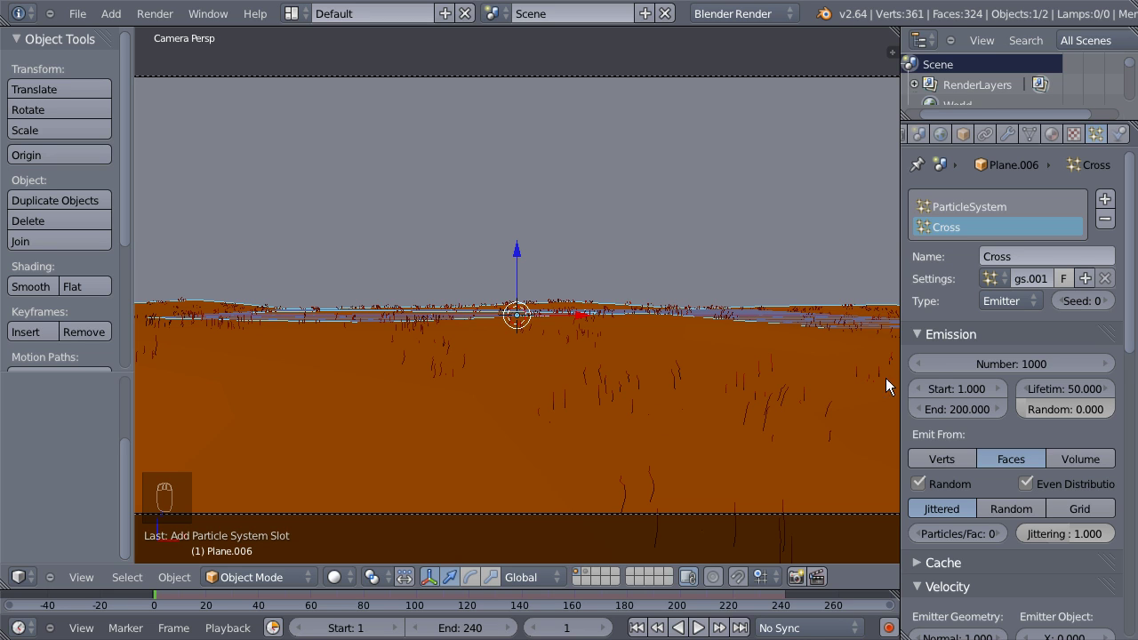
Render the Cross particles as the Cross dupli group and make them Hair type.
left_click_drag(1015, 370, 1005, 362)
left_click_drag(1020, 423, 1071, 437)
left_click_drag(1071, 438, 1076, 437)
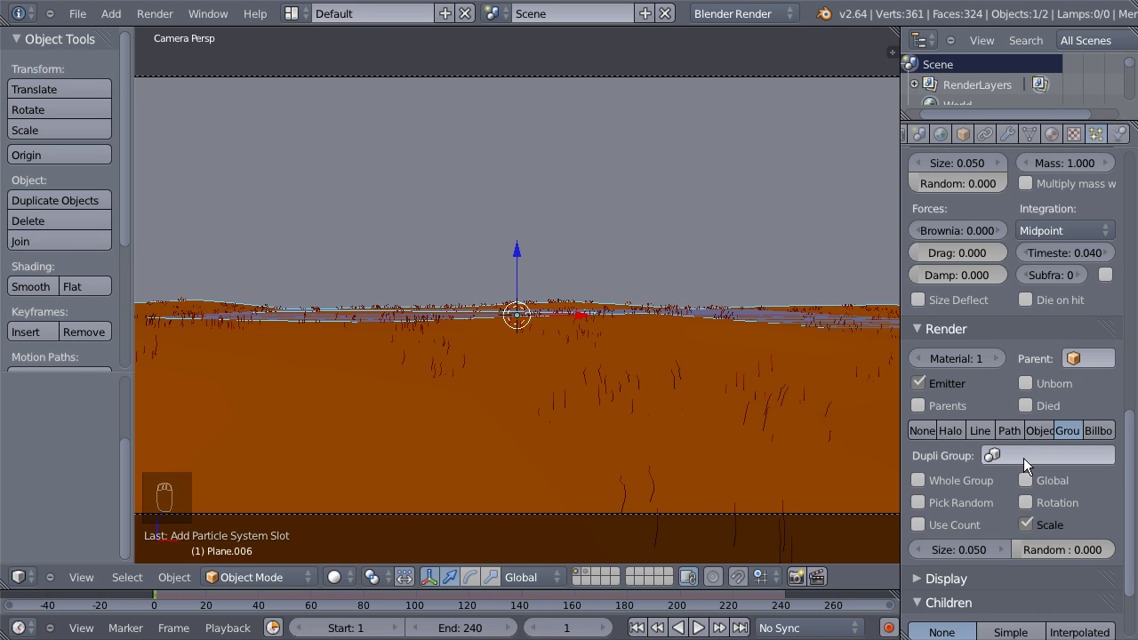
left_click_drag(1020, 454, 1020, 240)
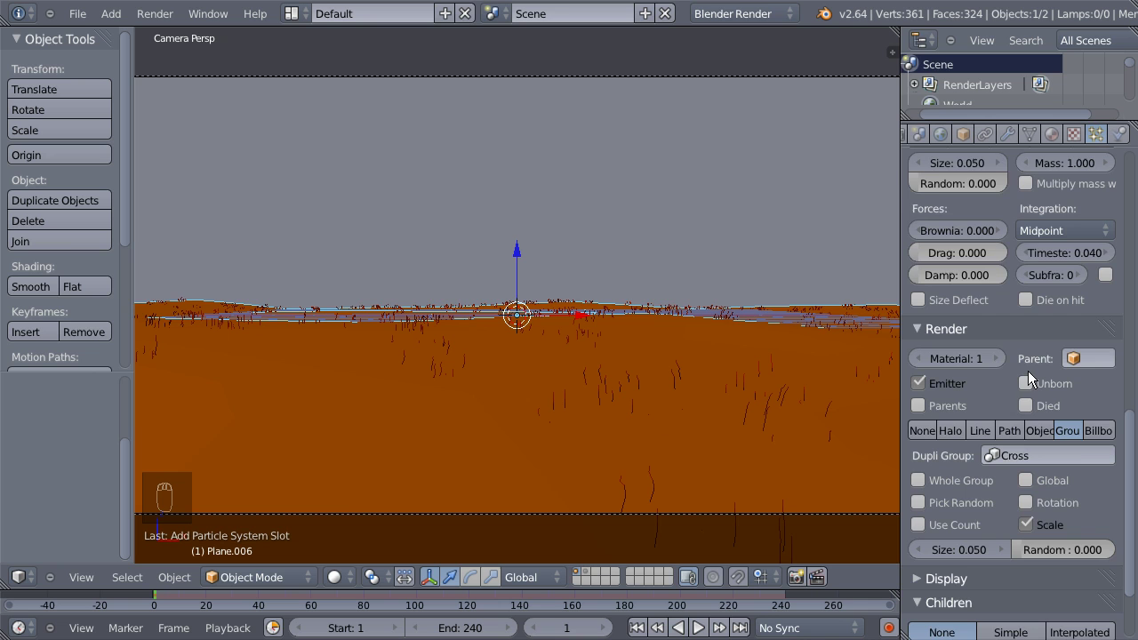
left_click_drag(1051, 379, 1019, 311)
left_click_drag(1018, 310, 563, 324)
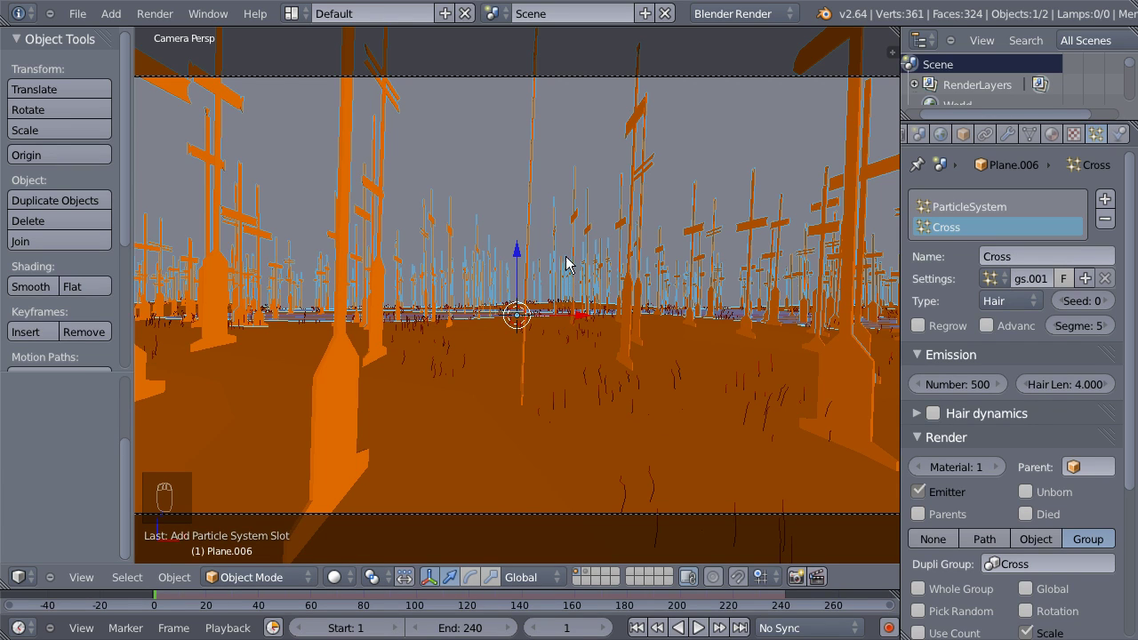
Zoom out over the graveyard and select the camera.
middle_click(612, 225)
left_click_drag(595, 238, 624, 269)
left_click_drag(621, 275, 524, 366)
right_click(523, 366)
middle_click(525, 364)
right_click(520, 362)
Frame the whole field of crosses and switch to top view.
left_click_drag(493, 351, 510, 370)
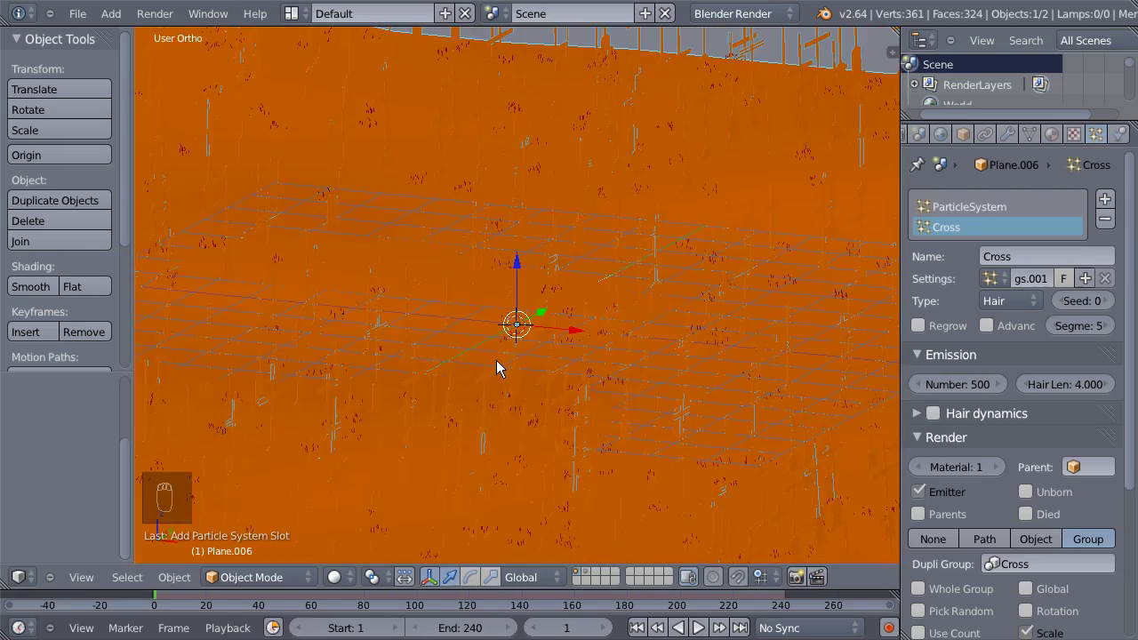
middle_click(439, 377)
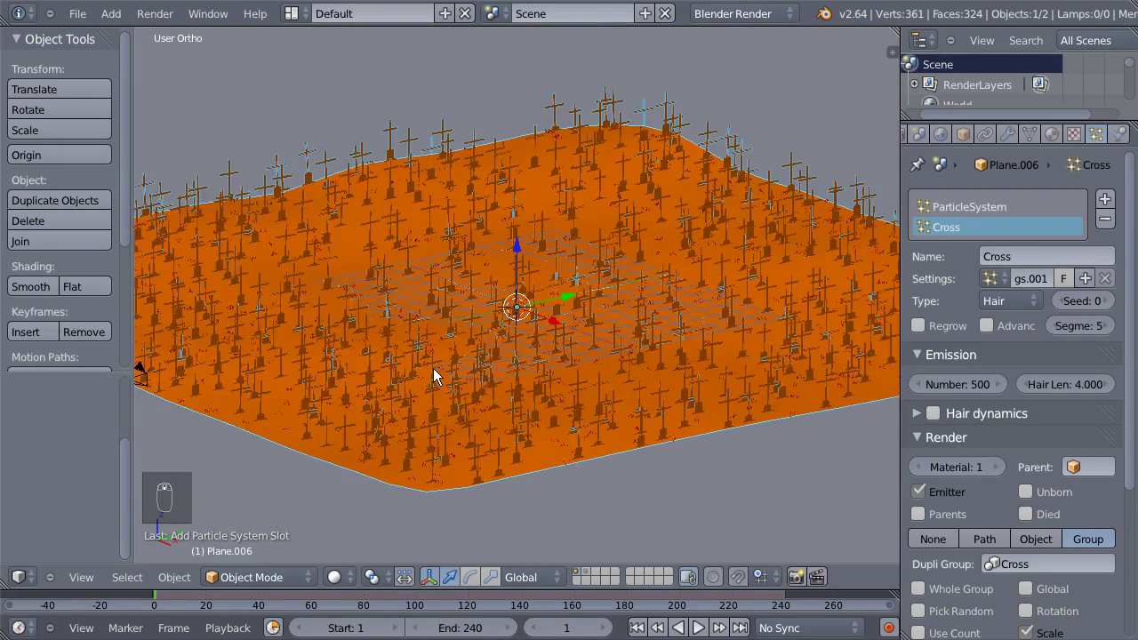
left_click_drag(202, 374, 228, 384)
middle_click(227, 384)
key("KP_7")
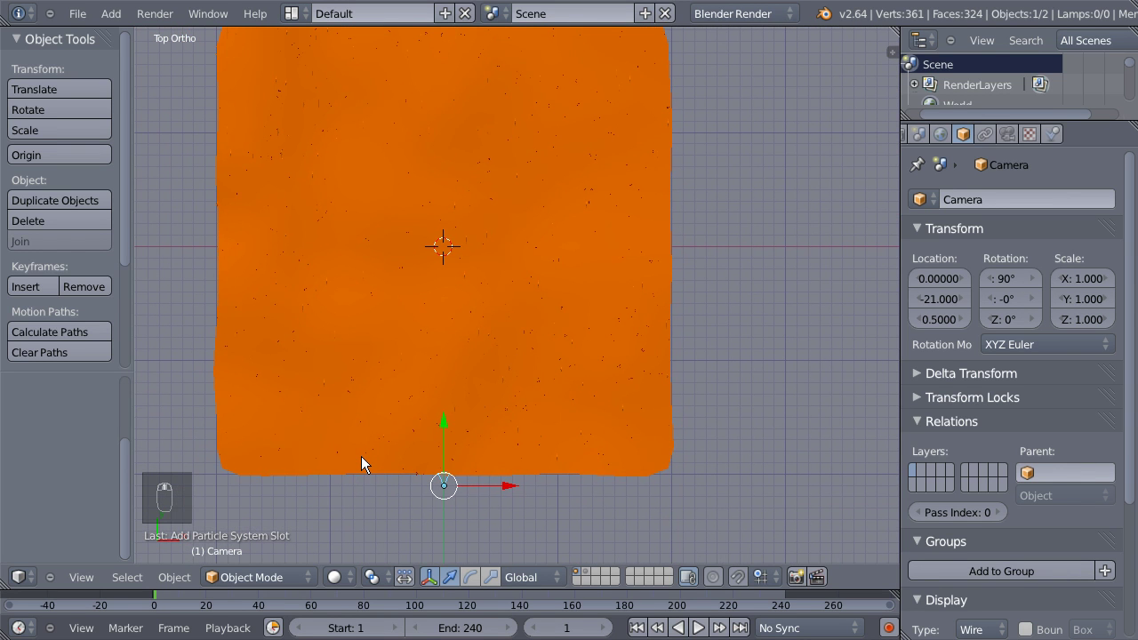
Move the camera to X 22, Y 0, rotate it 90° on Z and look through it.
key("g")
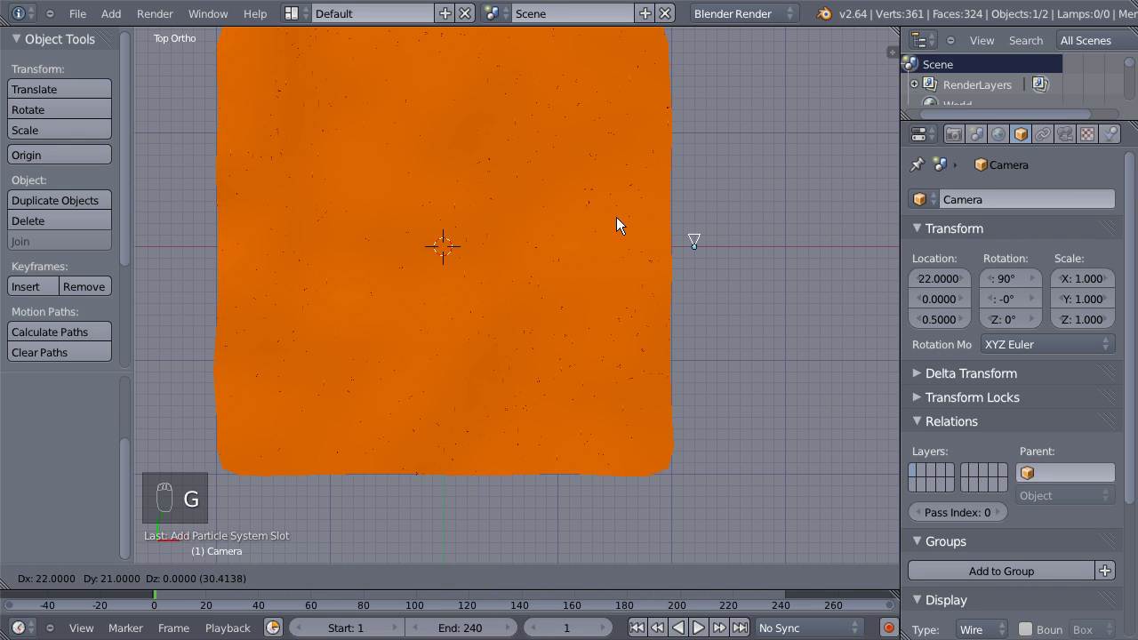
left_click_drag(623, 224, 685, 319)
key("r")
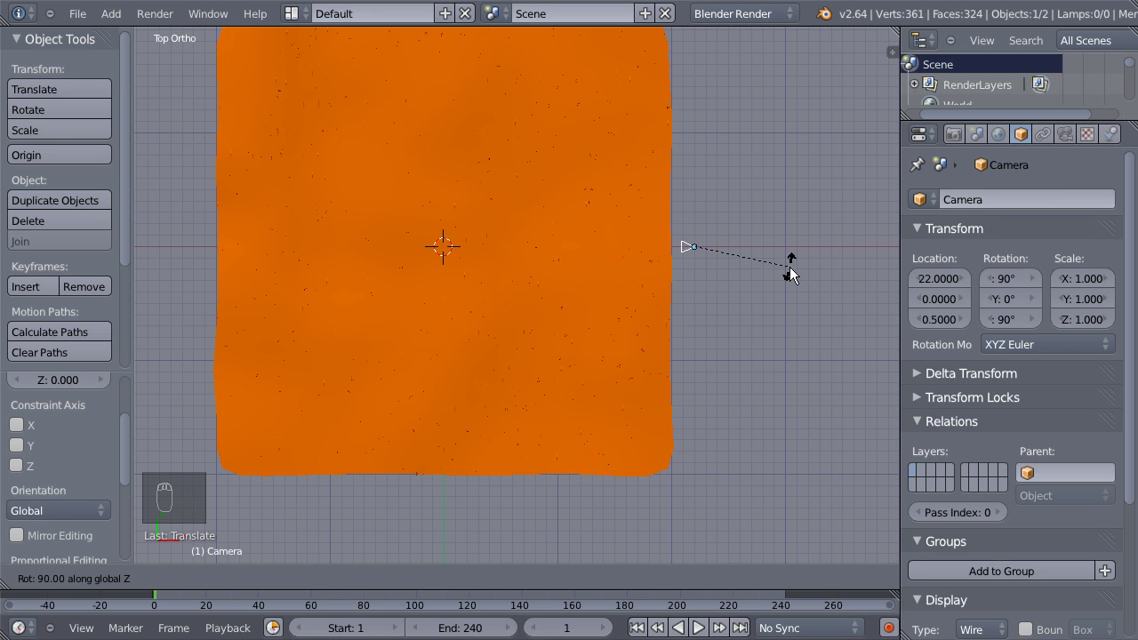
left_click_drag(796, 275, 670, 324)
key("KP_0")
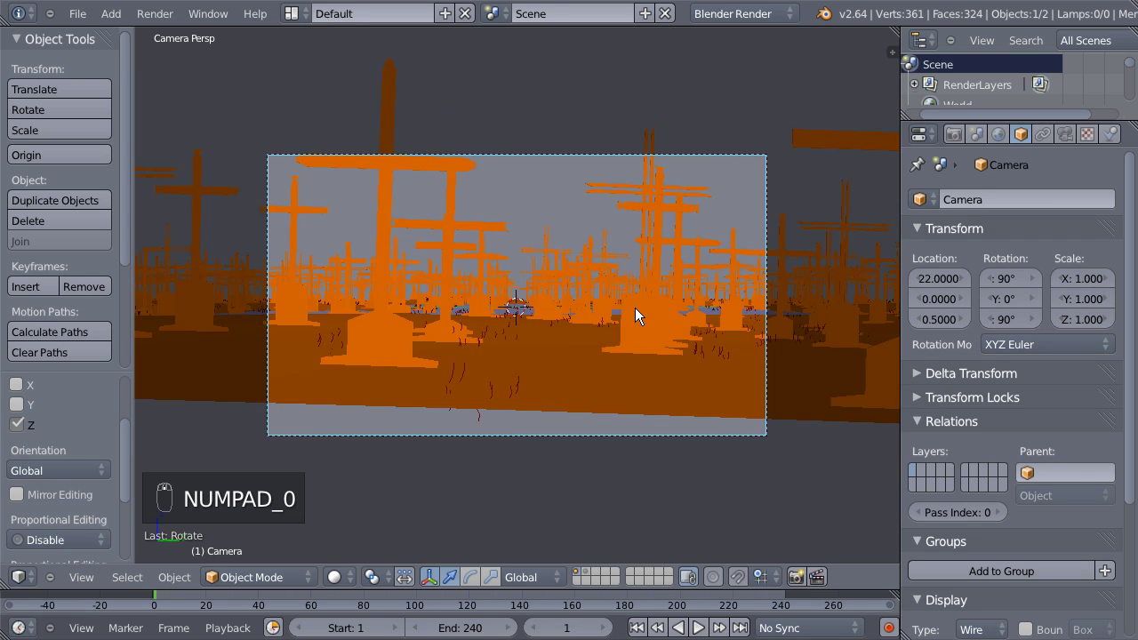
Raise the camera's Location Z to a height of 1.0.
left_click_drag(592, 581, 646, 383)
middle_click(647, 383)
left_click_drag(582, 578, 328, 280)
middle_click(328, 281)
left_click_drag(423, 316, 793, 419)
key("KP_0")
left_click_drag(729, 412, 908, 204)
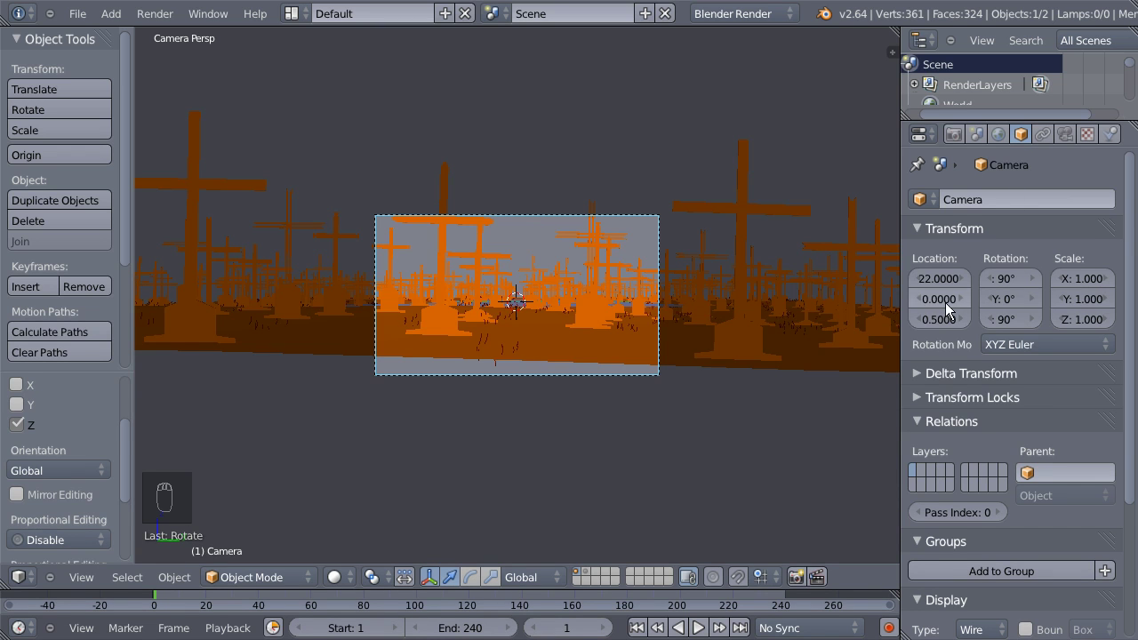
left_click_drag(964, 331, 963, 317)
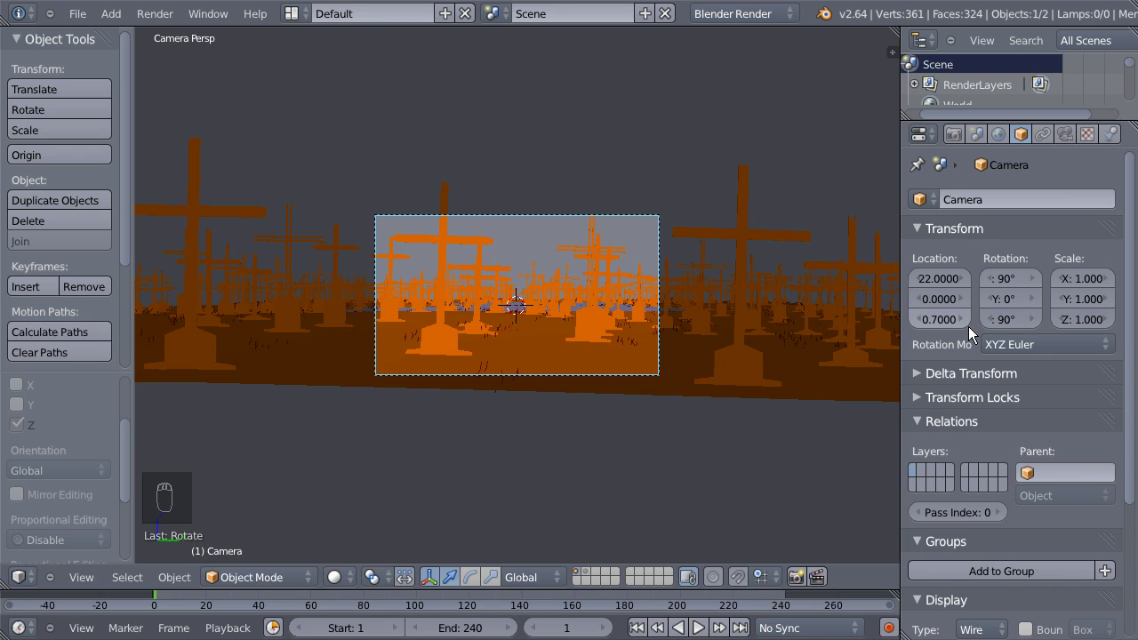
left_click_drag(948, 330, 949, 329)
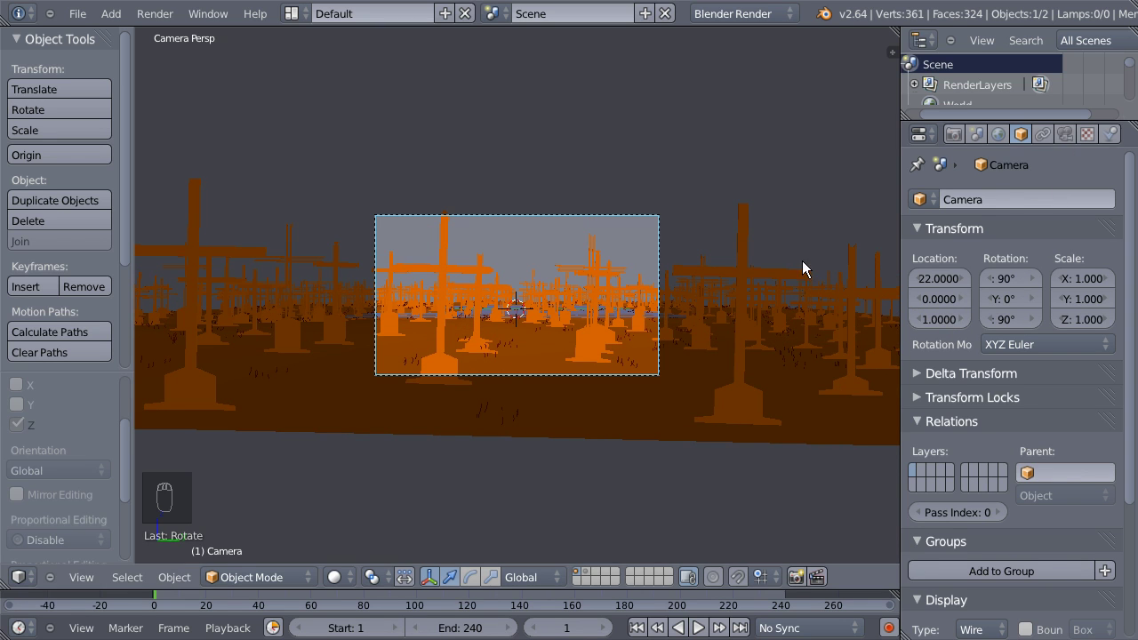
Set the camera's focal length to 25 mm in its lens settings.
left_click_drag(669, 346, 1069, 143)
left_click_drag(1069, 142, 956, 291)
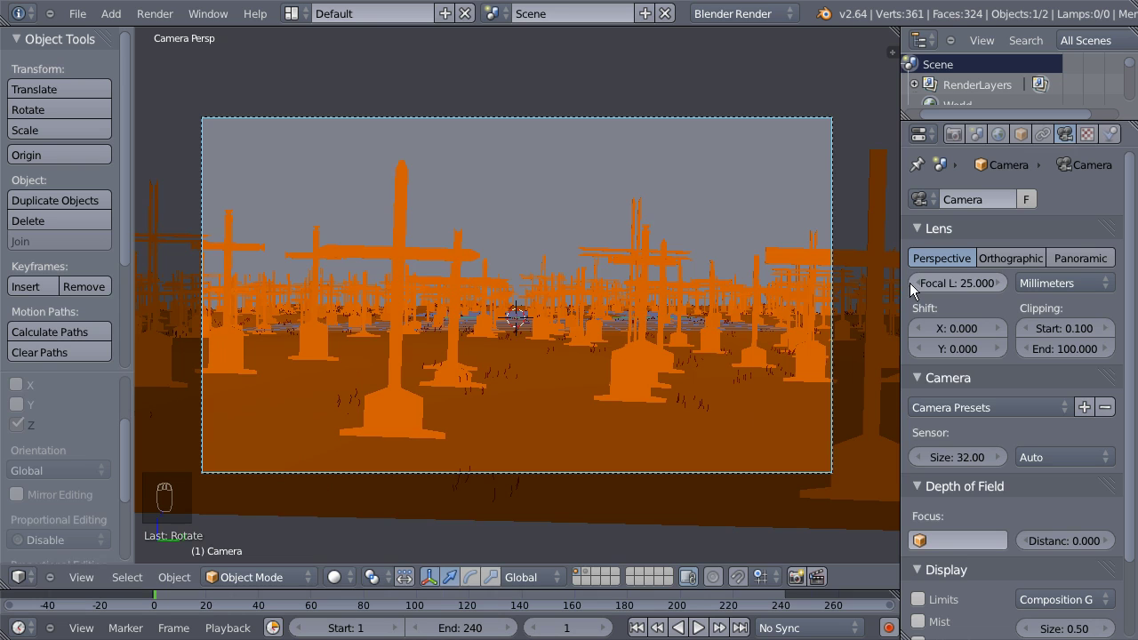
left_click_drag(732, 311, 1034, 282)
left_click_drag(862, 409, 633, 309)
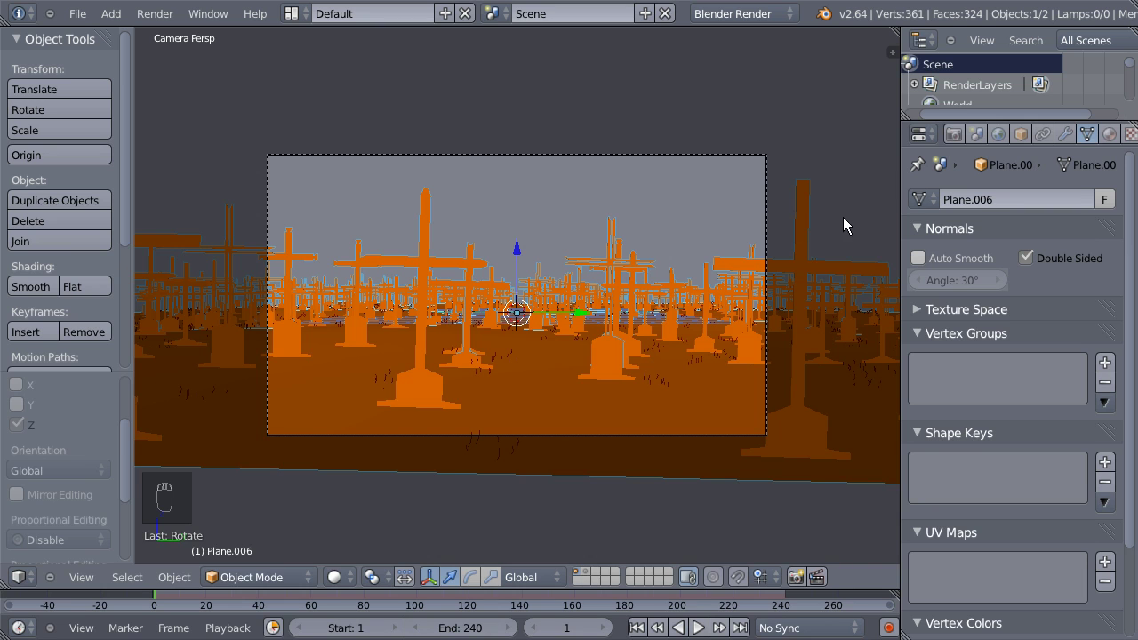
Reduce the Cross particle Number to 300 and set Physics Size Random to 0.7.
middle_click(1098, 141)
left_click_drag(1101, 138, 1010, 387)
left_click_drag(979, 393, 969, 385)
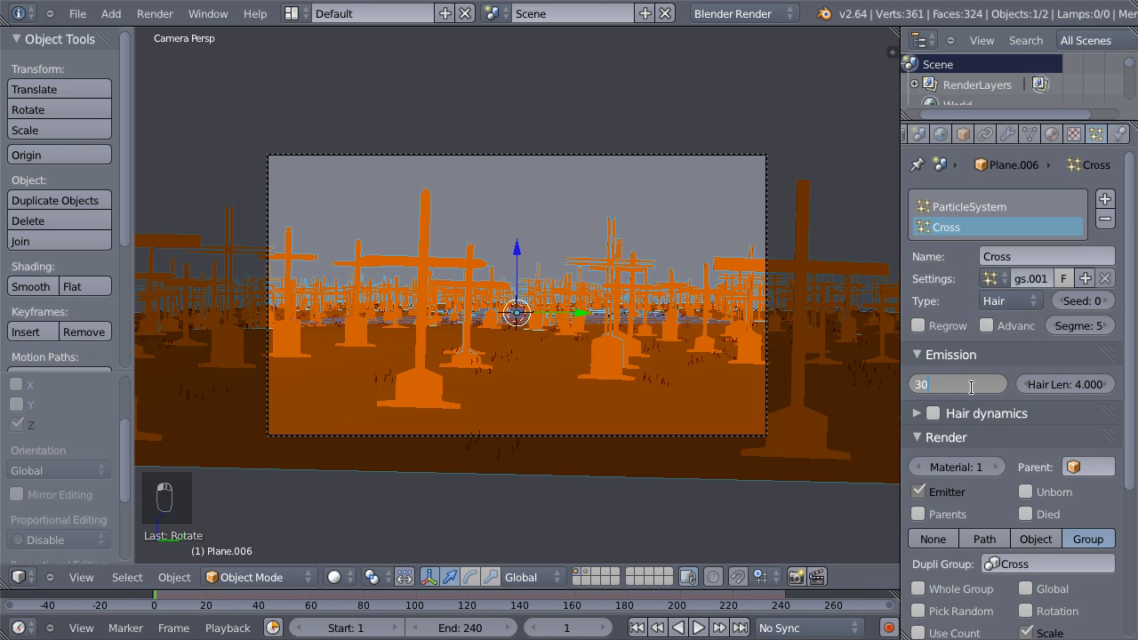
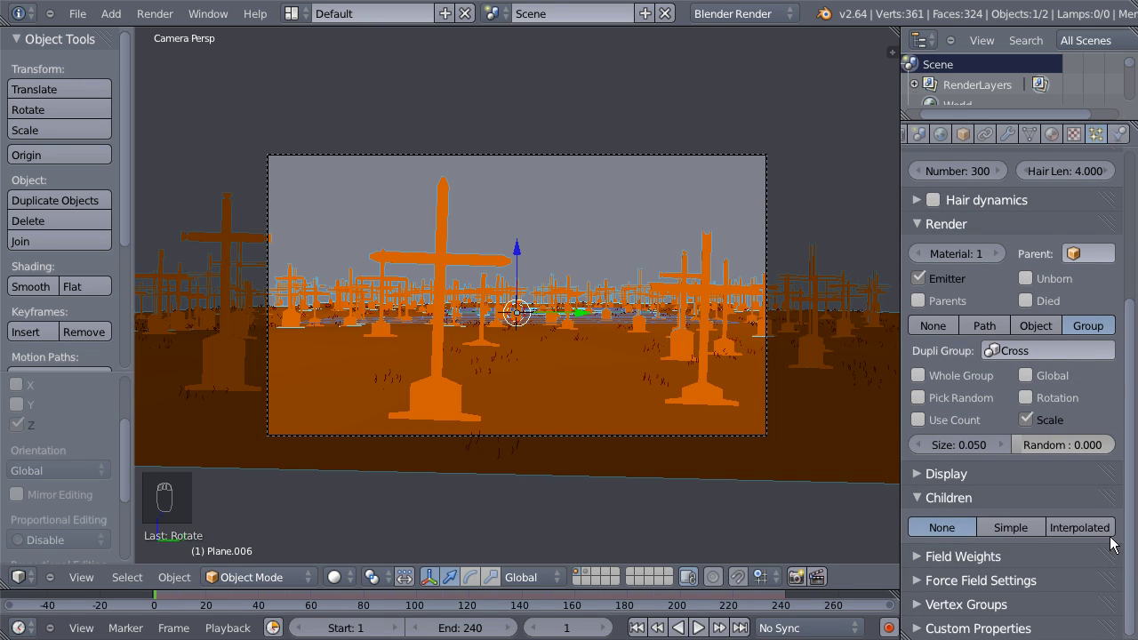
left_click_drag(1032, 289, 995, 332)
left_click_drag(995, 333, 1009, 385)
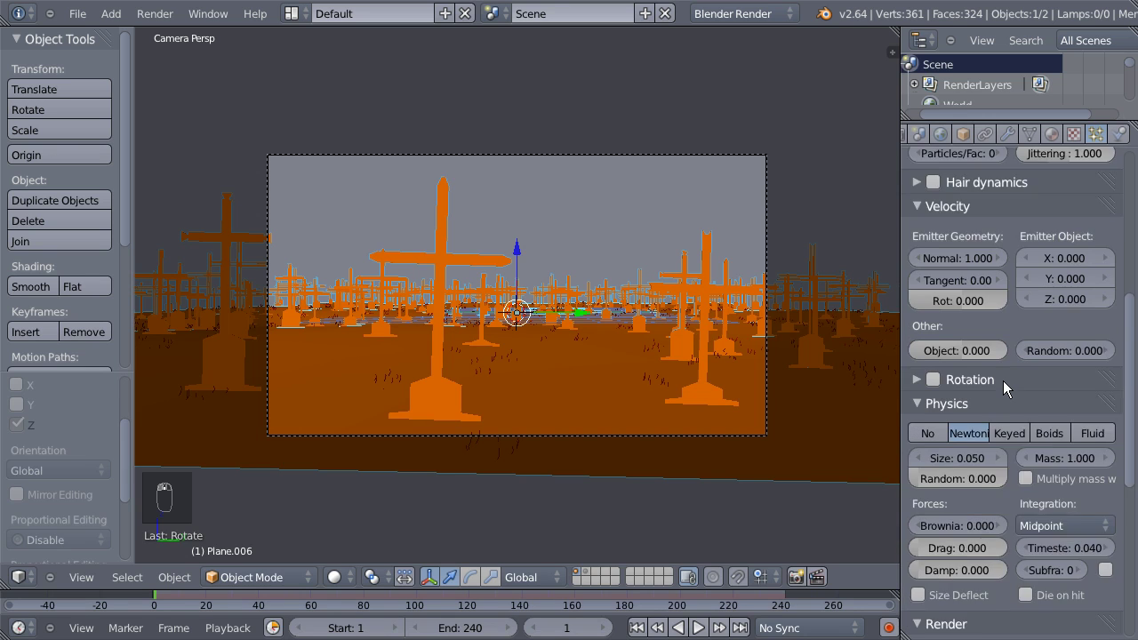
left_click_drag(974, 378, 964, 370)
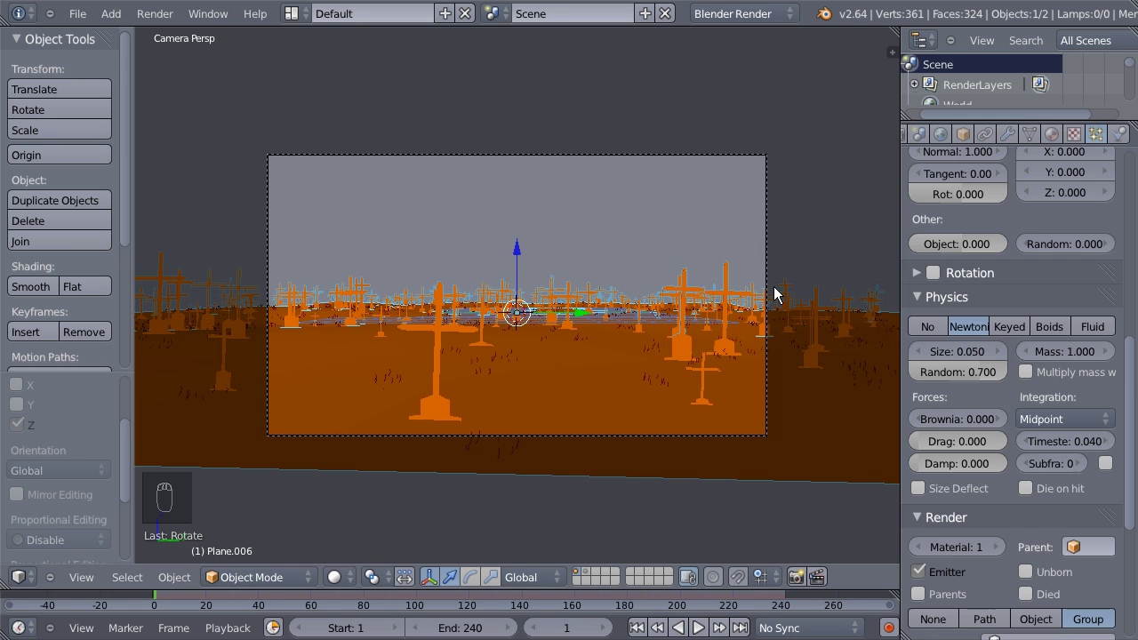
Lower the camera's Location Z to 0.85.
left_click_drag(772, 238, 923, 323)
middle_click(923, 323)
left_click_drag(923, 323, 820, 447)
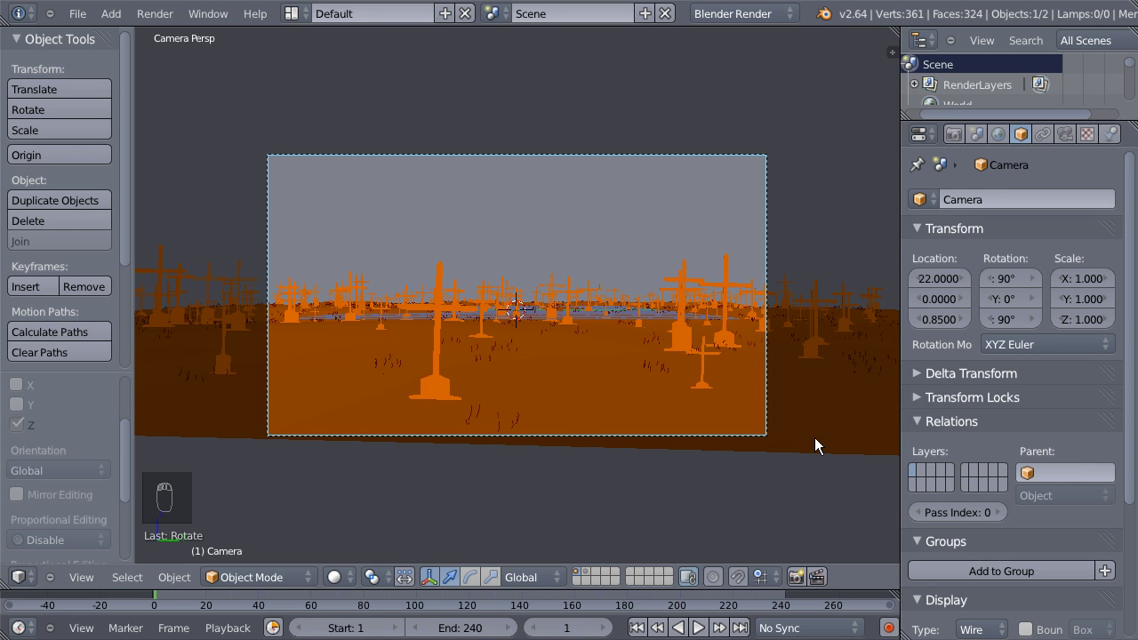
Switch to the right side view and zoom in close on the camera.
key("KP_1")
left_click_drag(744, 330, 412, 415)
key("KP_3")
middle_click(402, 436)
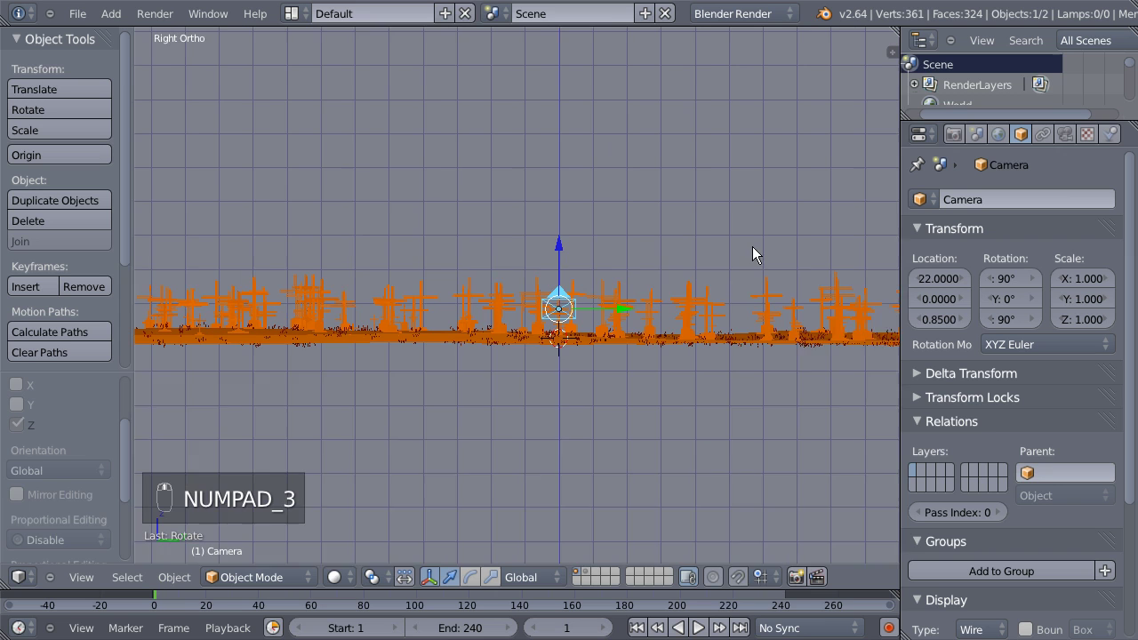
left_click_drag(660, 339, 854, 354)
left_click_drag(704, 369, 713, 290)
Move the camera to Y -0.2 and height 0.65, then look through it.
key("g")
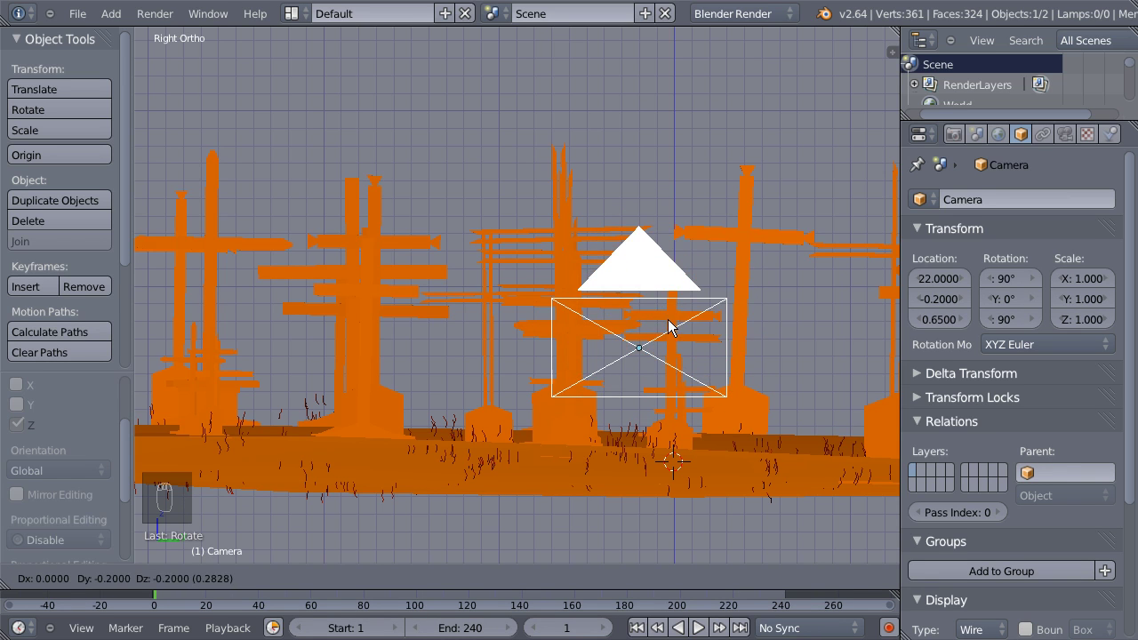
left_click_drag(673, 334, 561, 347)
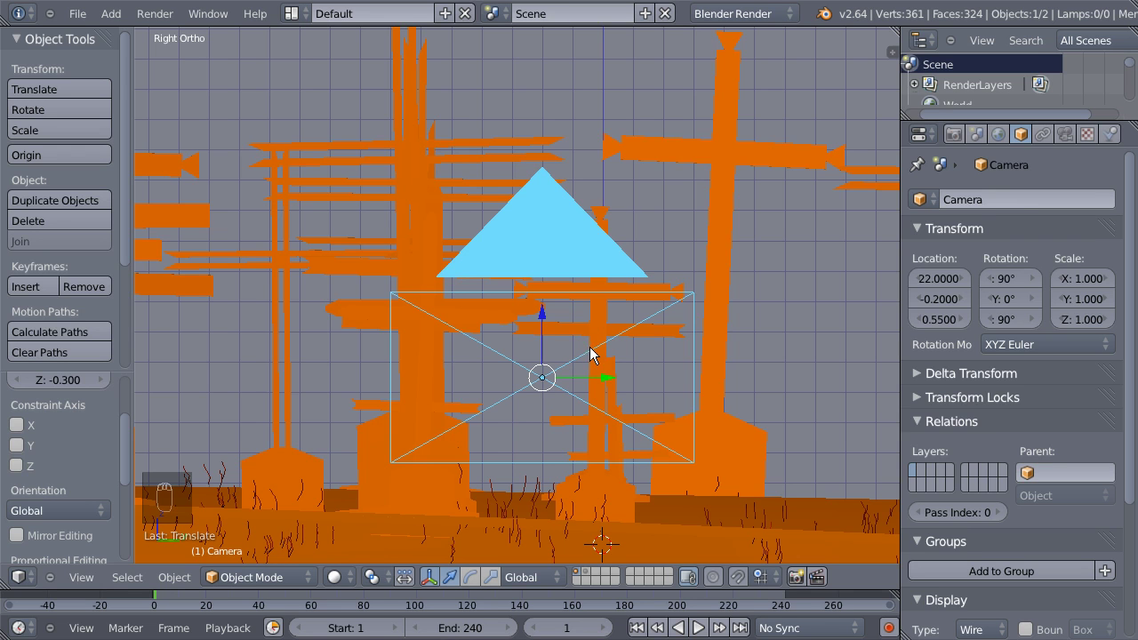
key("g")
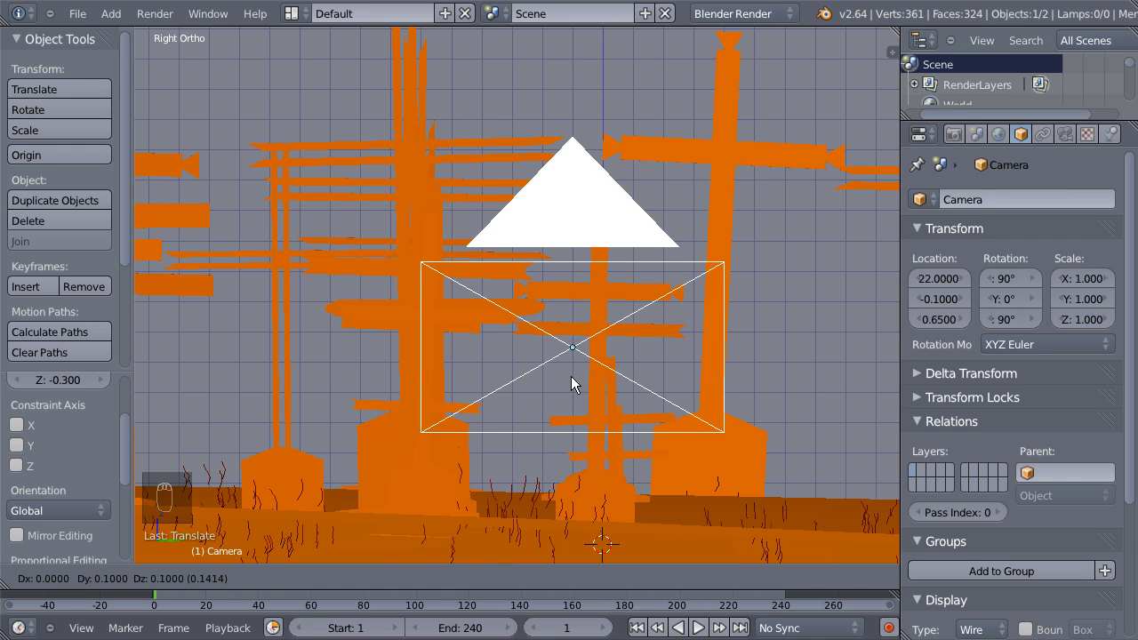
left_click_drag(577, 384, 585, 420)
key("g")
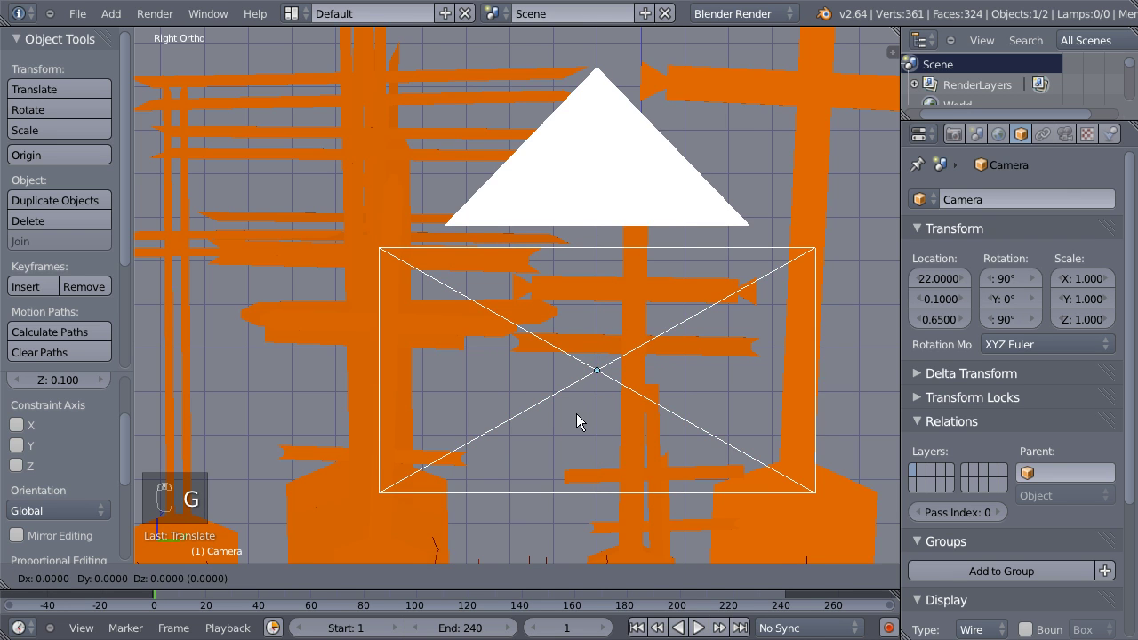
left_click_drag(569, 427, 674, 332)
left_click(656, 354)
key("KP_0")
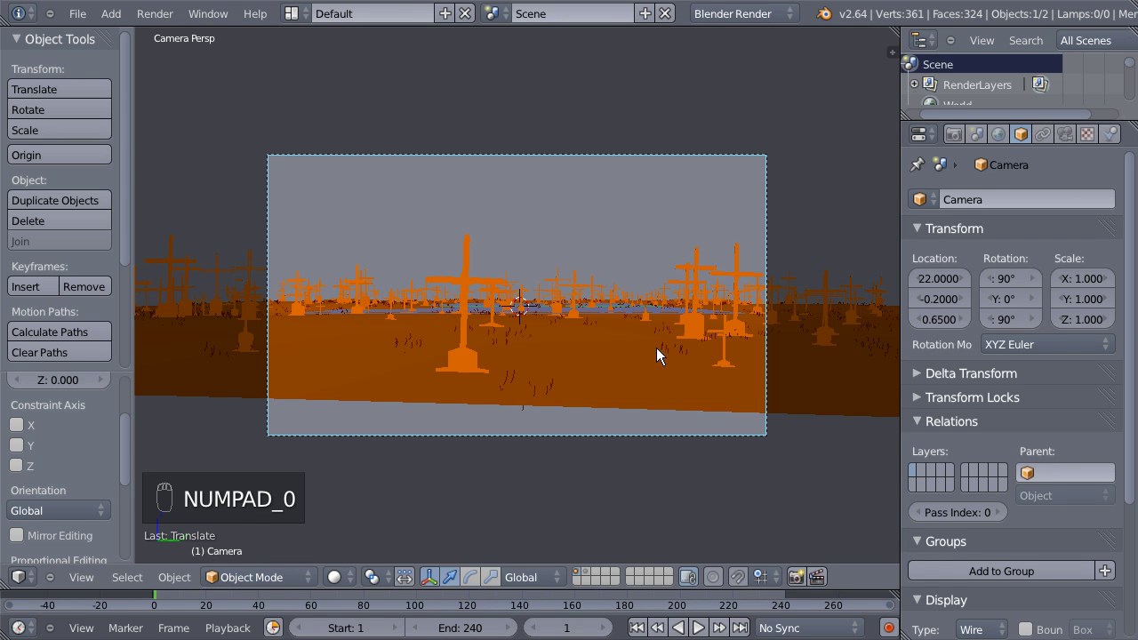
Nudge the camera toward the crosses and set the animation end frame to 450.
left_click_drag(932, 291, 885, 287)
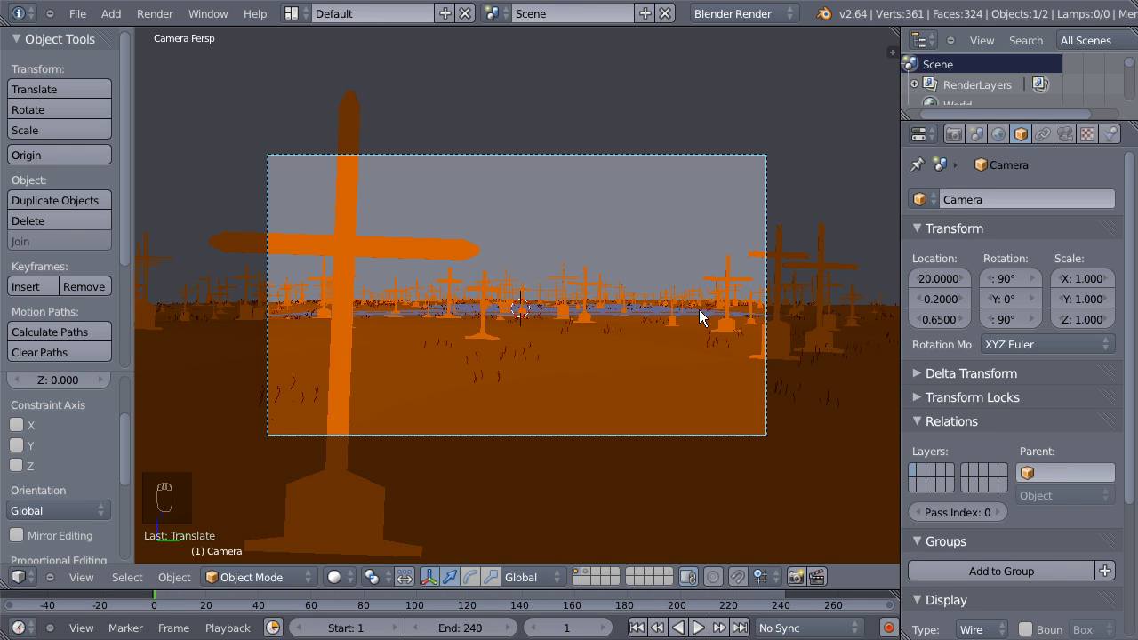
left_click_drag(705, 313, 859, 238)
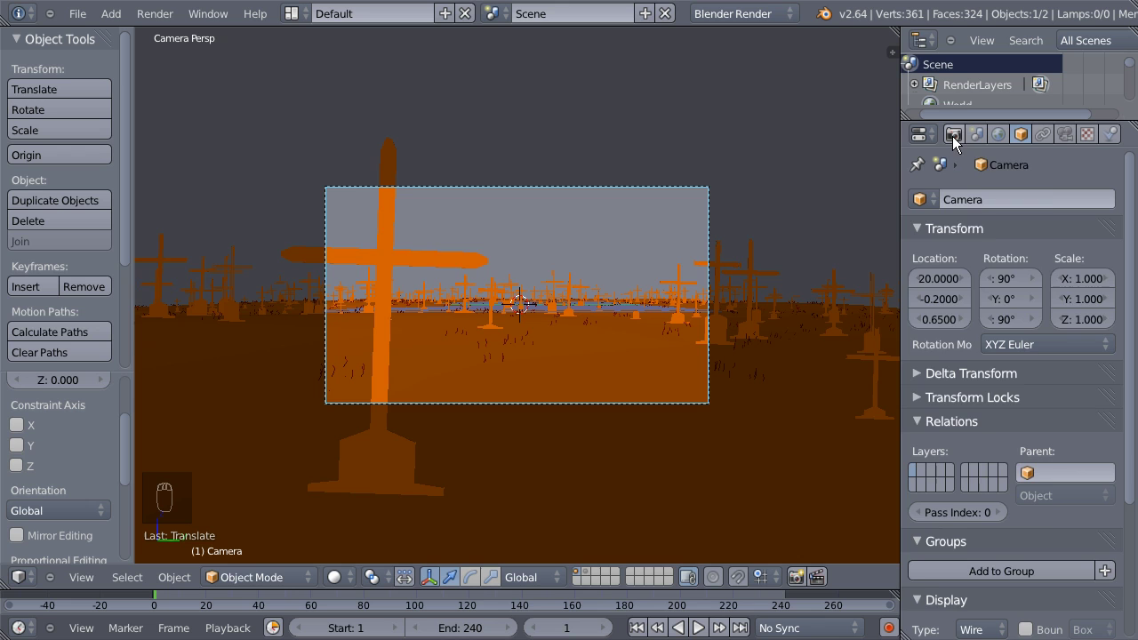
left_click_drag(958, 141, 1072, 407)
left_click_drag(1073, 406, 1063, 395)
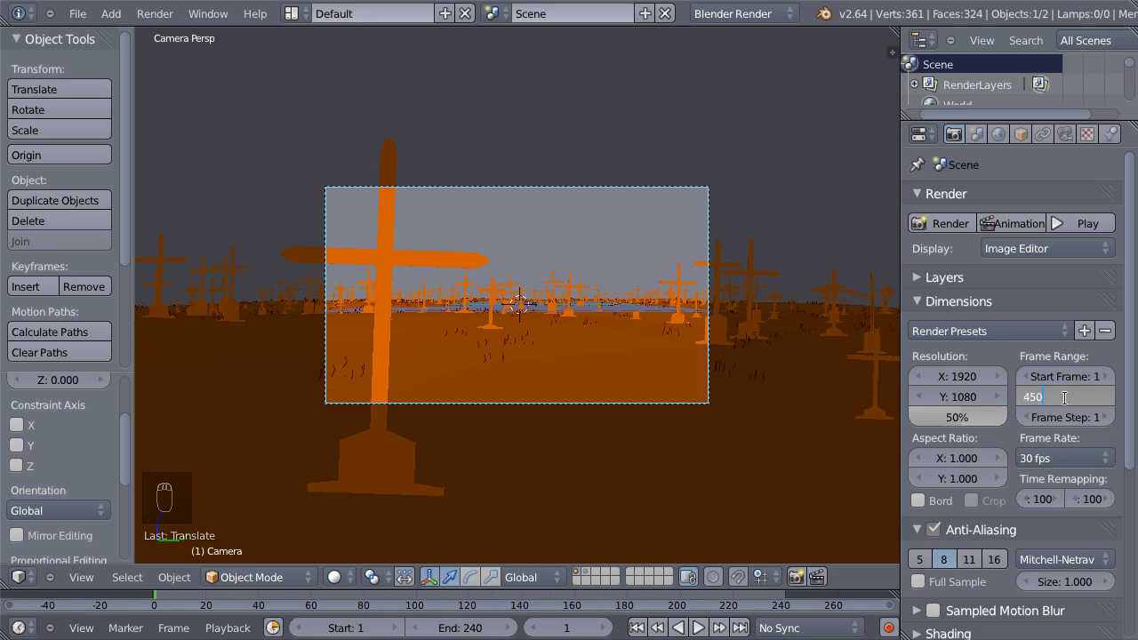
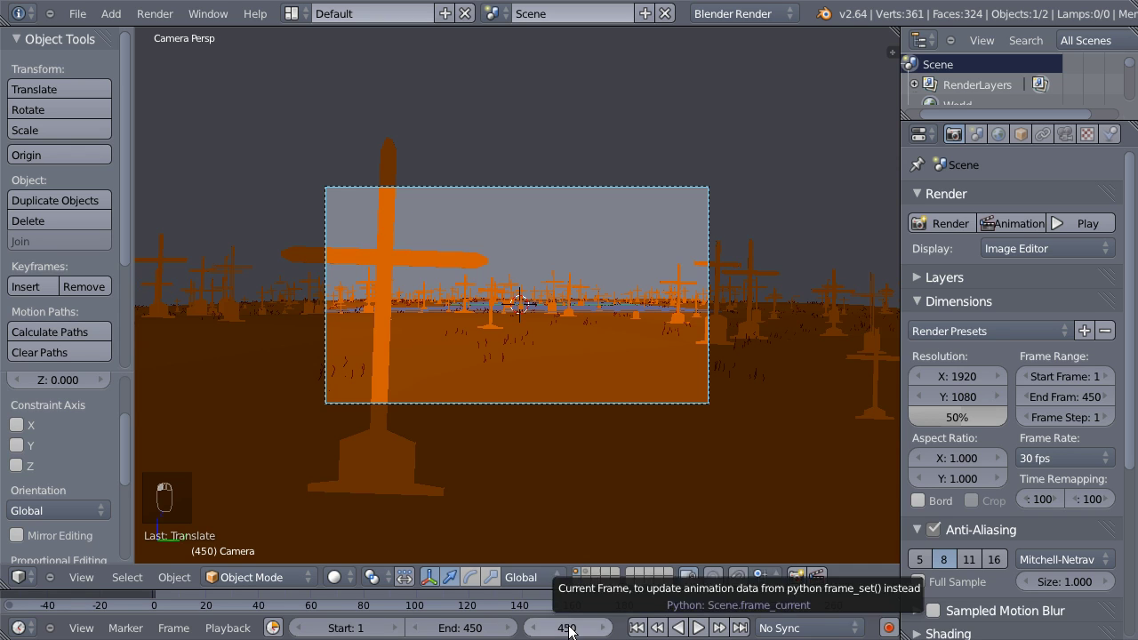
left_click_drag(655, 426, 831, 193)
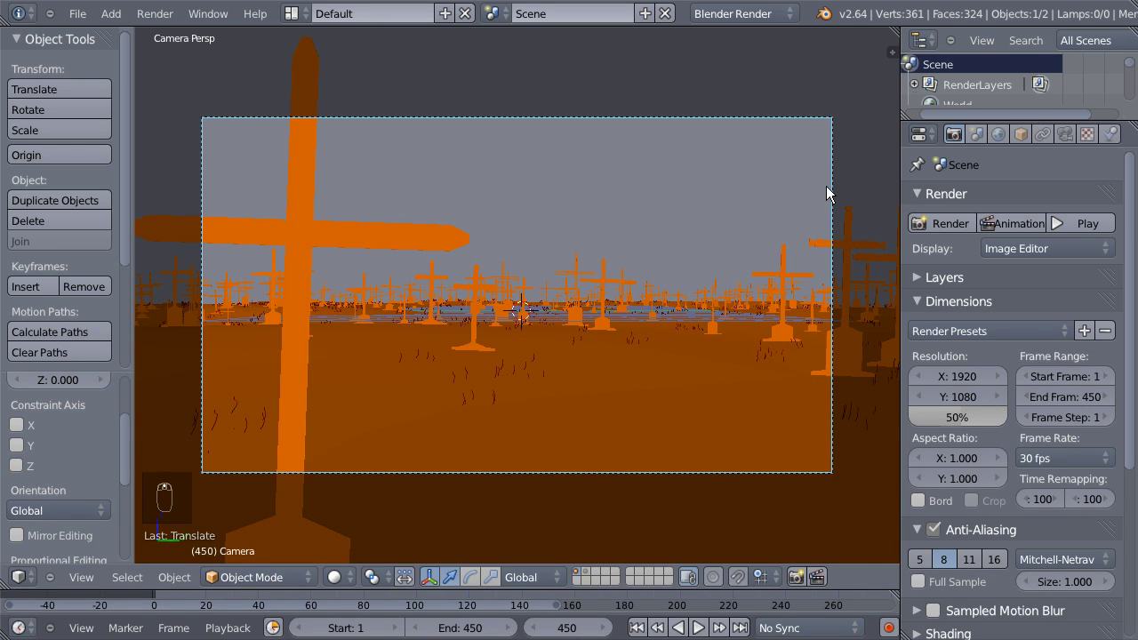
Keyframe camera location at frame 450, then at frame 1 with X at -17.
key("i")
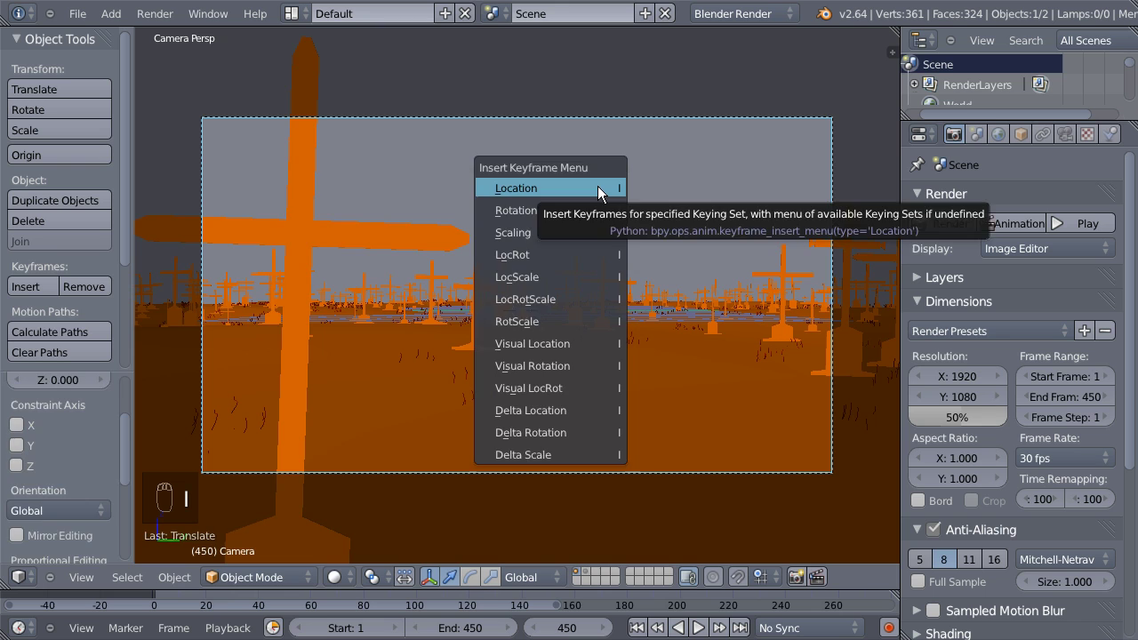
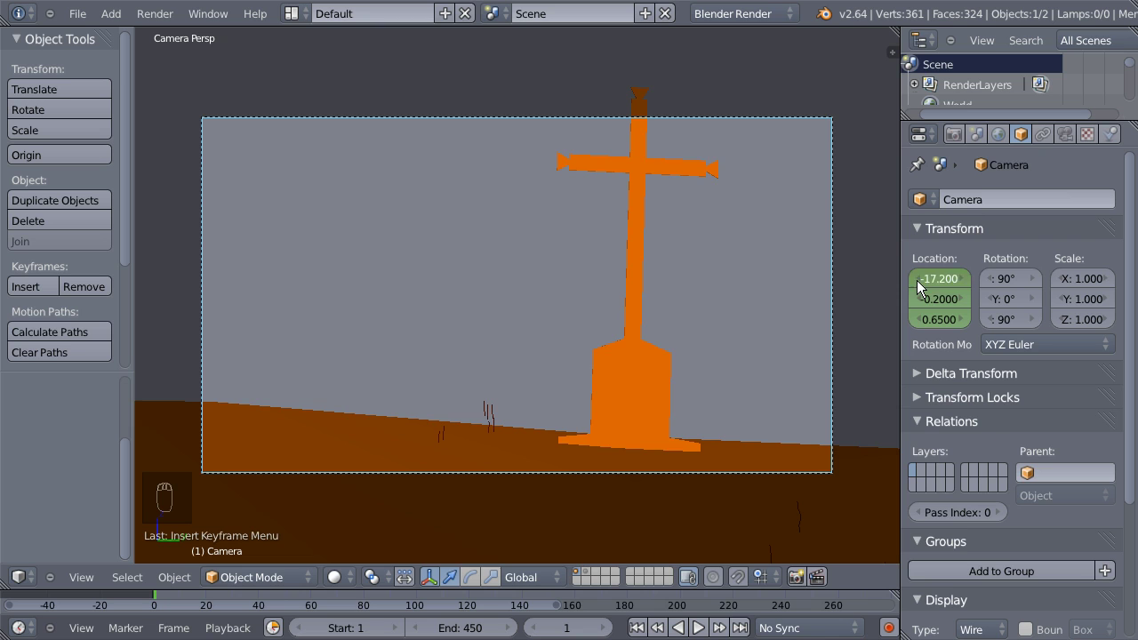
left_click_drag(942, 290, 916, 283)
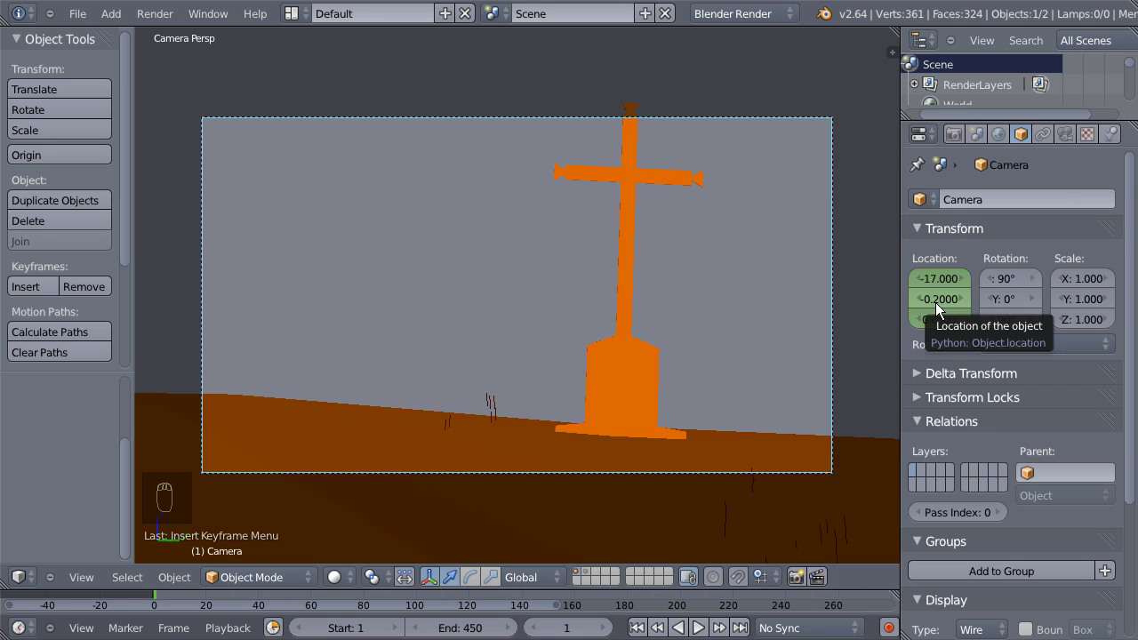
key("i")
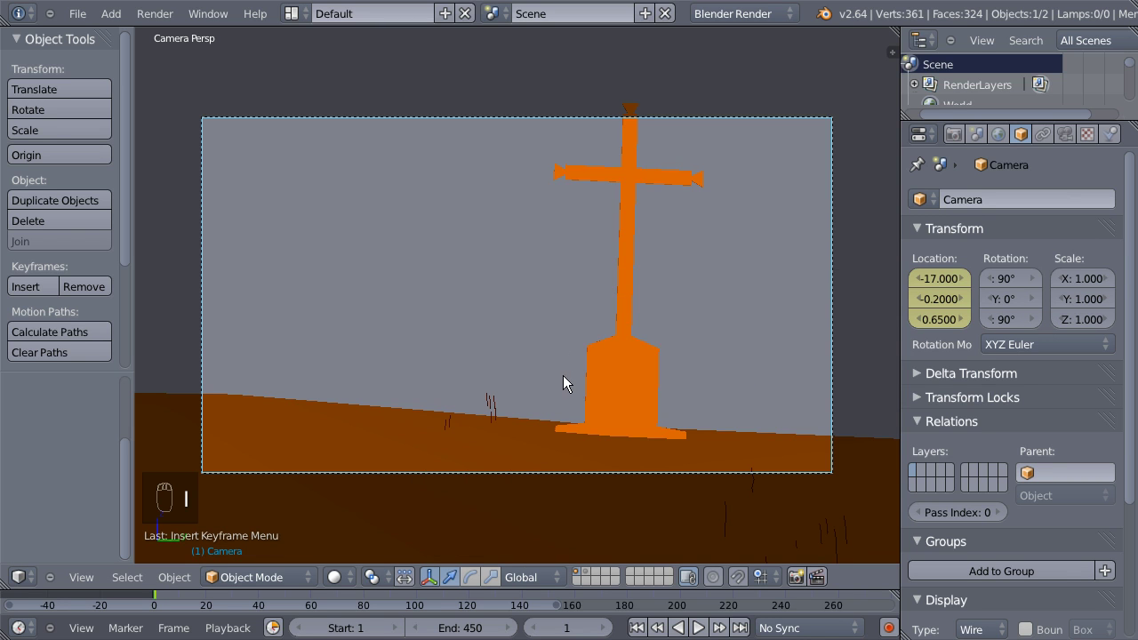
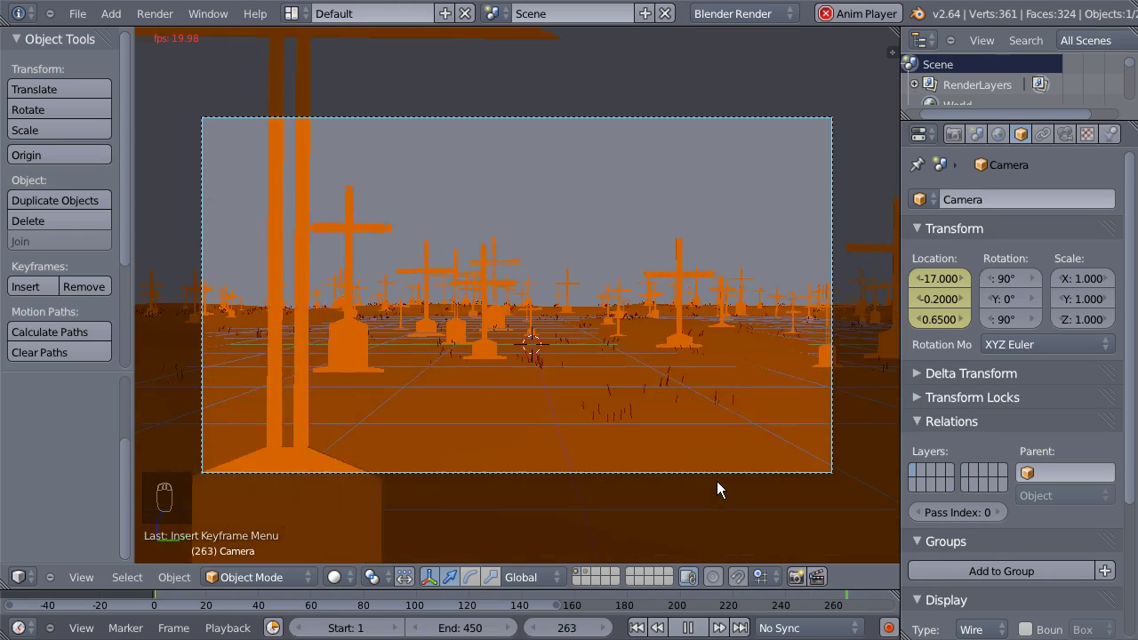
Preview and scrub the camera animation, then view the camera from above.
key("Escape")
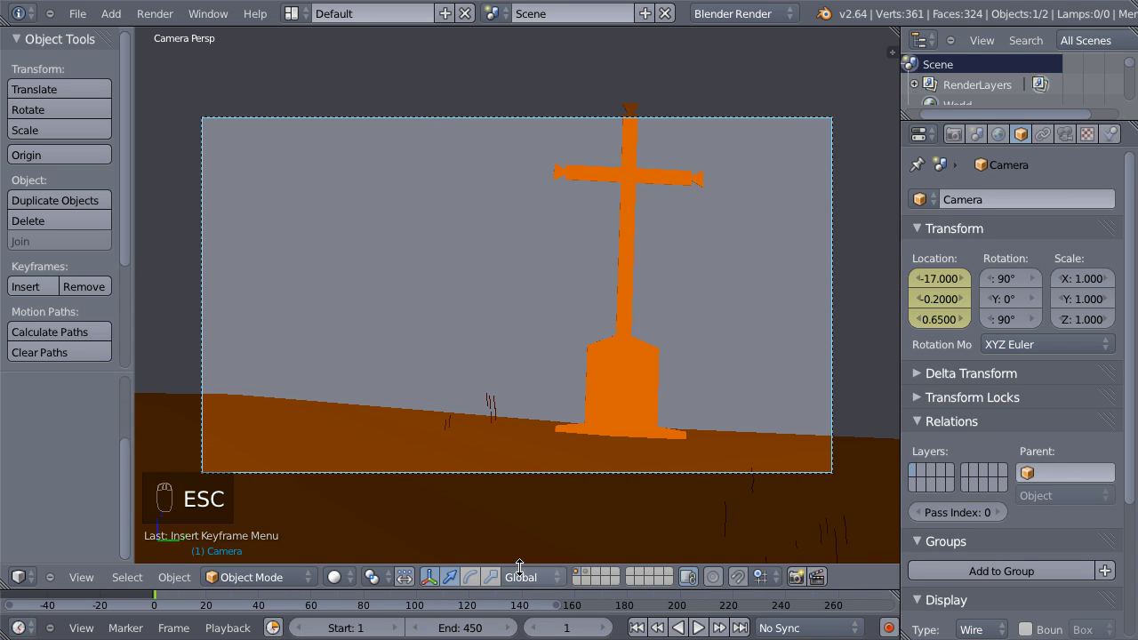
left_click_drag(479, 602, 702, 608)
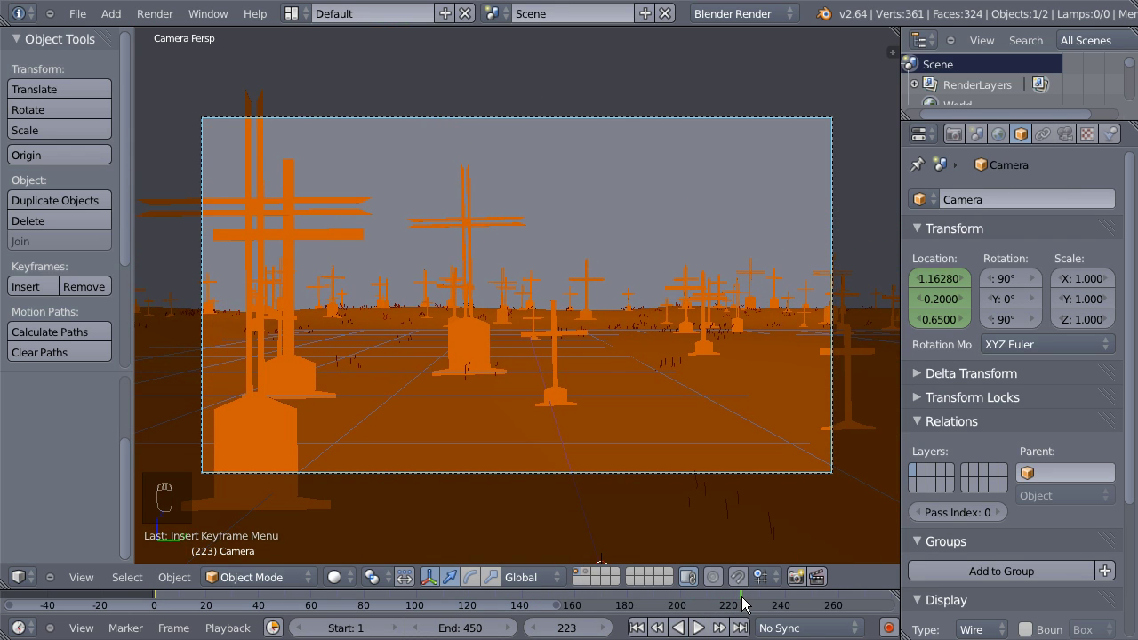
left_click_drag(678, 312, 1040, 168)
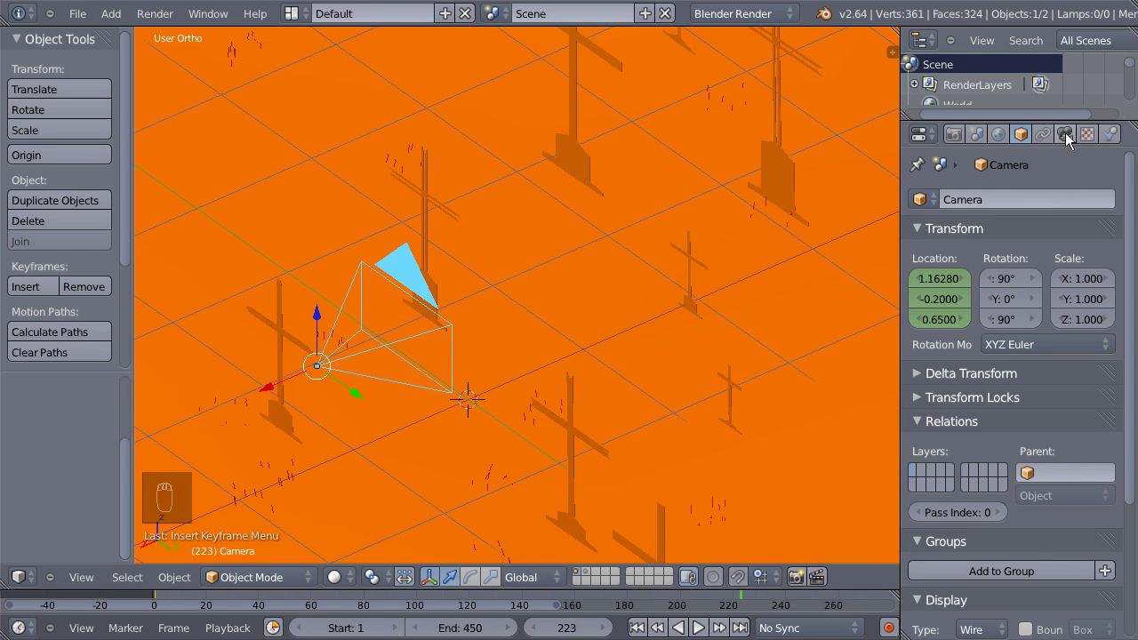
Enable the camera's Limits display and set Depth of Field Distance to 4.5.
left_click_drag(1071, 137, 1057, 371)
middle_click(1057, 372)
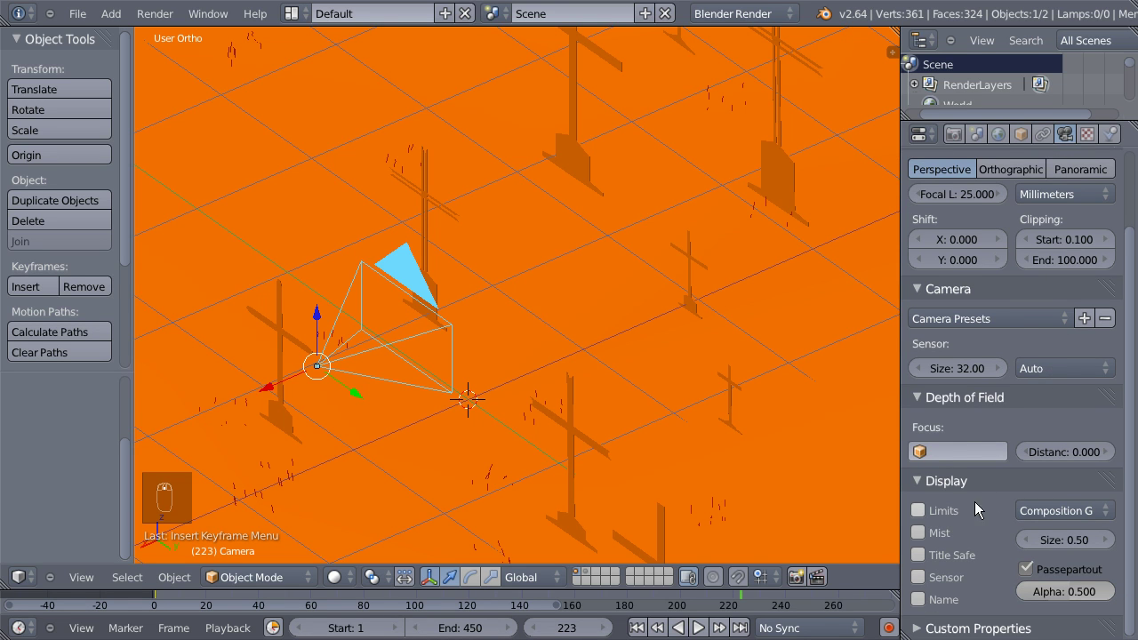
left_click_drag(925, 514, 643, 327)
left_click_drag(672, 329, 1055, 459)
left_click_drag(1056, 458, 824, 462)
left_click_drag(742, 401, 1079, 460)
left_click_drag(1081, 459, 1071, 452)
middle_click(1070, 452)
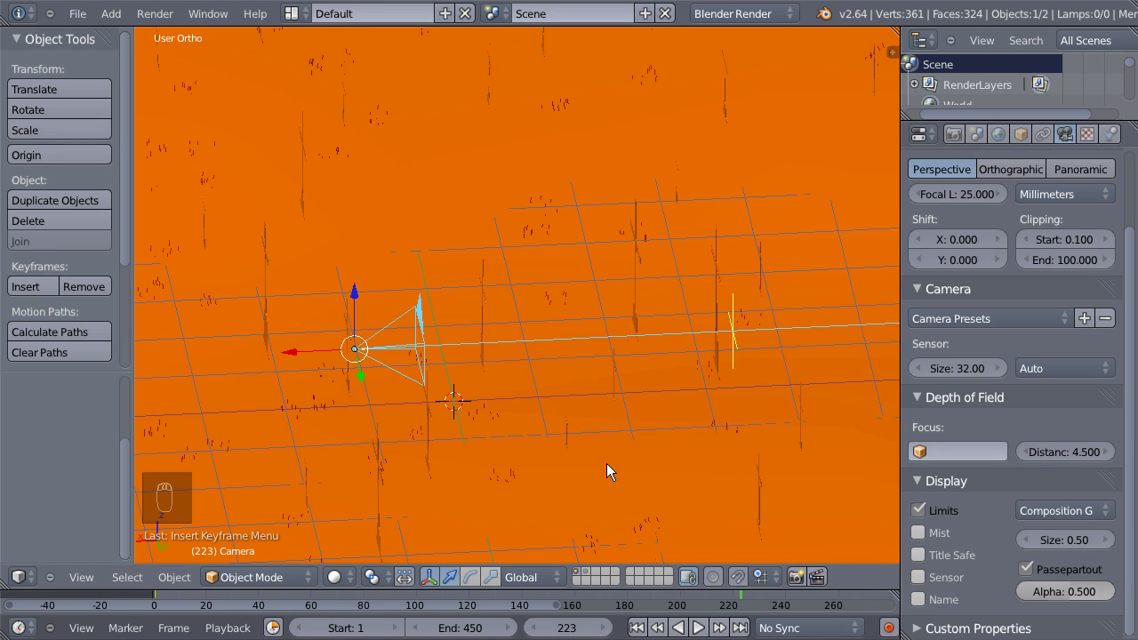
Return to camera view, select the ground and bring up its Cross particle settings.
key("KP_0")
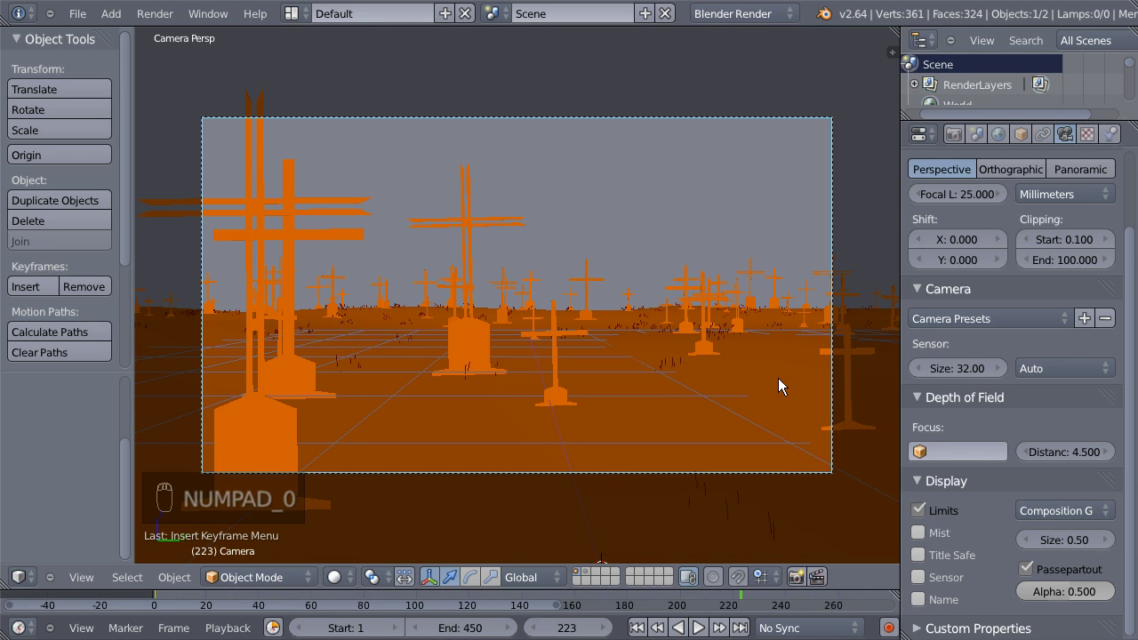
left_click_drag(774, 374, 1115, 137)
left_click_drag(1096, 137, 1029, 231)
left_click_drag(1029, 231, 957, 195)
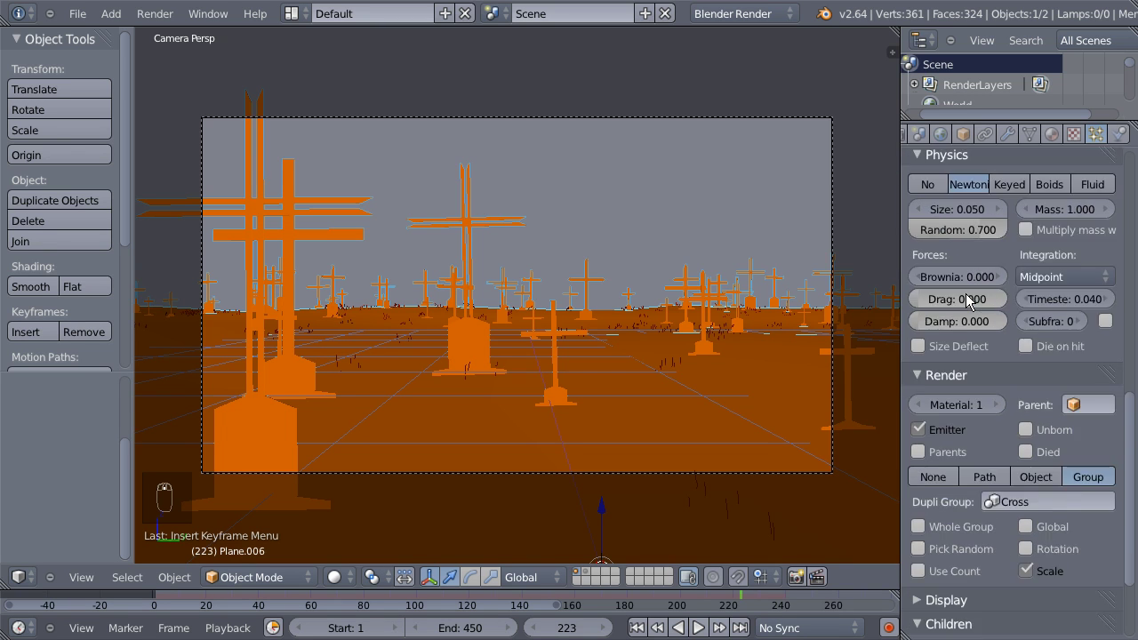
Uncheck Render Emitter in the Cross particle settings.
left_click_drag(925, 325, 923, 330)
middle_click(923, 330)
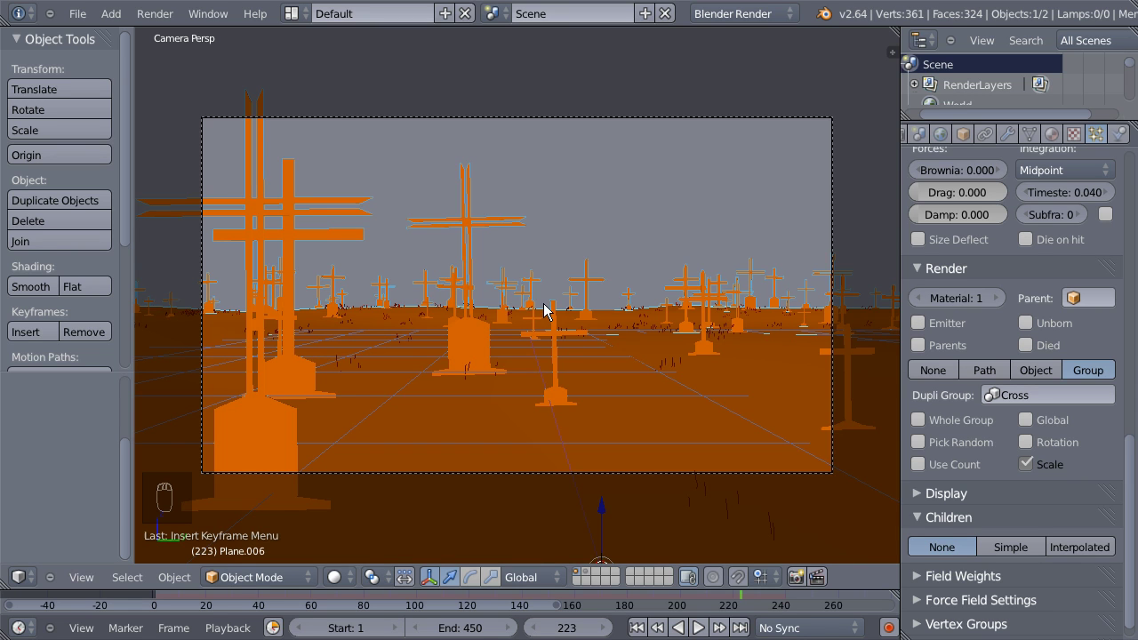
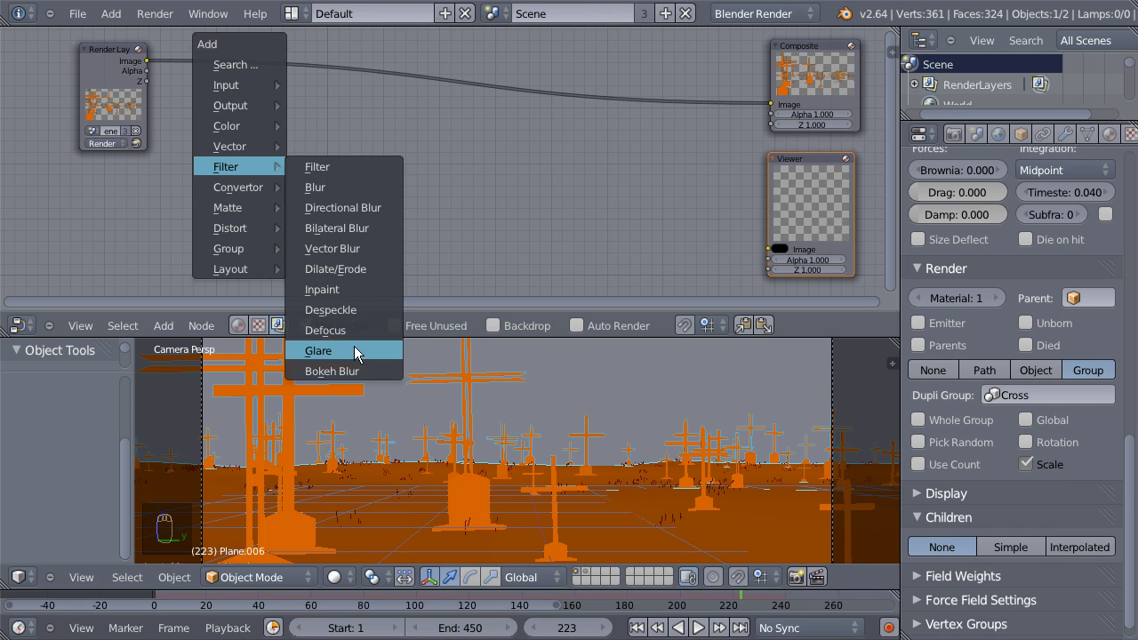
Wire the render image through the Glare node into the Composite and Viewer outputs.
left_click_drag(399, 275, 476, 129)
left_click_drag(522, 86, 702, 209)
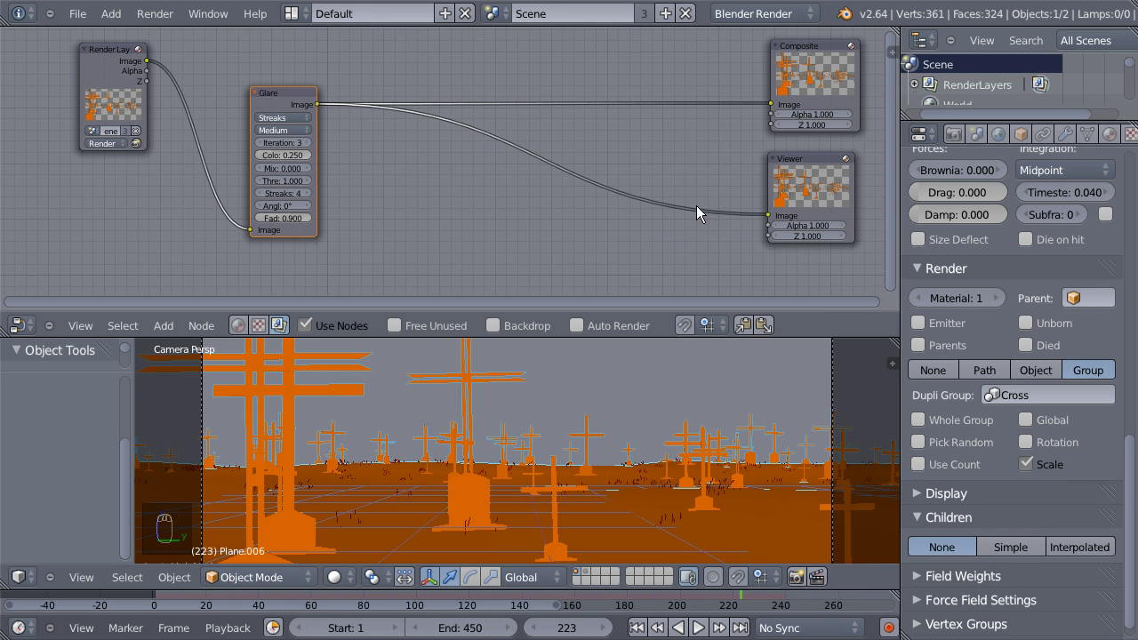
left_click_drag(810, 166, 631, 217)
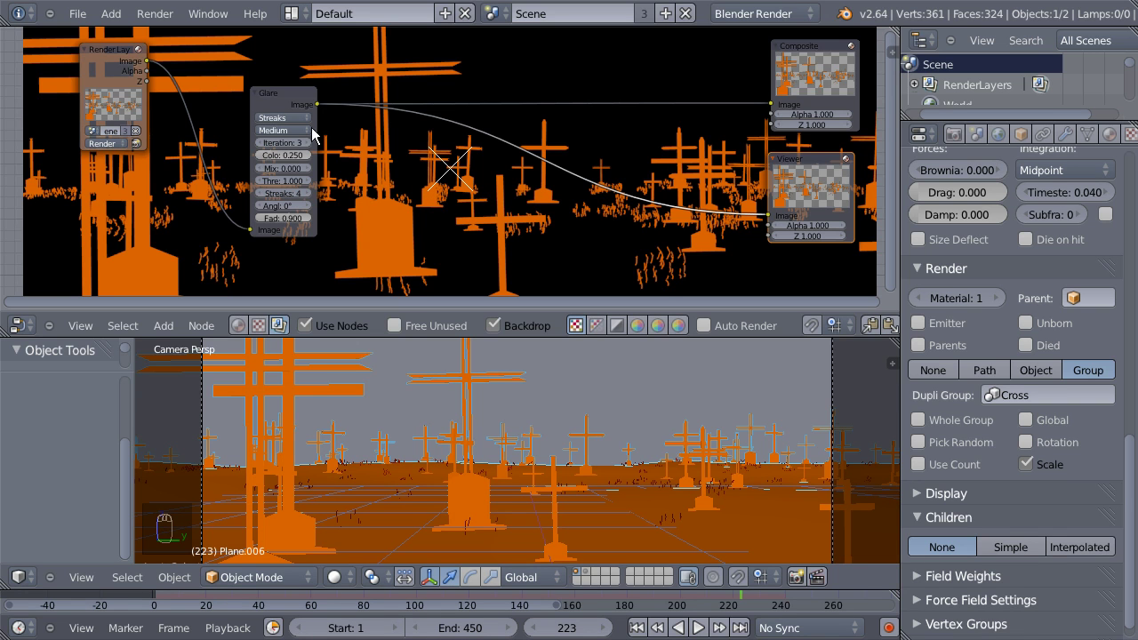
Set the Glare node to Fog Glow with Threshold 0.1 and Size 8.
left_click_drag(300, 125, 251, 107)
left_click_drag(252, 107, 247, 69)
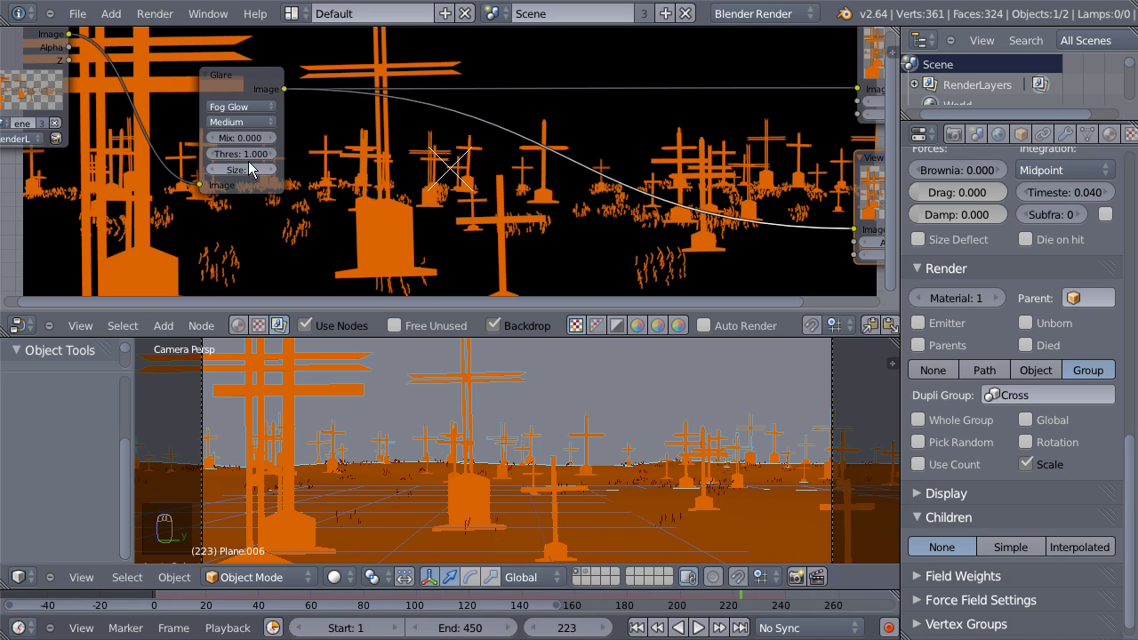
left_click_drag(241, 159, 226, 159)
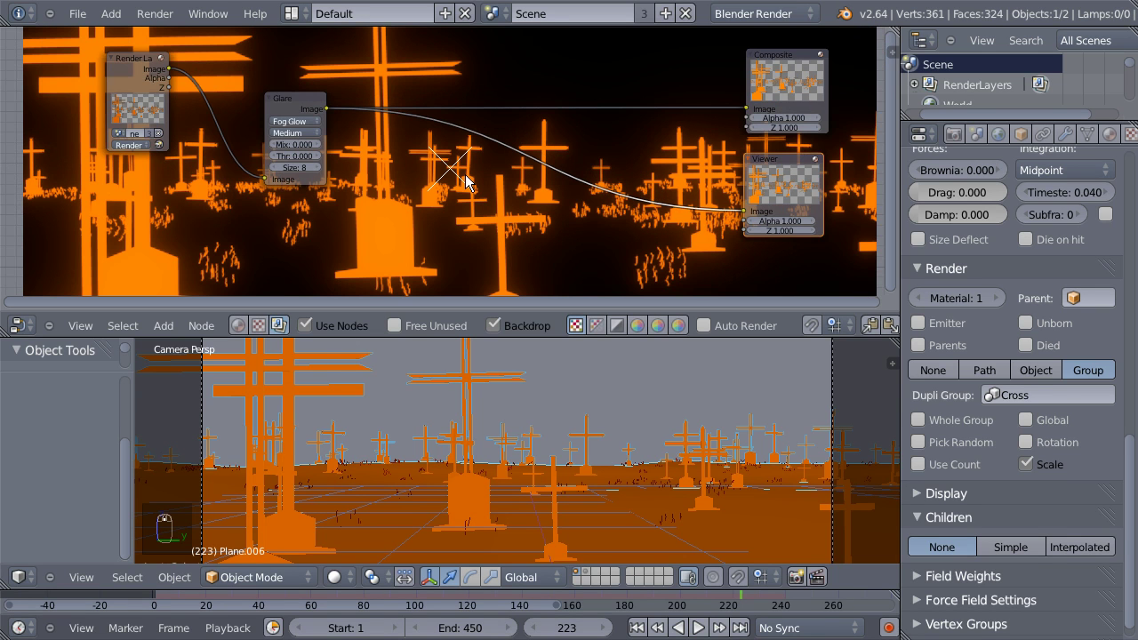
left_click_drag(307, 166, 297, 155)
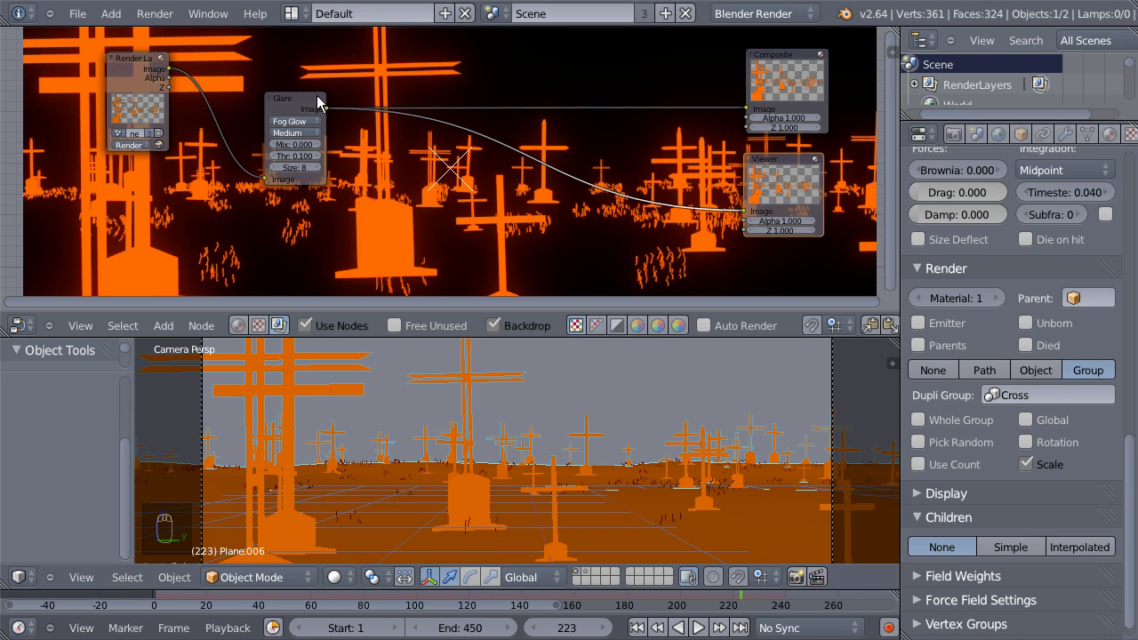
left_click_drag(298, 101, 296, 103)
Duplicate the Glare node and chain the copy into the outputs.
key("shift+d")
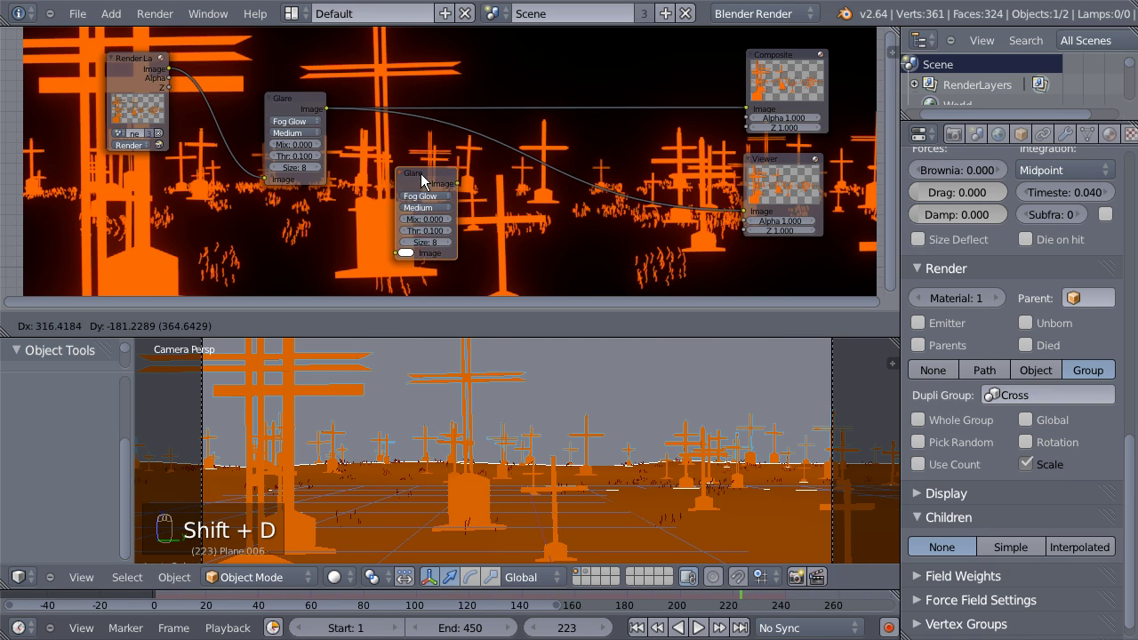
left_click_drag(595, 77, 416, 113)
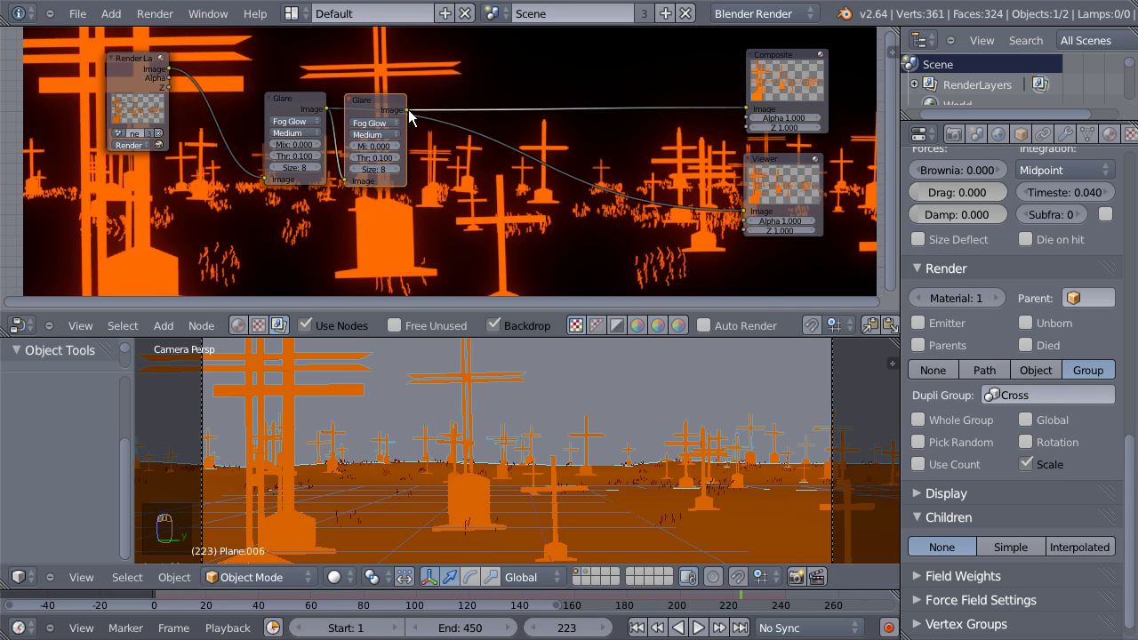
left_click_drag(414, 114, 589, 149)
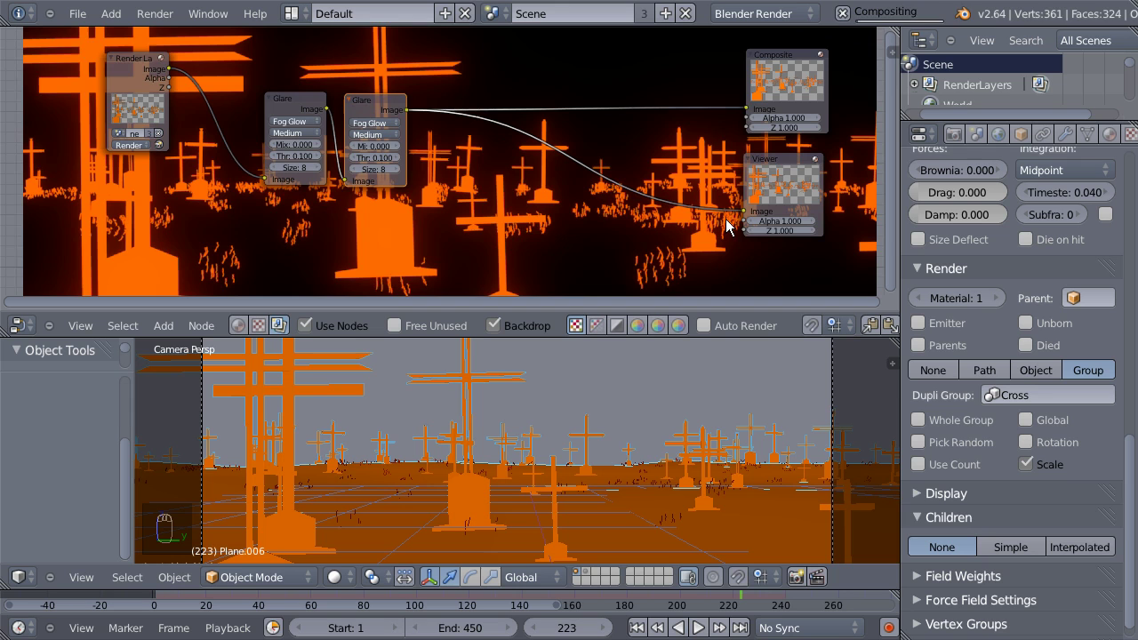
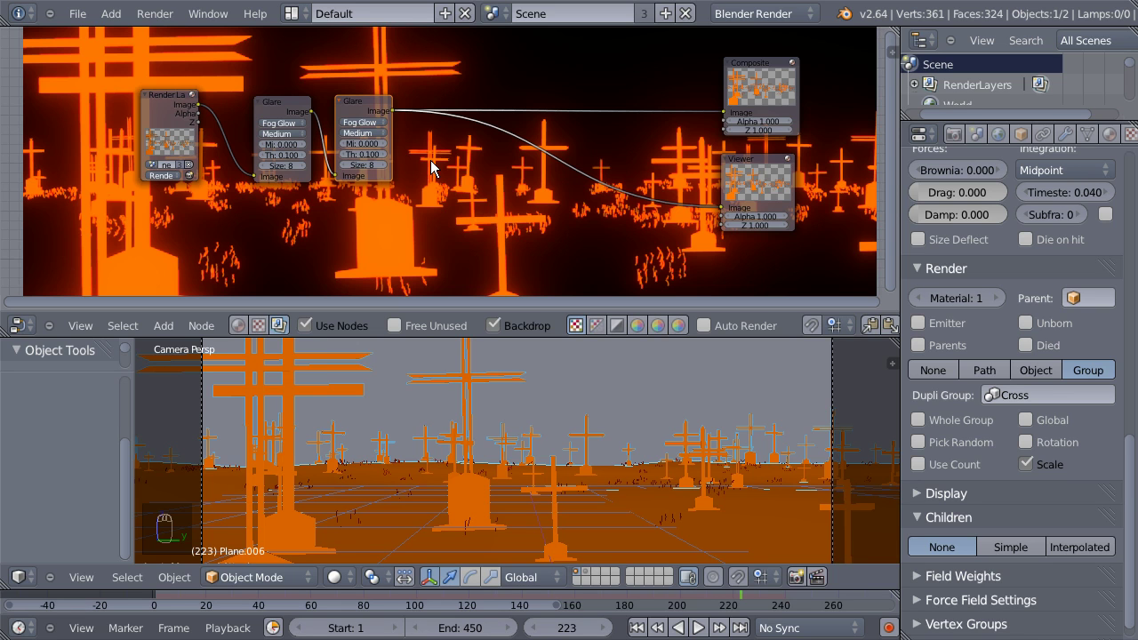
left_click_drag(450, 163, 492, 165)
Add a Defocus node using Z depth after the glow chain, f-stop 40.
key("shift+a")
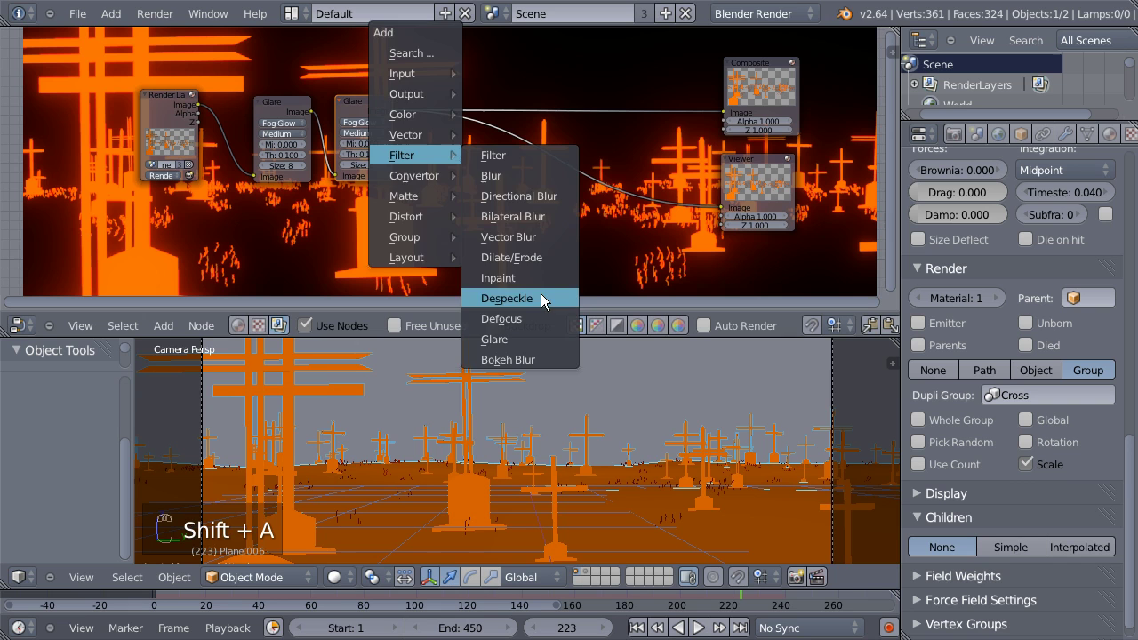
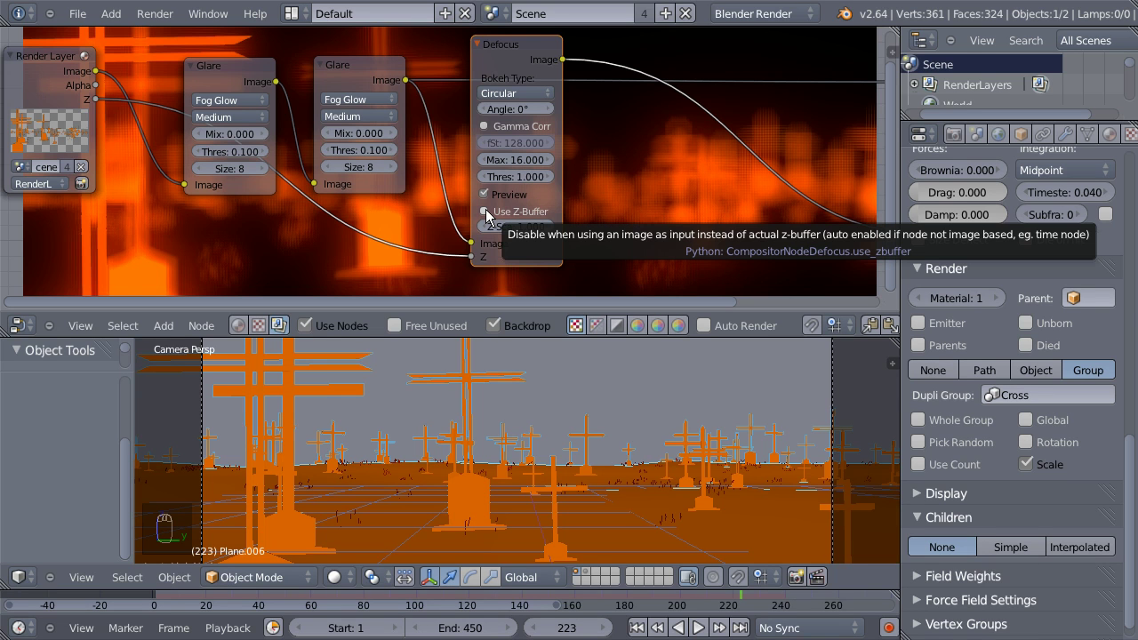
left_click_drag(492, 214, 529, 223)
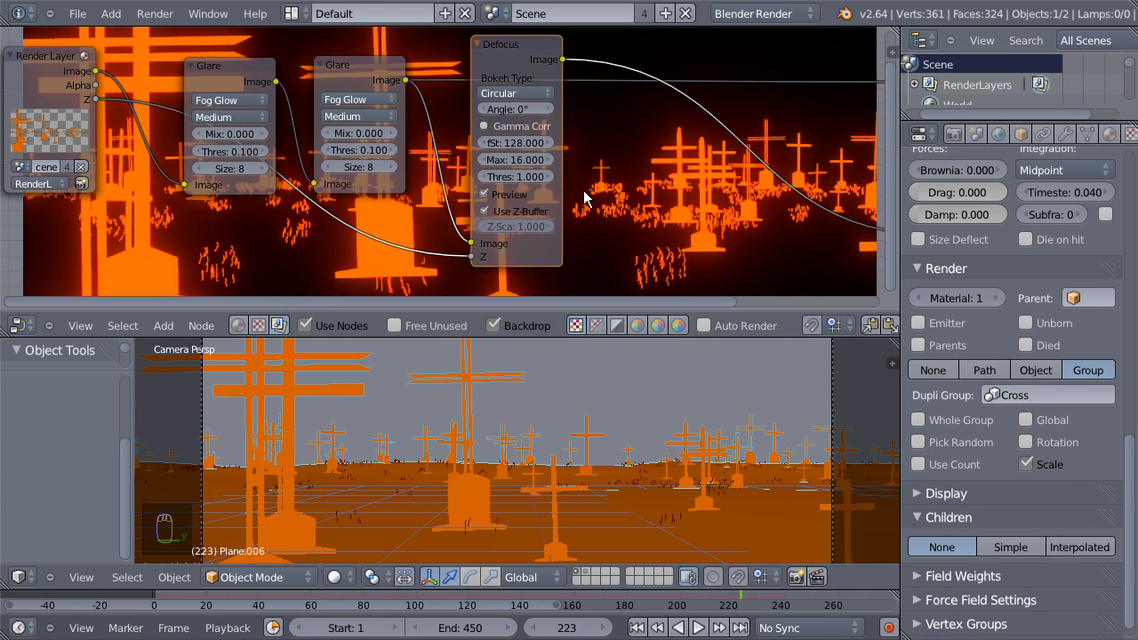
left_click_drag(511, 143, 501, 135)
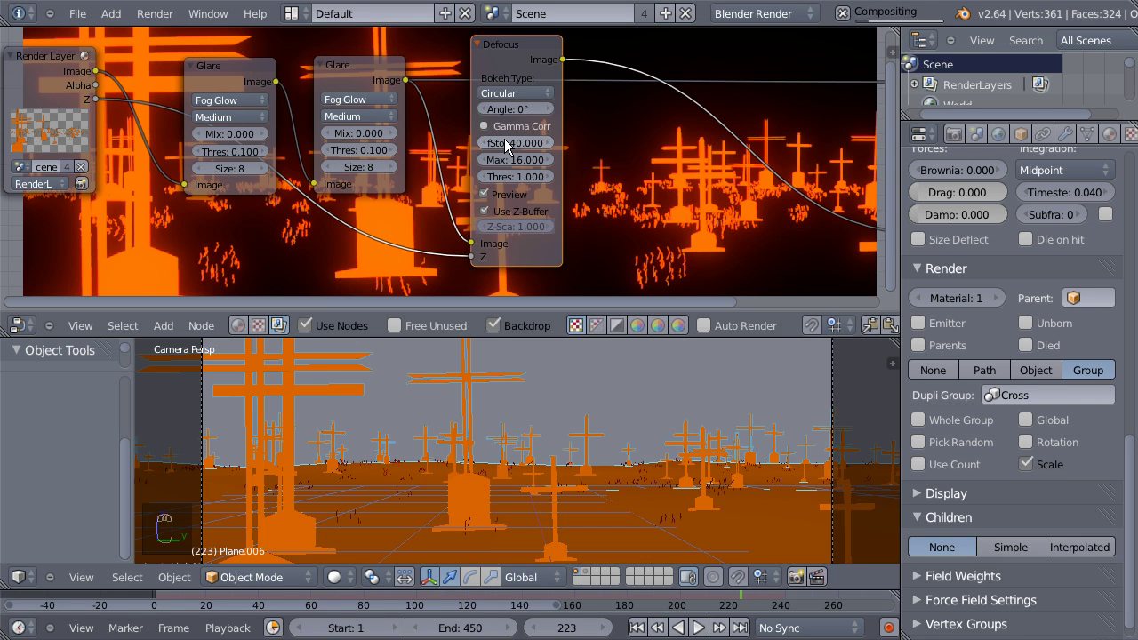
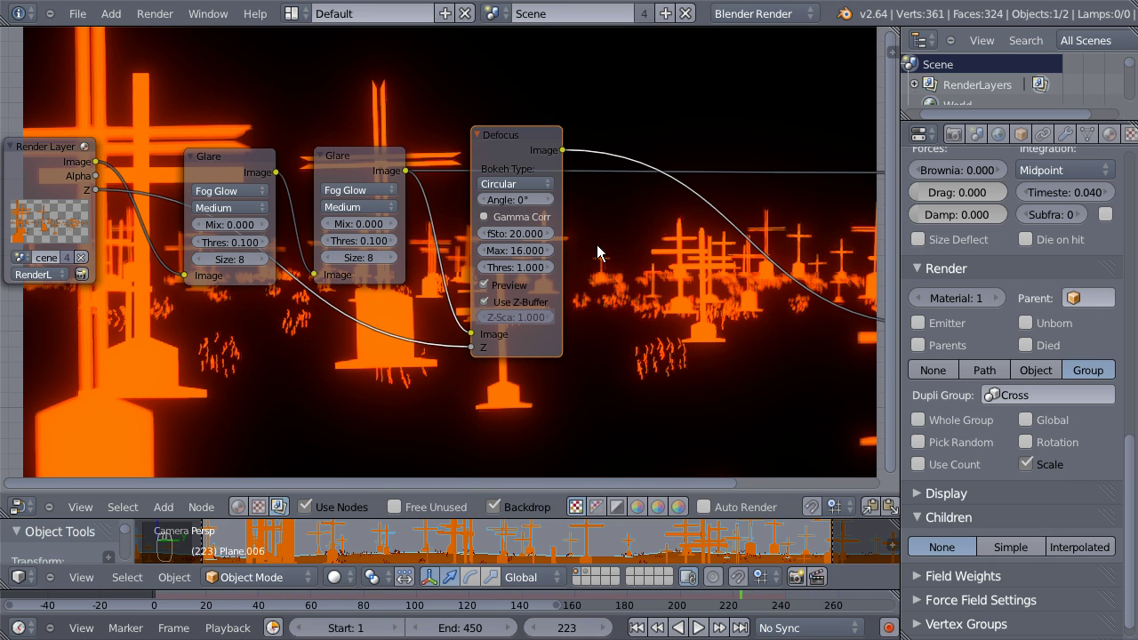
left_click_drag(524, 141, 641, 135)
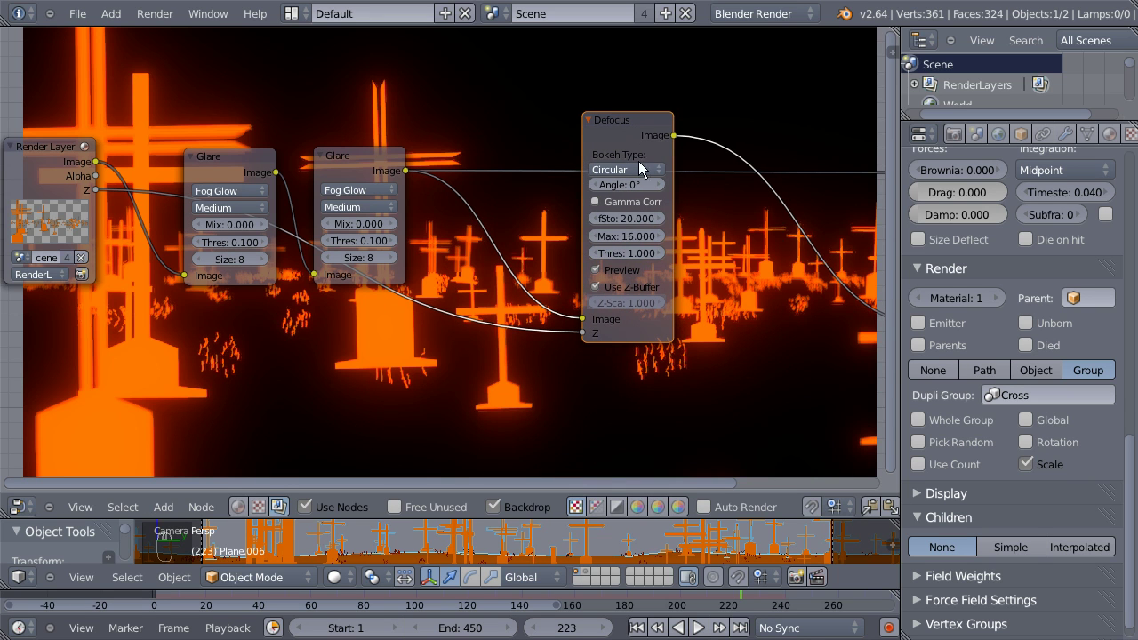
Lower the Defocus f-stop to 15 and maximum blur to 10, preview off.
left_click_drag(632, 227, 622, 215)
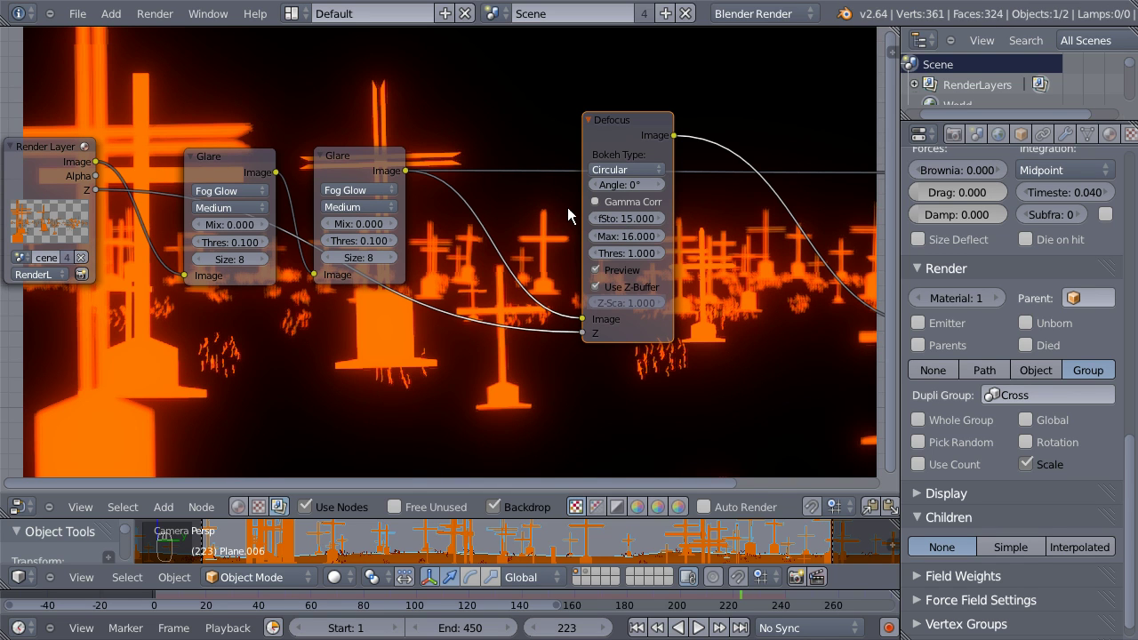
left_click_drag(635, 241, 633, 243)
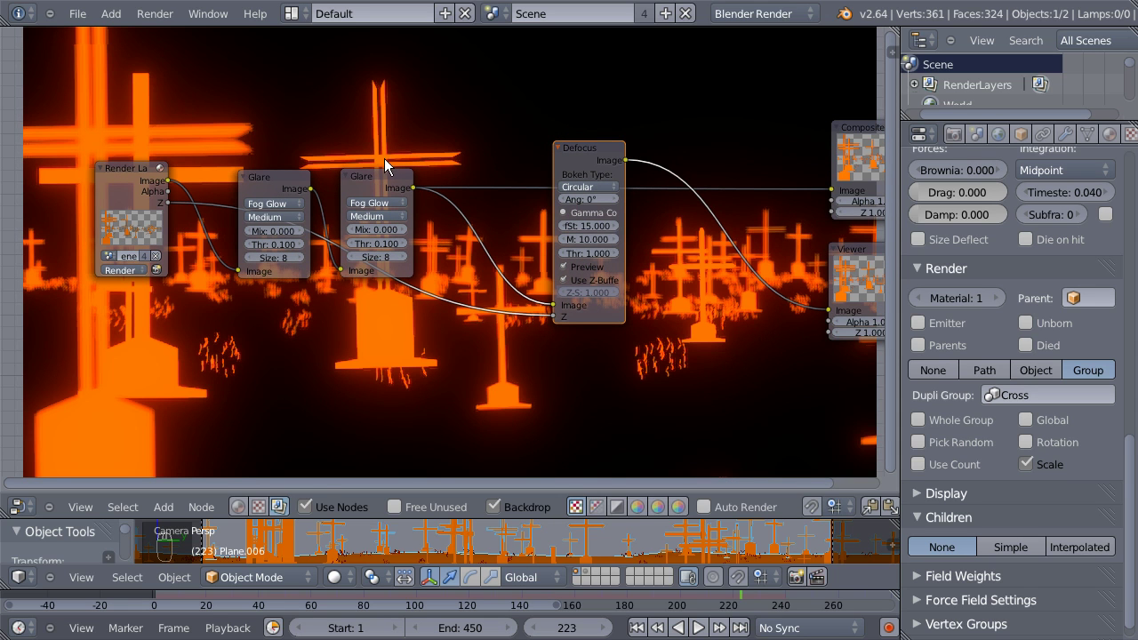
left_click_drag(580, 276, 689, 310)
left_click_drag(691, 309, 668, 328)
key("shift+s")
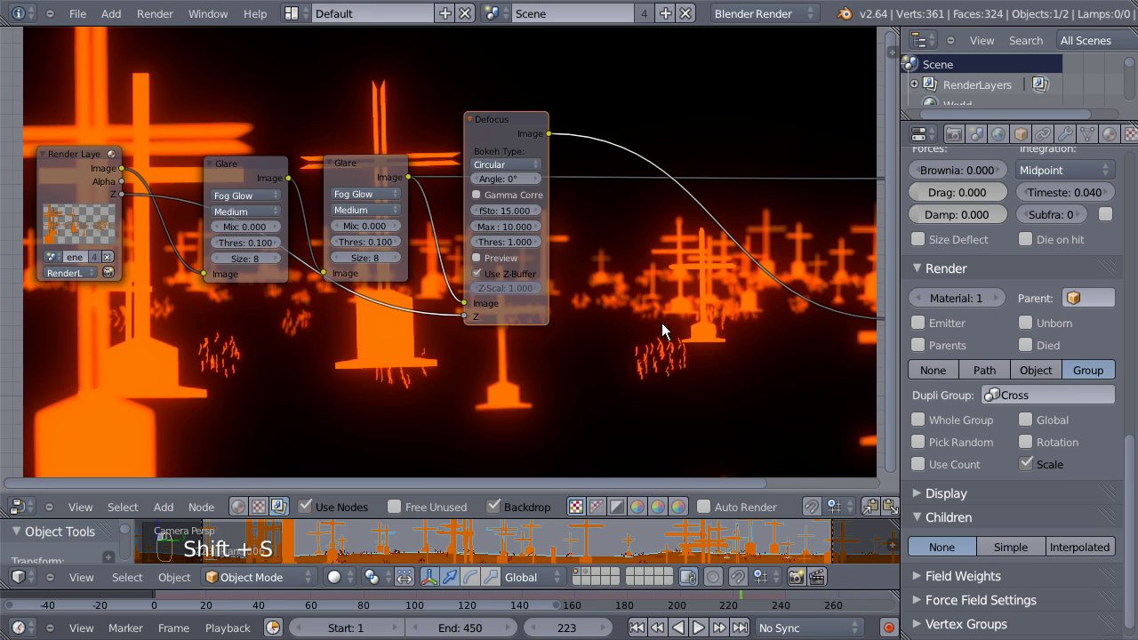
Add a Lens Distortion node and drop it after Defocus.
key("shift+a")
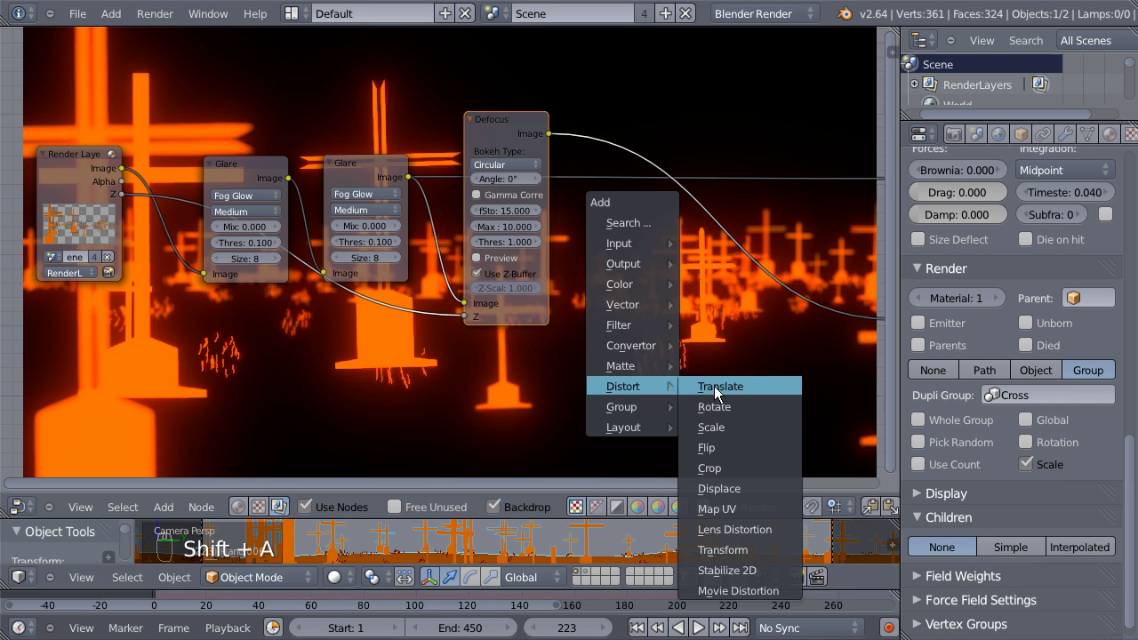
left_click_drag(782, 443, 703, 204)
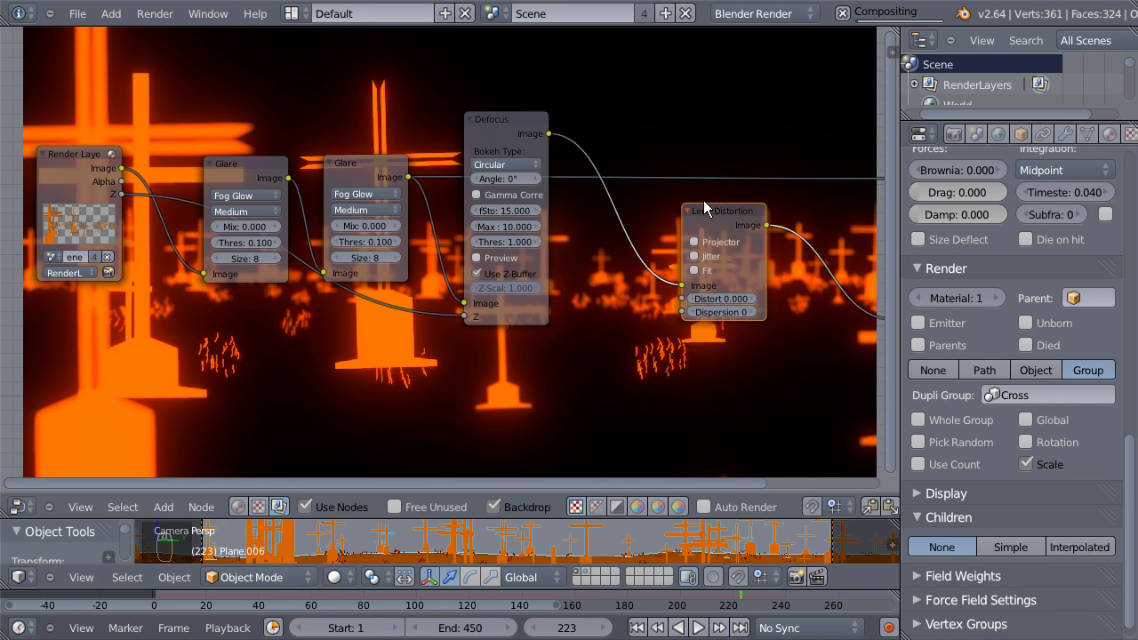
left_click_drag(707, 217, 646, 209)
Link the Lens Distortion output to the Viewer and Composite nodes.
left_click_drag(641, 243, 679, 286)
left_click_drag(679, 287, 670, 273)
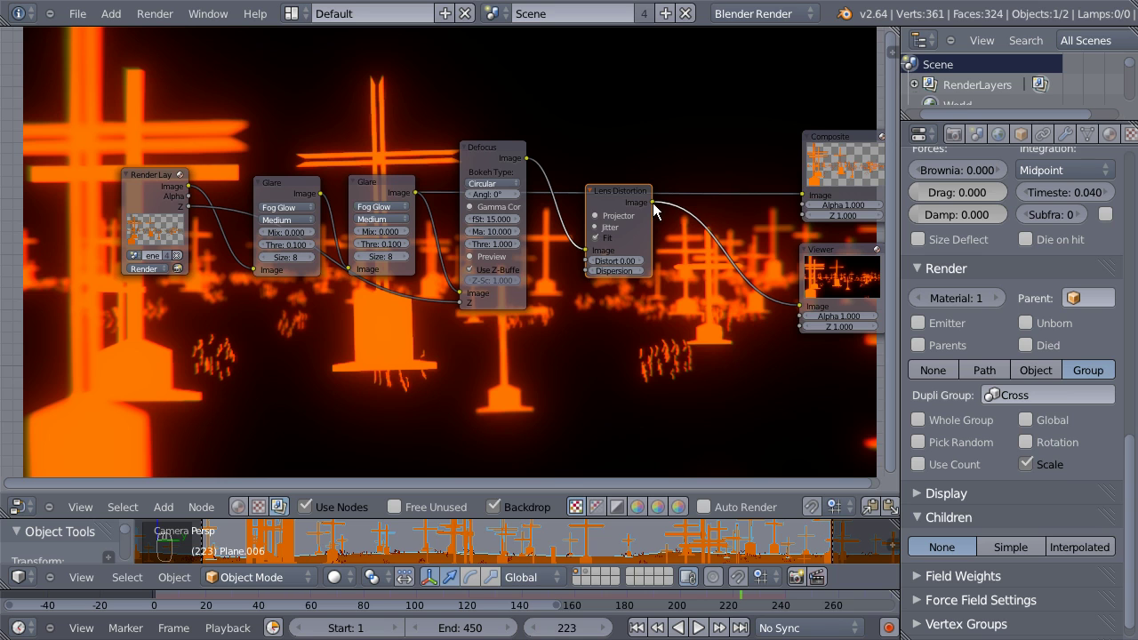
left_click_drag(658, 206, 710, 159)
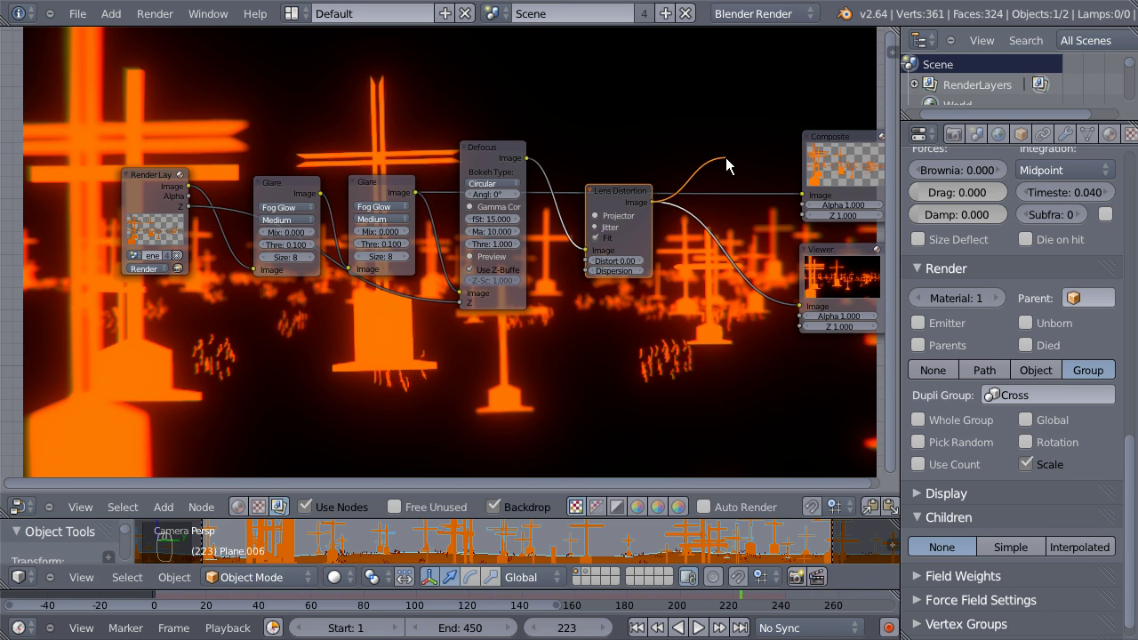
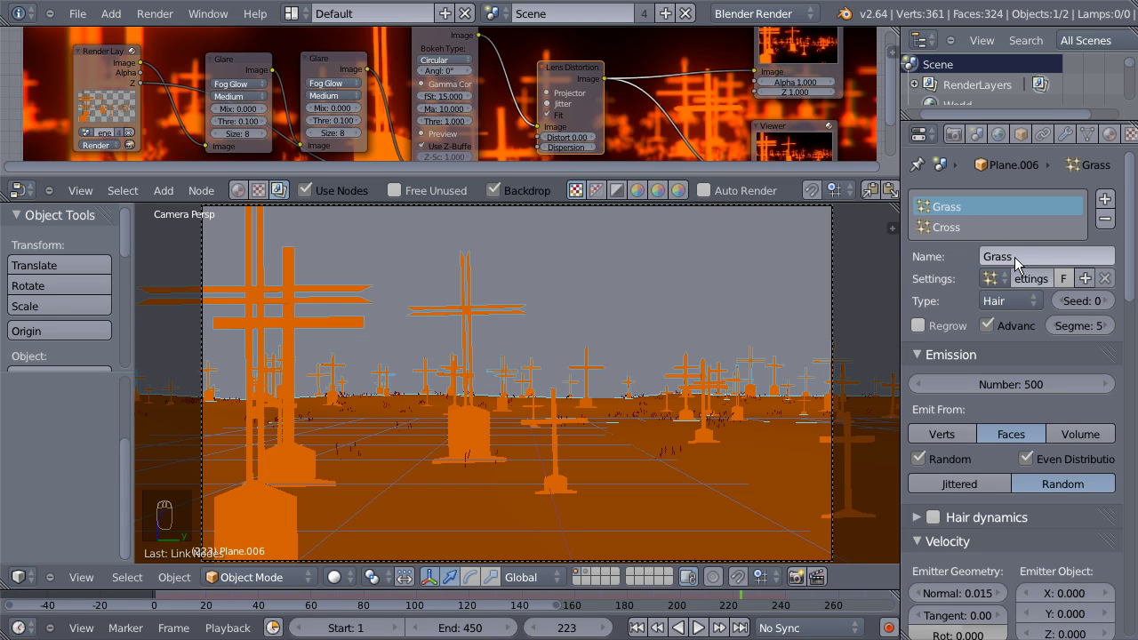
Set grass Children Render 40, Size Random 0.5, Clump 0.005, Roundness 0.1.
left_click_drag(1029, 392, 1019, 384)
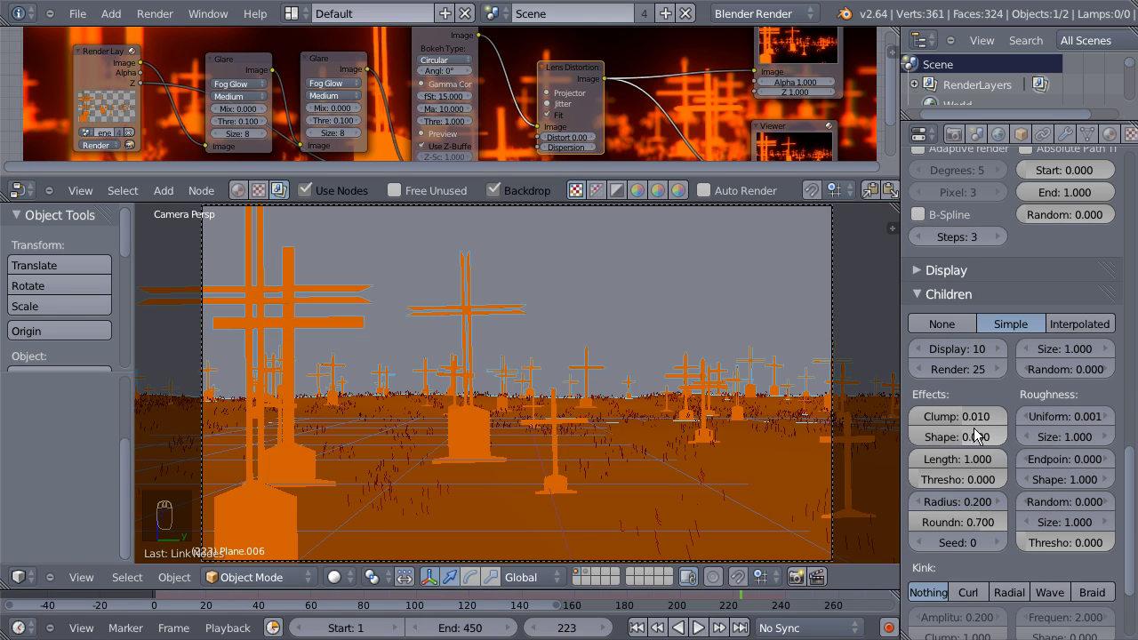
left_click_drag(979, 376, 969, 367)
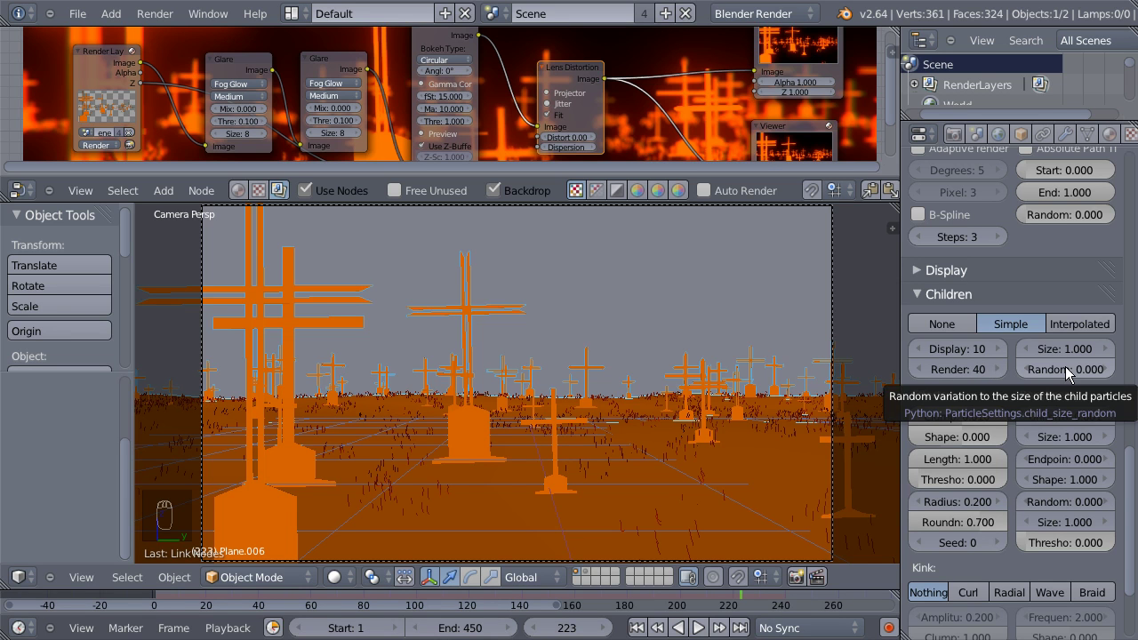
left_click_drag(1080, 371, 1071, 363)
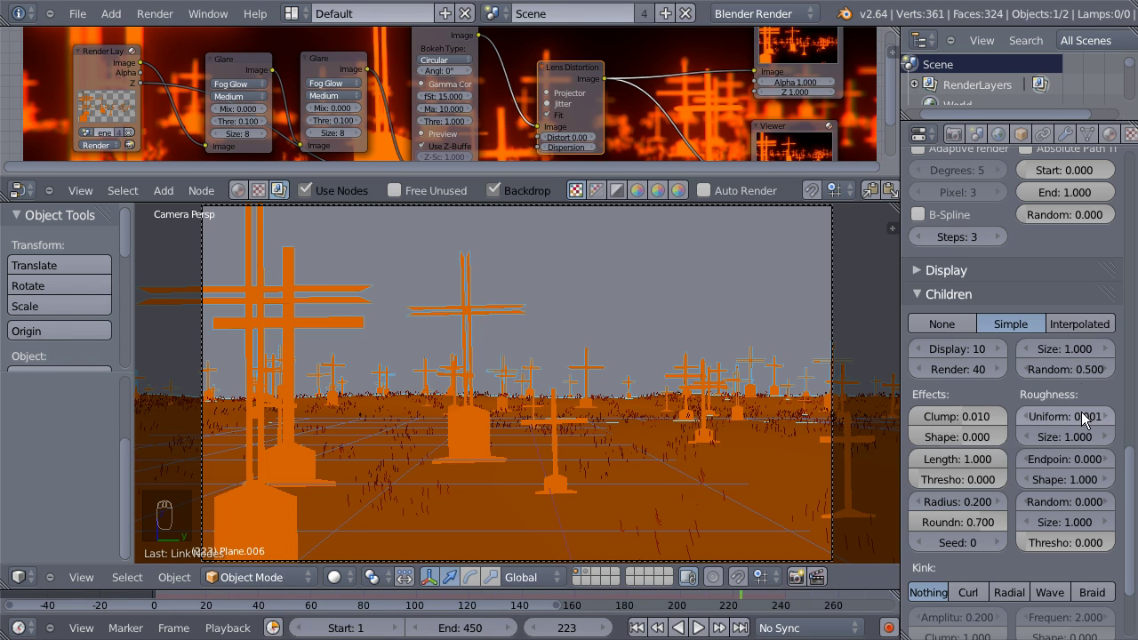
left_click_drag(981, 429, 930, 429)
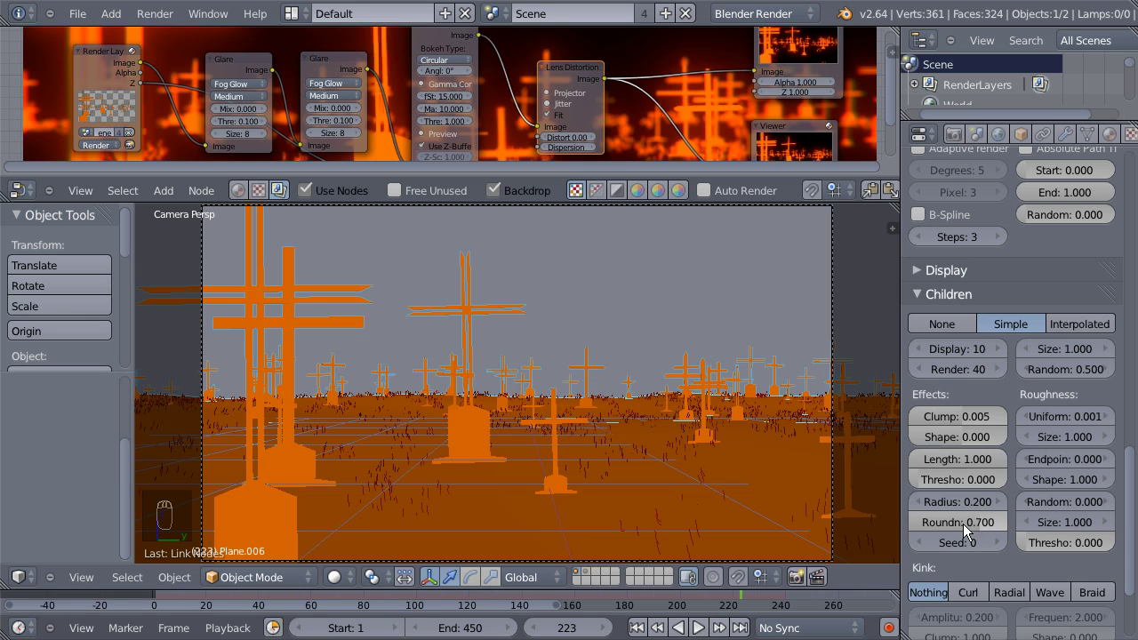
left_click_drag(974, 532, 964, 520)
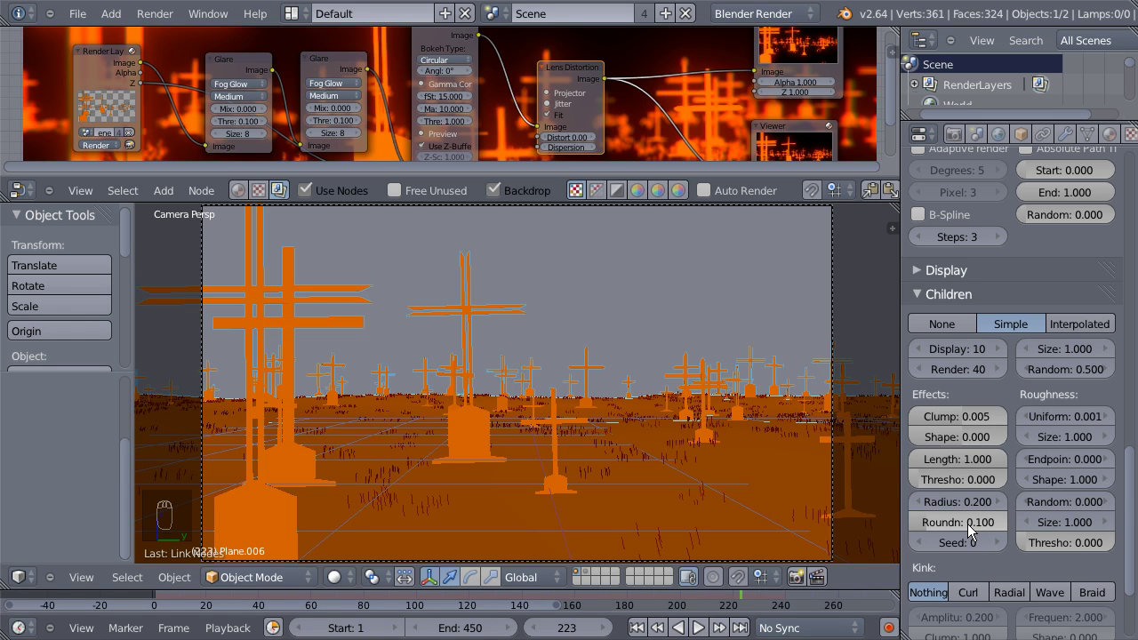
Set the grass Normal velocity to 0.020 and check the whole camera frame.
left_click_drag(710, 499, 935, 323)
left_click(934, 323)
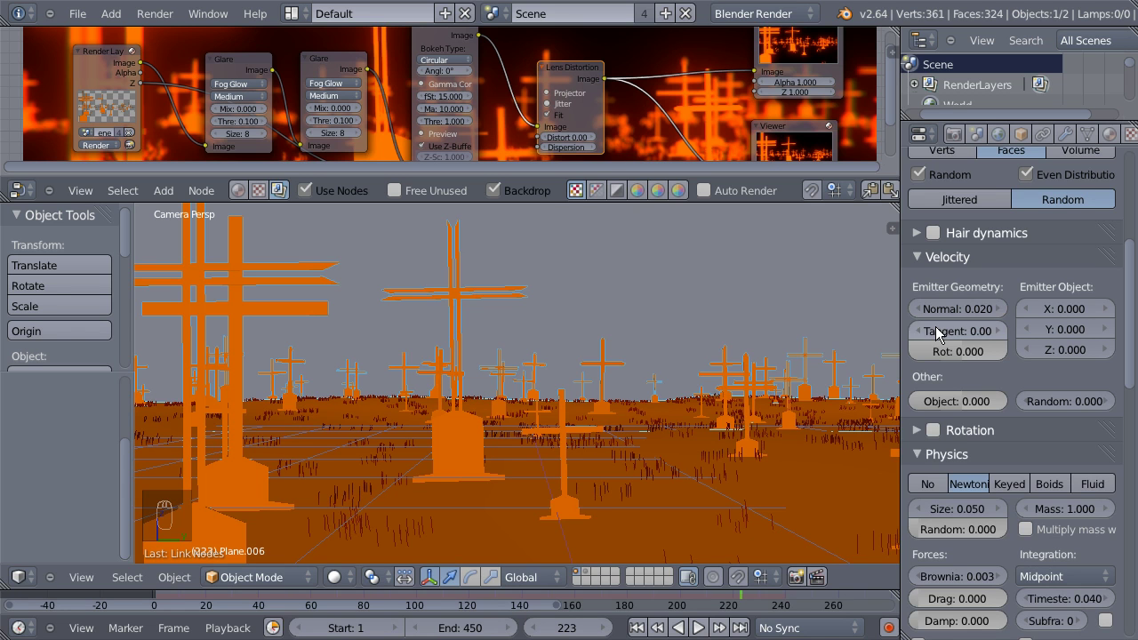
left_click_drag(640, 373, 937, 325)
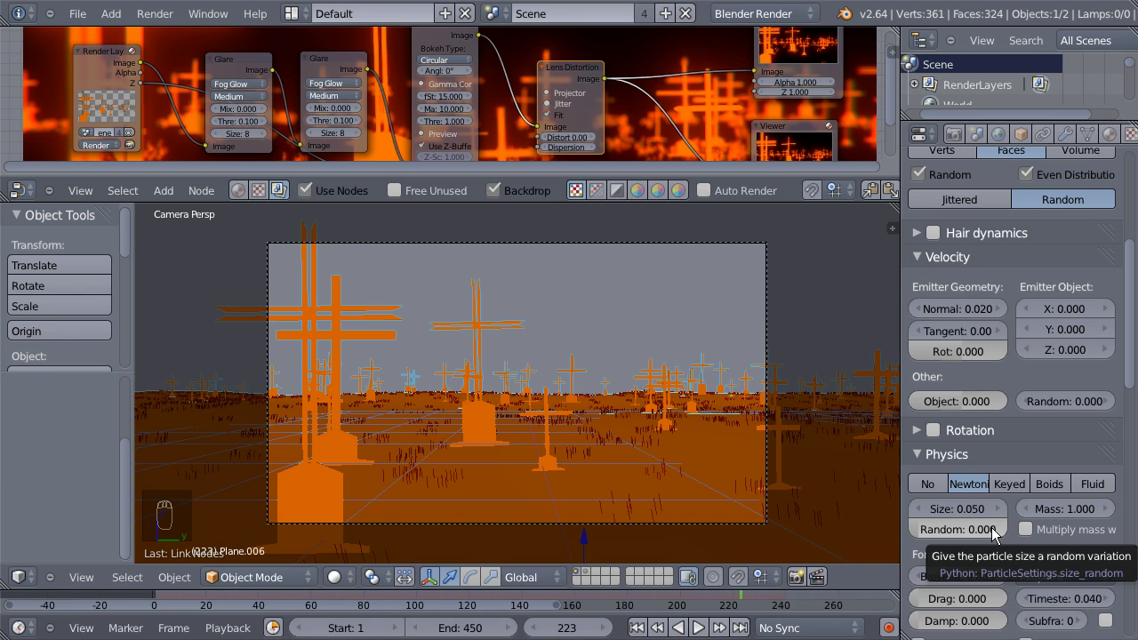
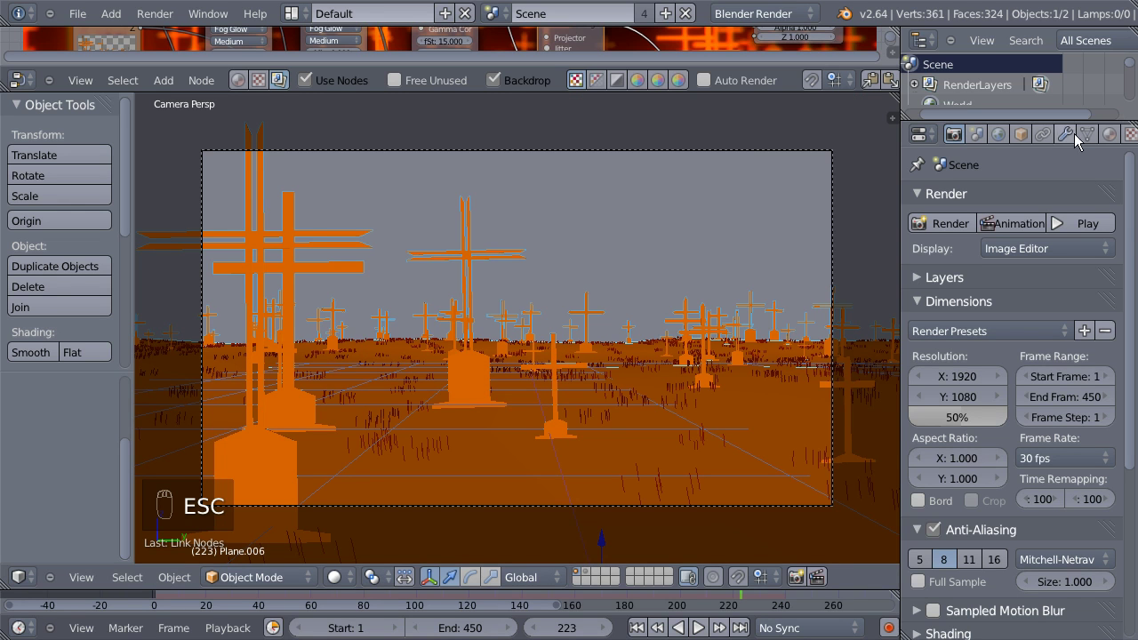
Raise the grass emission count to 2000 and Brownian force to 0.005, then play the animation.
left_click_drag(1101, 143, 988, 448)
middle_click(988, 448)
left_click_drag(969, 569, 932, 567)
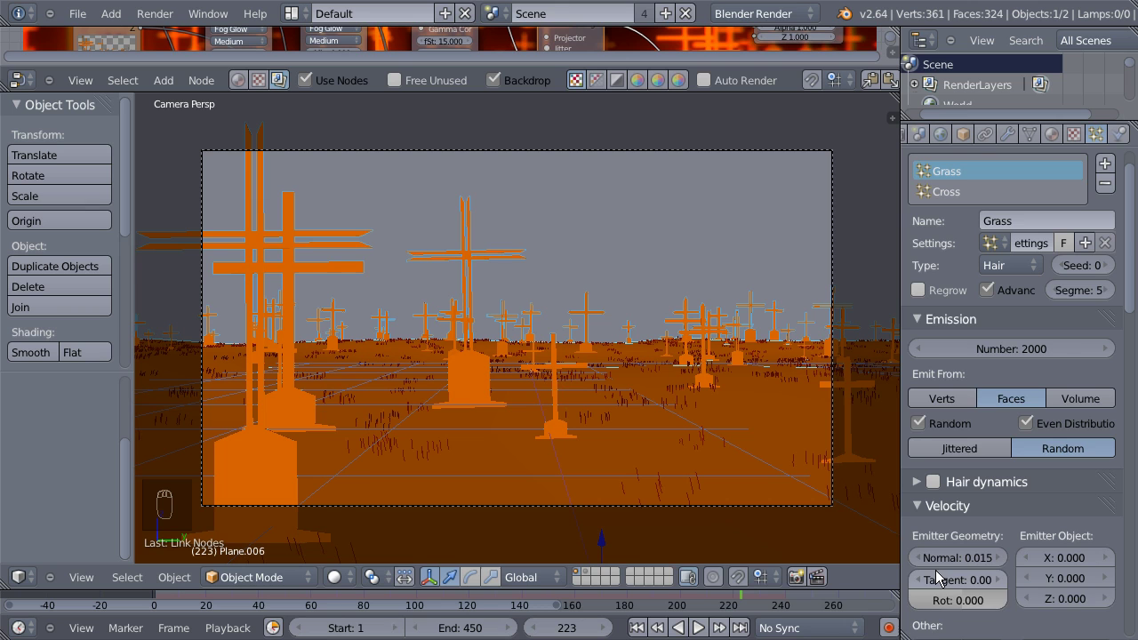
left_click_drag(967, 534, 938, 522)
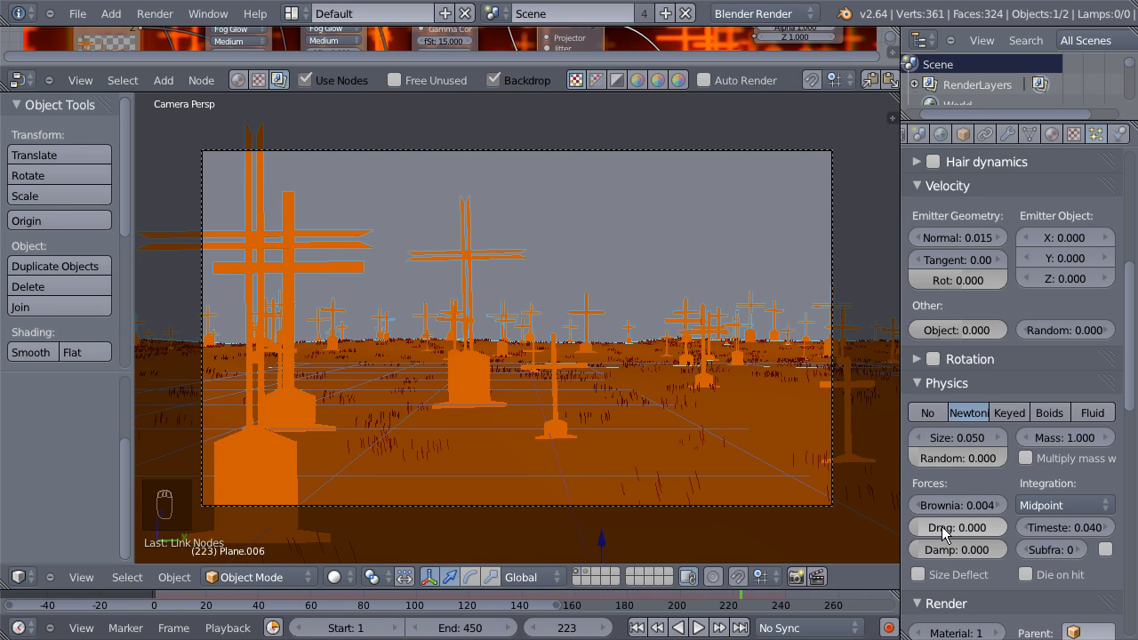
left_click_drag(964, 513, 938, 520)
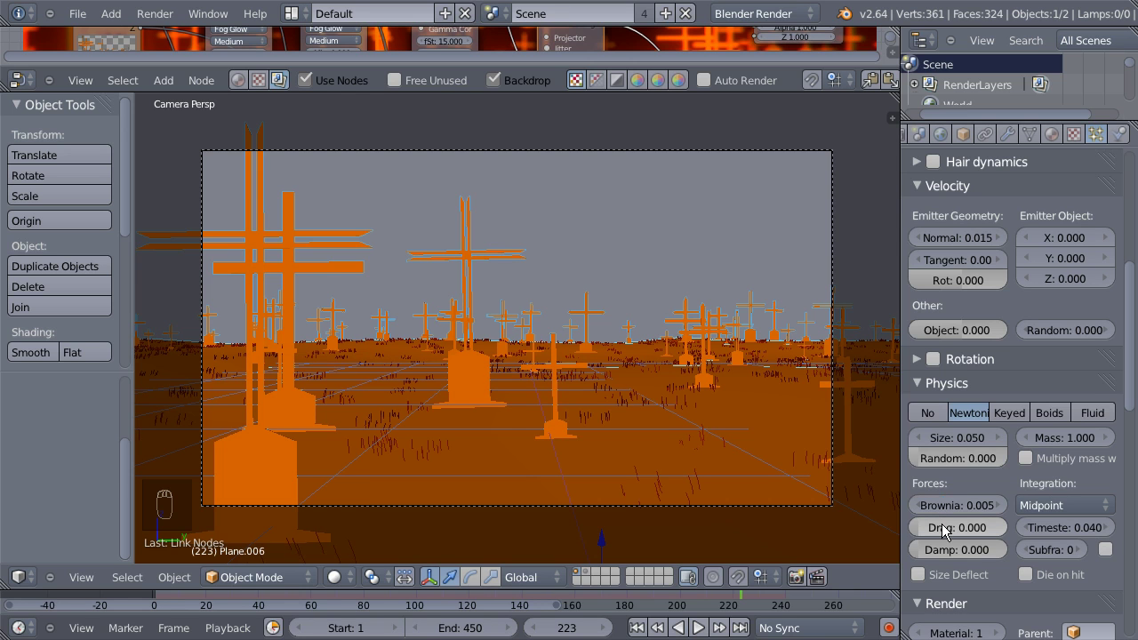
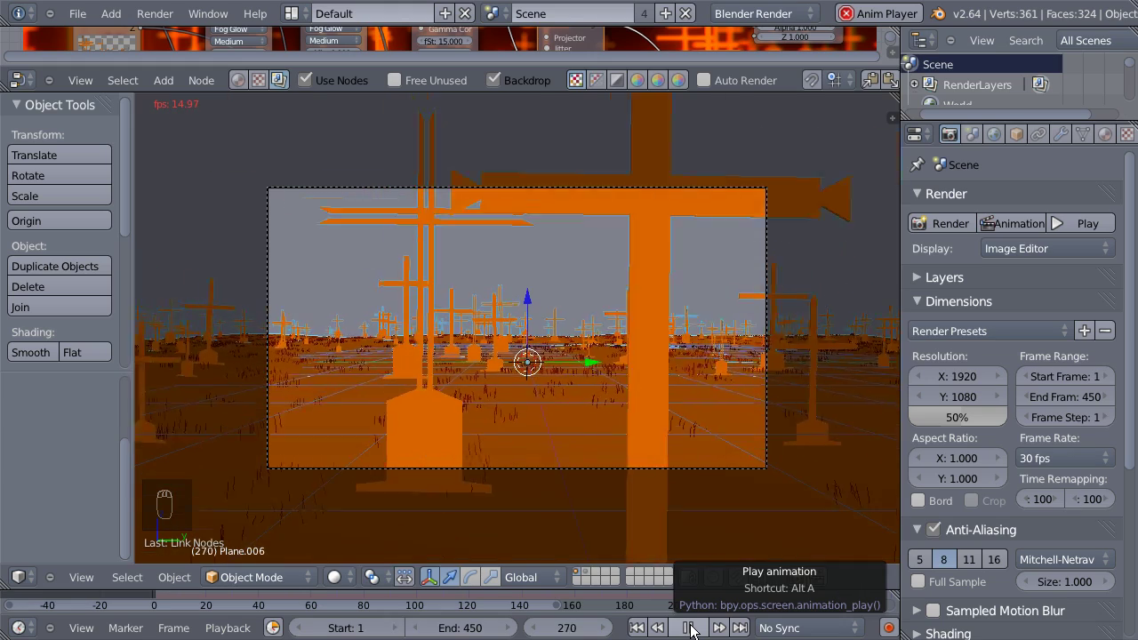
Enlarge the upper area, switch it to the Graph Editor and frame the camera curves.
left_click_drag(697, 631, 33, 249)
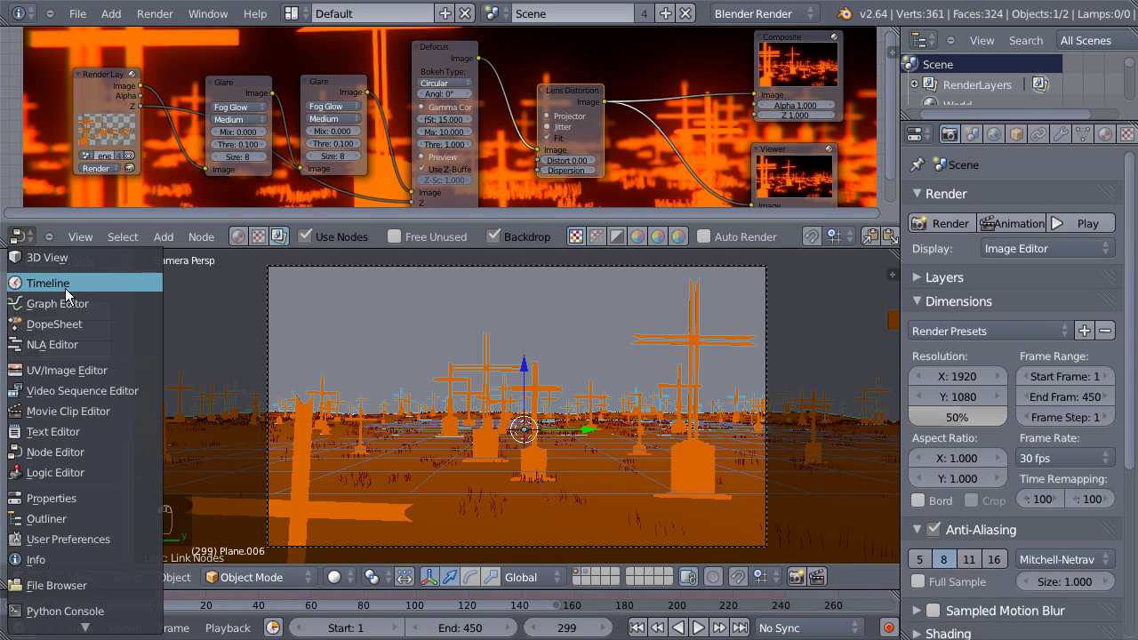
left_click(73, 305)
left_click_drag(475, 277, 599, 138)
left_click_drag(599, 138, 17, 107)
left_click_drag(23, 75, 64, 109)
Isolate the camera X Location curve and restore smooth eased interpolation between its keyframes.
key("x")
left_click_drag(64, 109, 63, 106)
key("x")
left_click_drag(62, 93, 275, 238)
left_click_drag(271, 242, 316, 365)
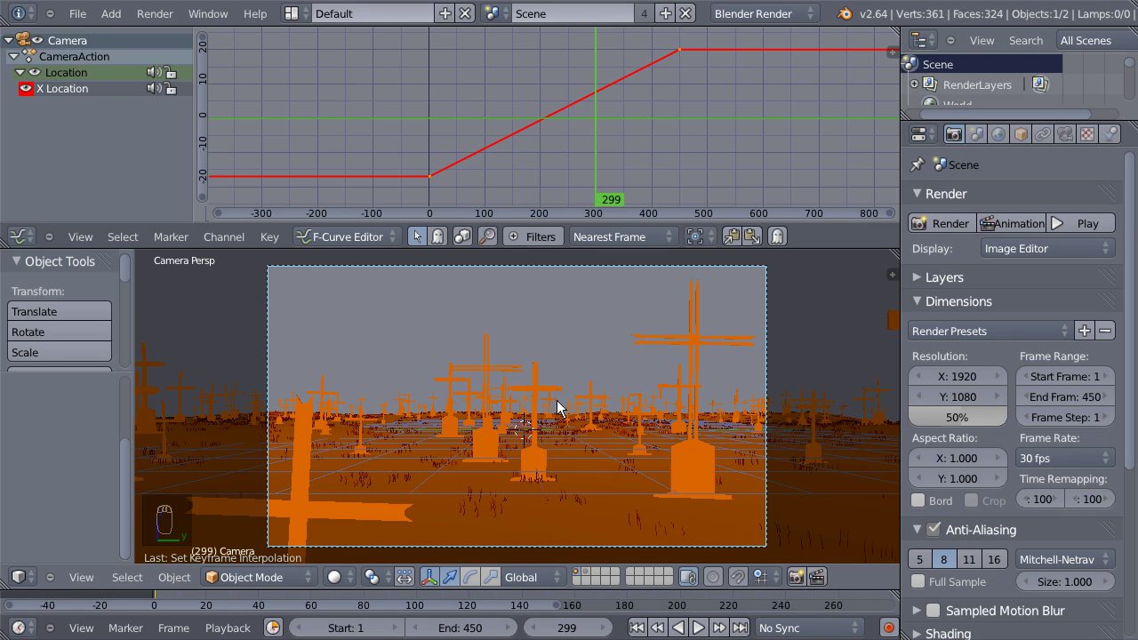
key("ctrl+z")
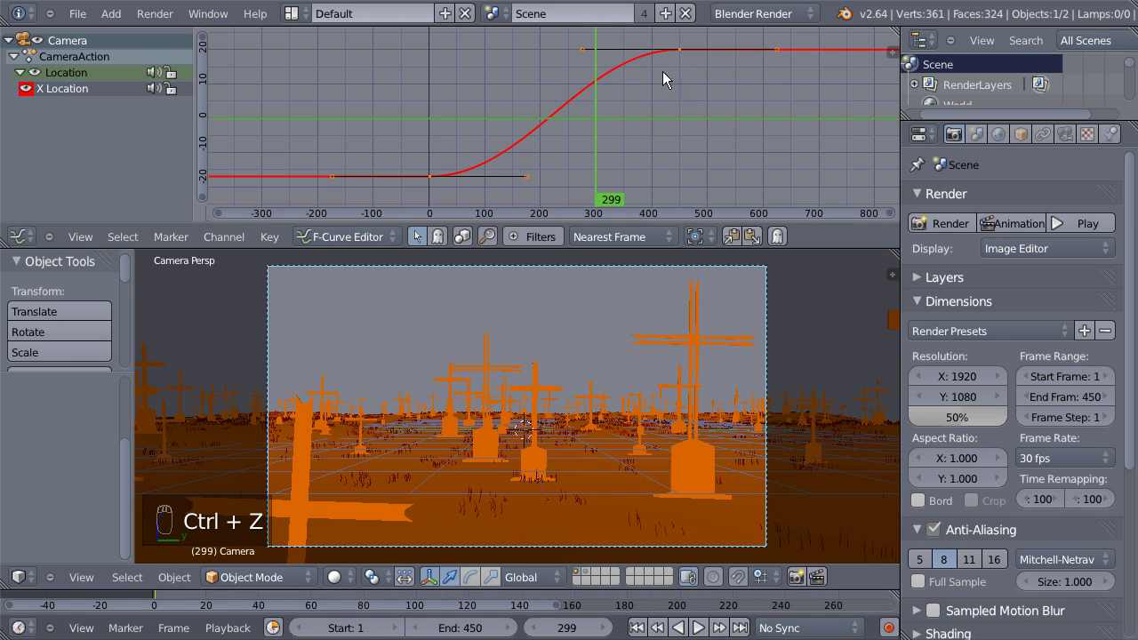